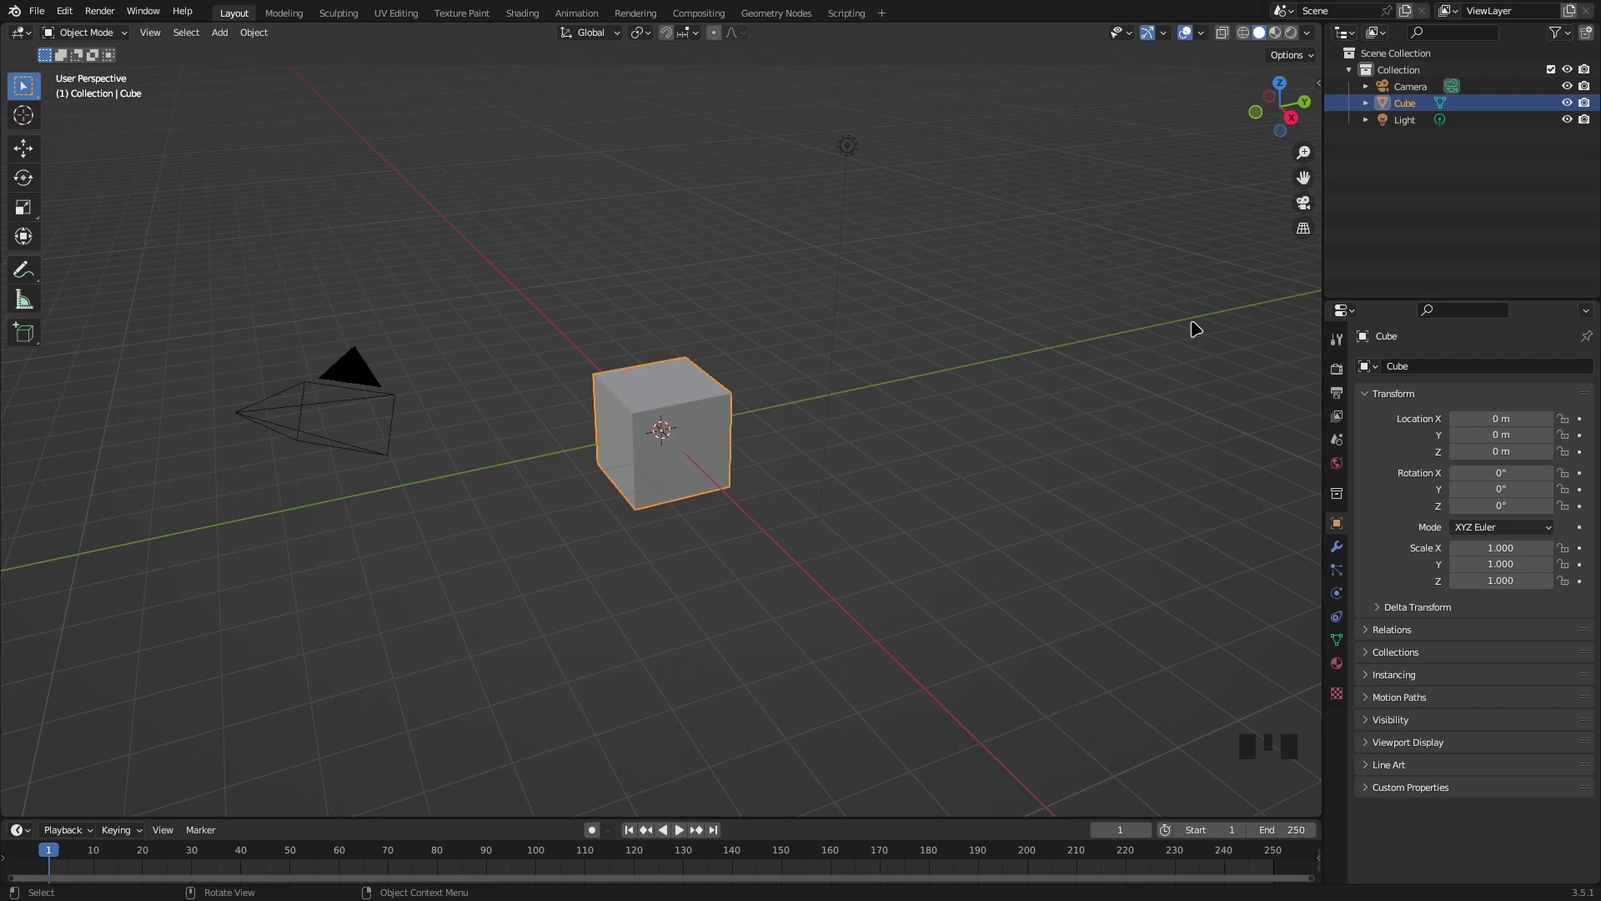
Inspect the default cube from several preset viewpoints including top view.
{"action": "left_click_drag", "start_coordinate": [1114, 307], "coordinate": [660, 392]}
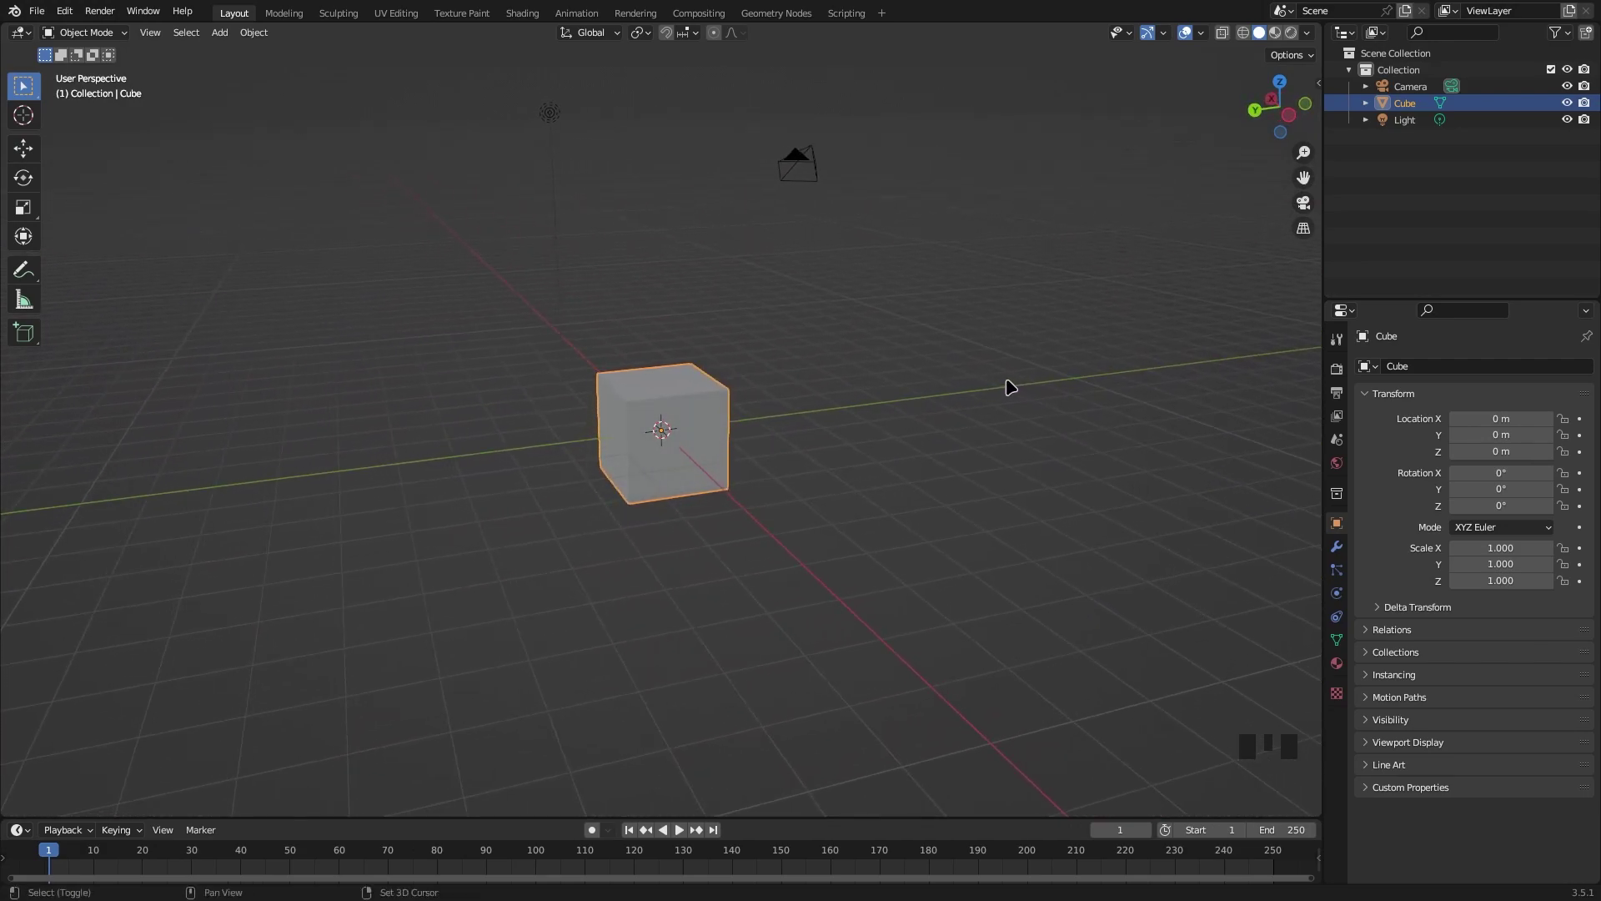
{"action": "scroll", "scroll_direction": "up", "scroll_amount": 3}
{"action": "left_click_drag", "start_coordinate": [936, 369], "coordinate": [836, 348]}
{"action": "left_click_drag", "start_coordinate": [974, 378], "coordinate": [804, 418]}
{"action": "scroll", "scroll_direction": "up", "scroll_amount": 3}
{"action": "left_click_drag", "start_coordinate": [842, 396], "coordinate": [843, 386]}
{"action": "scroll", "scroll_direction": "down", "scroll_amount": 3}
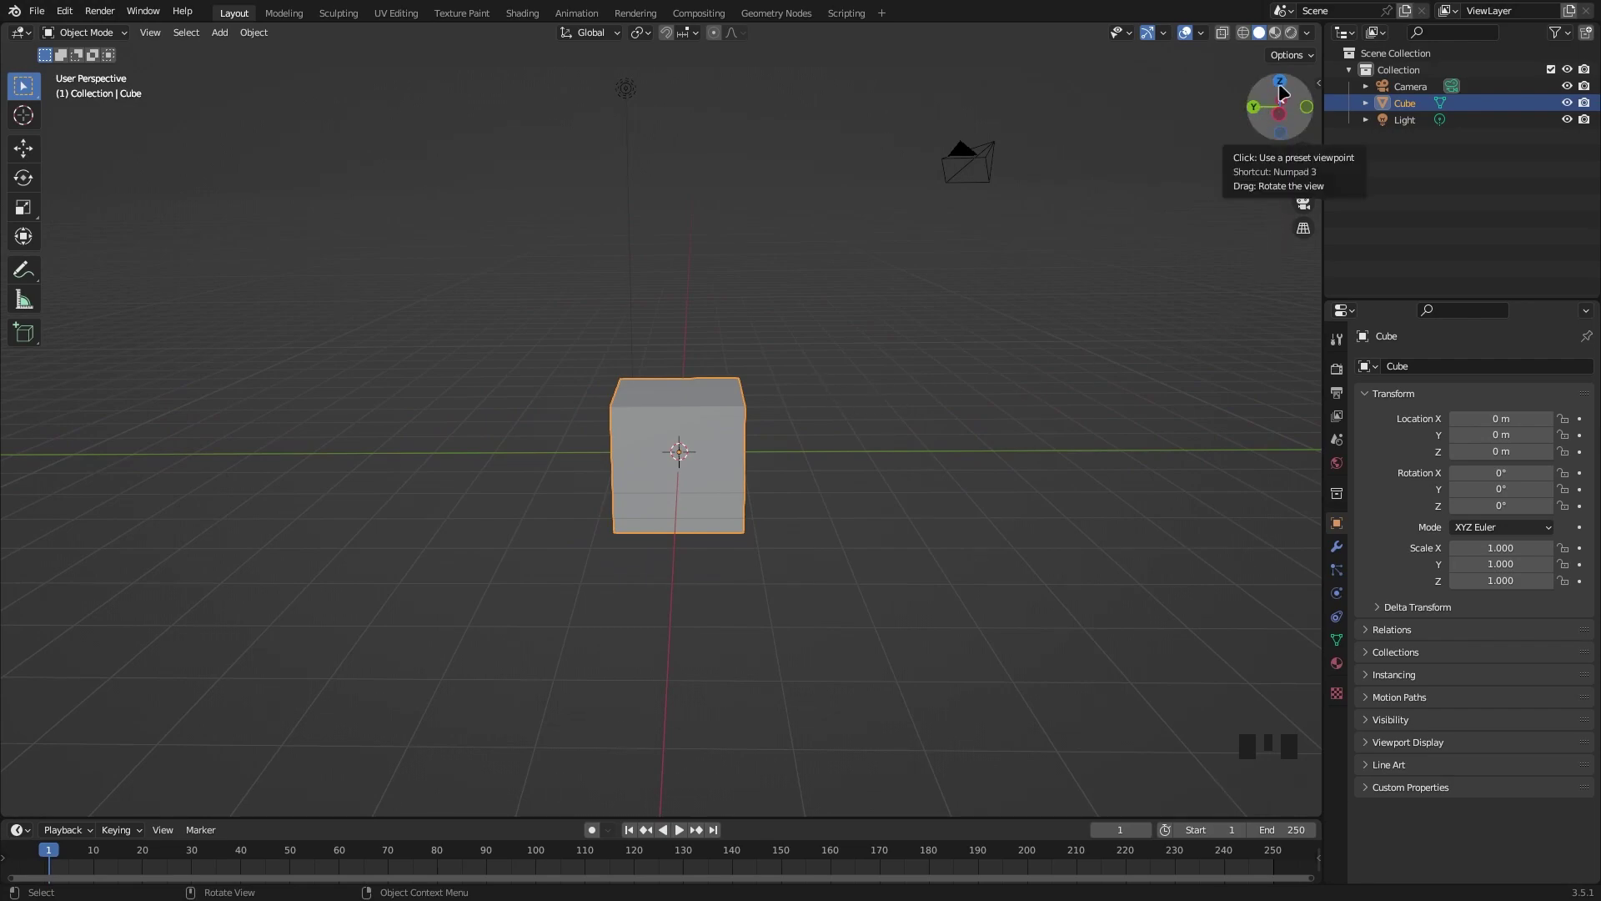
{"action": "left_click", "coordinate": [1288, 87]}
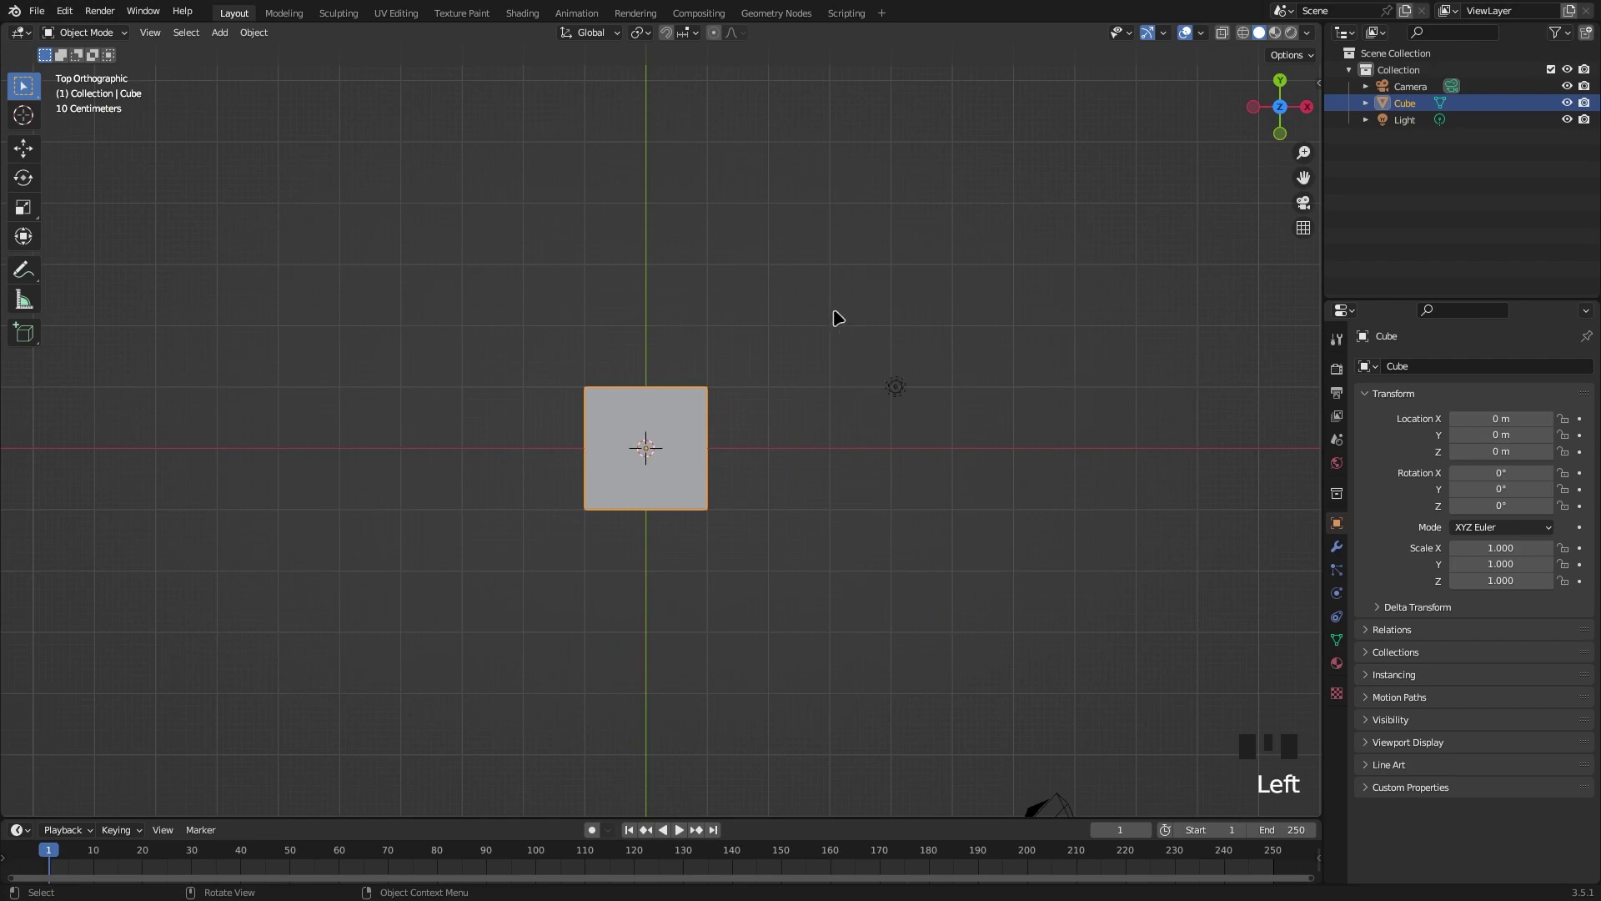
{"action": "left_click", "coordinate": [1315, 112]}
{"action": "left_click", "coordinate": [1311, 114]}
{"action": "left_click", "coordinate": [1312, 114]}
Return to a perspective view, check the back view, and orbit around the cube.
{"action": "left_click_drag", "start_coordinate": [855, 232], "coordinate": [1294, 136]}
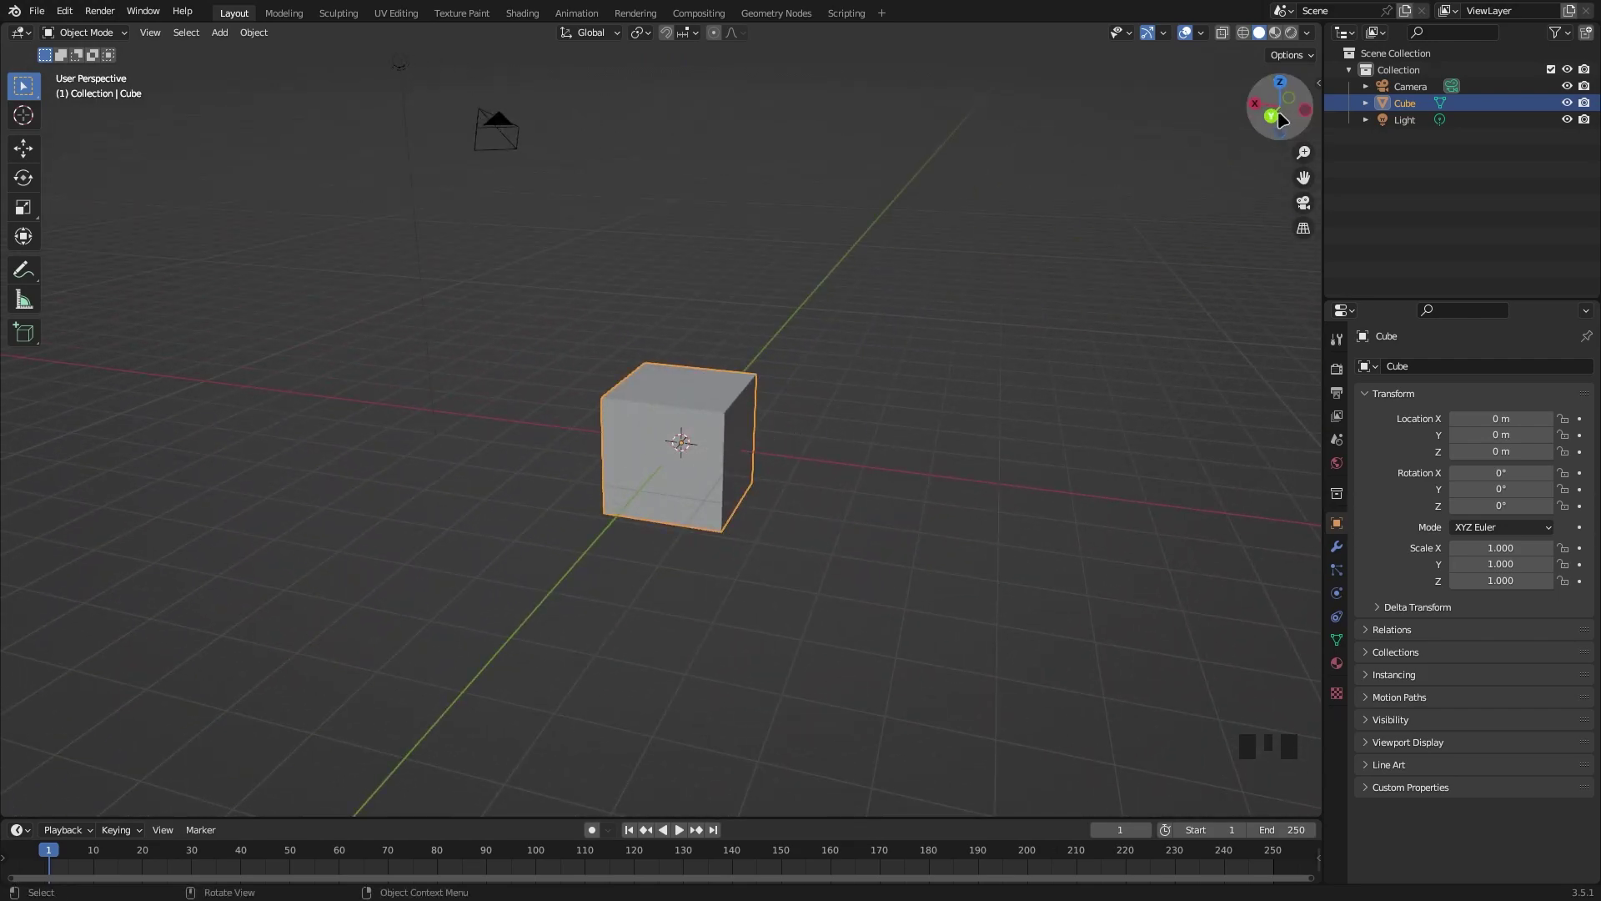
{"action": "middle_click", "coordinate": [973, 204]}
{"action": "left_click", "coordinate": [1279, 120]}
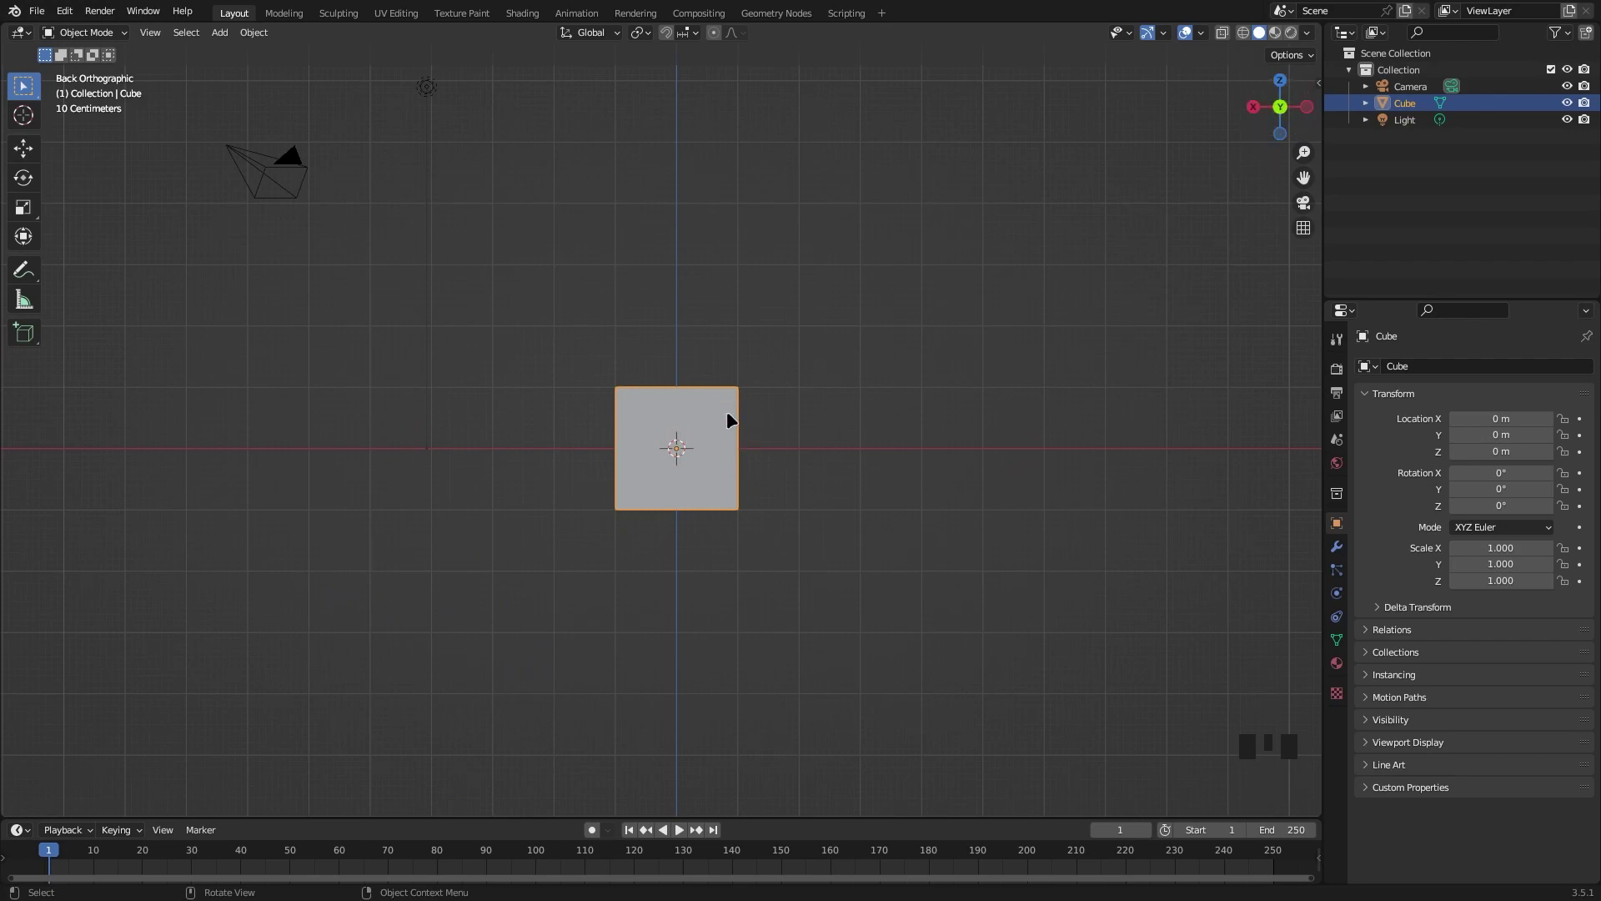
{"action": "scroll", "scroll_direction": "up", "scroll_amount": 3}
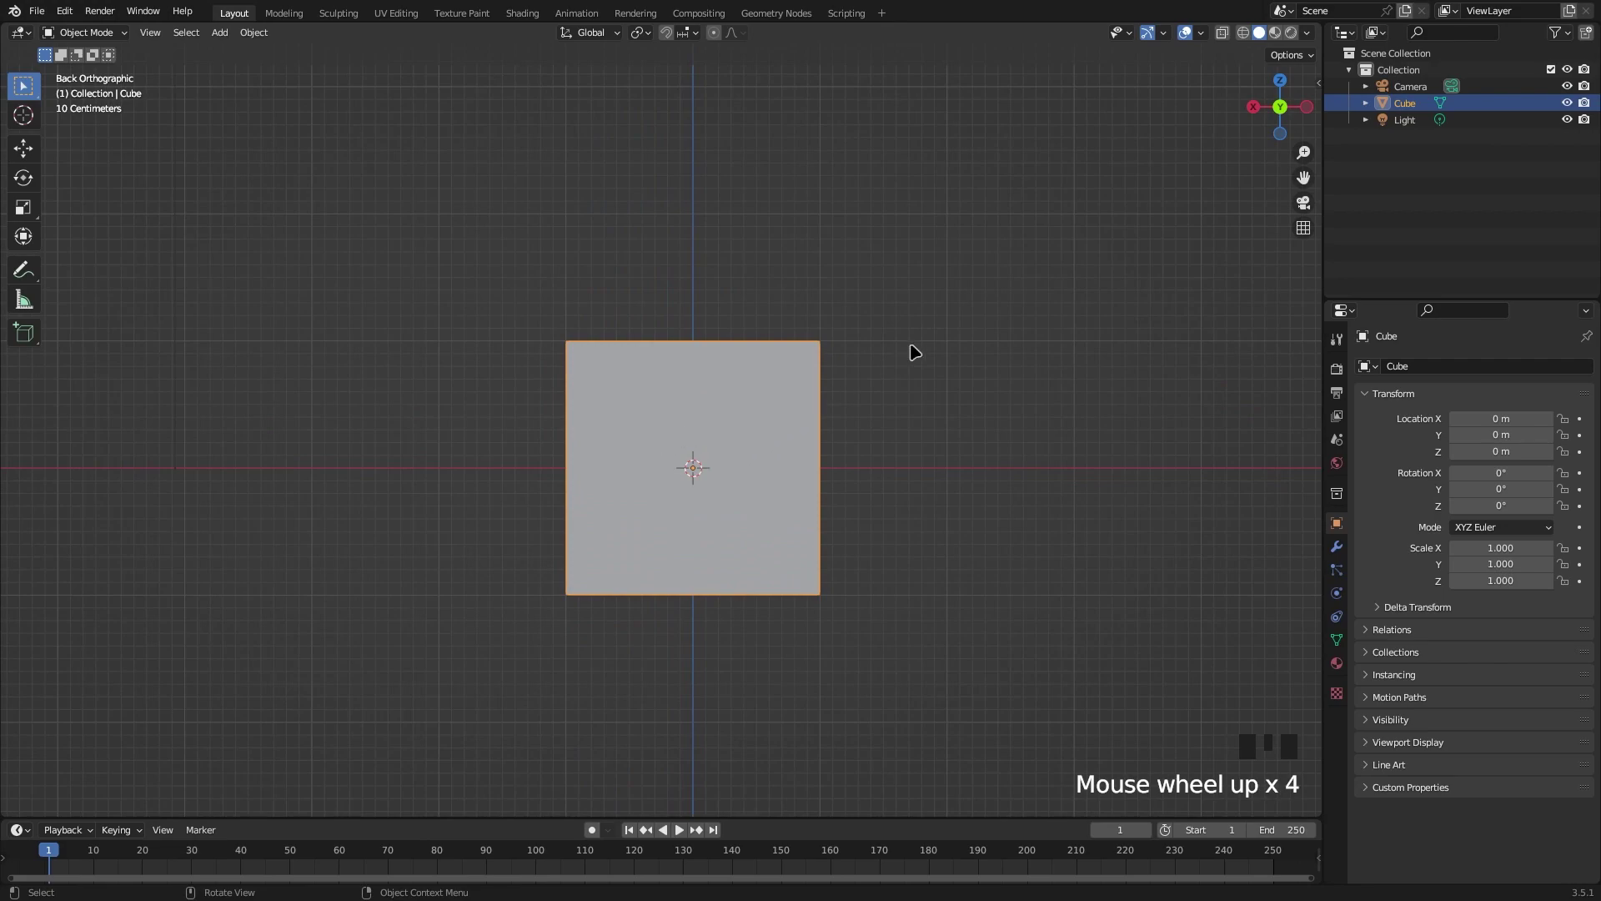
{"action": "scroll", "scroll_direction": "down", "scroll_amount": 3}
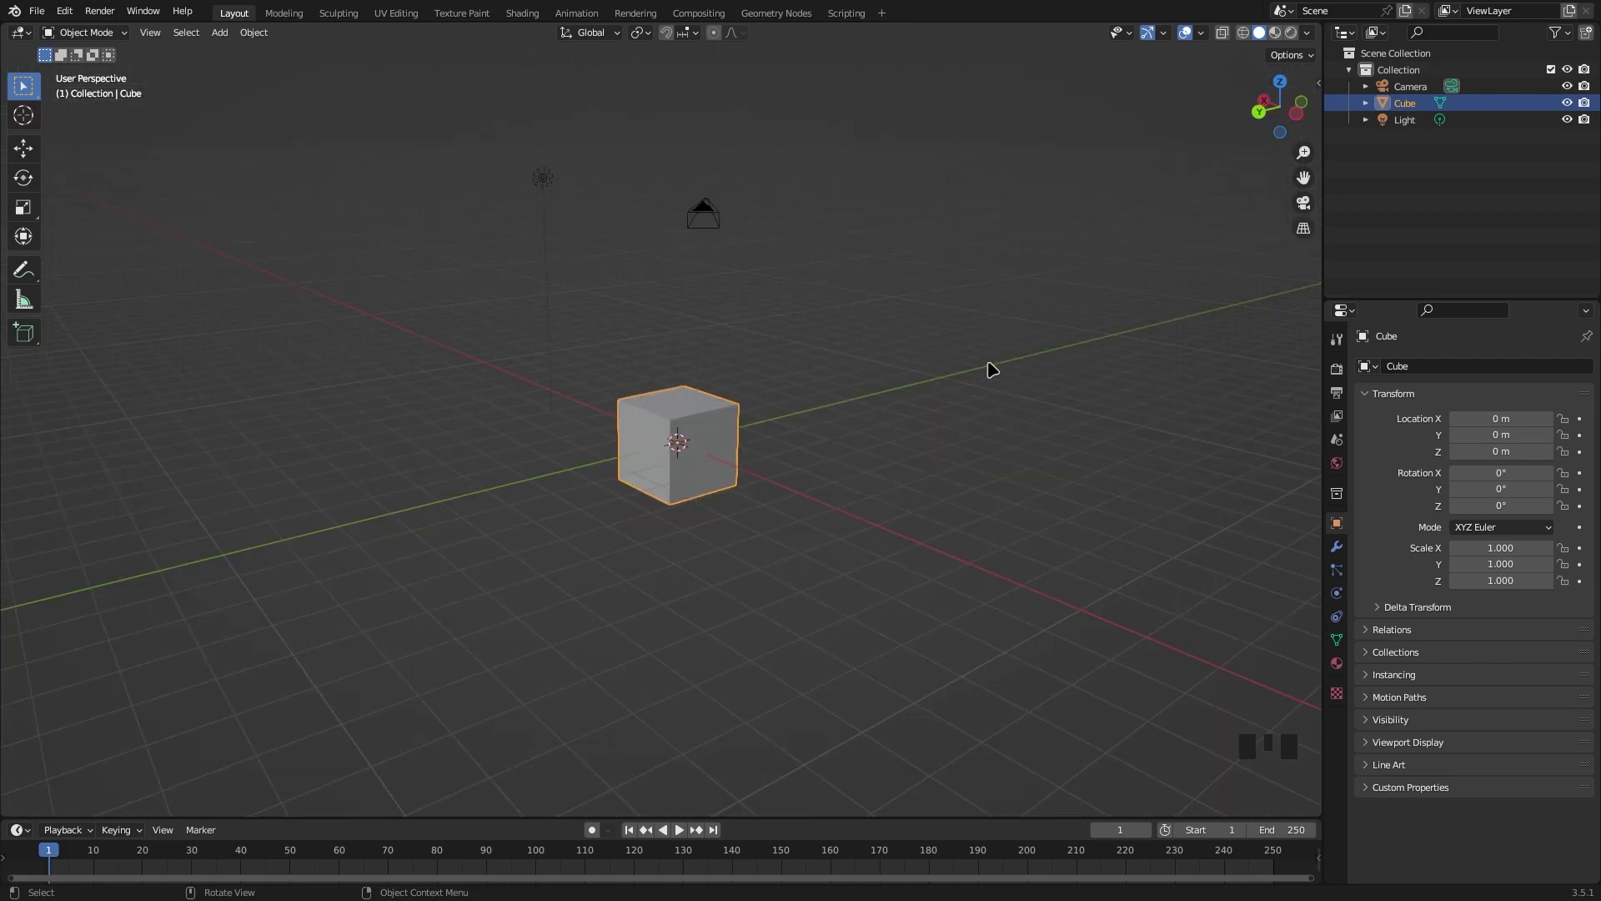
{"action": "left_click_drag", "start_coordinate": [937, 279], "coordinate": [27, 145]}
{"action": "left_click_drag", "start_coordinate": [25, 147], "coordinate": [25, 150]}
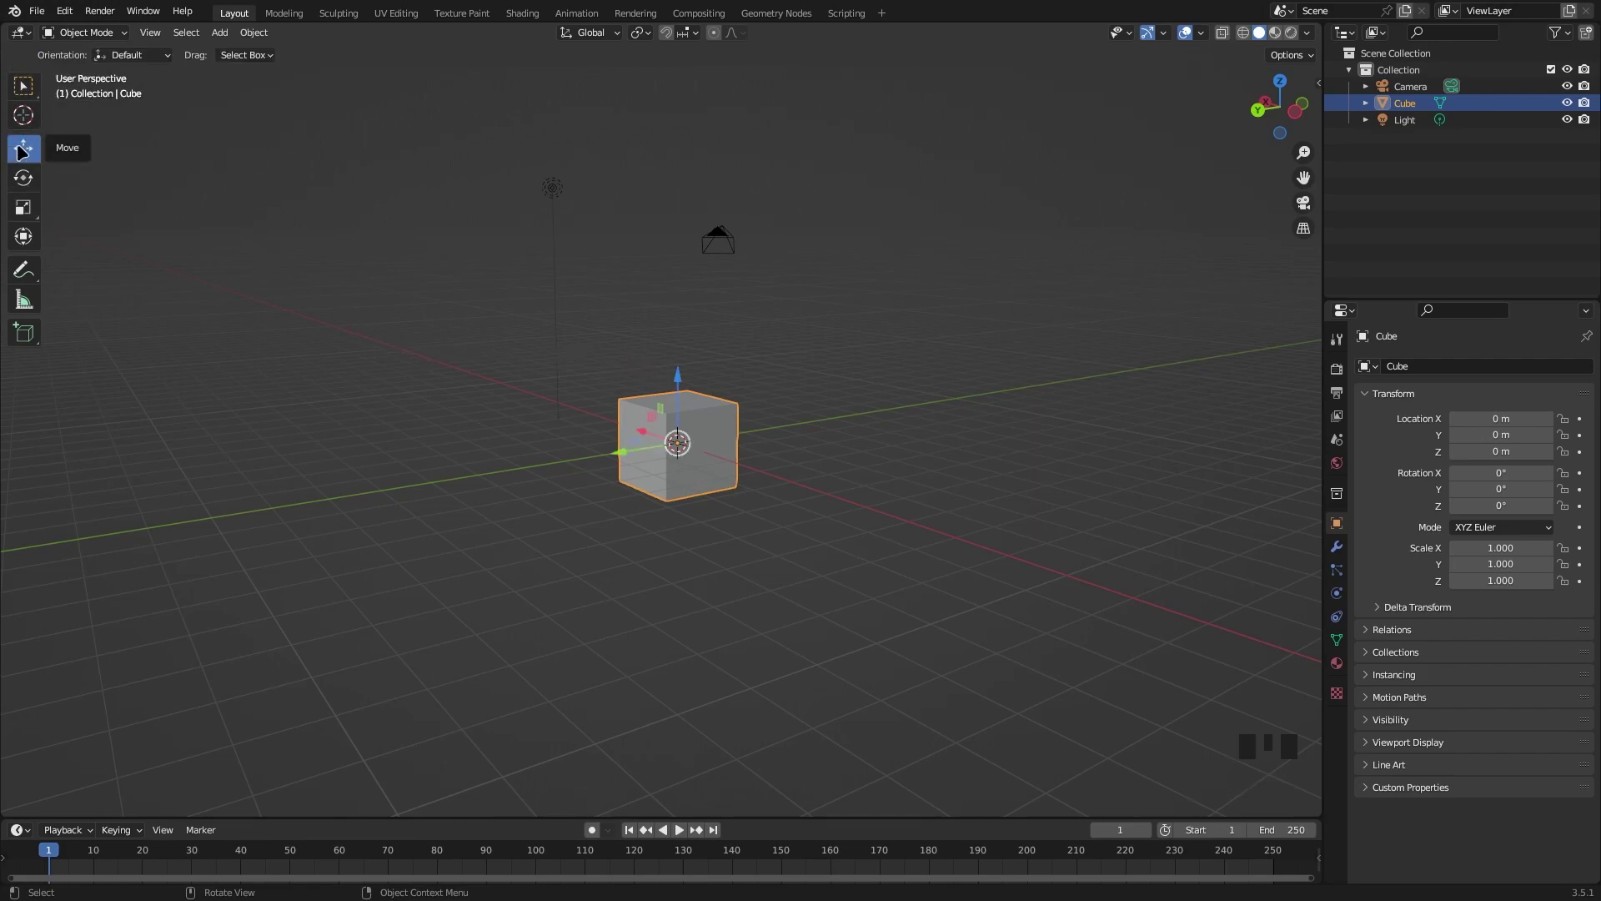
{"action": "left_click_drag", "start_coordinate": [29, 180], "coordinate": [28, 149]}
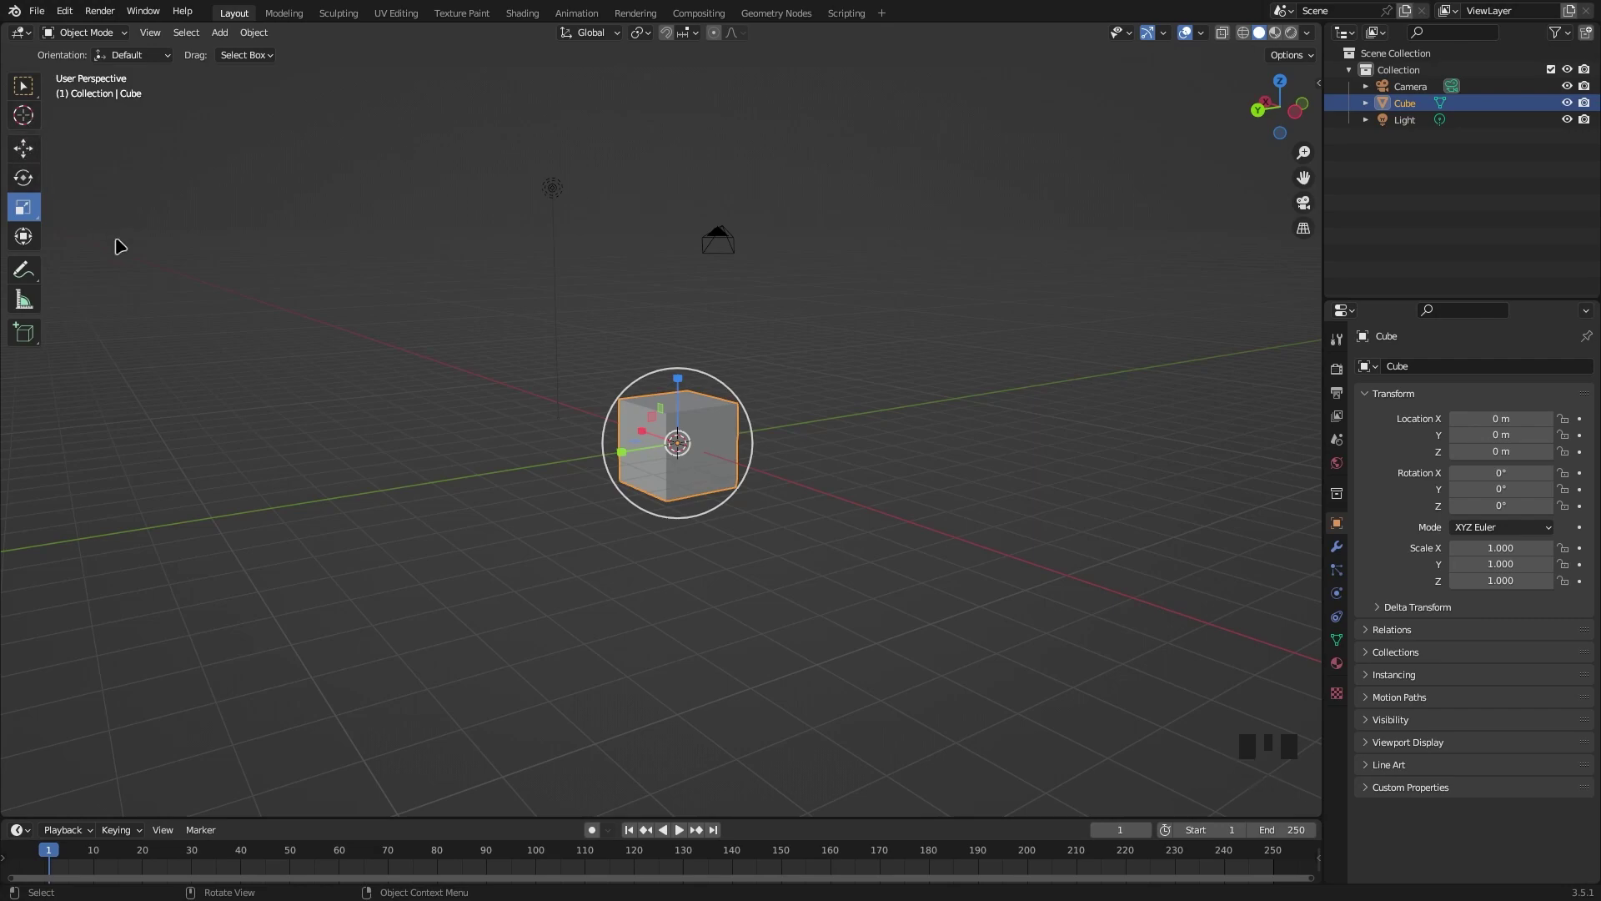
Deselect and reselect the cube, then begin moving it along Y about 1.42 m.
{"action": "left_click", "coordinate": [829, 273]}
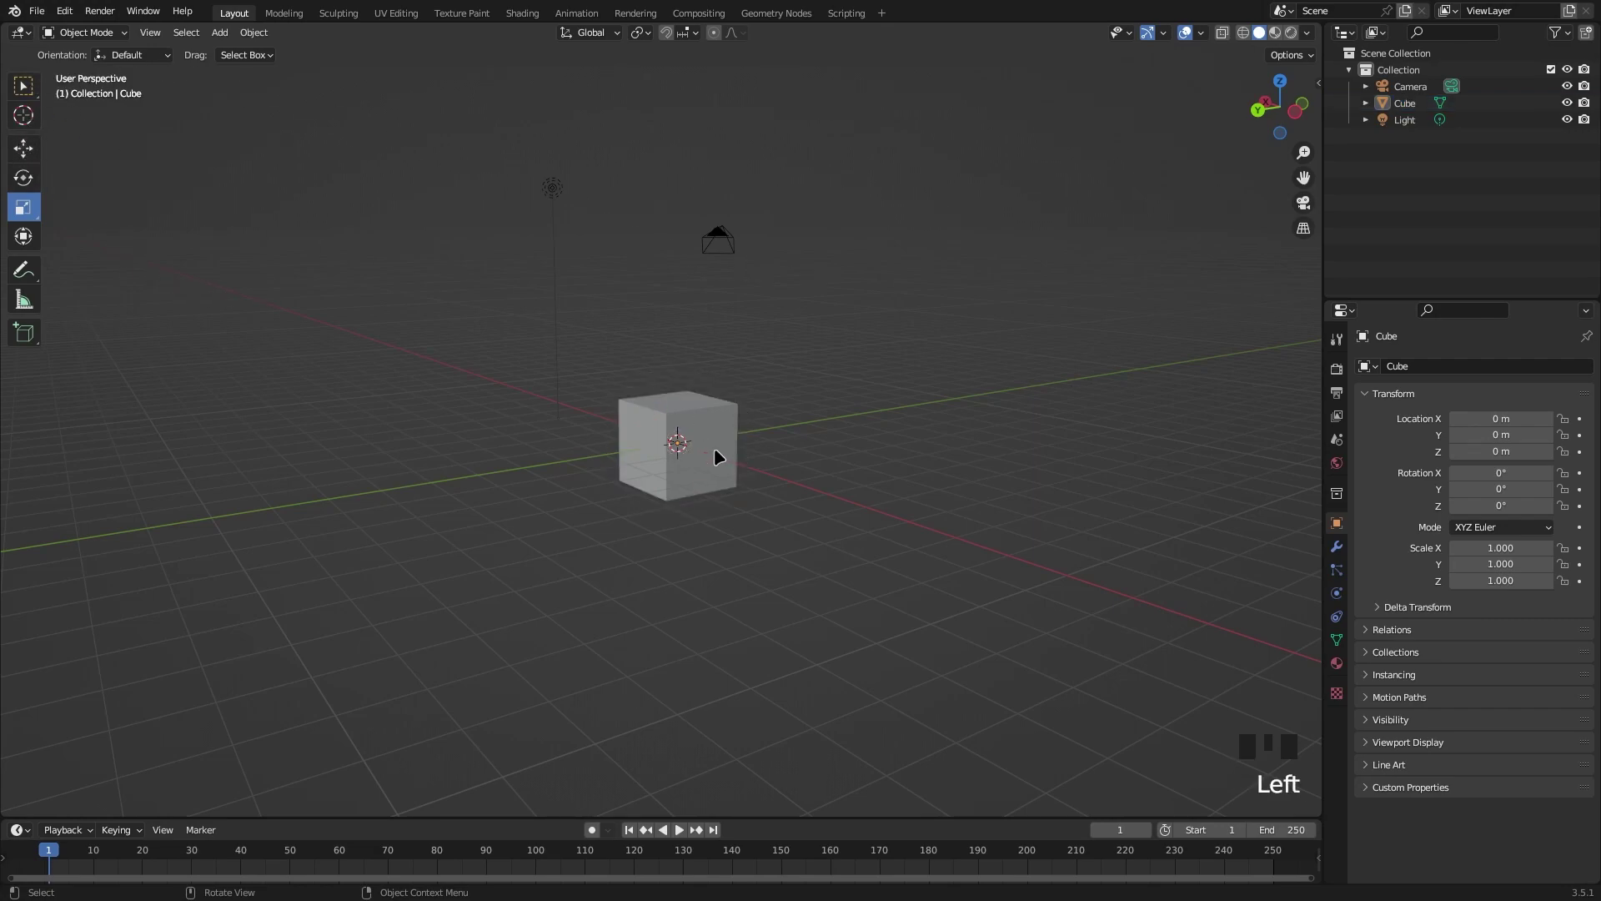
{"action": "left_click", "coordinate": [705, 446]}
{"action": "left_click_drag", "start_coordinate": [22, 91], "coordinate": [848, 326]}
{"action": "middle_click", "coordinate": [848, 327]}
{"action": "scroll", "scroll_direction": "up", "scroll_amount": 3}
{"action": "left_click_drag", "start_coordinate": [30, 145], "coordinate": [572, 457]}
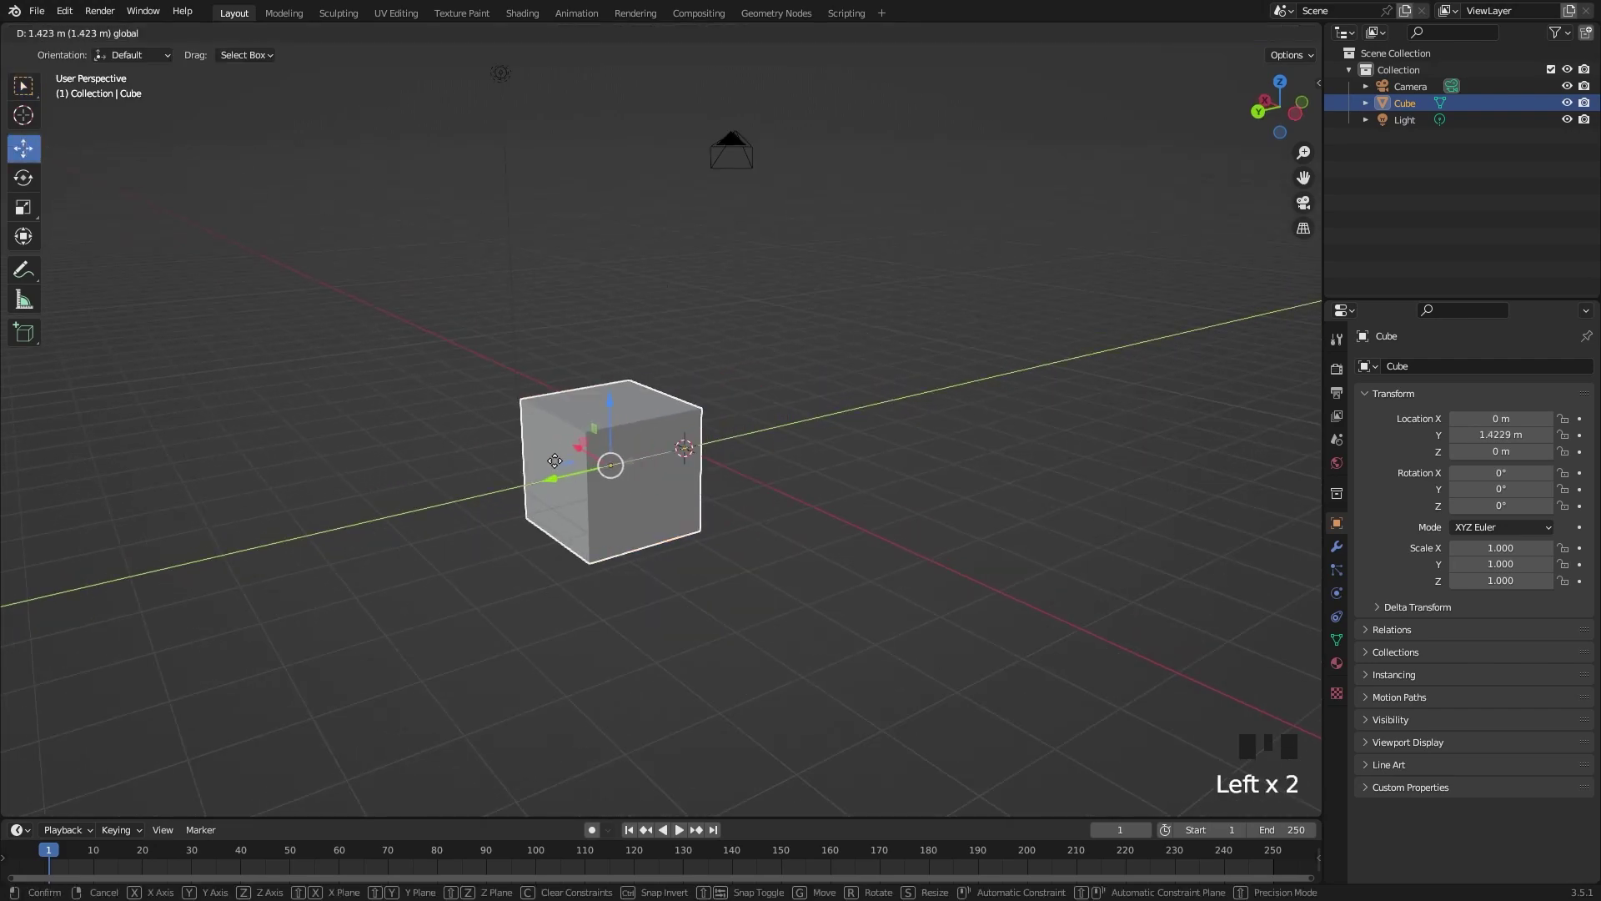
{"action": "key", "text": "ctrl+z"}
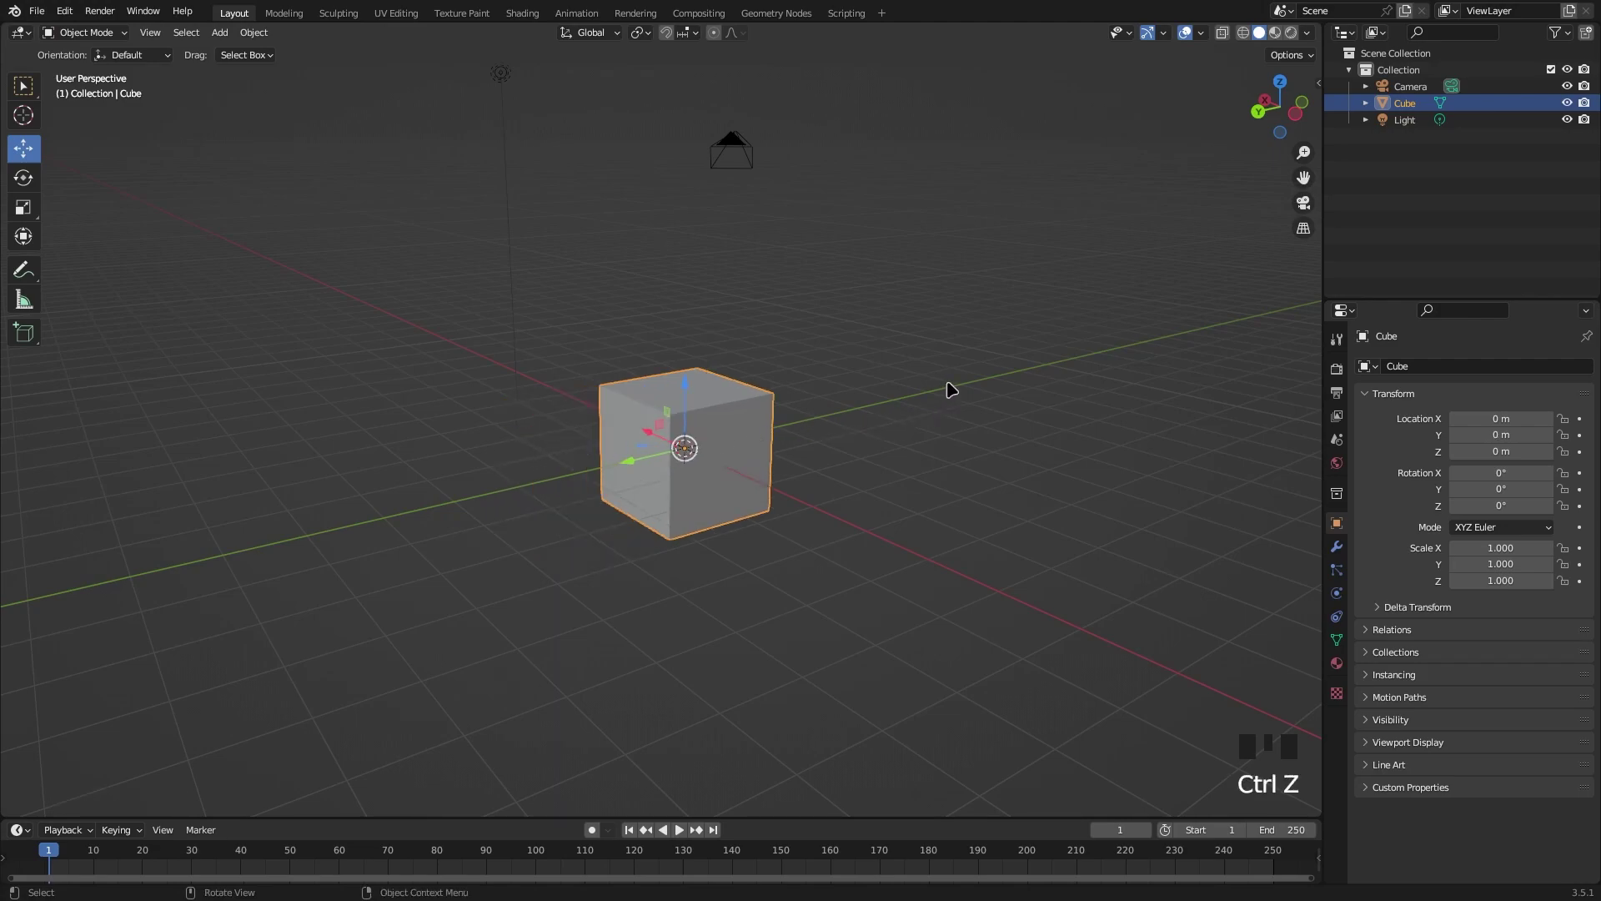
{"action": "key", "text": "g"}
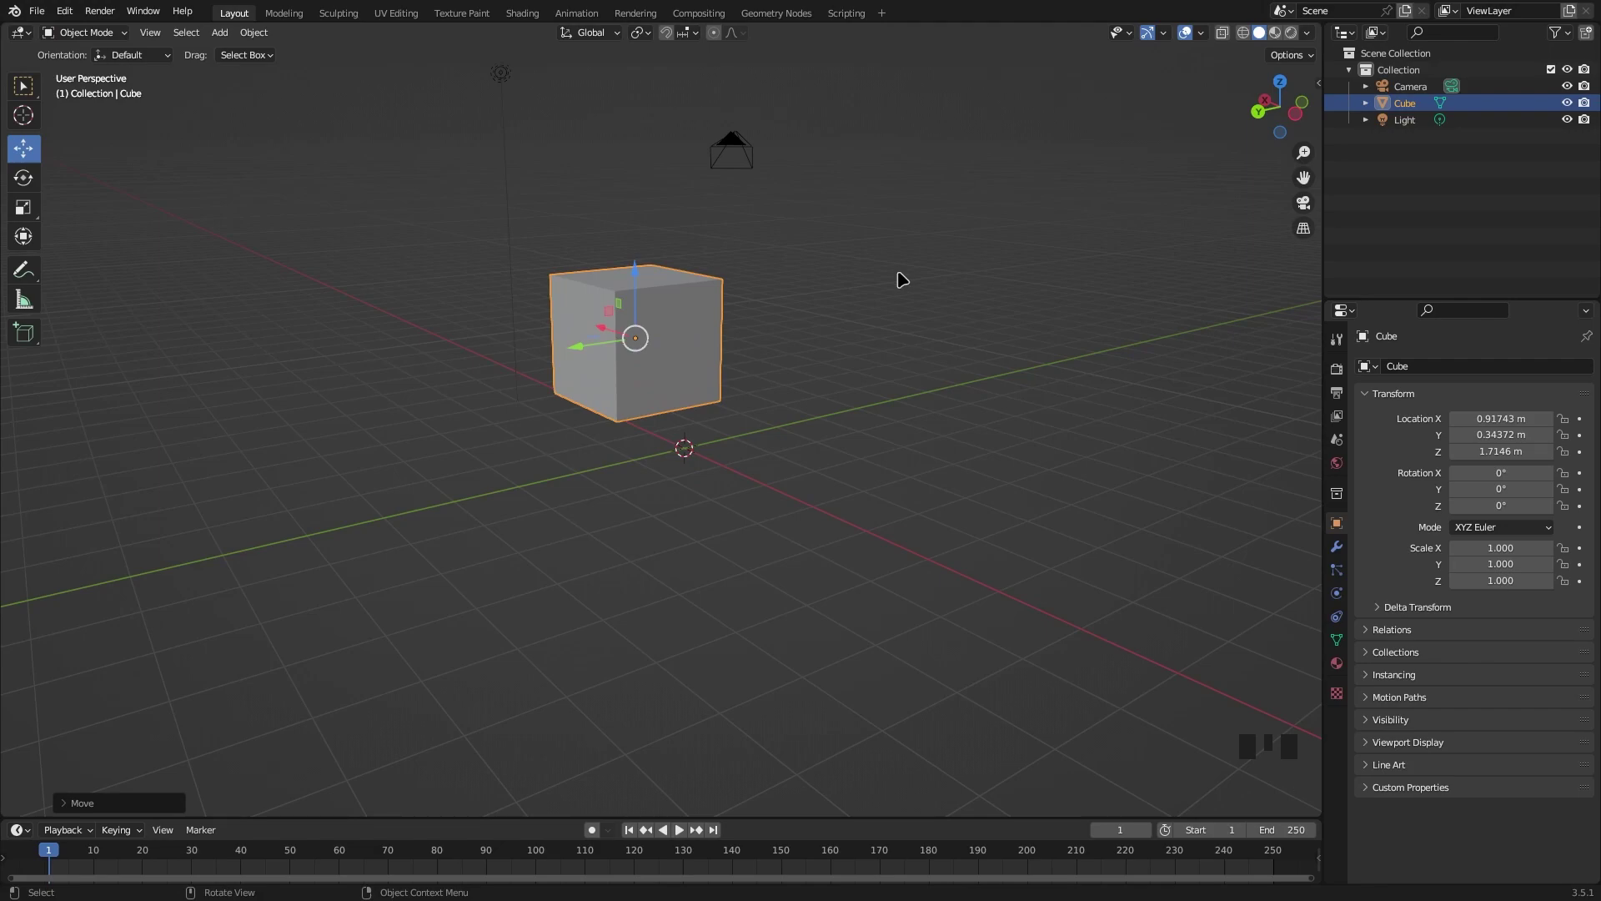
{"action": "key", "text": "ctrl+z"}
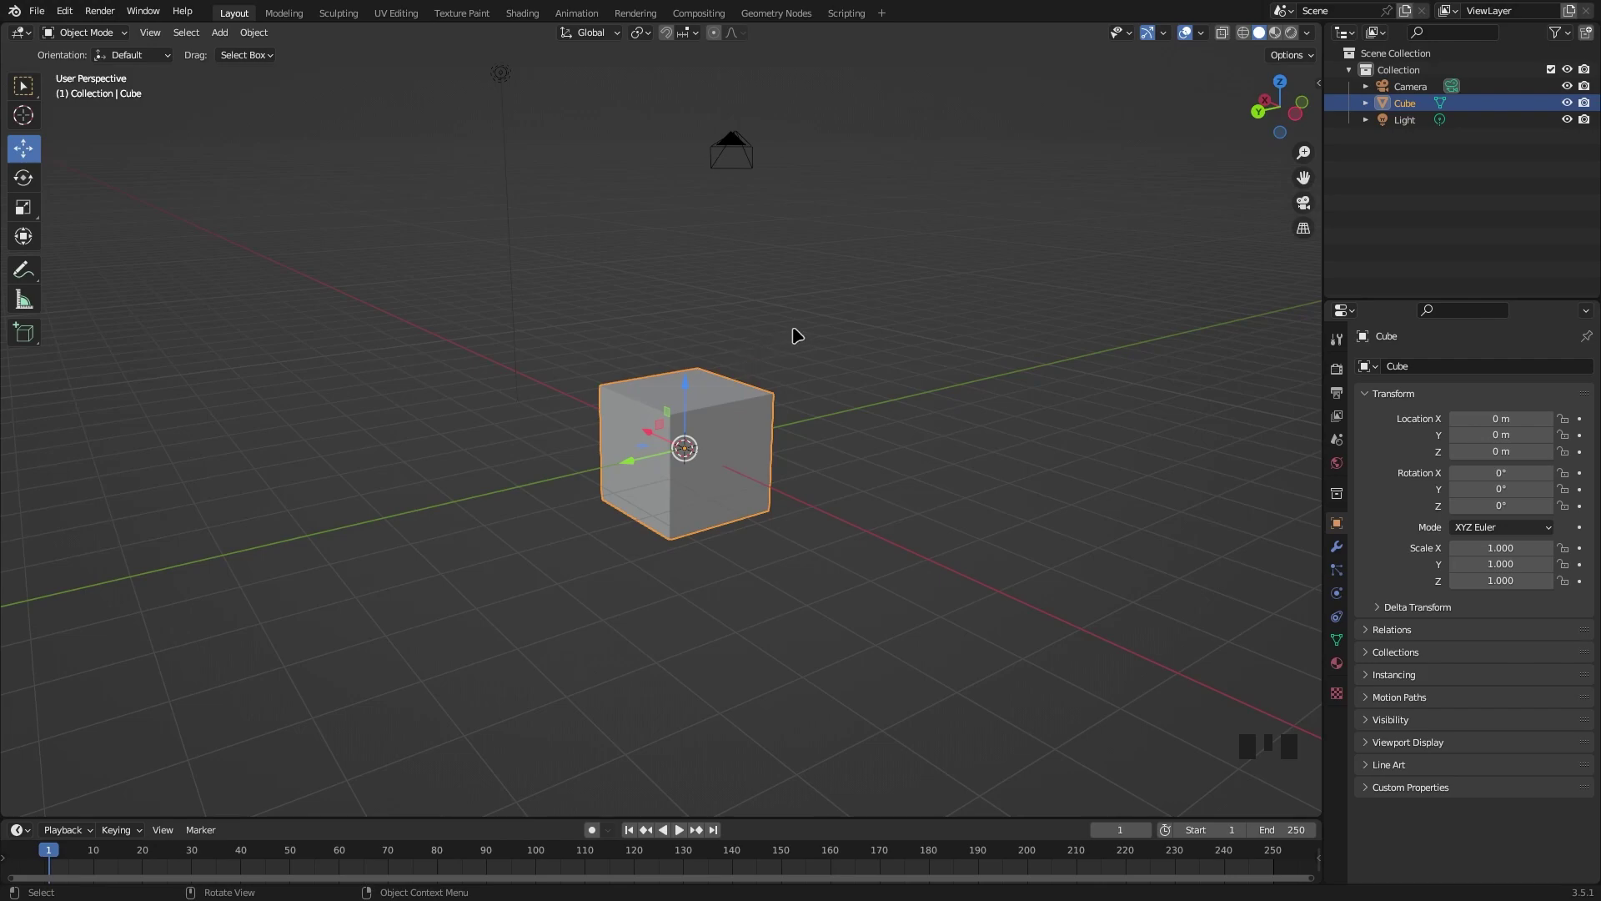
{"action": "left_click_drag", "start_coordinate": [825, 328], "coordinate": [875, 402]}
{"action": "left_click_drag", "start_coordinate": [873, 403], "coordinate": [858, 401]}
{"action": "key", "text": "g"}
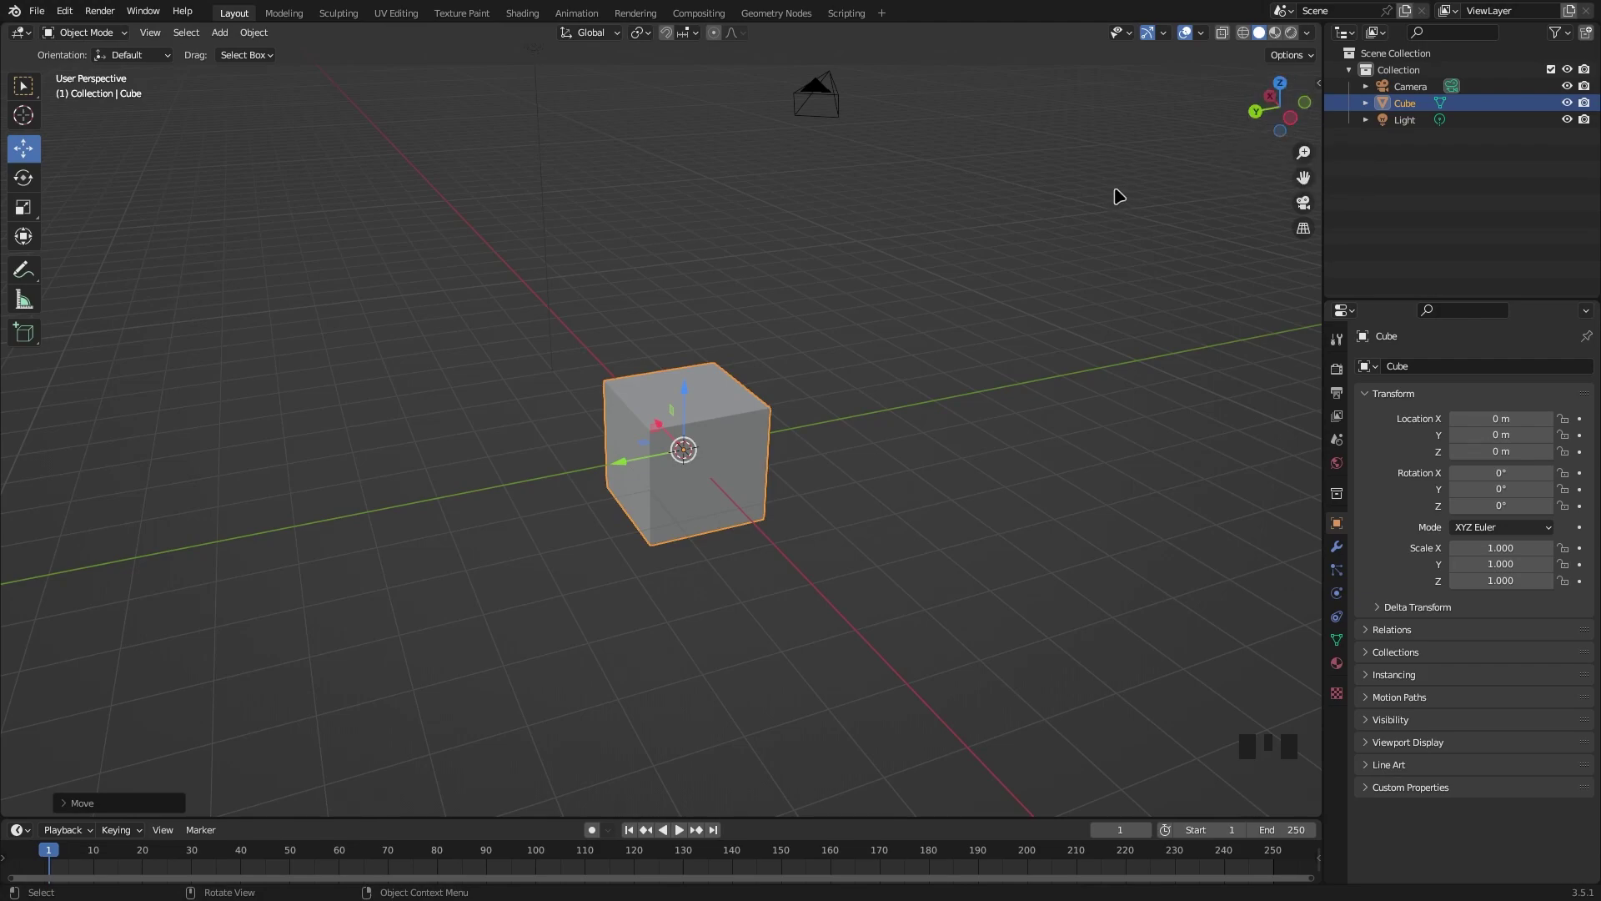
Orbit and zoom out to look along the Y axis at the cube.
{"action": "left_click_drag", "start_coordinate": [989, 214], "coordinate": [950, 297]}
{"action": "scroll", "scroll_direction": "down", "scroll_amount": 3}
{"action": "scroll", "scroll_direction": "down", "scroll_amount": 3}
{"action": "left_click_drag", "start_coordinate": [720, 328], "coordinate": [765, 277]}
{"action": "scroll", "scroll_direction": "down", "scroll_amount": 3}
{"action": "left_click_drag", "start_coordinate": [734, 316], "coordinate": [813, 296]}
Slide the cube along Y, undo it, then slide it again to about −7 m.
{"action": "key", "text": "g"}
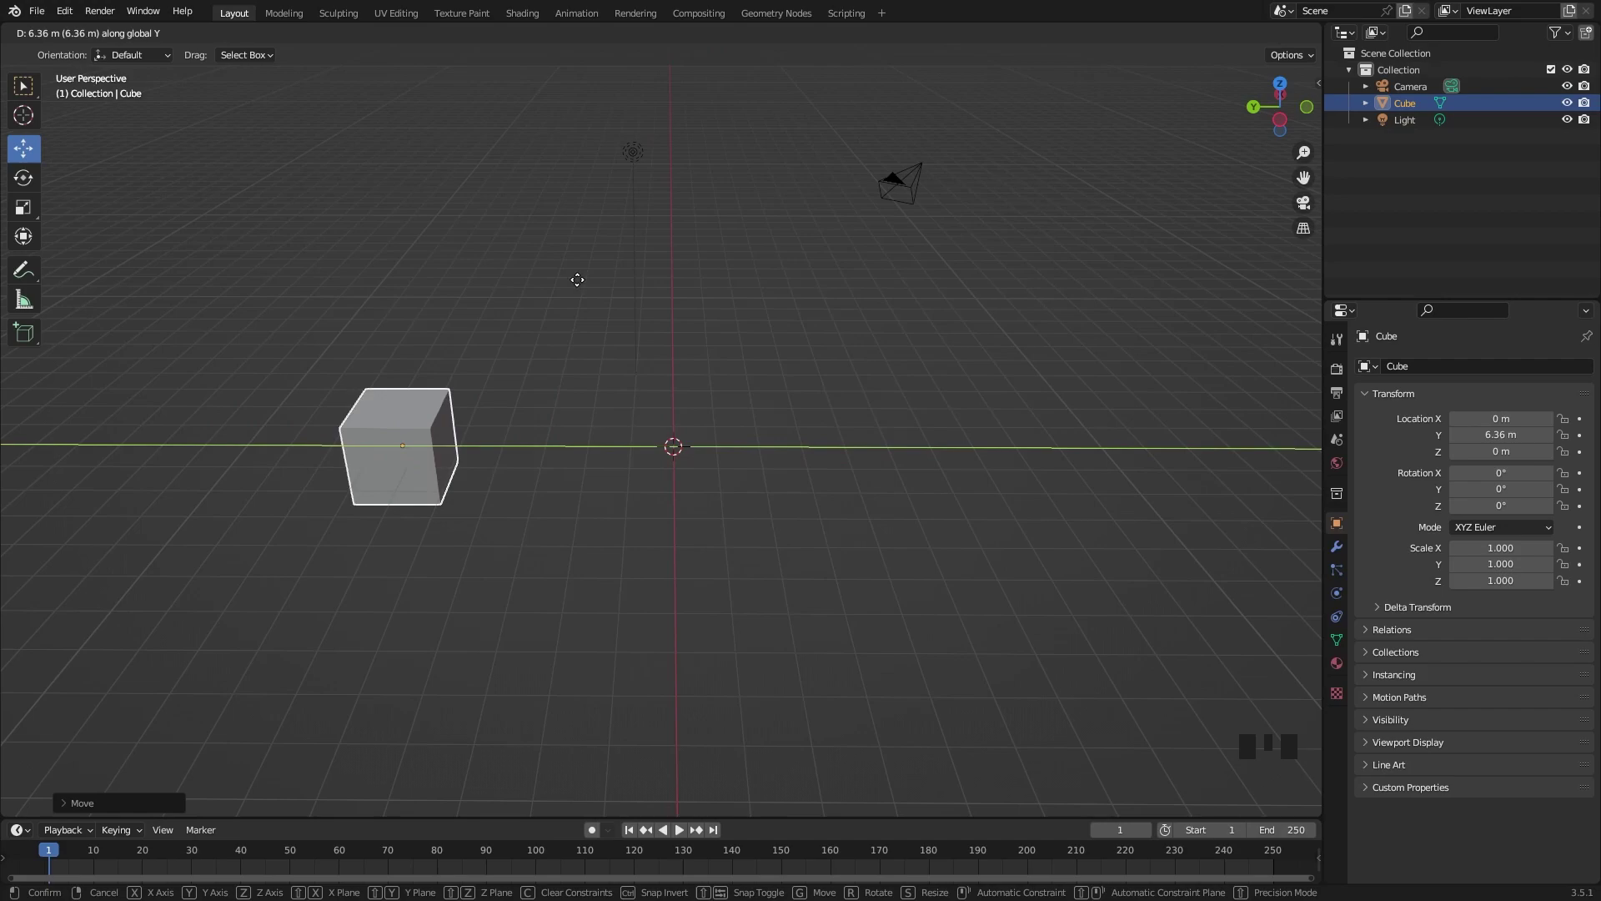
{"action": "key", "text": "ctrl+z"}
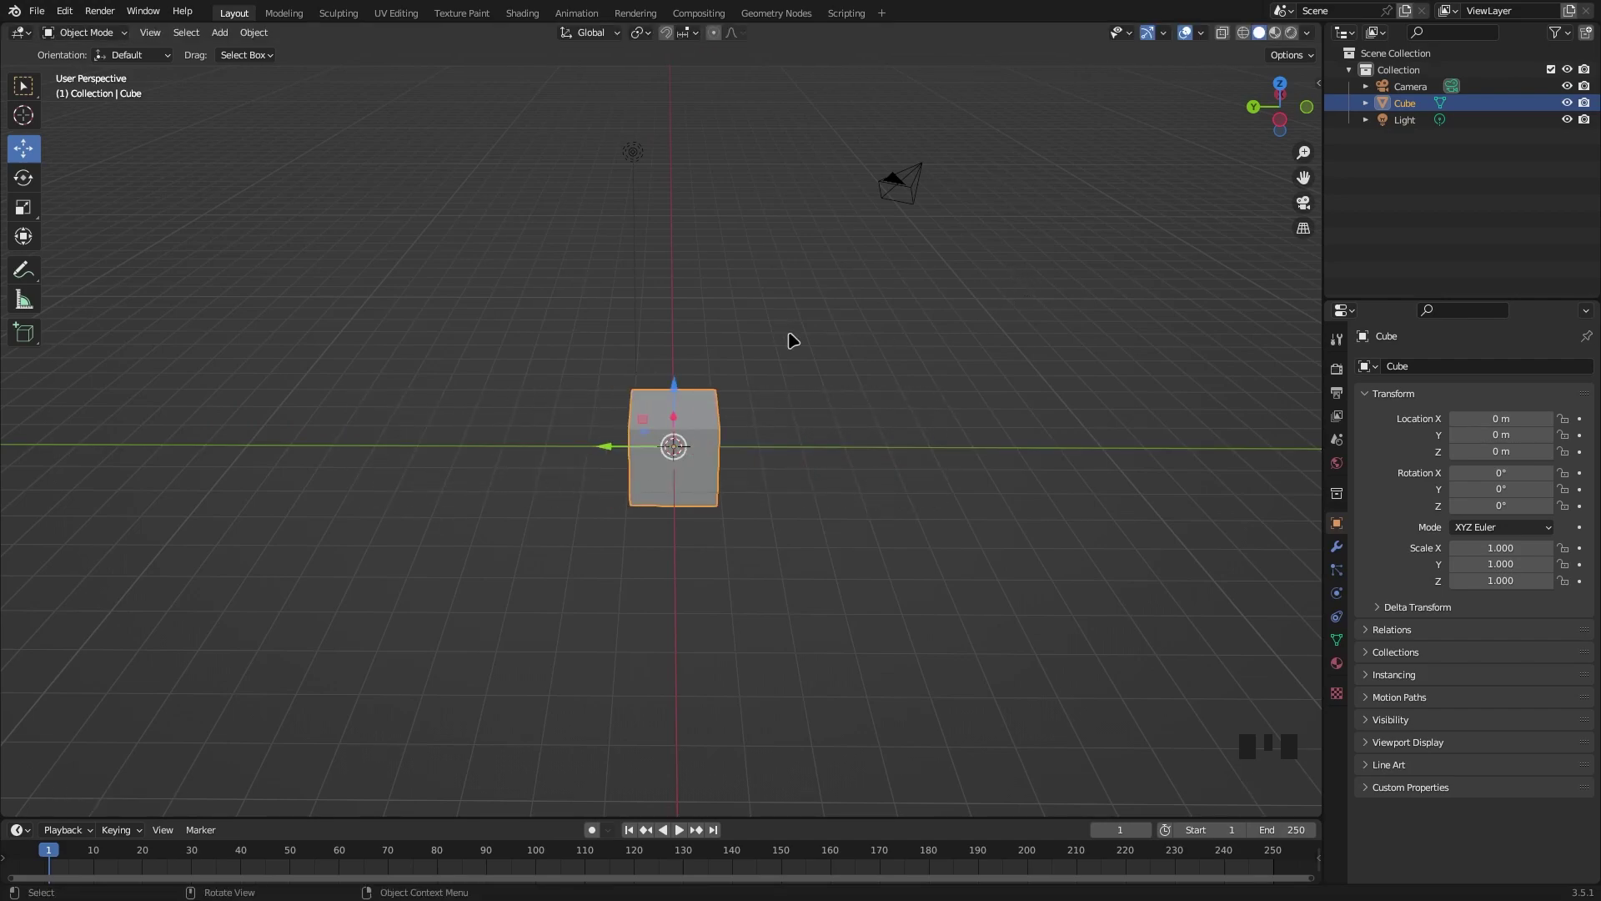
{"action": "key", "text": "g"}
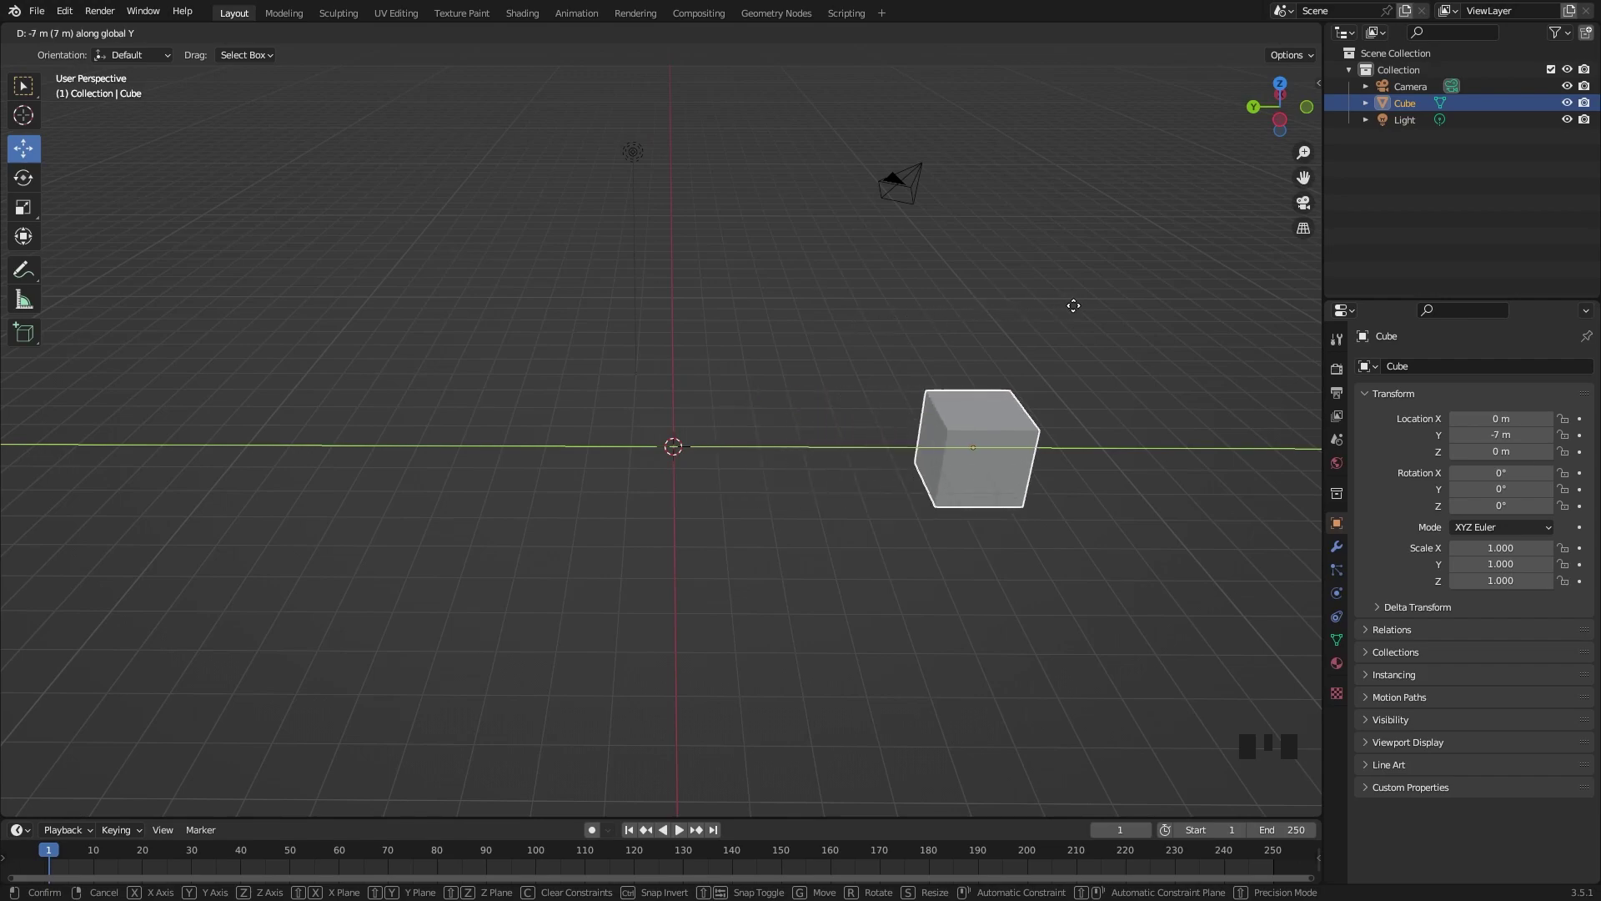
Try a tilt about X and a free rotation of the cube, undoing both.
{"action": "left_click_drag", "start_coordinate": [797, 327], "coordinate": [35, 181]}
{"action": "left_click", "coordinate": [36, 181]}
{"action": "left_click_drag", "start_coordinate": [823, 294], "coordinate": [625, 426]}
{"action": "left_click", "coordinate": [624, 425]}
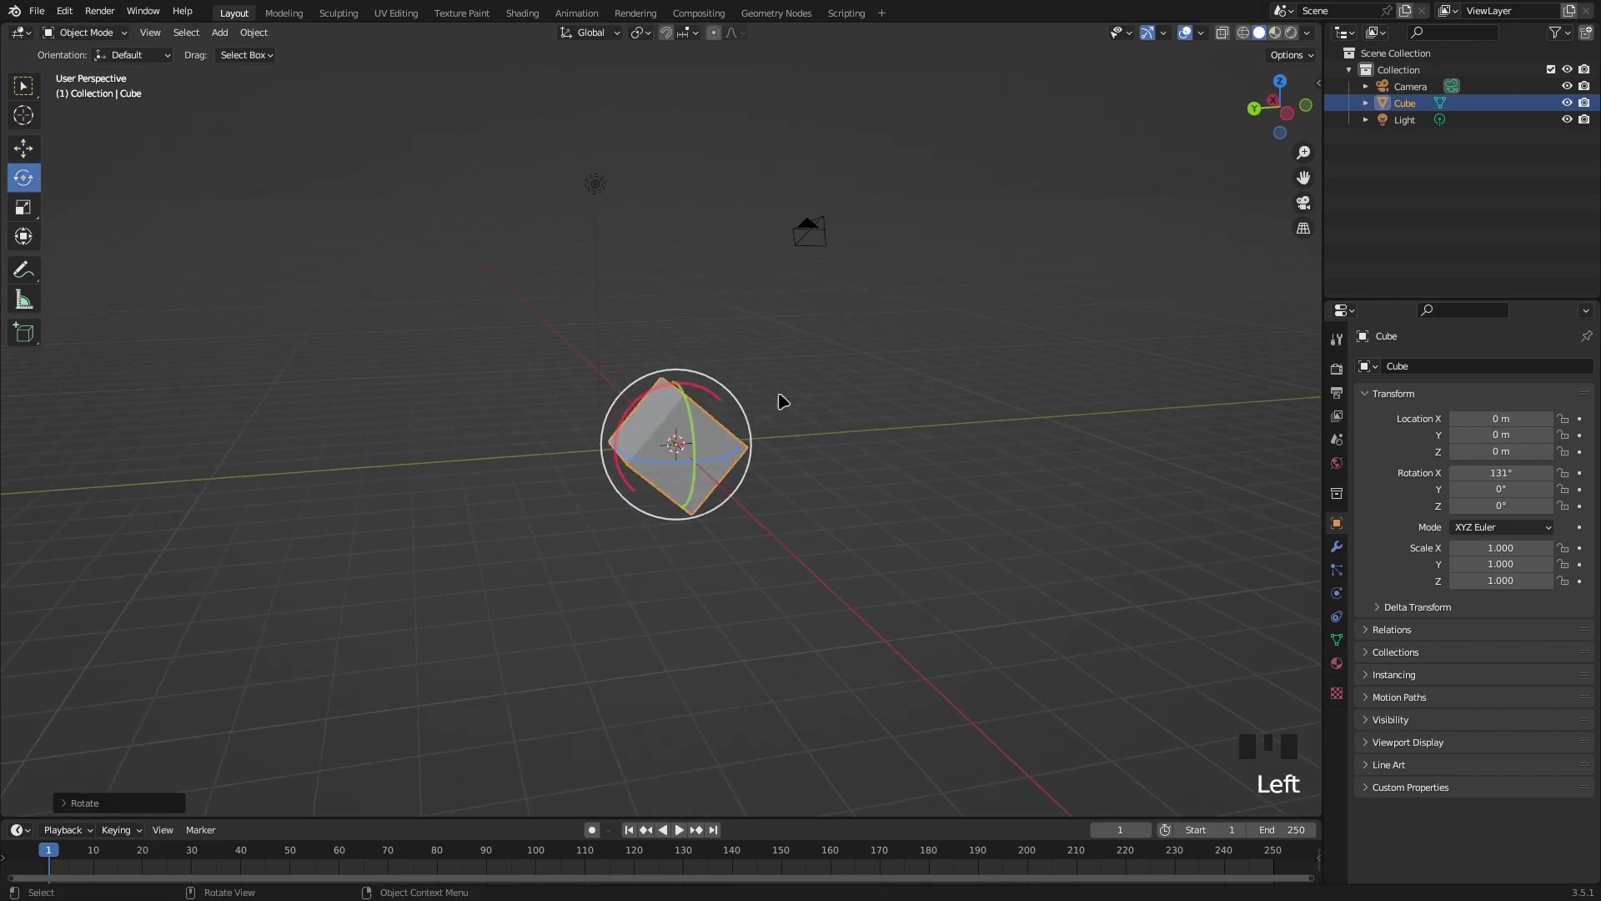
{"action": "key", "text": "ctrl+z"}
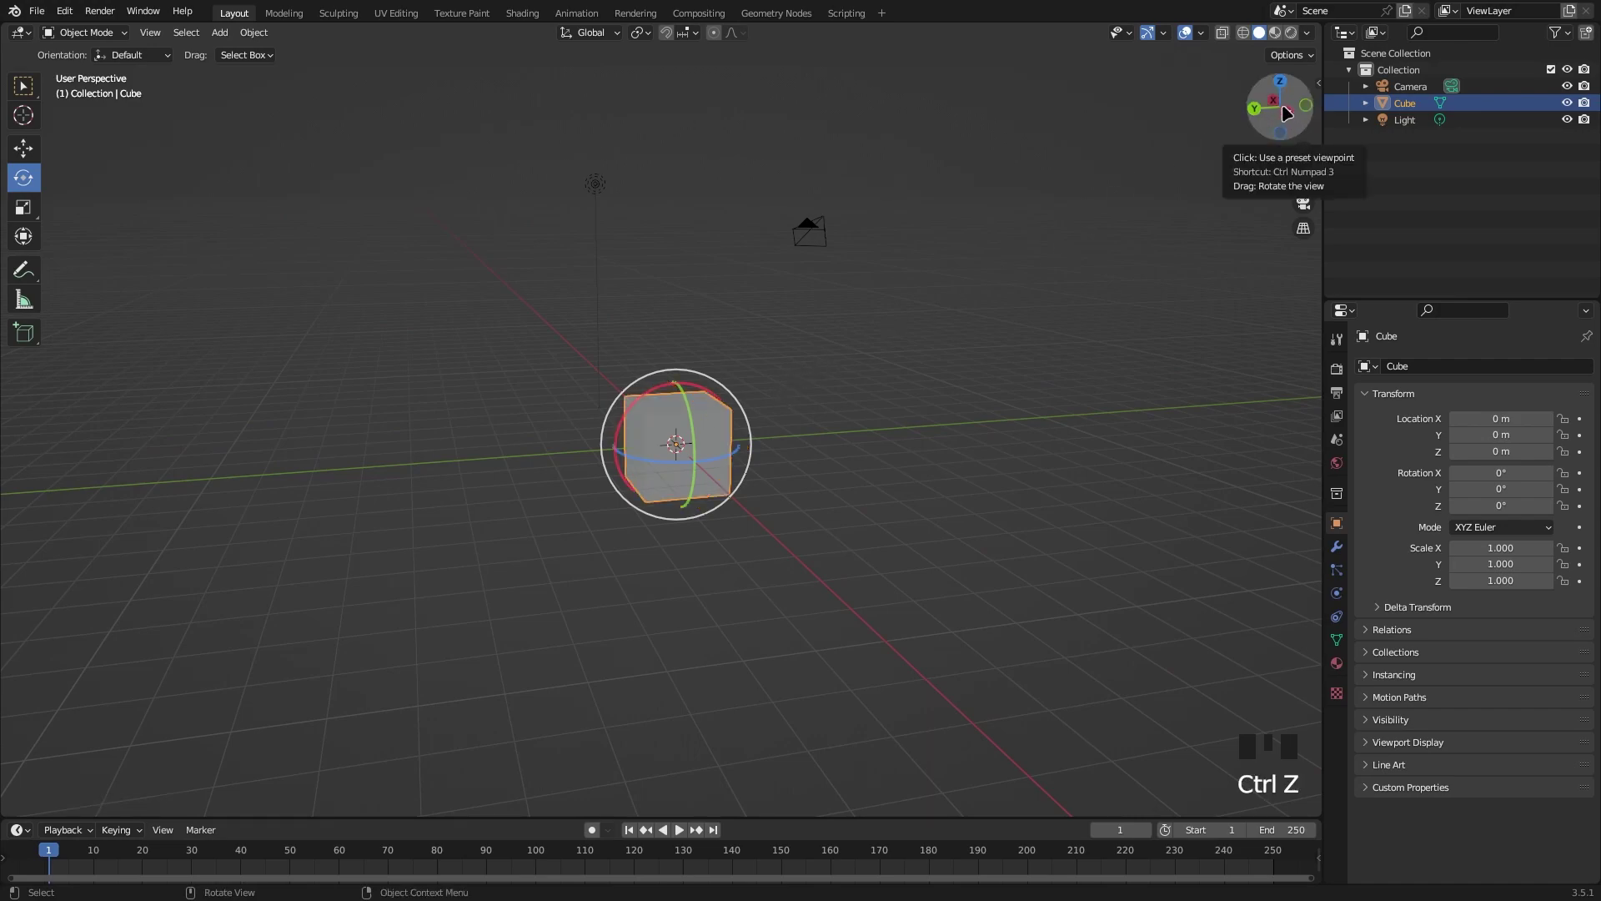
{"action": "key", "text": "r"}
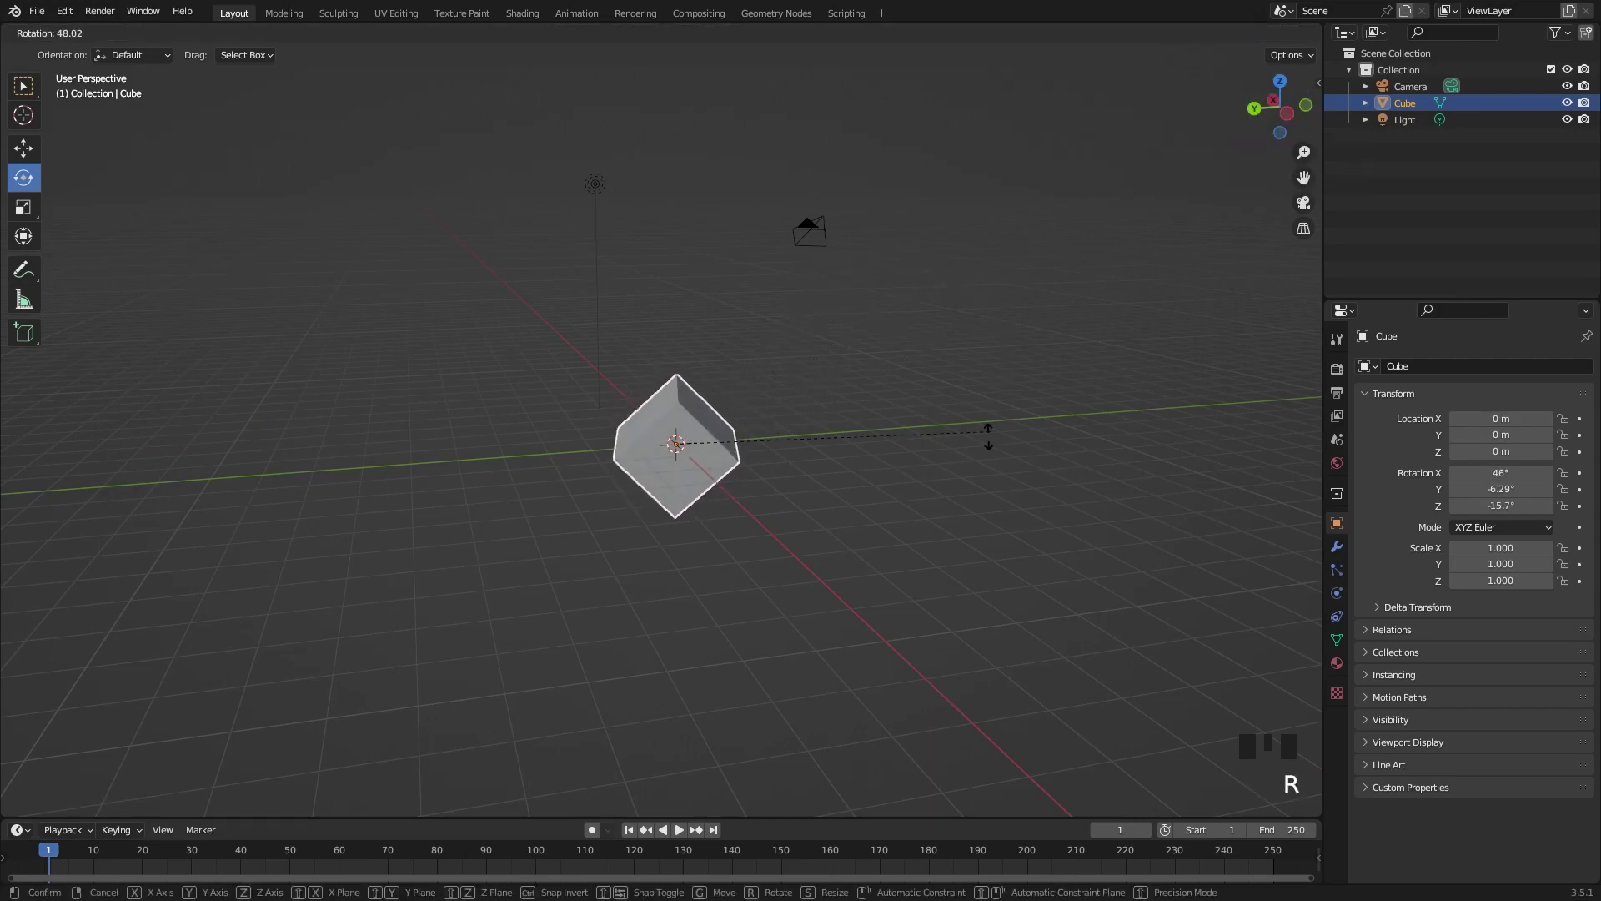
{"action": "left_click_drag", "start_coordinate": [759, 369], "coordinate": [923, 365]}
{"action": "key", "text": "ctrl+z"}
From back and bottom views, rotate the cube exactly 90° about Z with snapping.
{"action": "left_click_drag", "start_coordinate": [900, 341], "coordinate": [1263, 116]}
{"action": "left_click", "coordinate": [1263, 117]}
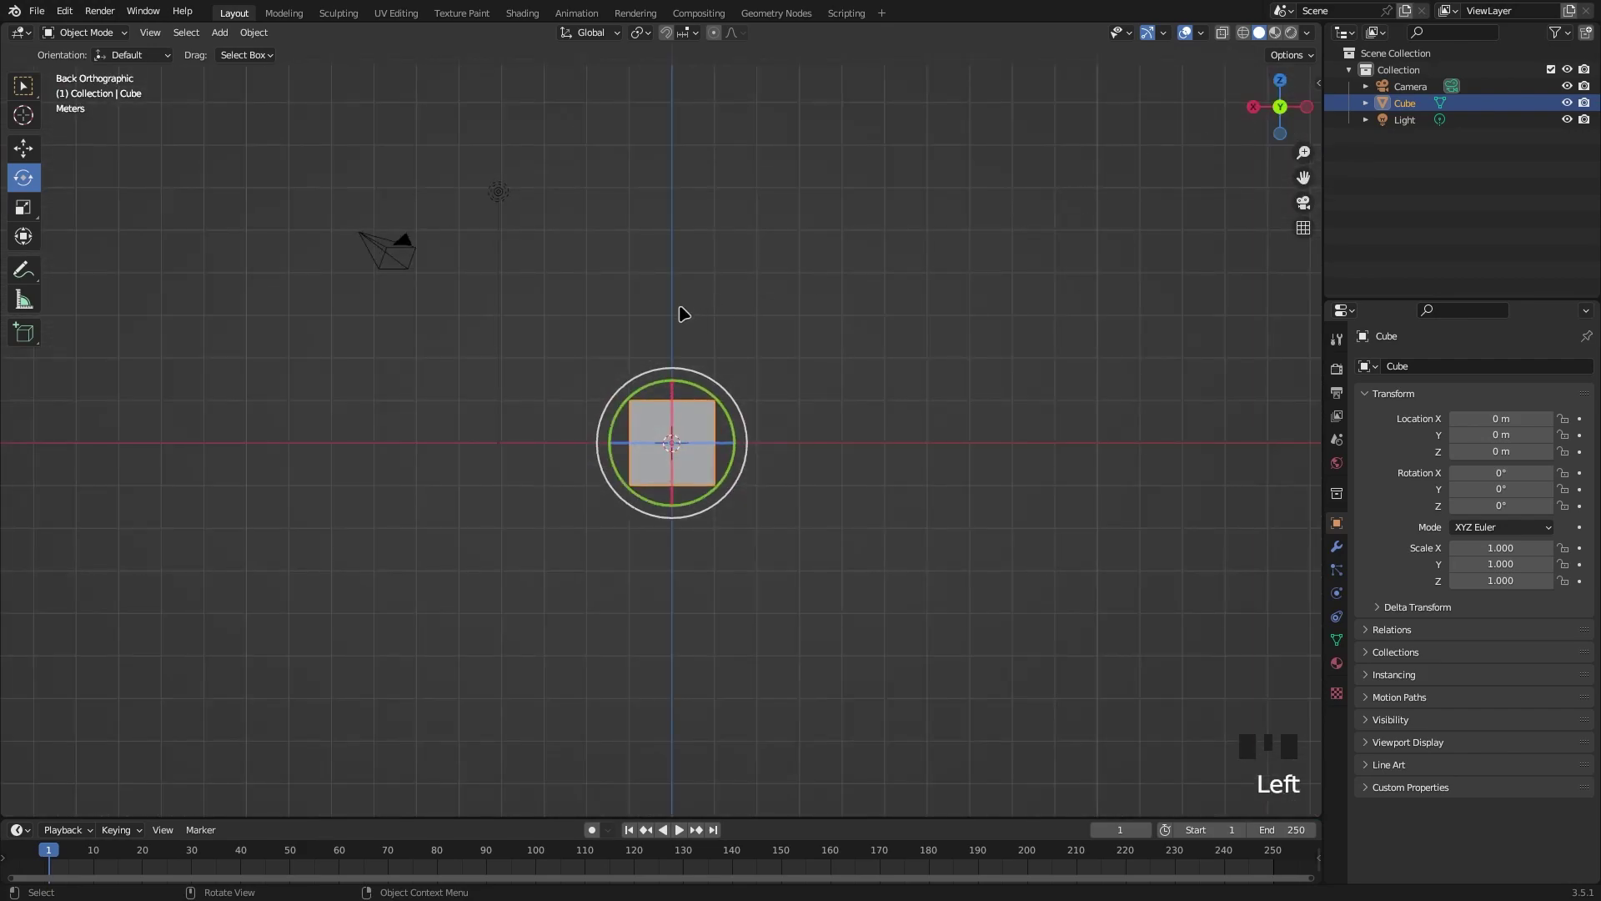
{"action": "key", "text": "r"}
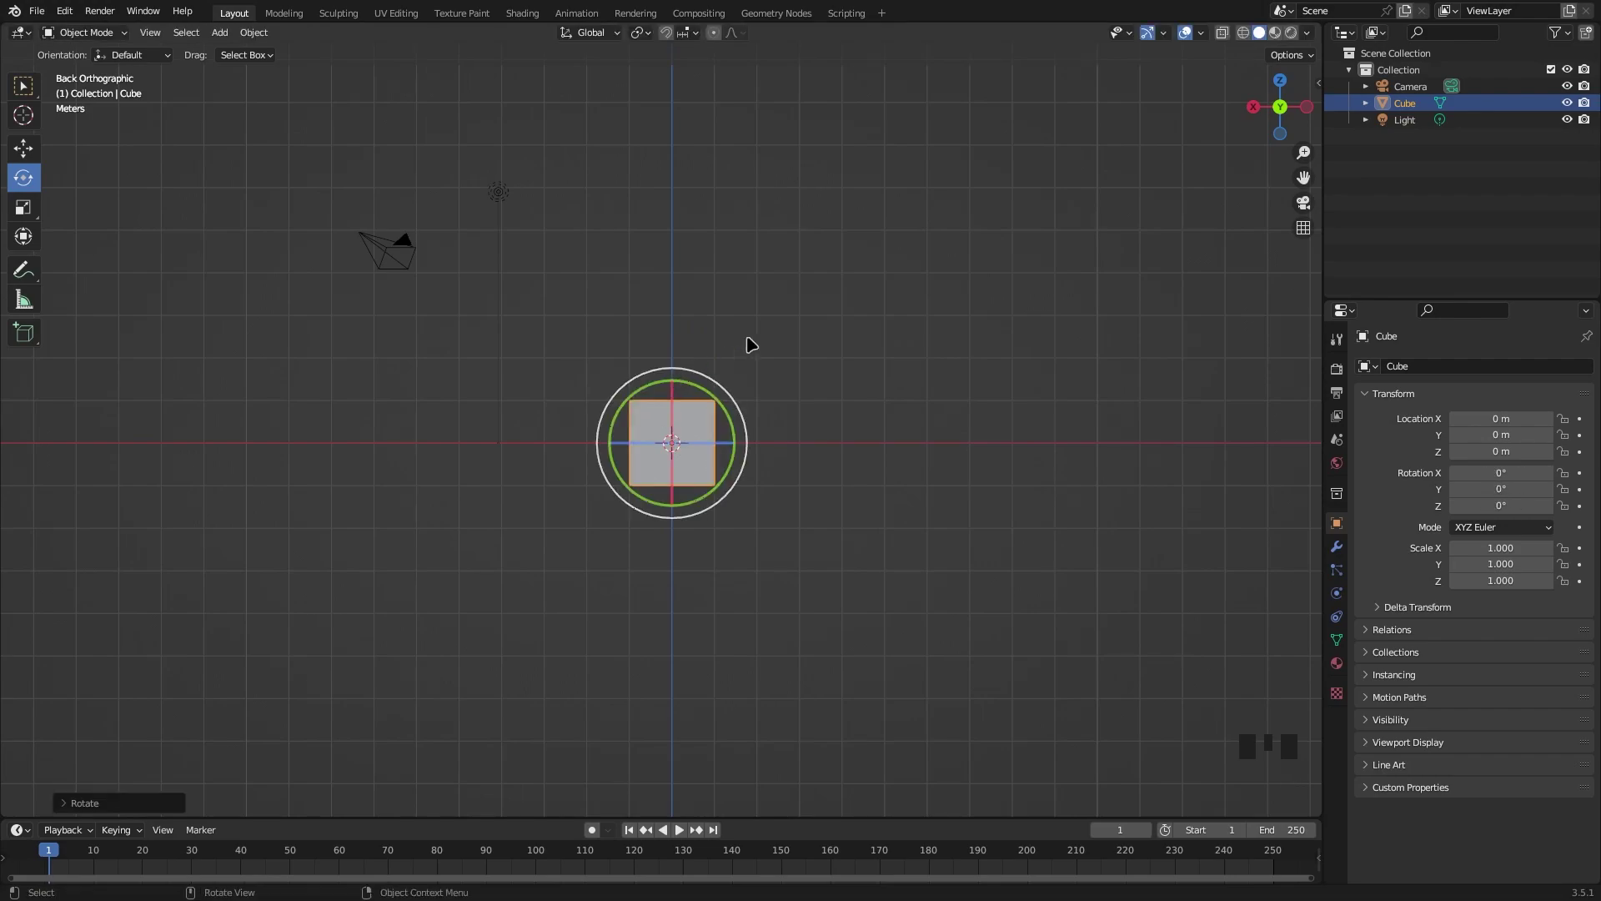
{"action": "left_click_drag", "start_coordinate": [811, 297], "coordinate": [1285, 112]}
{"action": "left_click", "coordinate": [1284, 112]}
{"action": "key", "text": "r"}
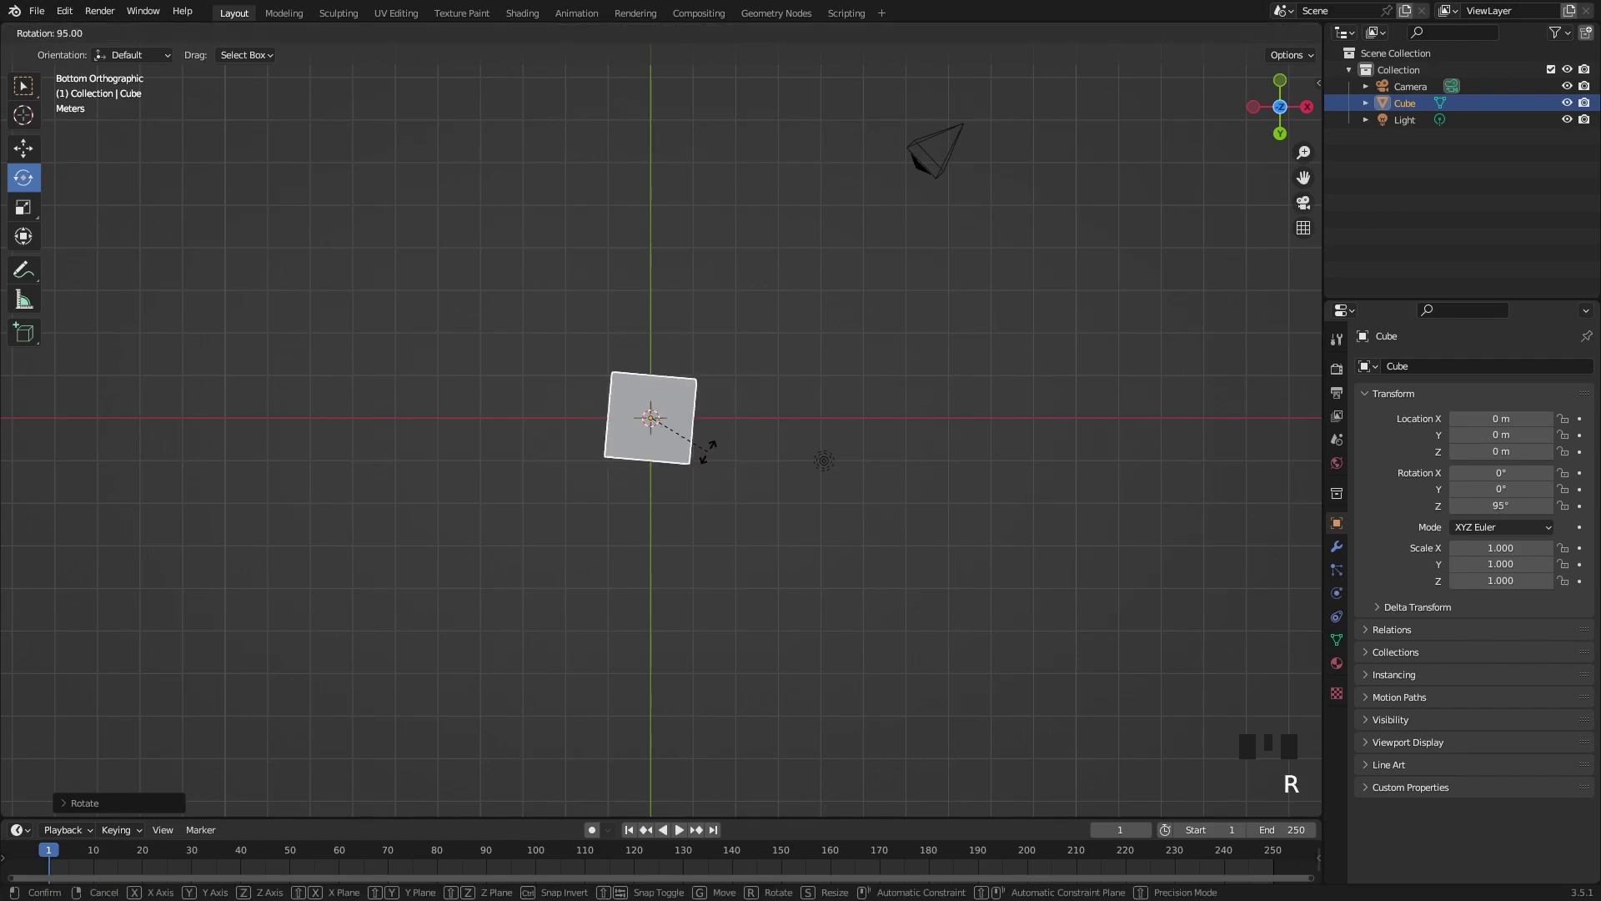
{"action": "left_click_drag", "start_coordinate": [793, 334], "coordinate": [307, 188]}
{"action": "key", "text": "Tab"}
Reselect the cube and try uniform and vertical scaling, undoing each.
{"action": "left_click_drag", "start_coordinate": [19, 208], "coordinate": [806, 296]}
{"action": "left_click_drag", "start_coordinate": [805, 295], "coordinate": [682, 383]}
{"action": "left_click", "coordinate": [683, 383]}
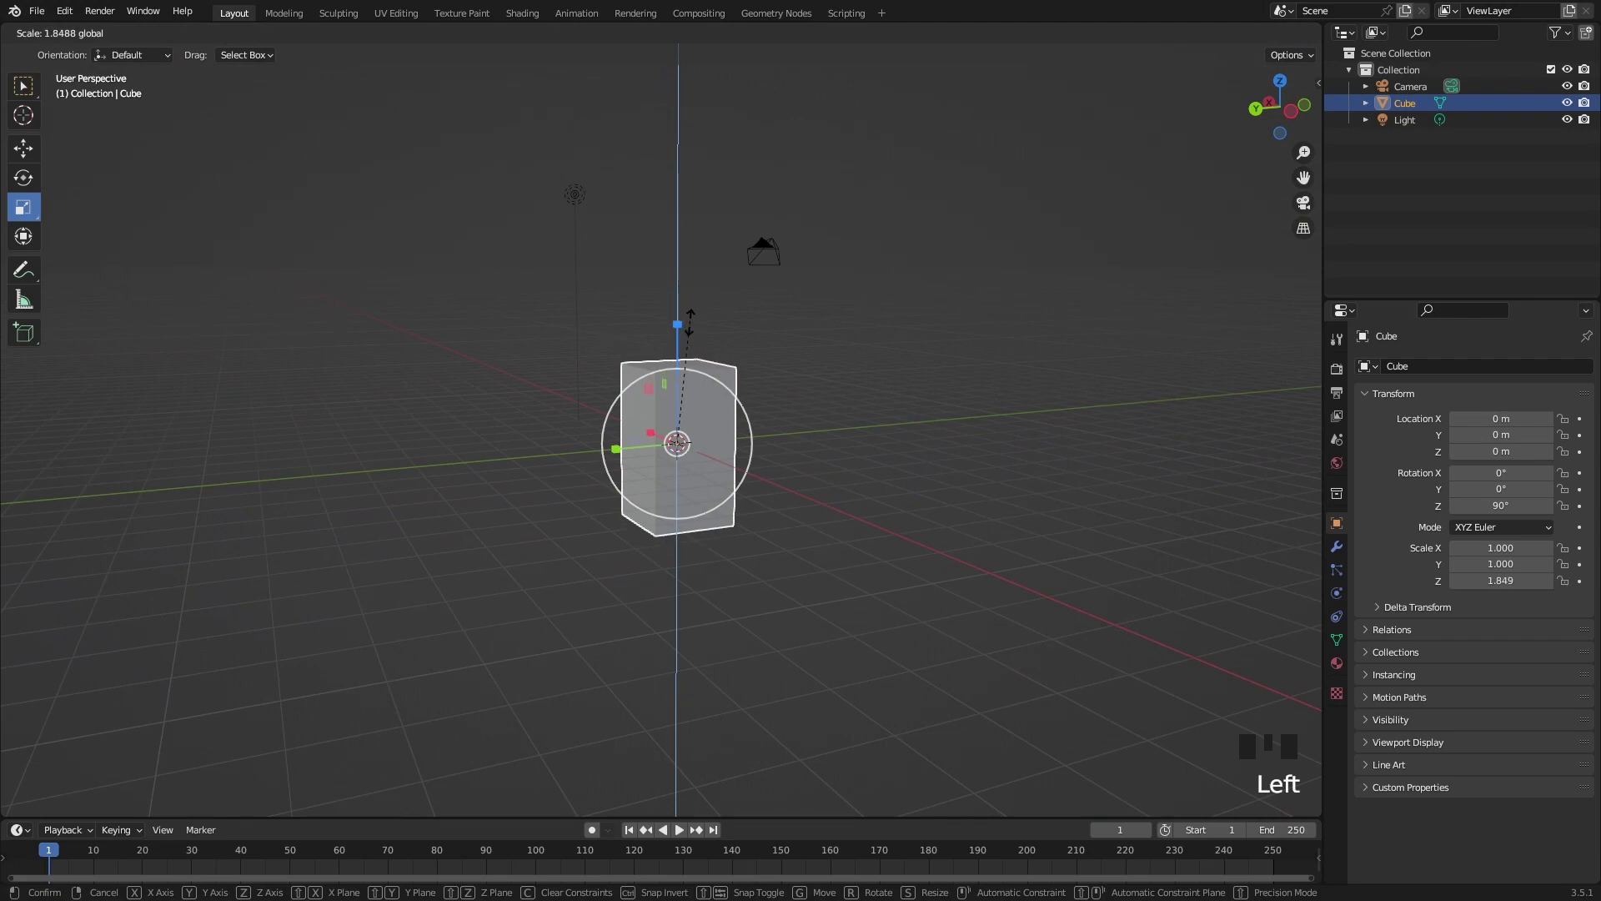
{"action": "key", "text": "ctrl+z"}
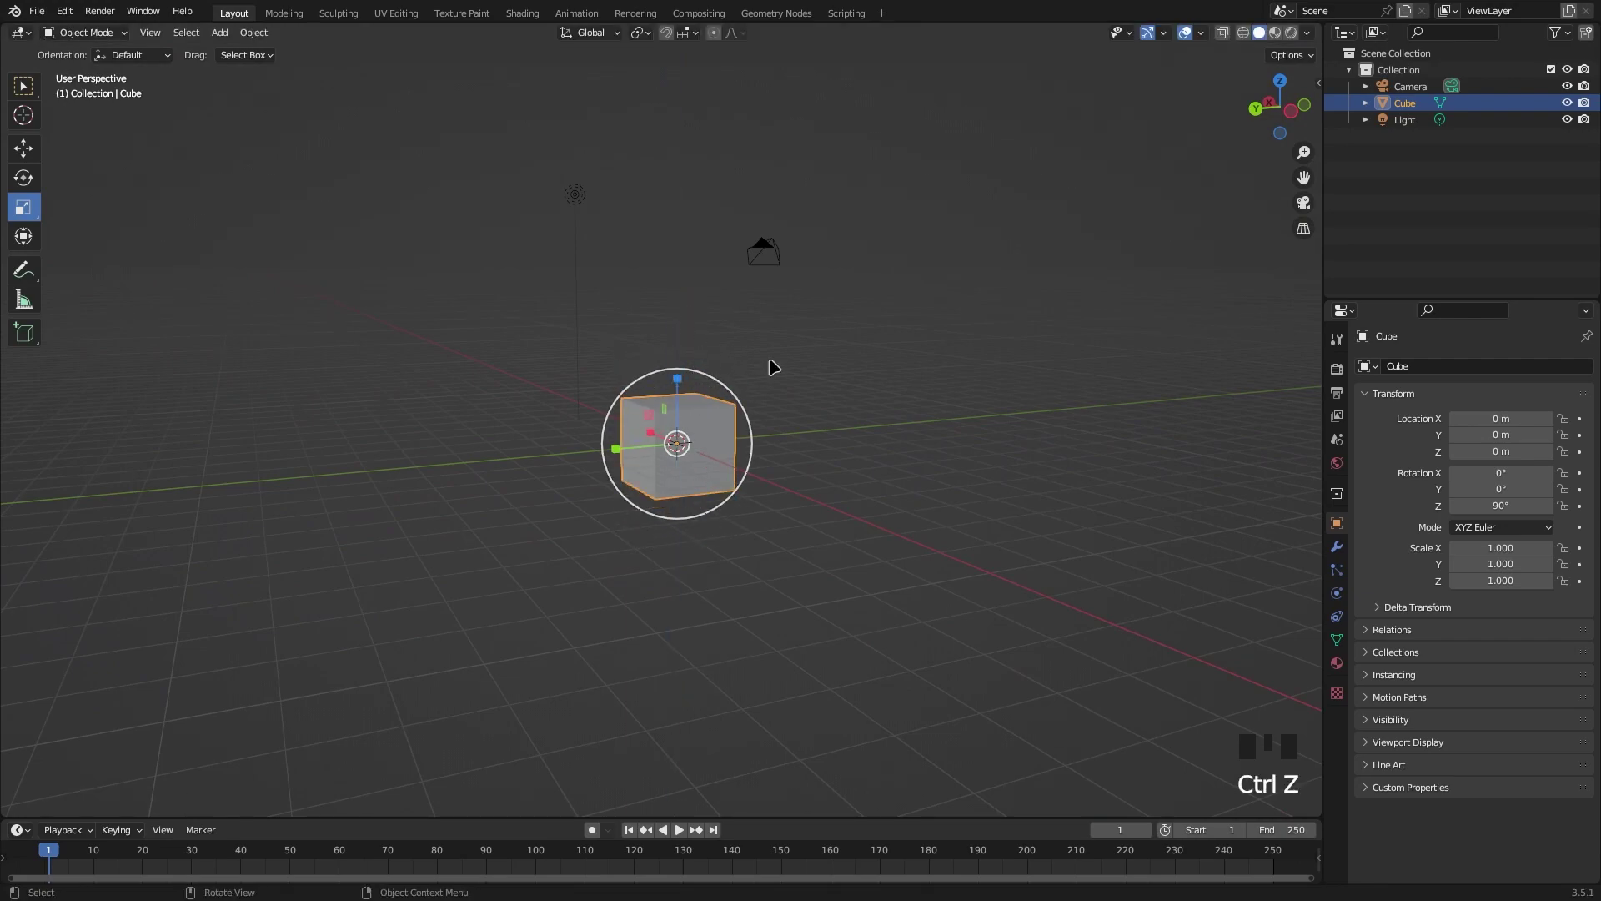
{"action": "key", "text": "s"}
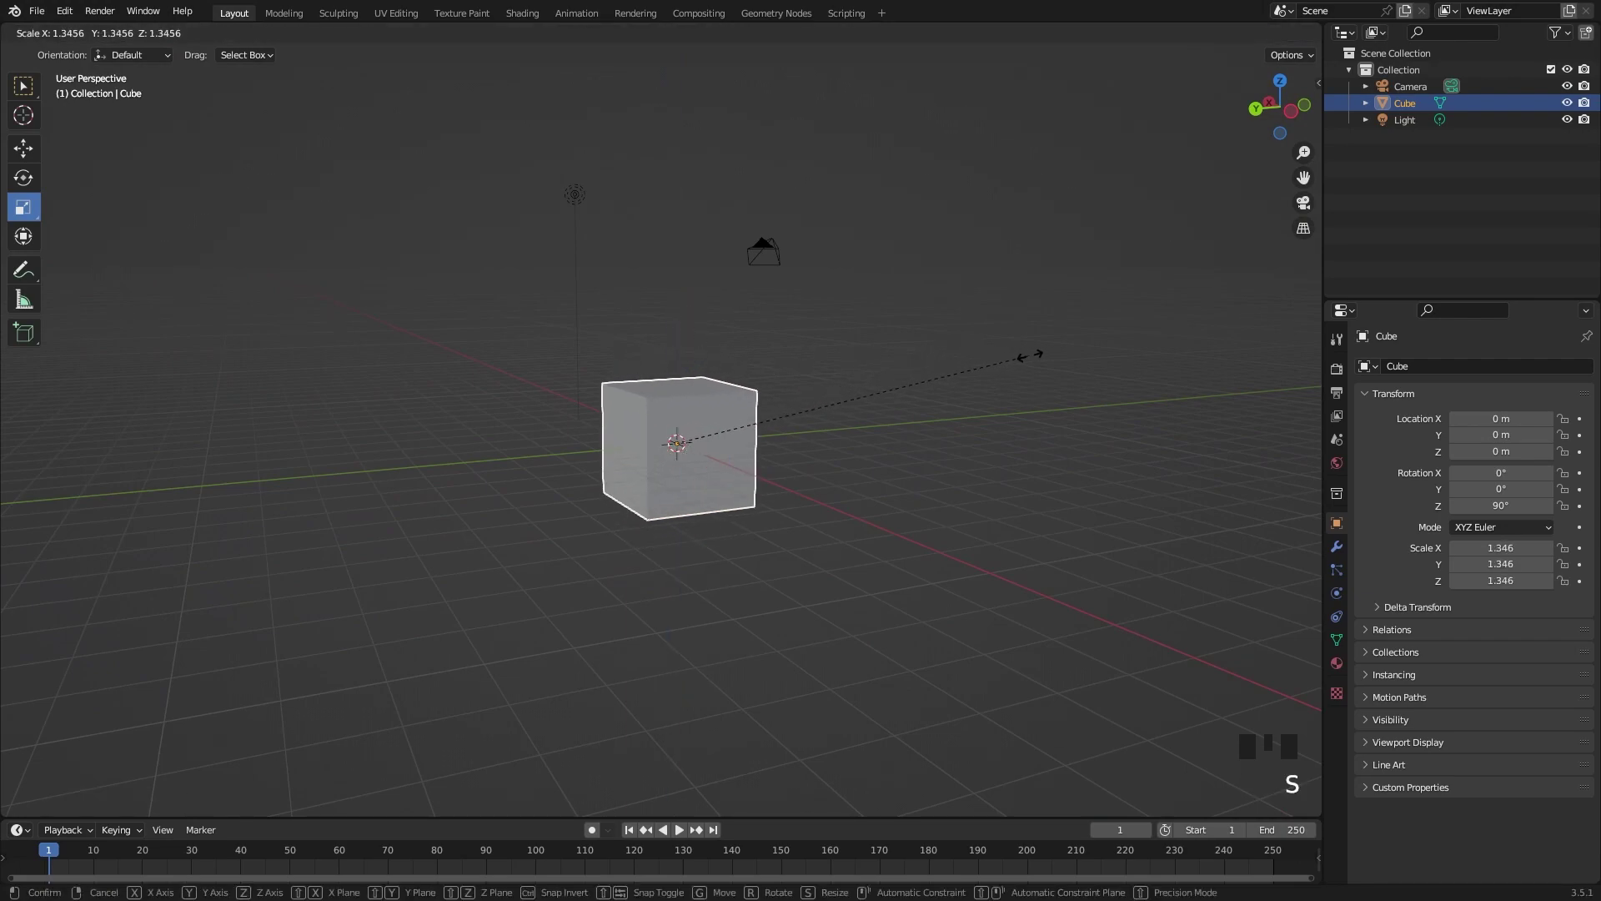
{"action": "key", "text": "ctrl+z"}
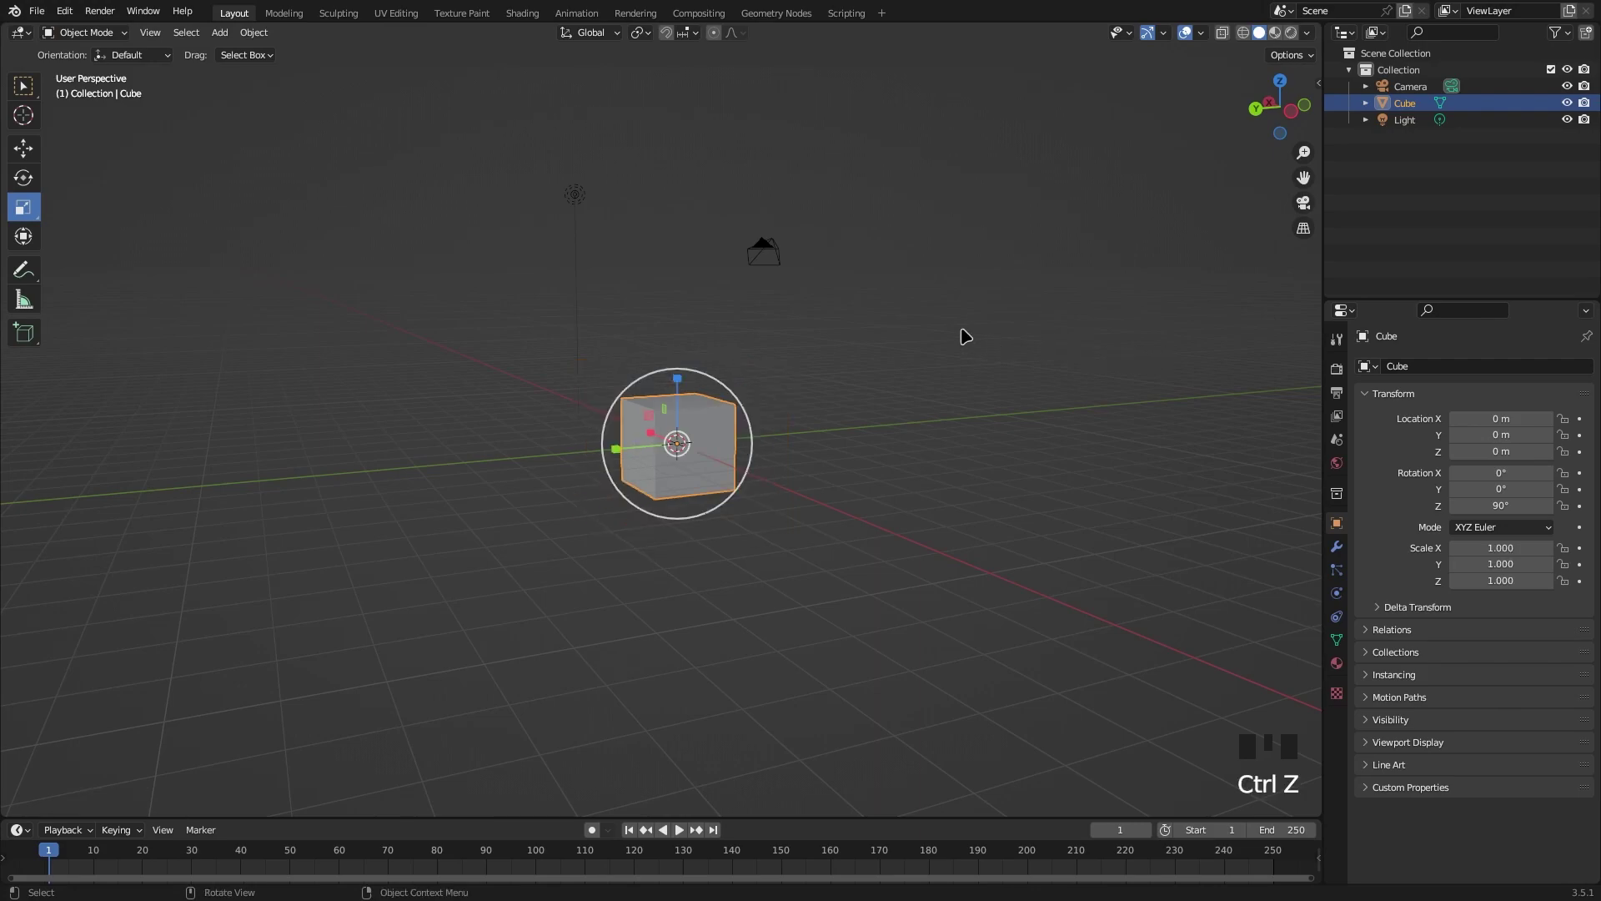
{"action": "key", "text": "s"}
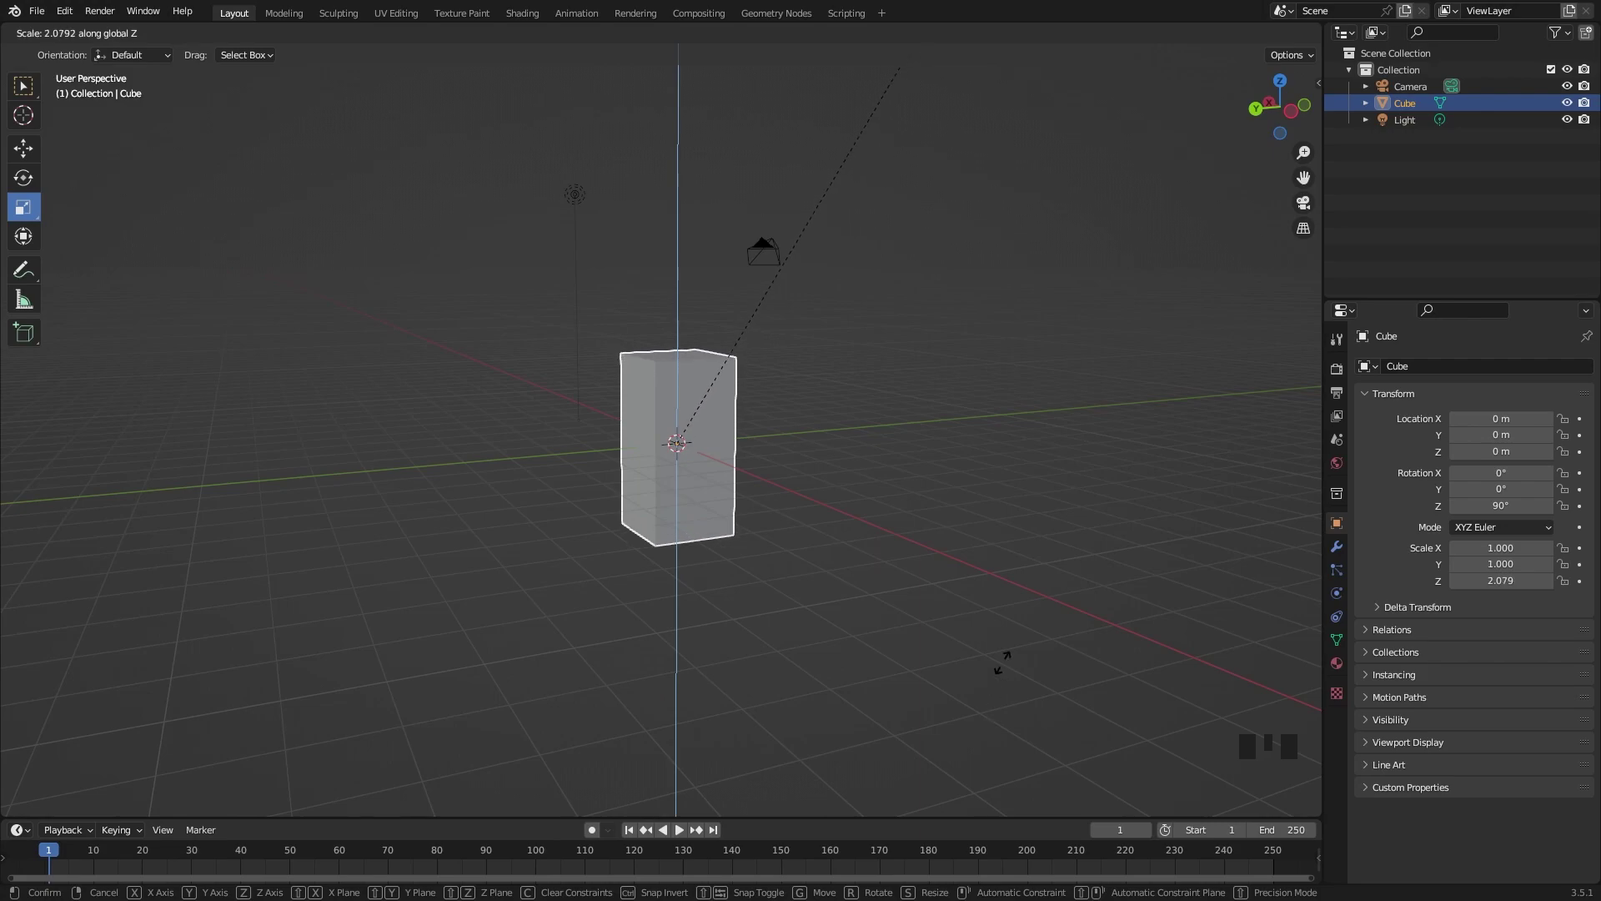
{"action": "key", "text": "ctrl+z"}
Try stretching the cube along Y, undo it, then delete the cube from the scene.
{"action": "key", "text": "s"}
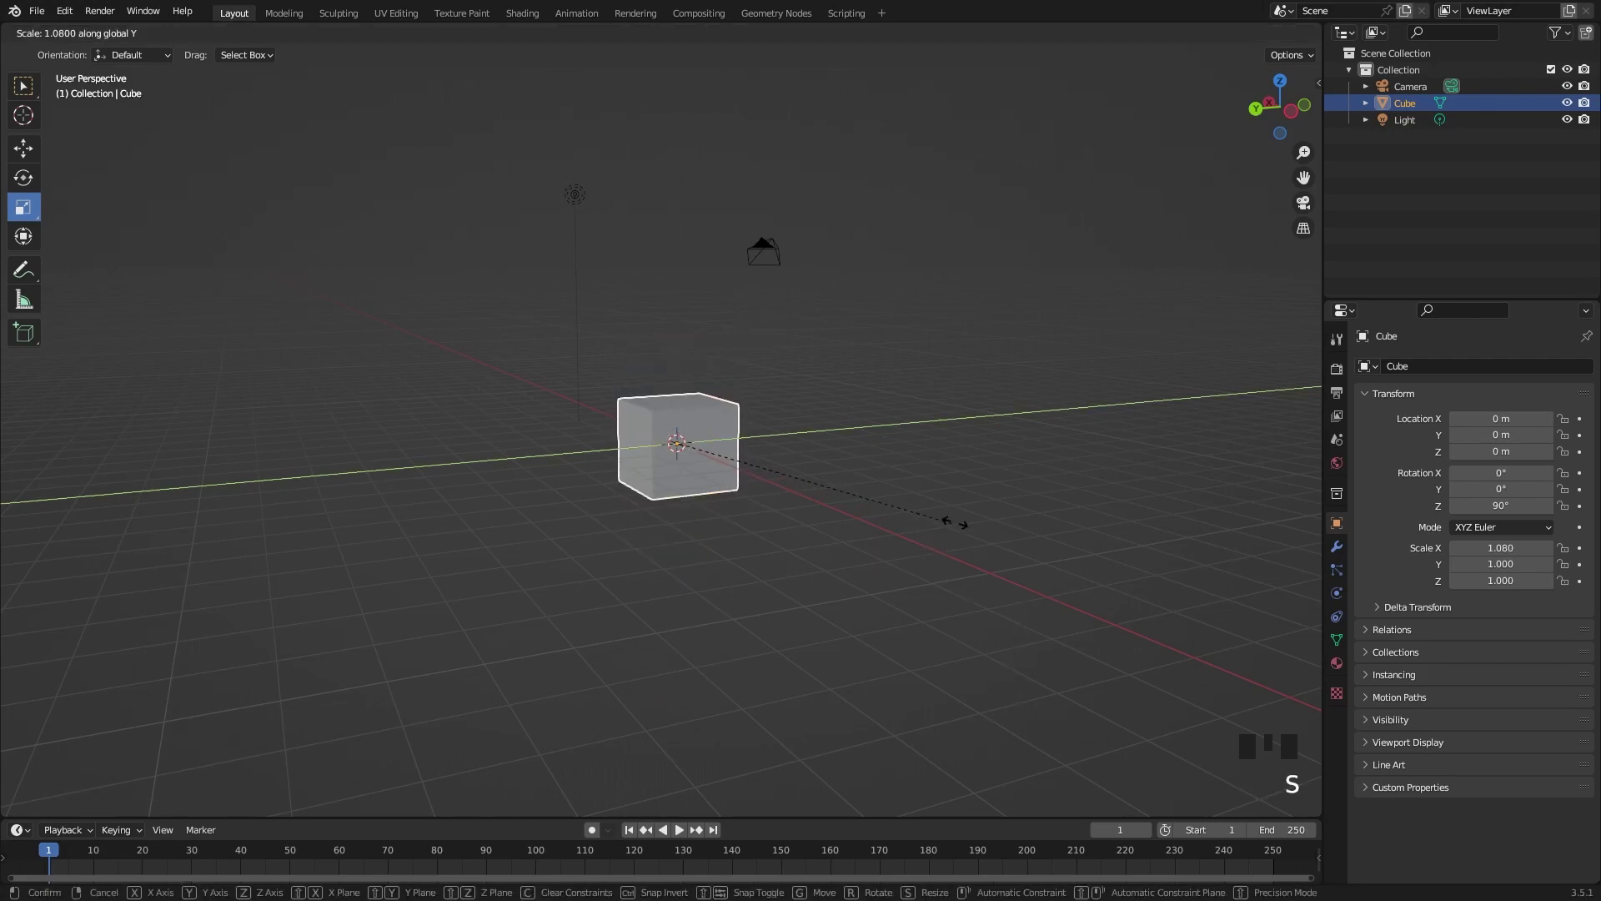
{"action": "key", "text": "ctrl+z"}
{"action": "key", "text": "s"}
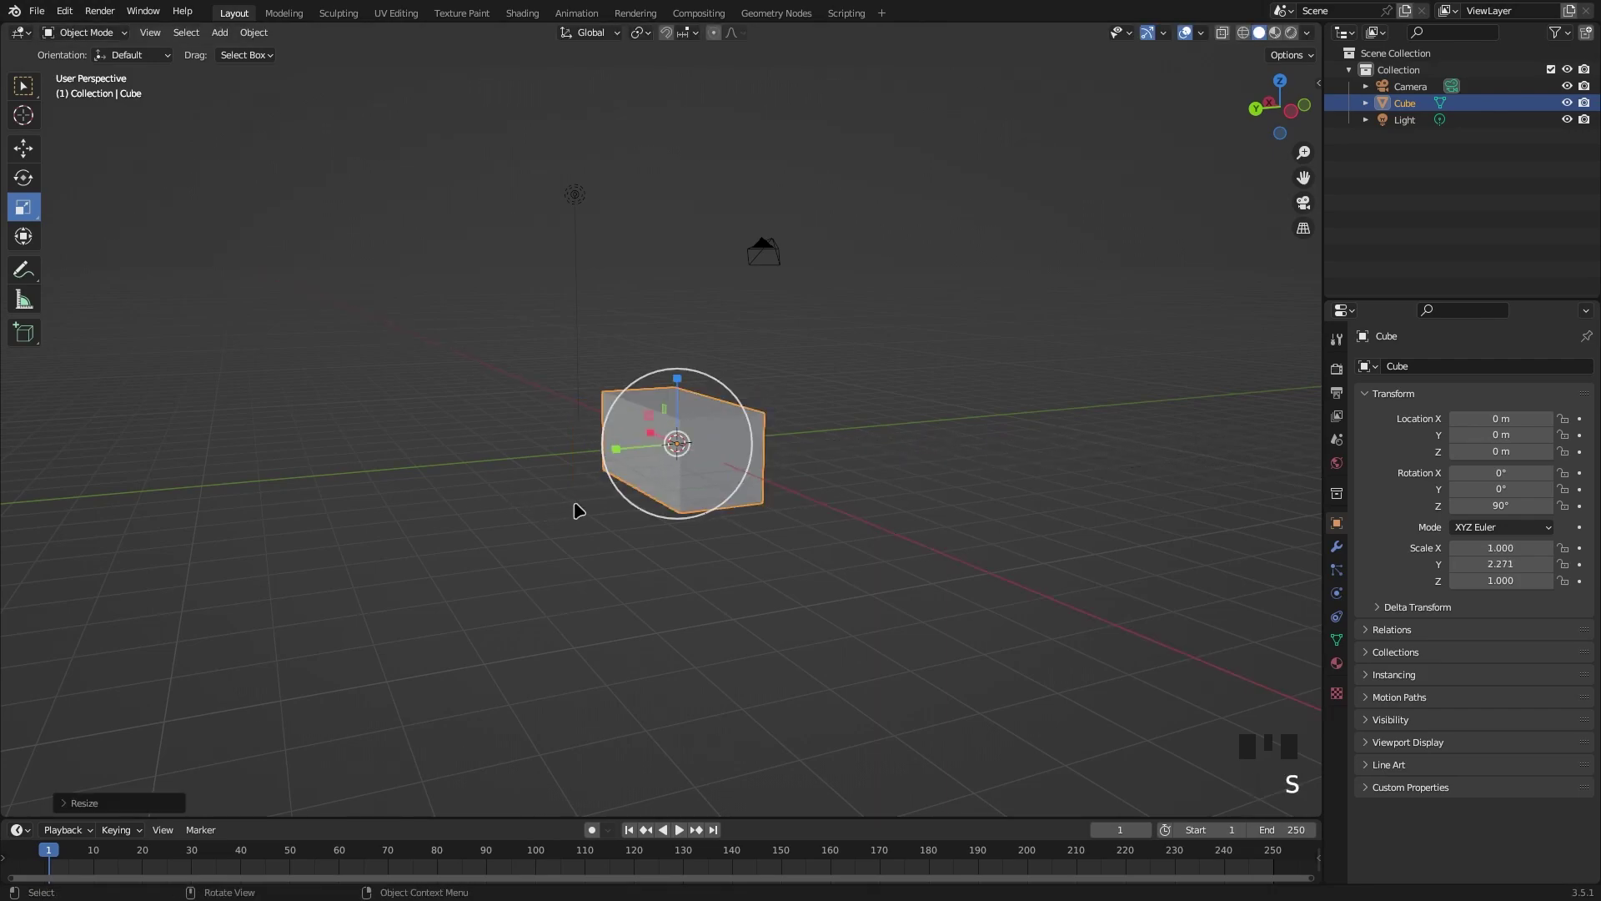
{"action": "key", "text": "ctrl+z"}
{"action": "left_click_drag", "start_coordinate": [110, 185], "coordinate": [466, 330]}
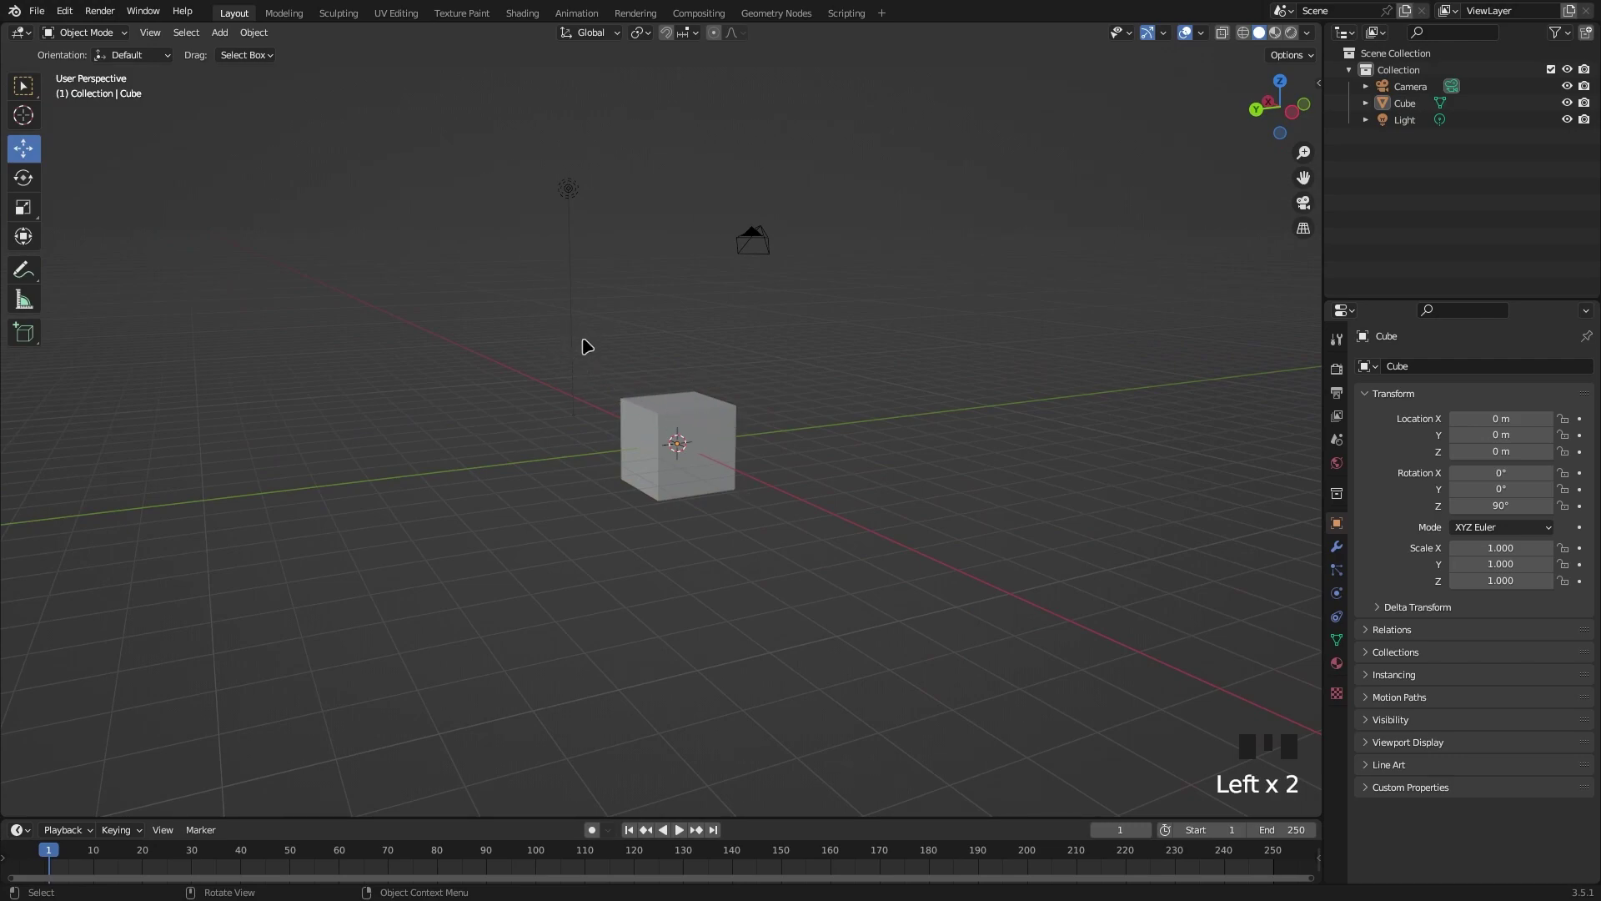
{"action": "left_click", "coordinate": [672, 442]}
Delete the camera and light, leaving the scene empty, and bring up the Add menu.
{"action": "key", "text": "x"}
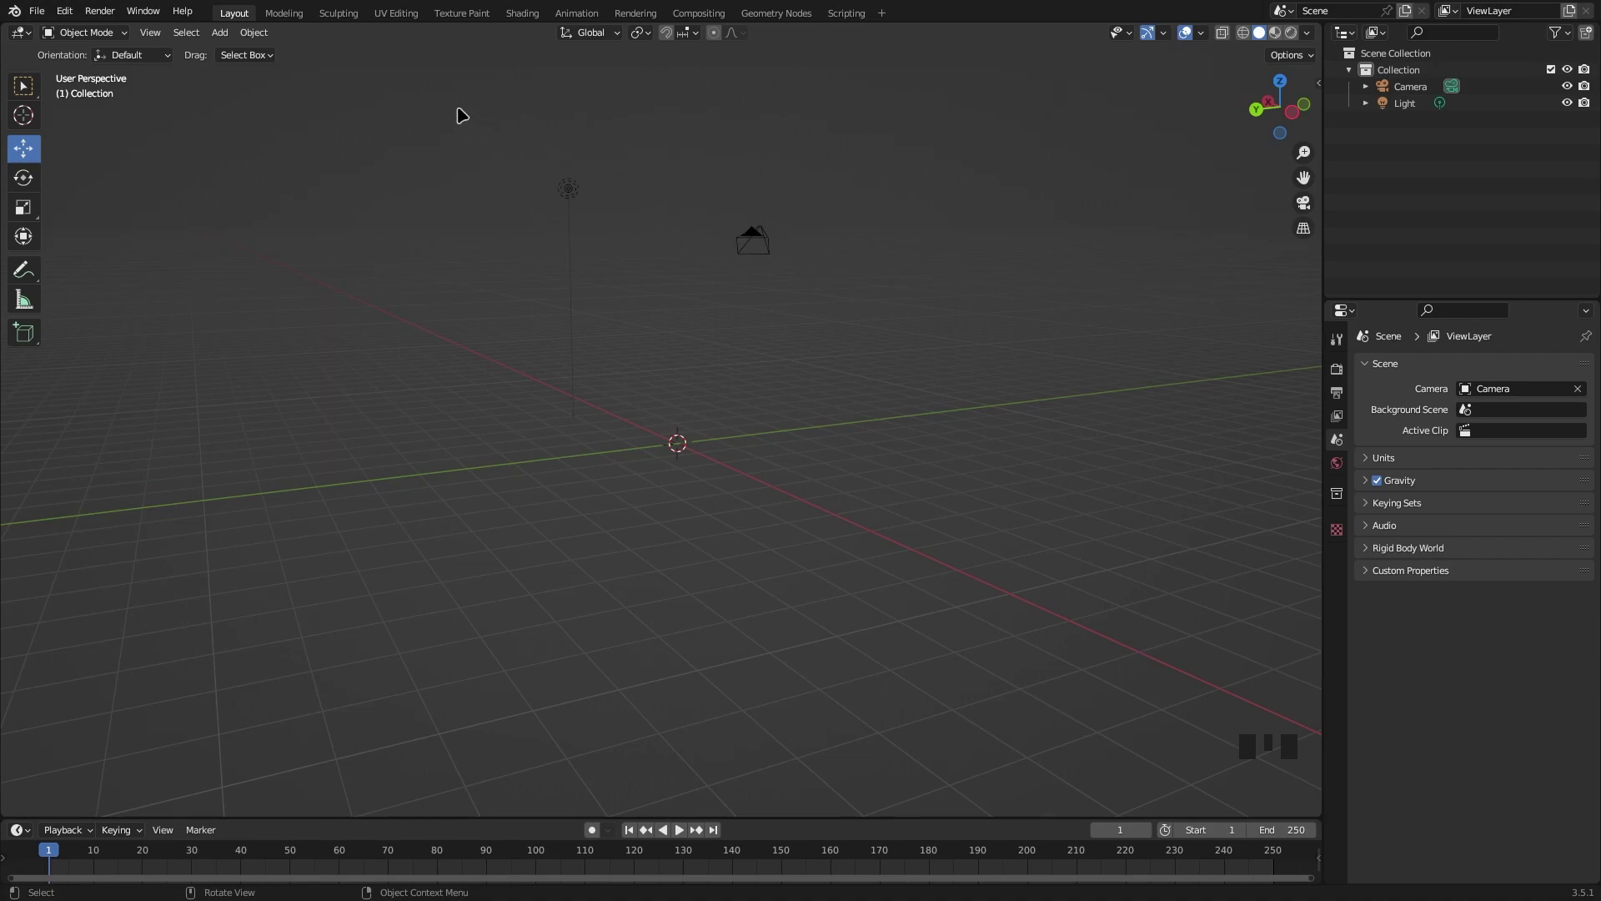
{"action": "left_click", "coordinate": [479, 129]}
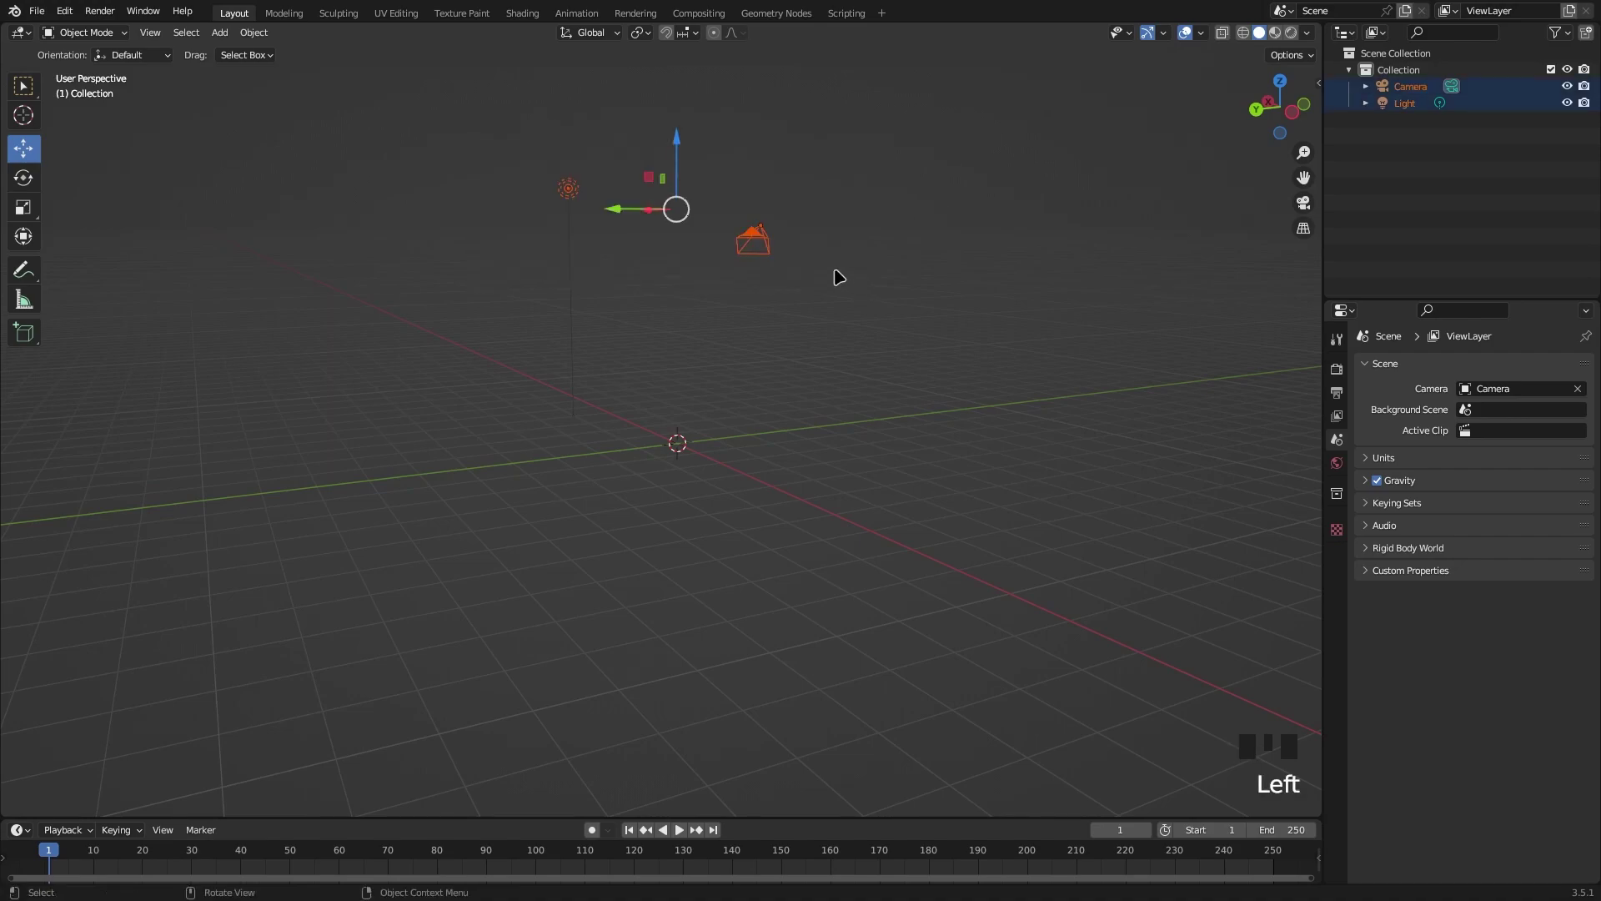
{"action": "key", "text": "x"}
{"action": "scroll", "scroll_direction": "down", "scroll_amount": 3}
{"action": "key", "text": "shift+a"}
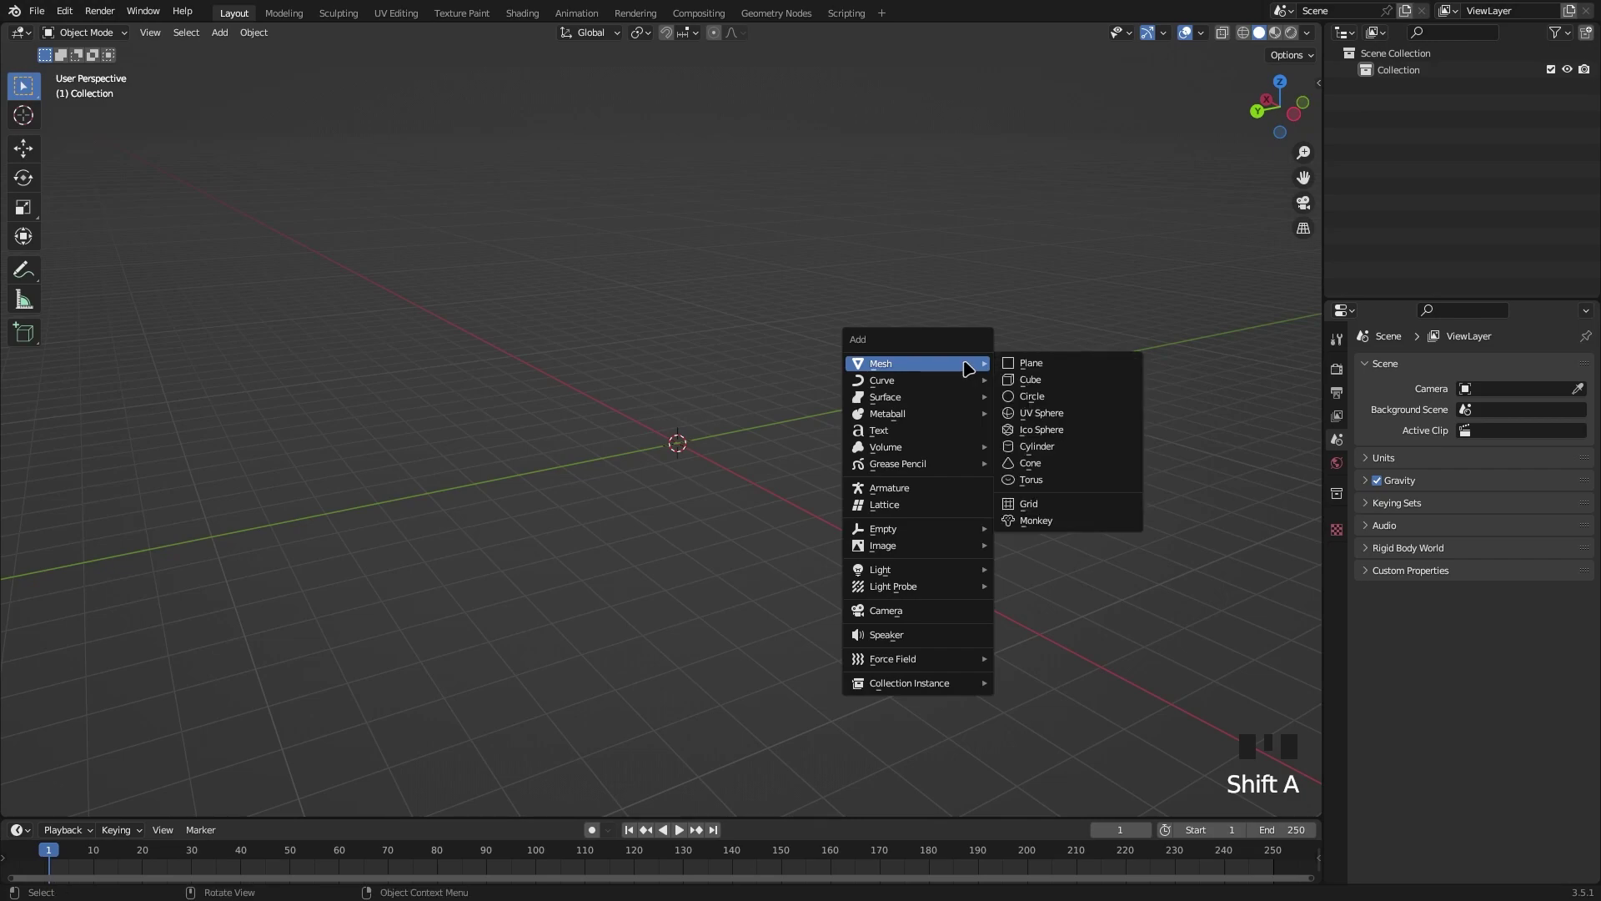
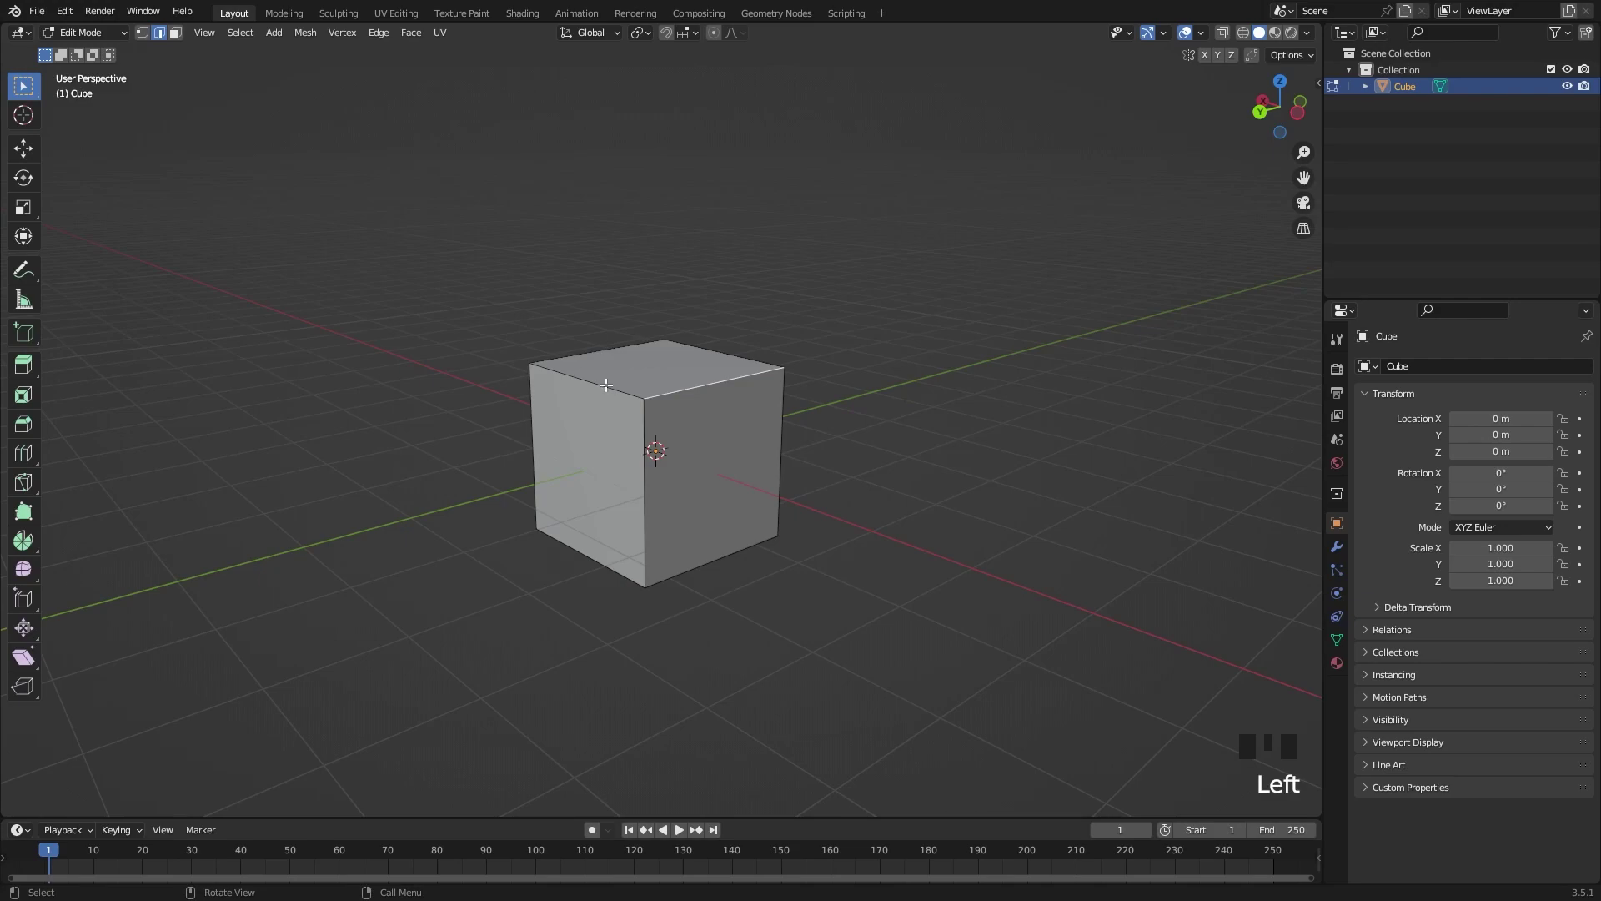
{"action": "left_click", "coordinate": [600, 381]}
{"action": "left_click_drag", "start_coordinate": [642, 343], "coordinate": [583, 341]}
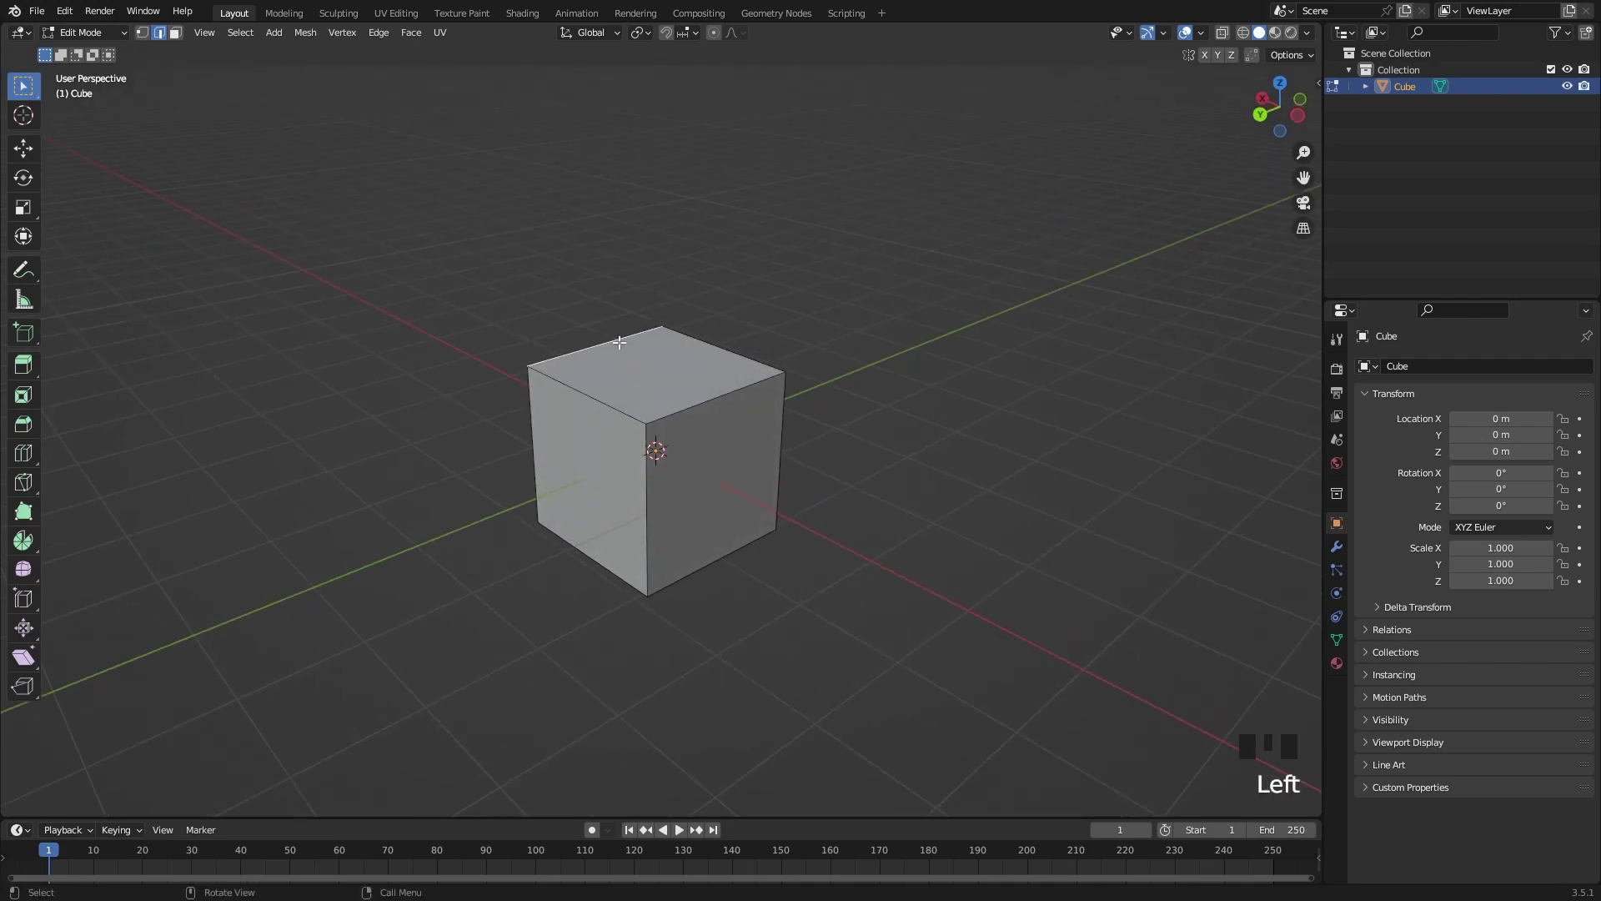
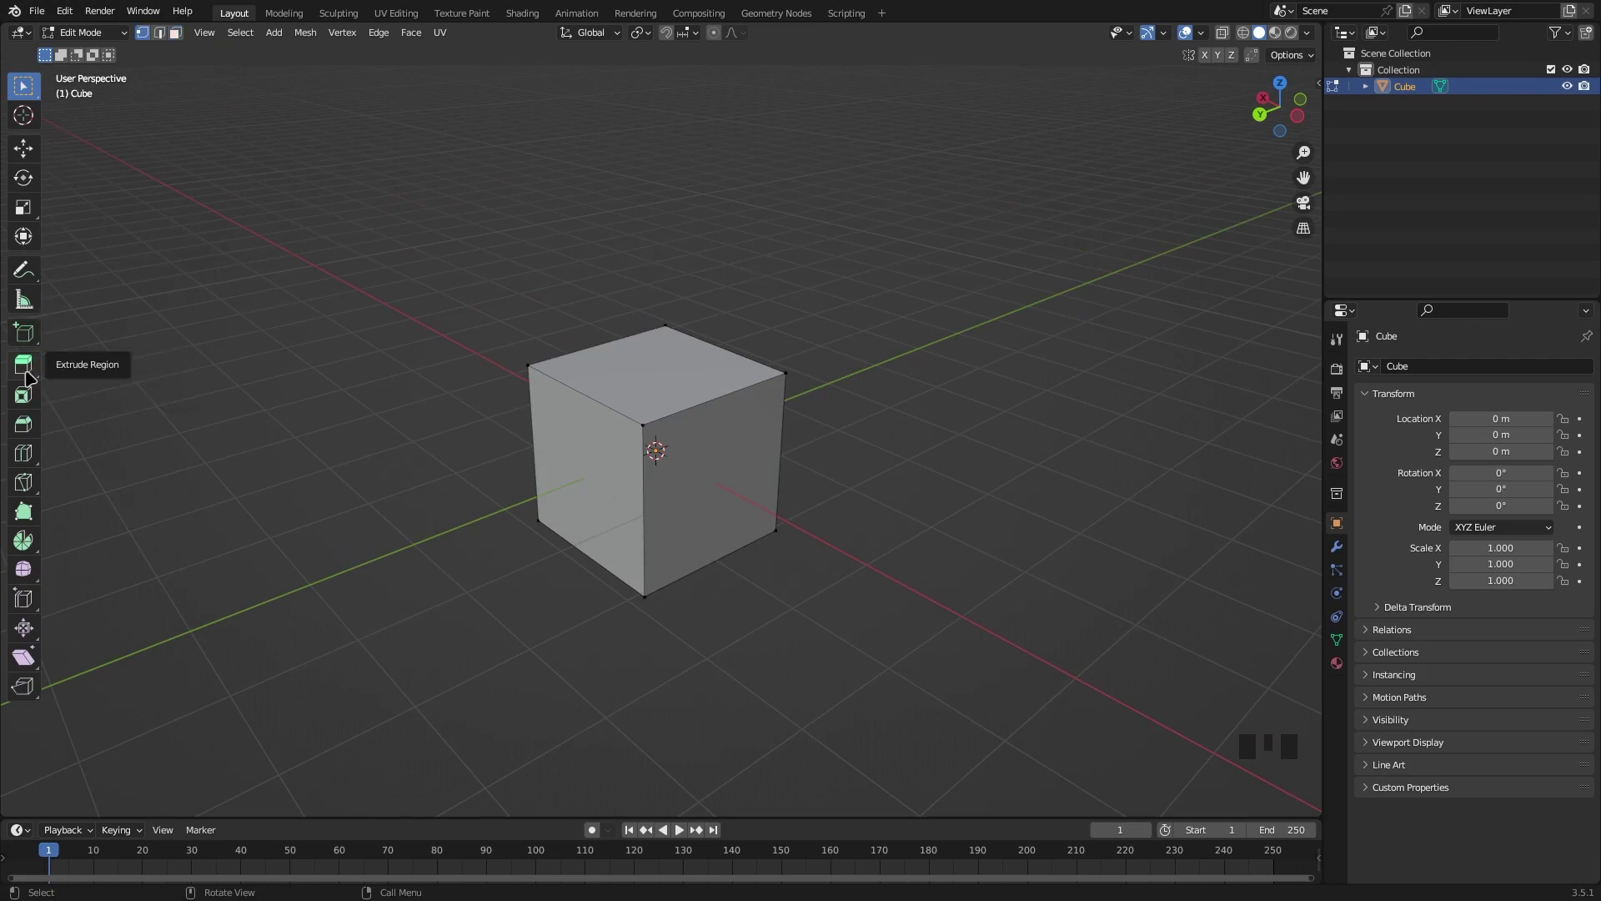
{"action": "left_click", "coordinate": [30, 374]}
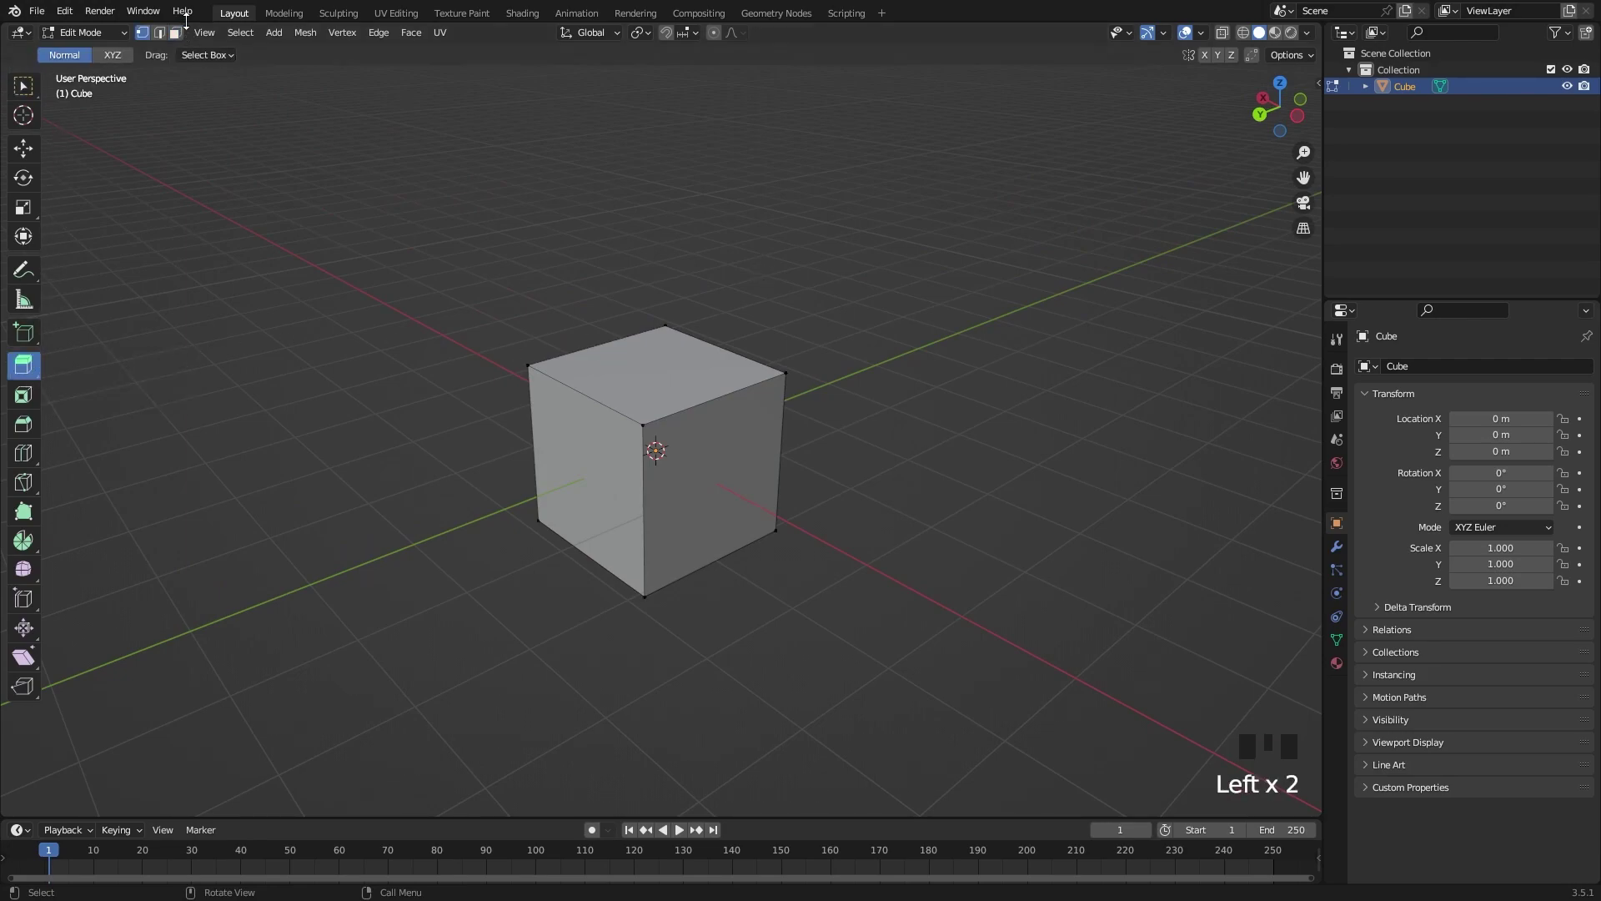
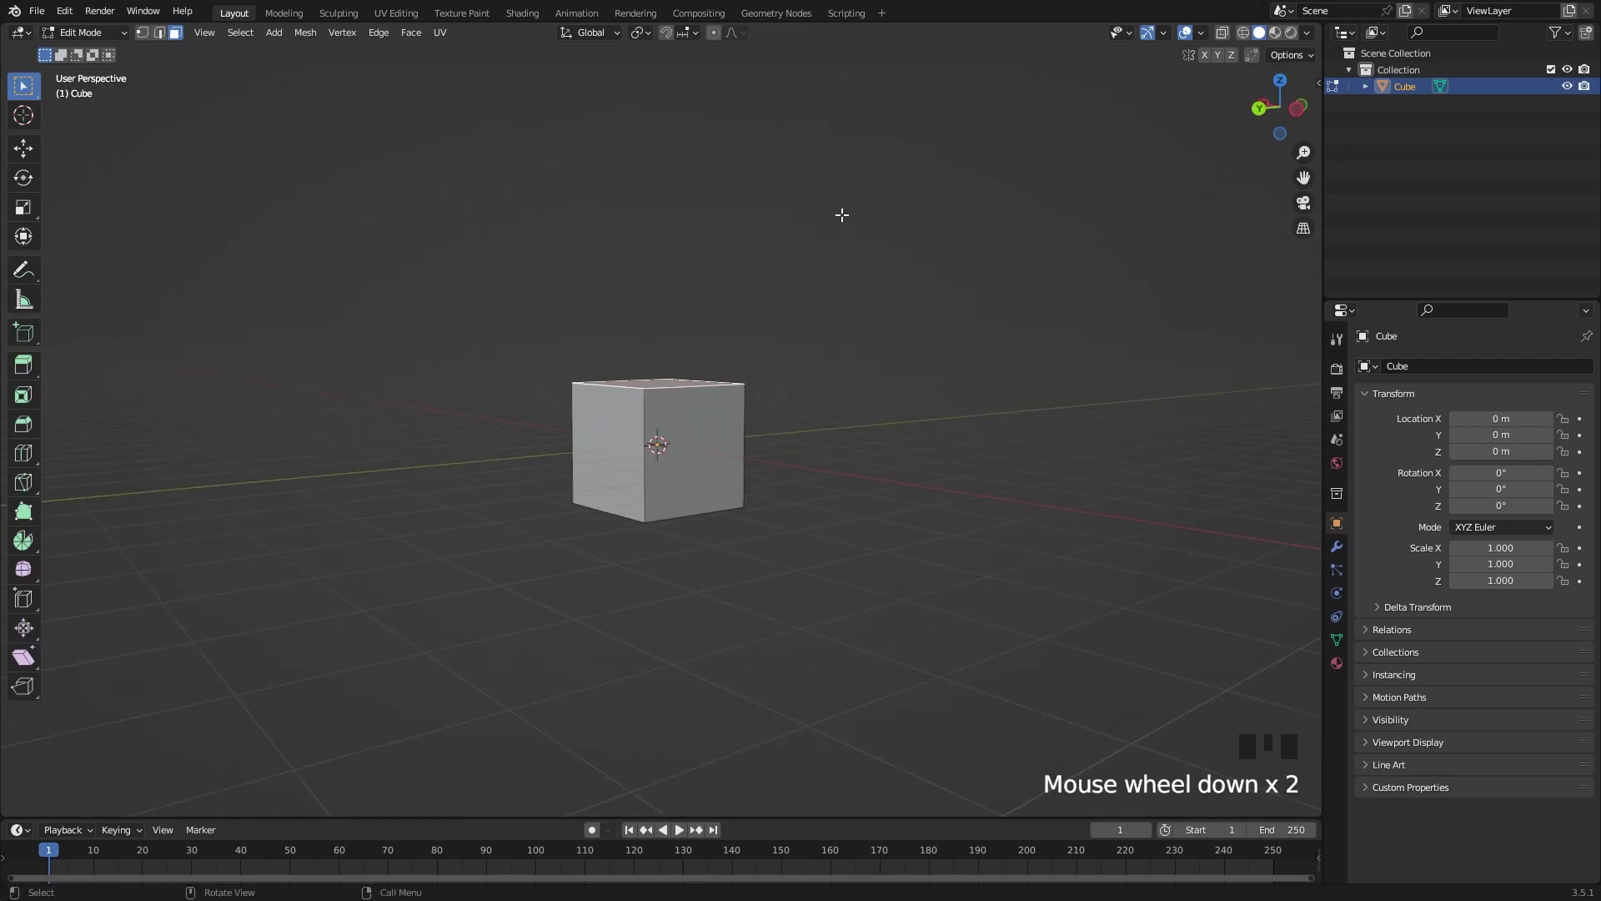
{"action": "key", "text": "e"}
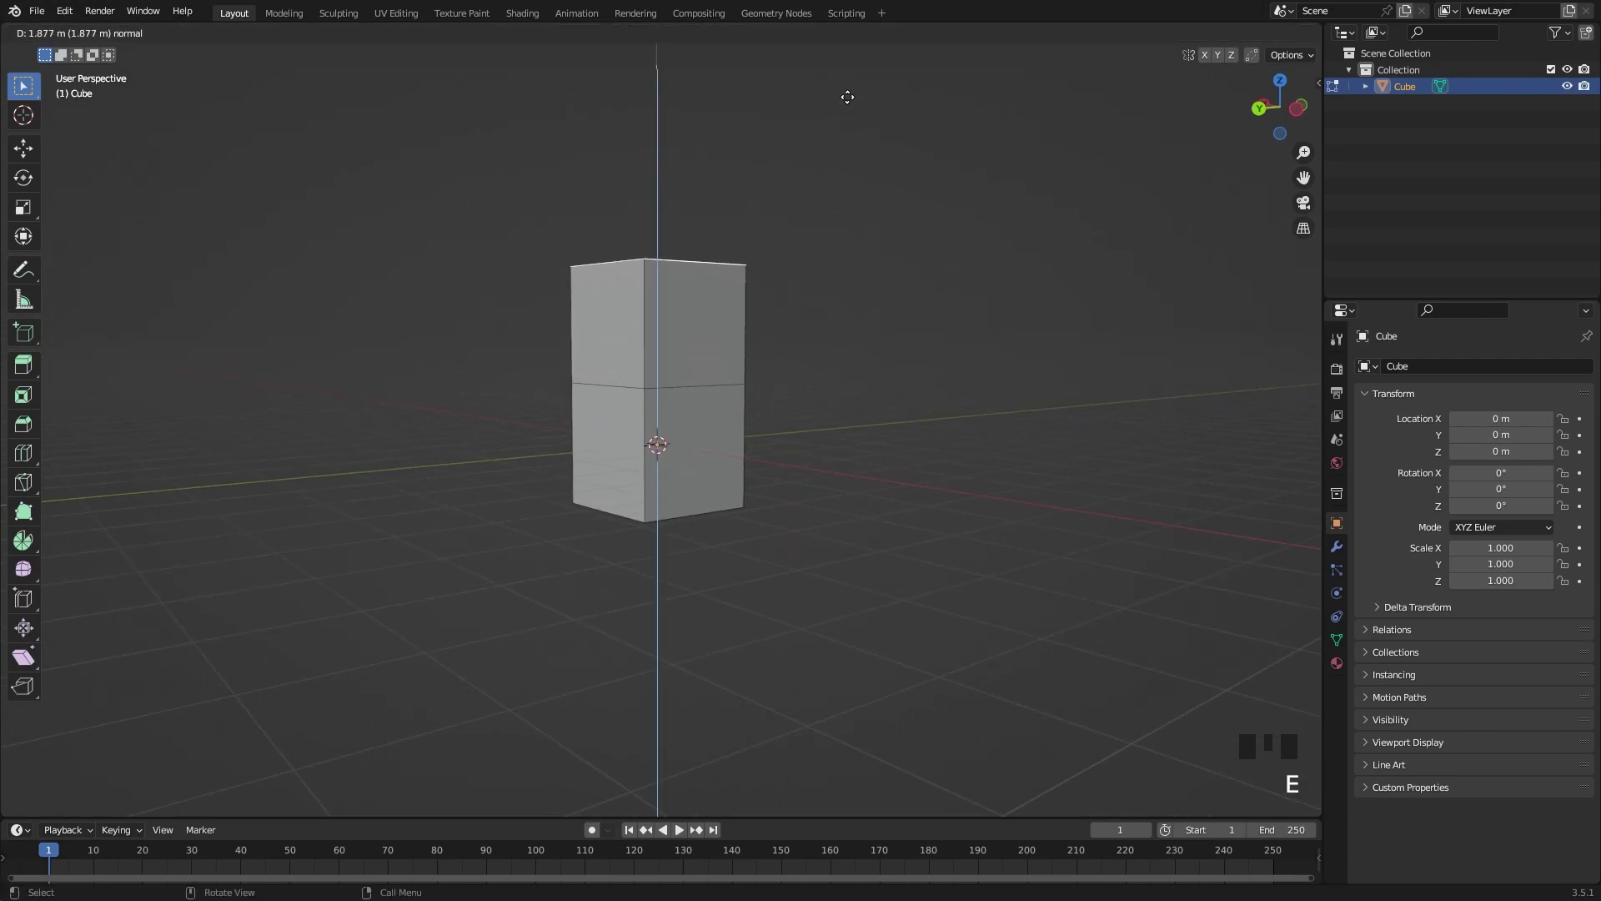
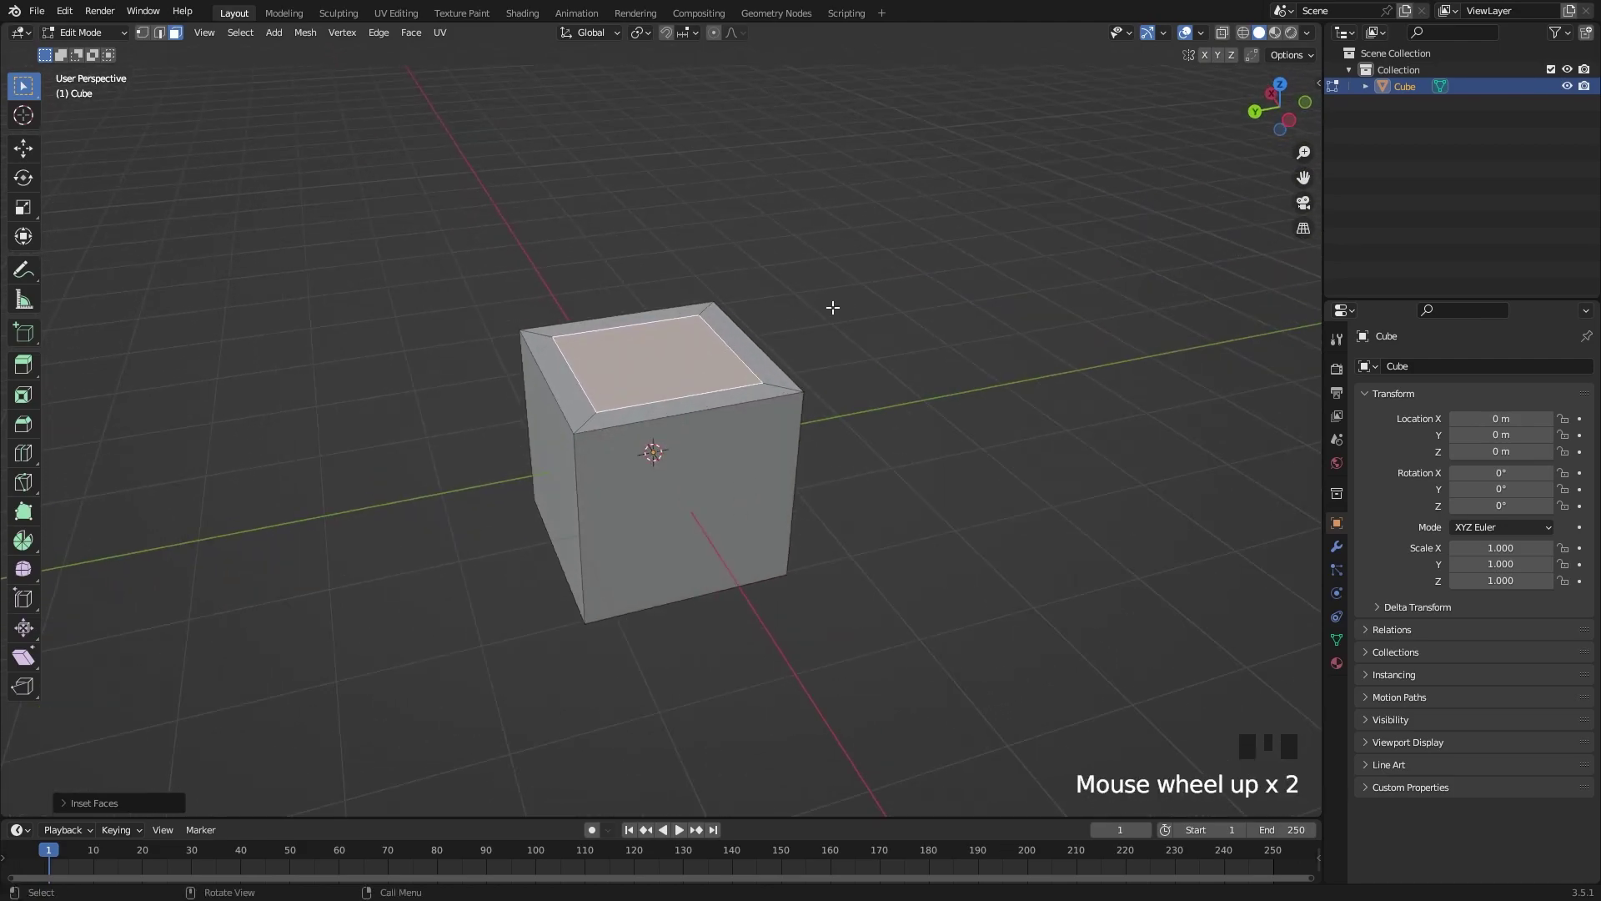
{"action": "key", "text": "e"}
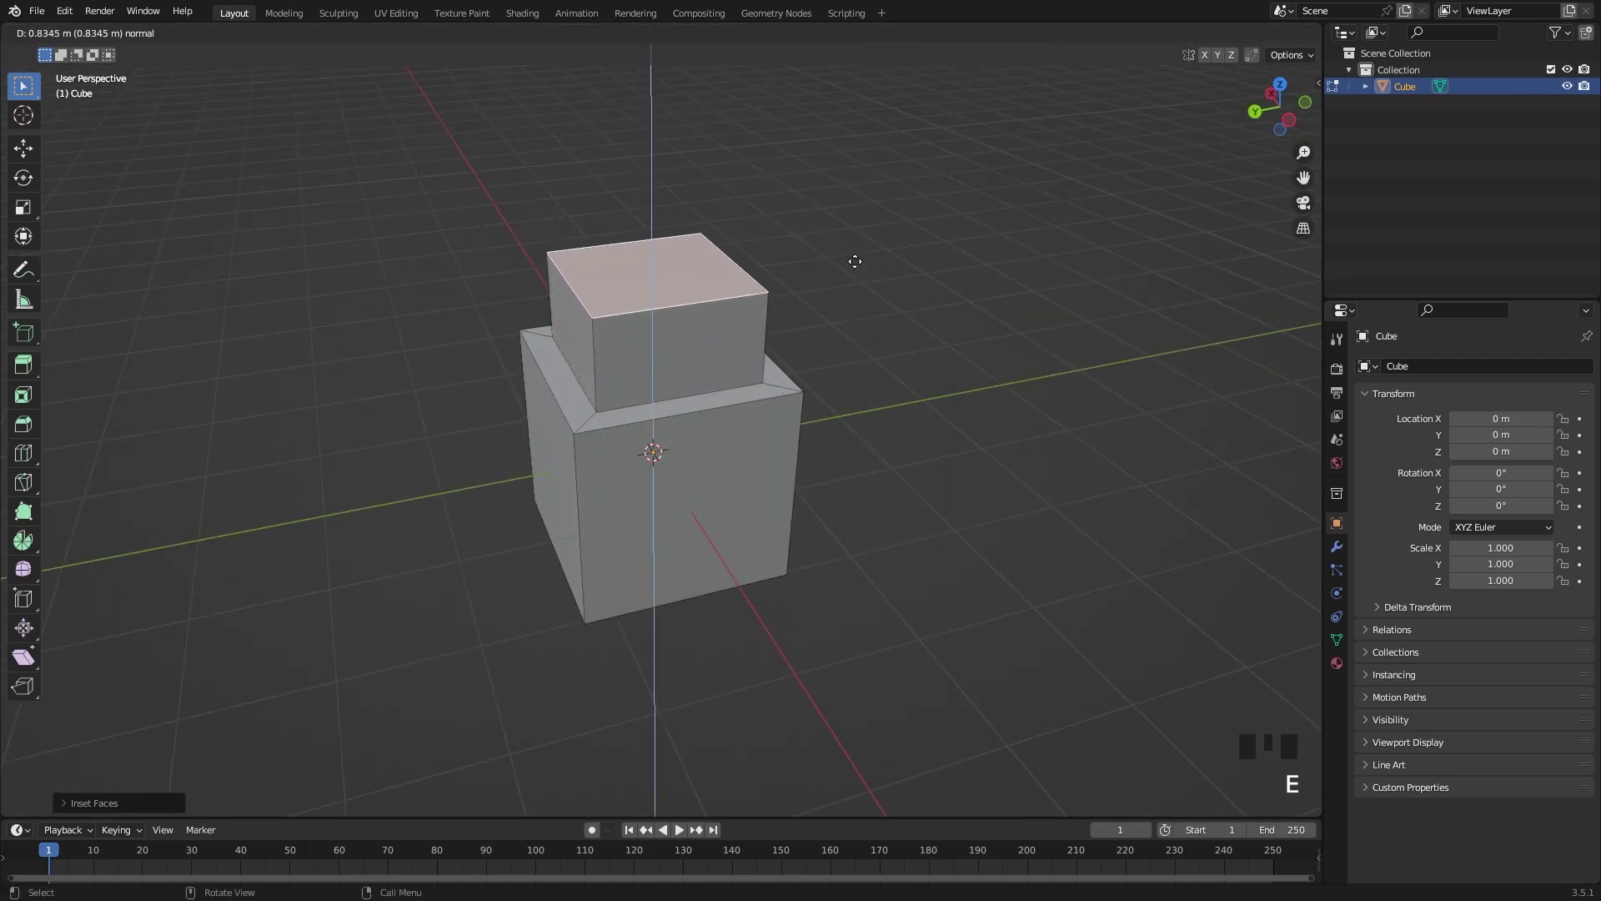
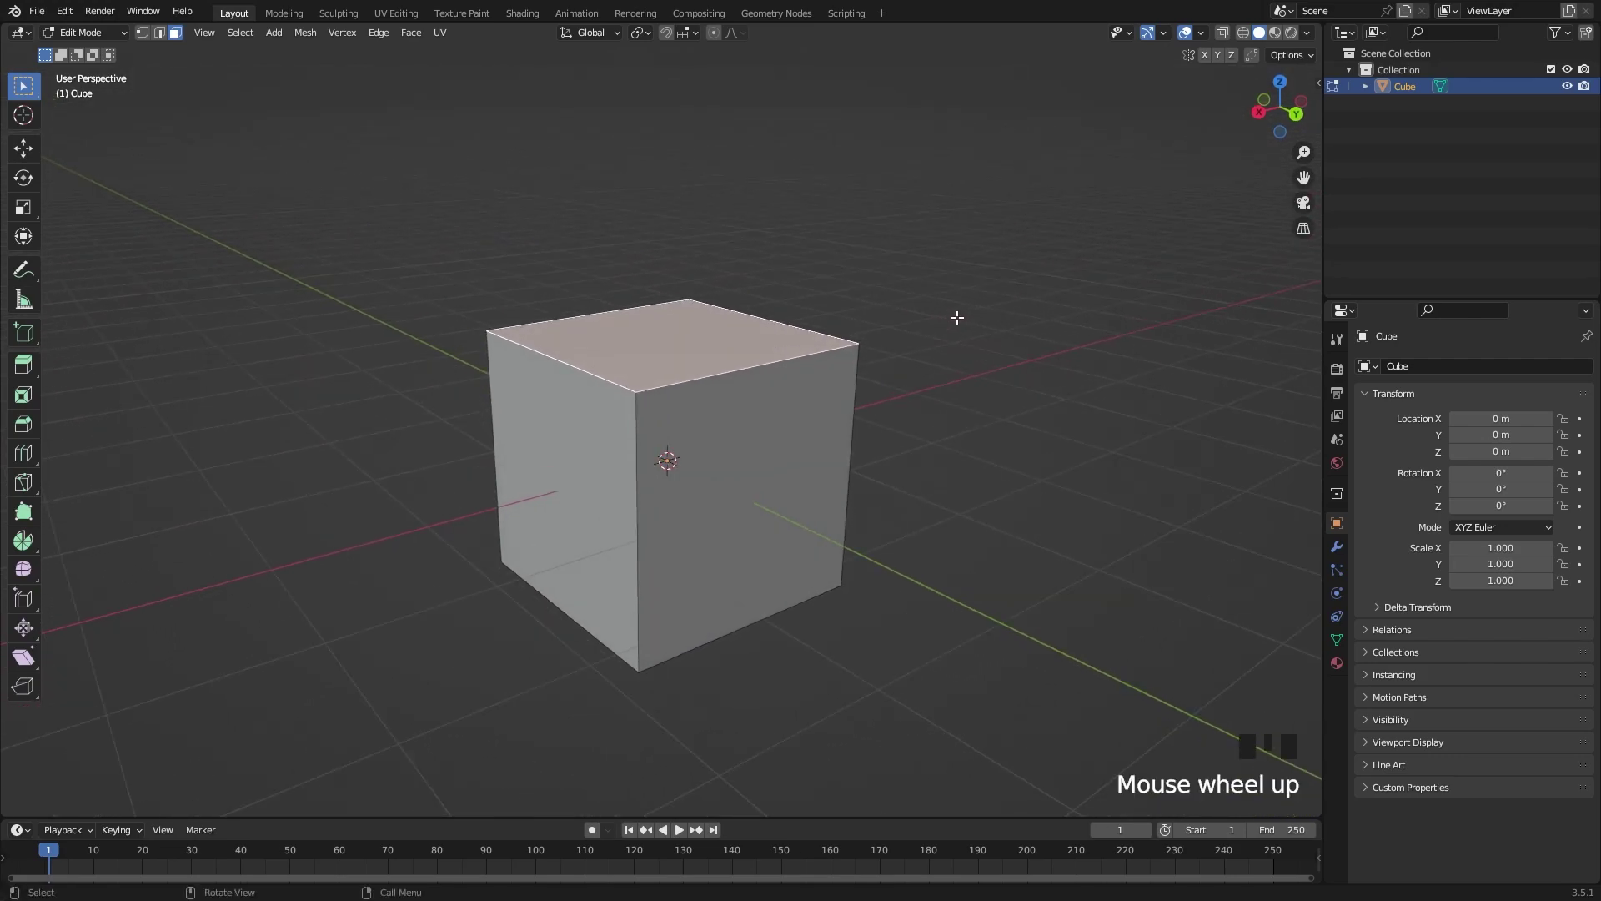
{"action": "key", "text": "ctrl+b"}
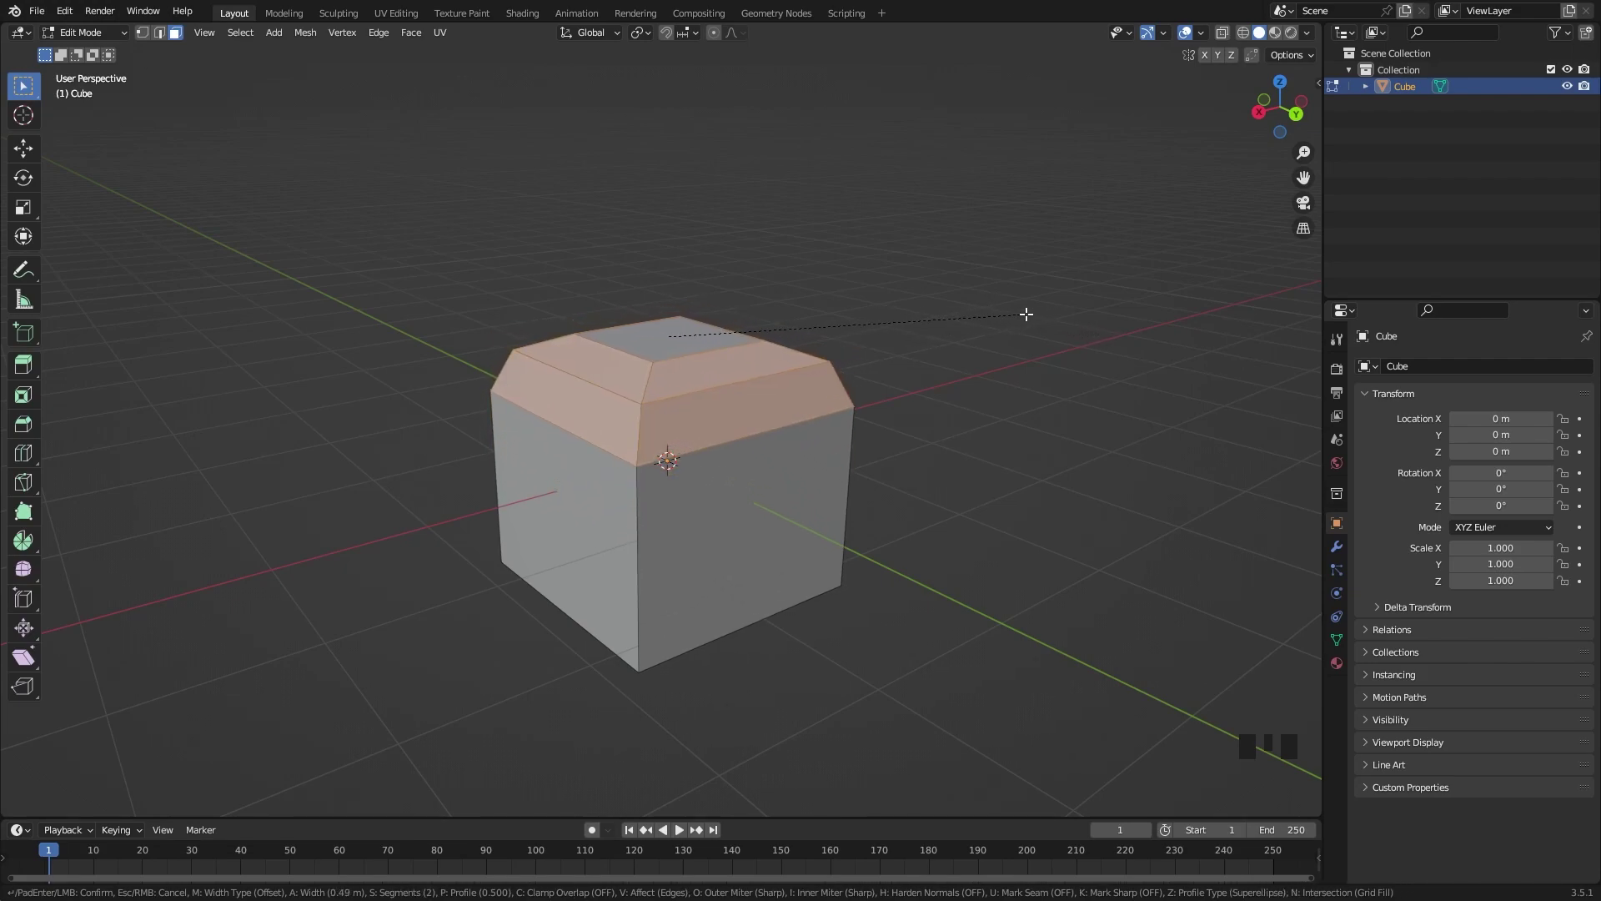
{"action": "key", "text": "ctrl+z"}
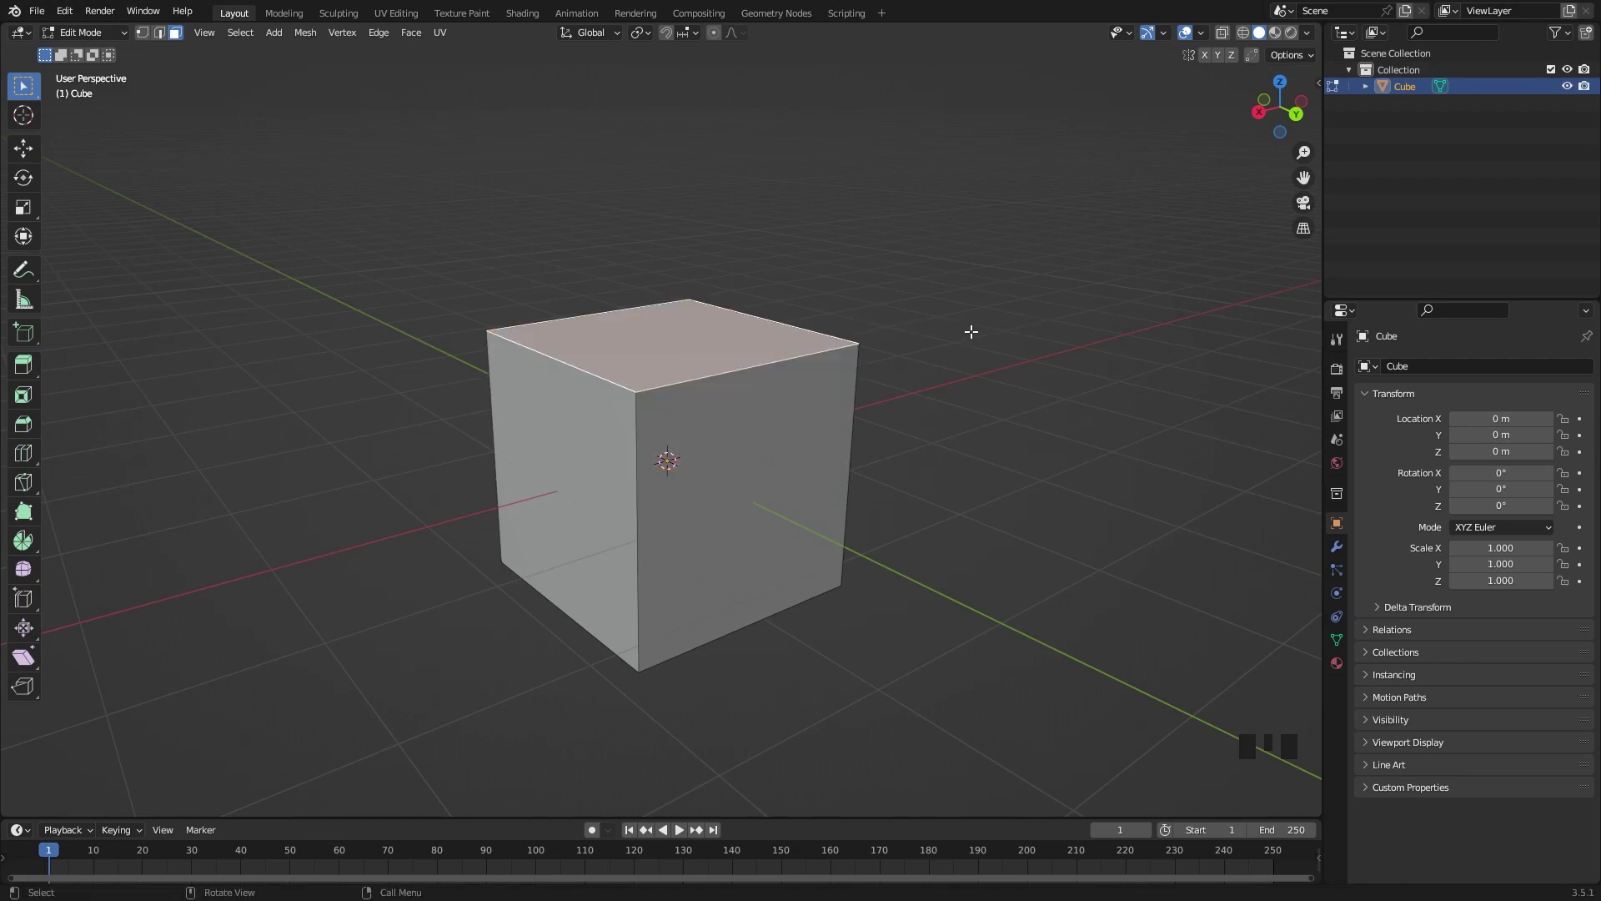
{"action": "key", "text": "ctrl+shift+b"}
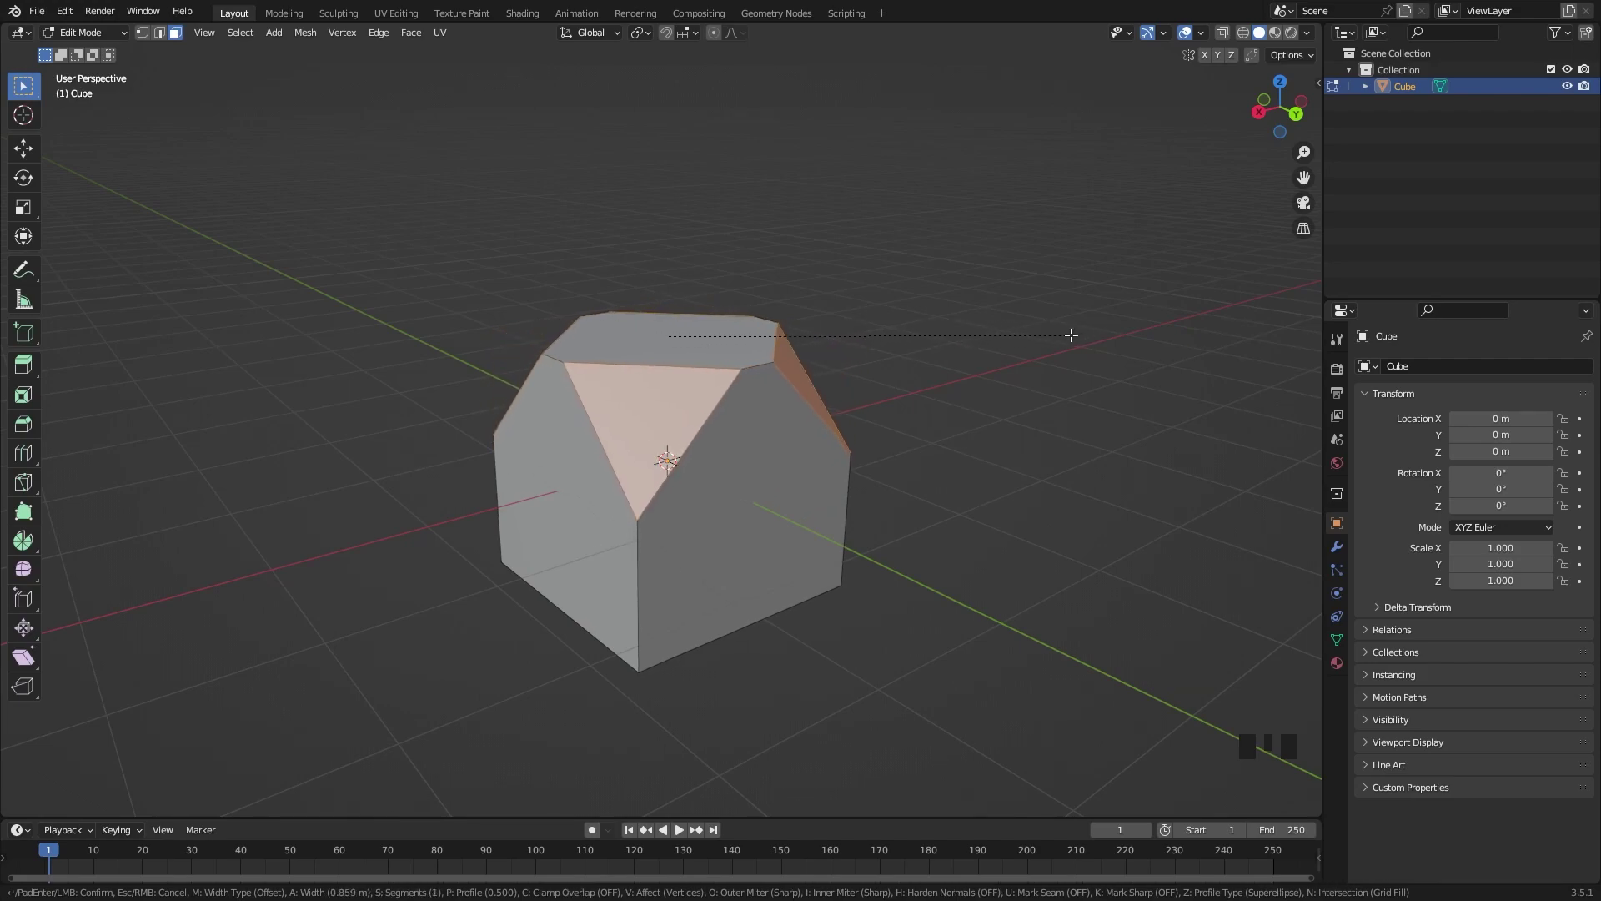
{"action": "key", "text": "ctrl+z"}
{"action": "key", "text": "ctrl+b"}
{"action": "scroll", "scroll_direction": "down", "scroll_amount": 3}
{"action": "key", "text": "ctrl+r"}
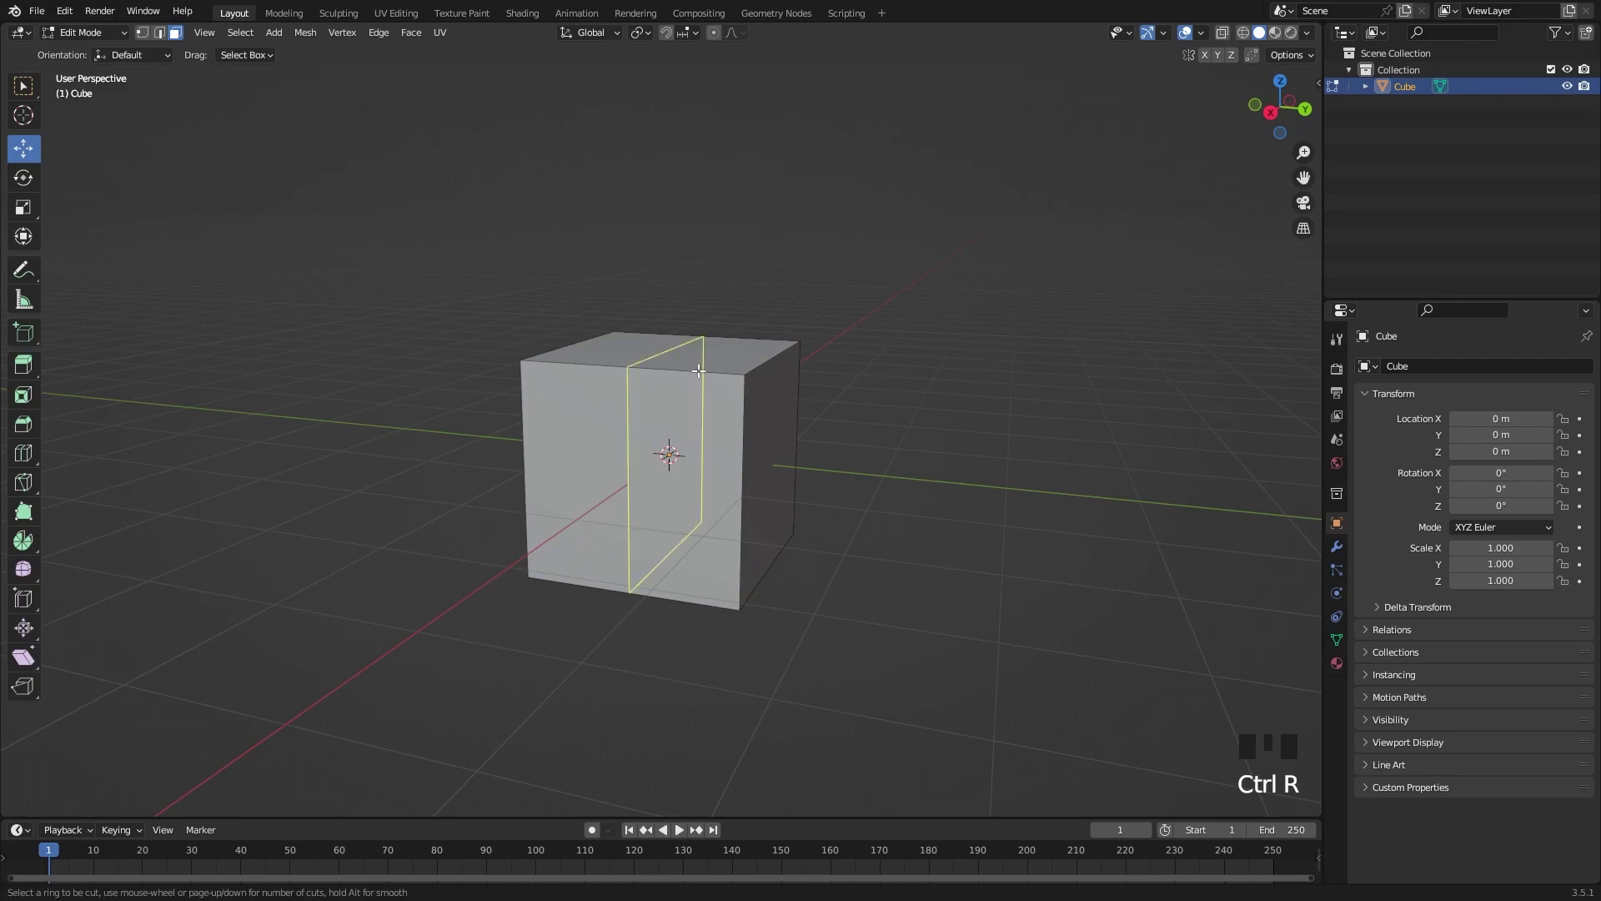
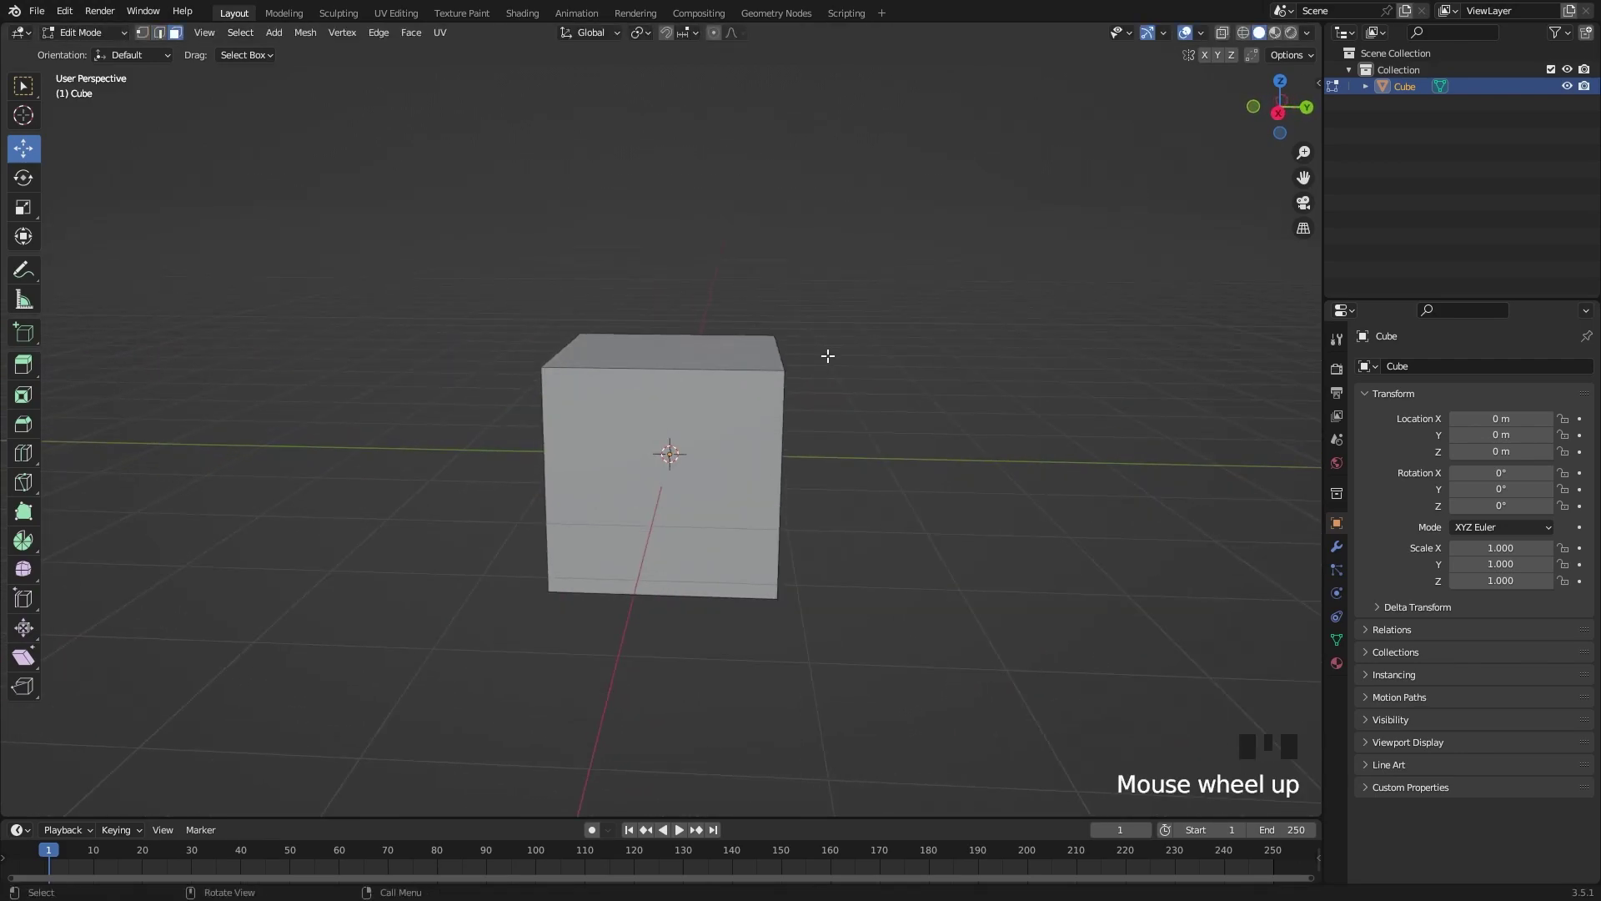
{"action": "key", "text": "ctrl+r"}
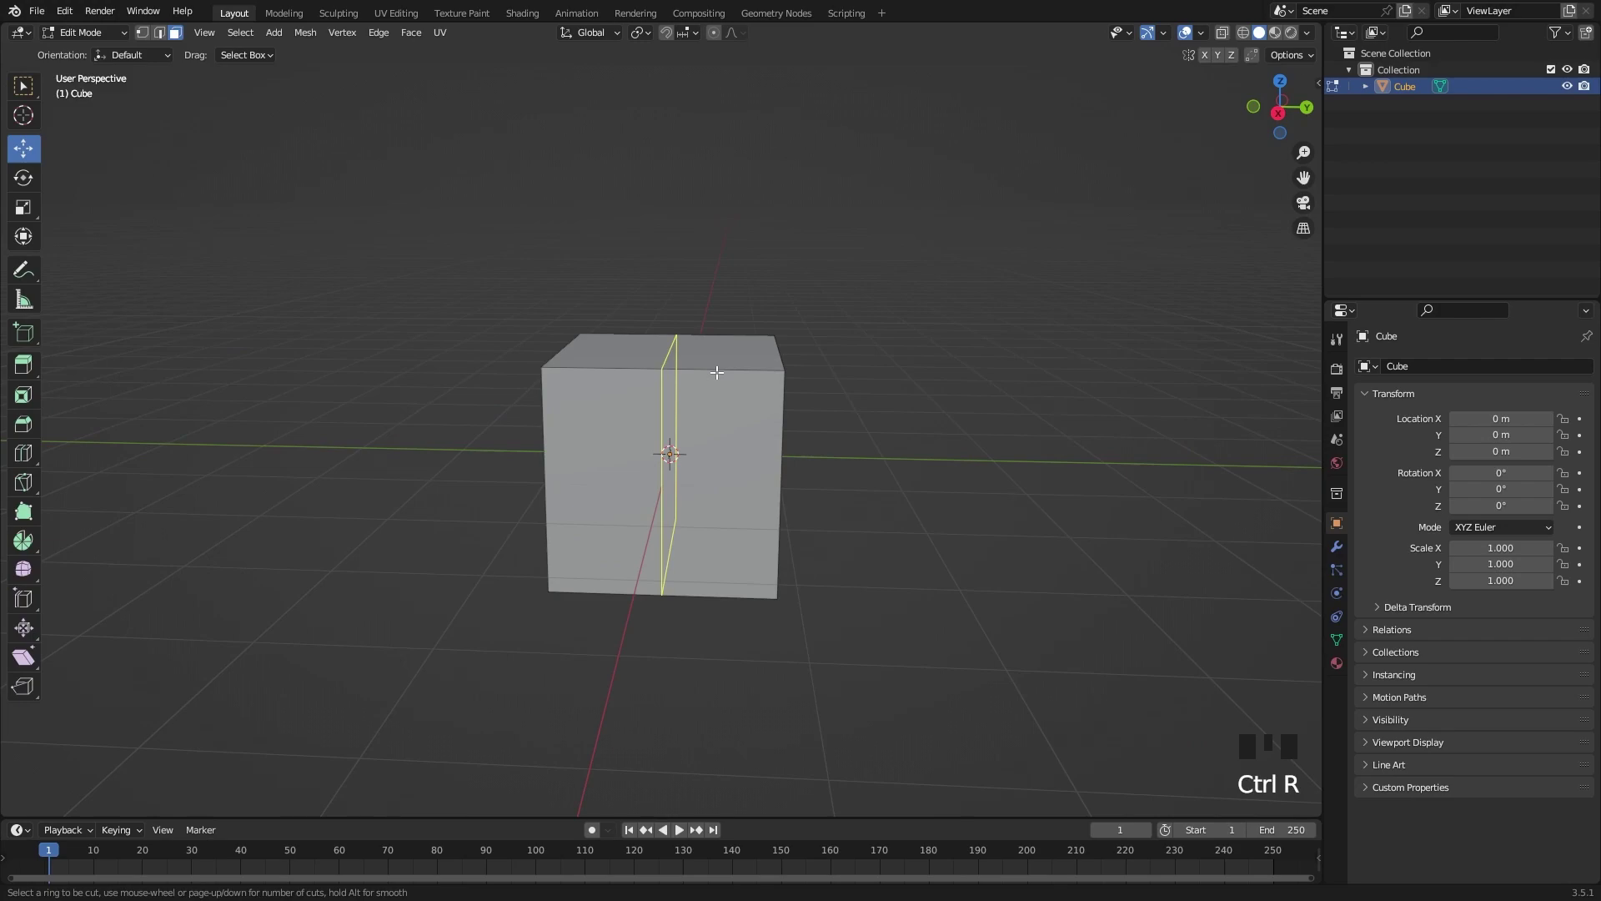
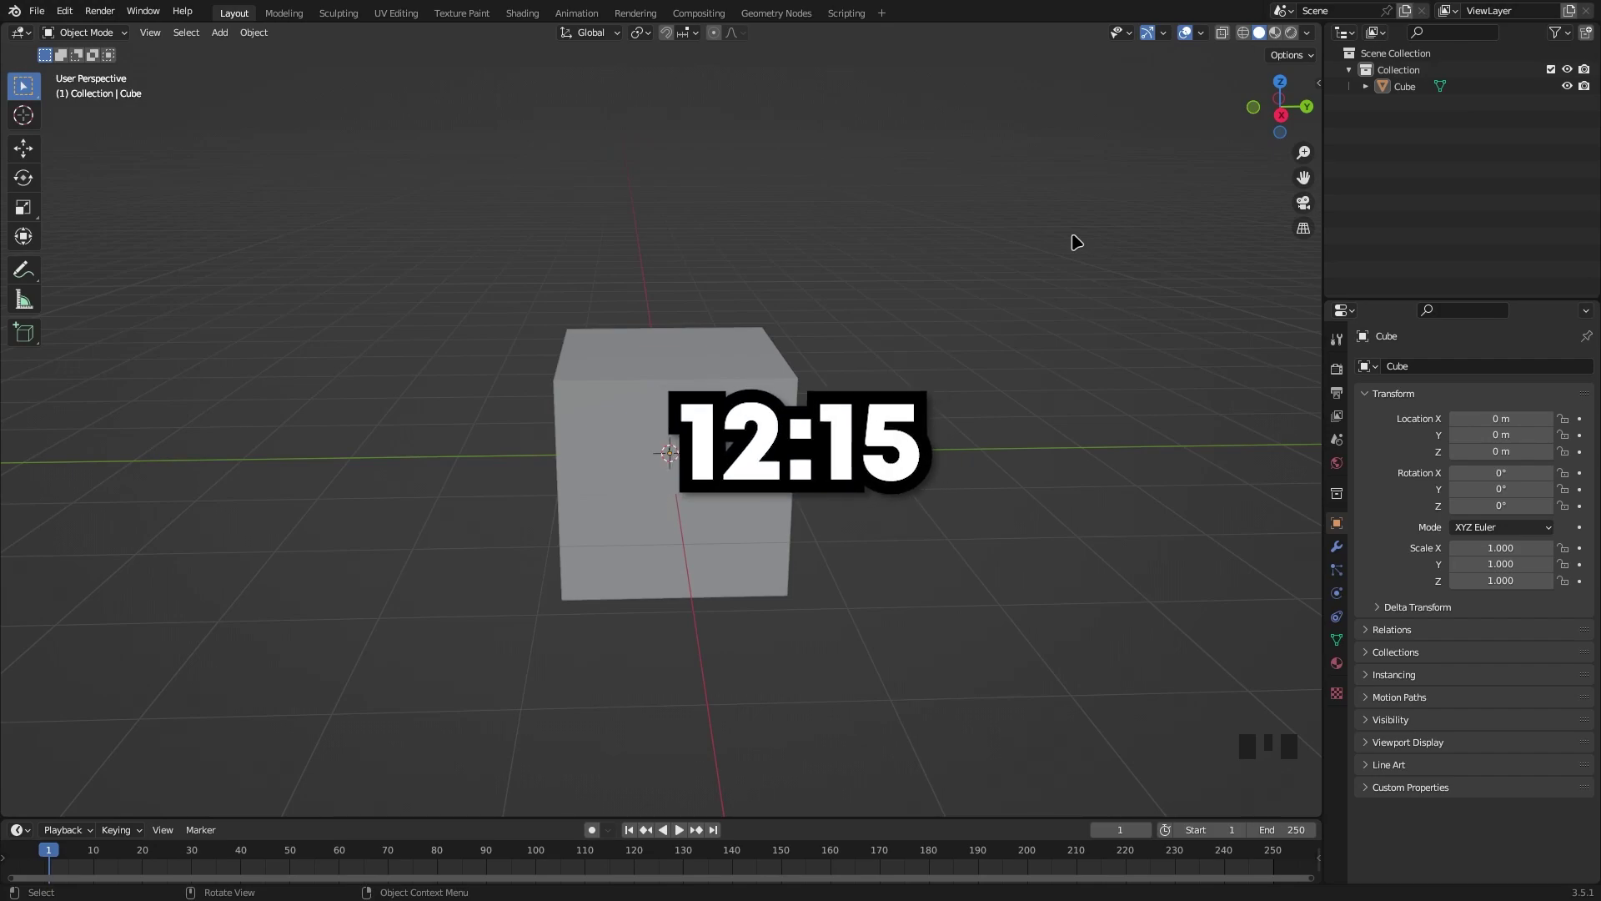
Delete the default cube from the scene.
{"action": "left_click", "coordinate": [1032, 438]}
{"action": "key", "text": "x"}
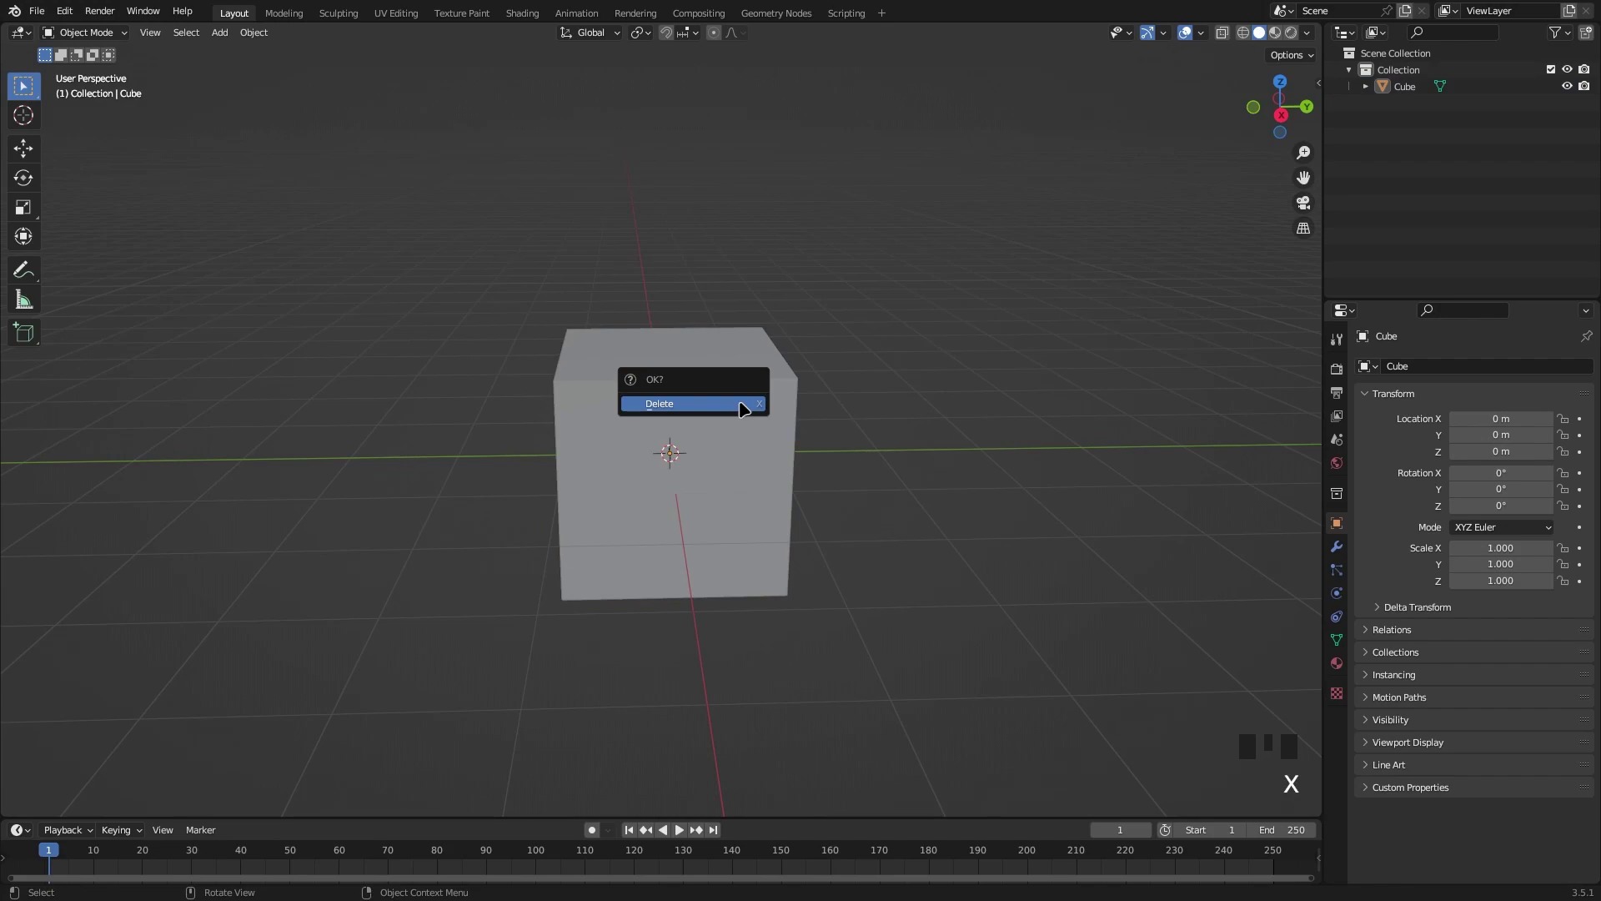
{"action": "left_click", "coordinate": [635, 358]}
Add a new mesh cylinder at the world origin.
{"action": "key", "text": "x"}
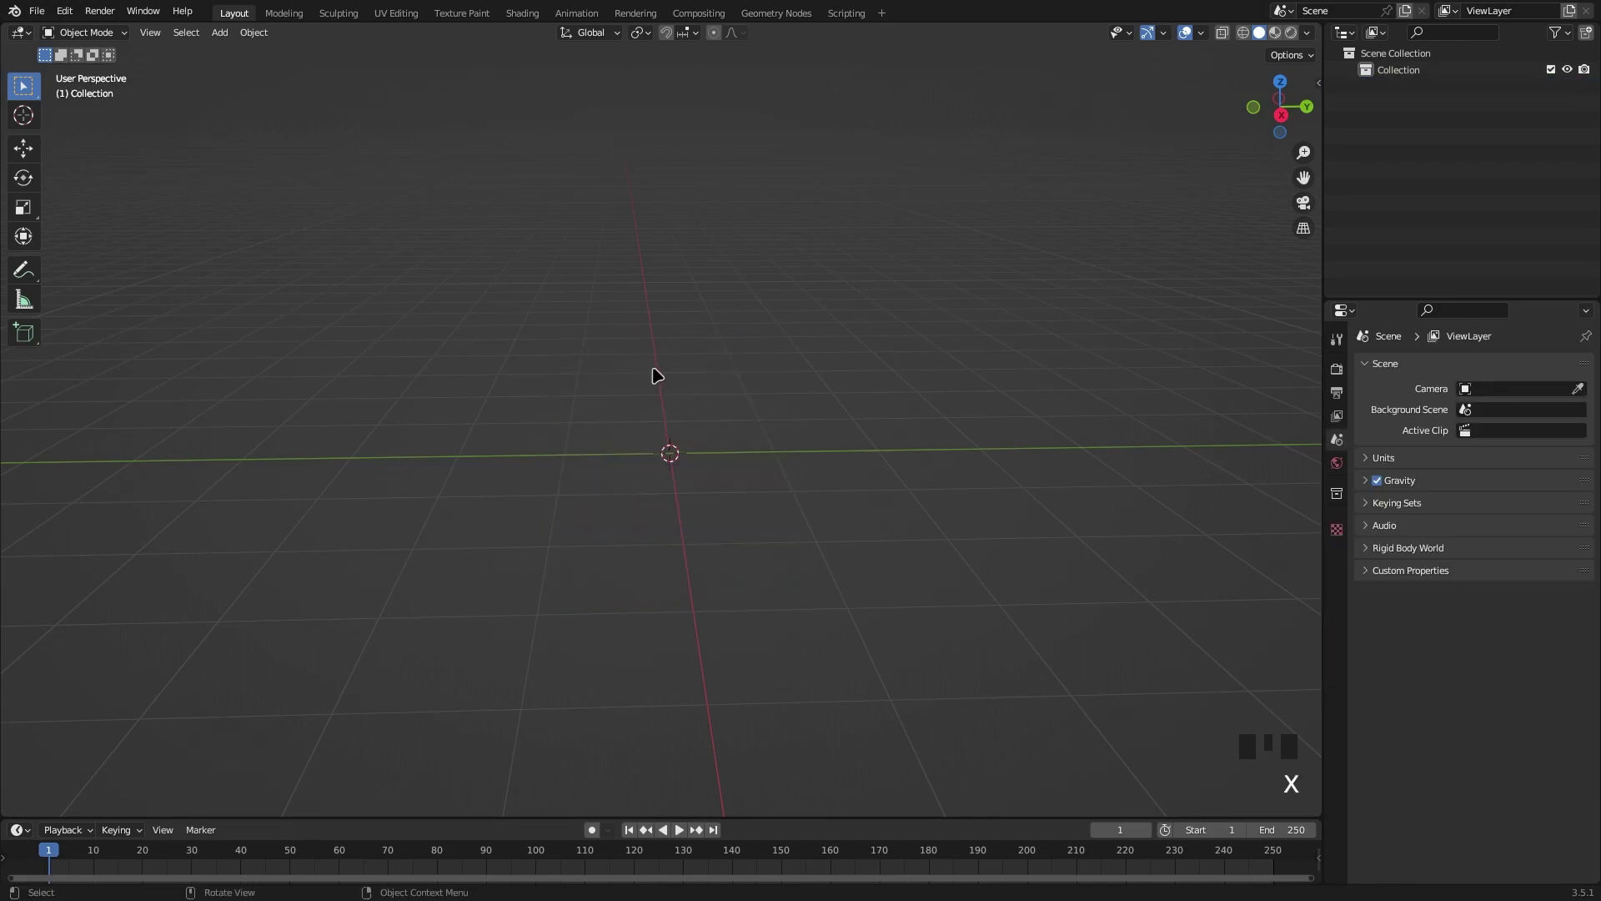
{"action": "key", "text": "shift+a"}
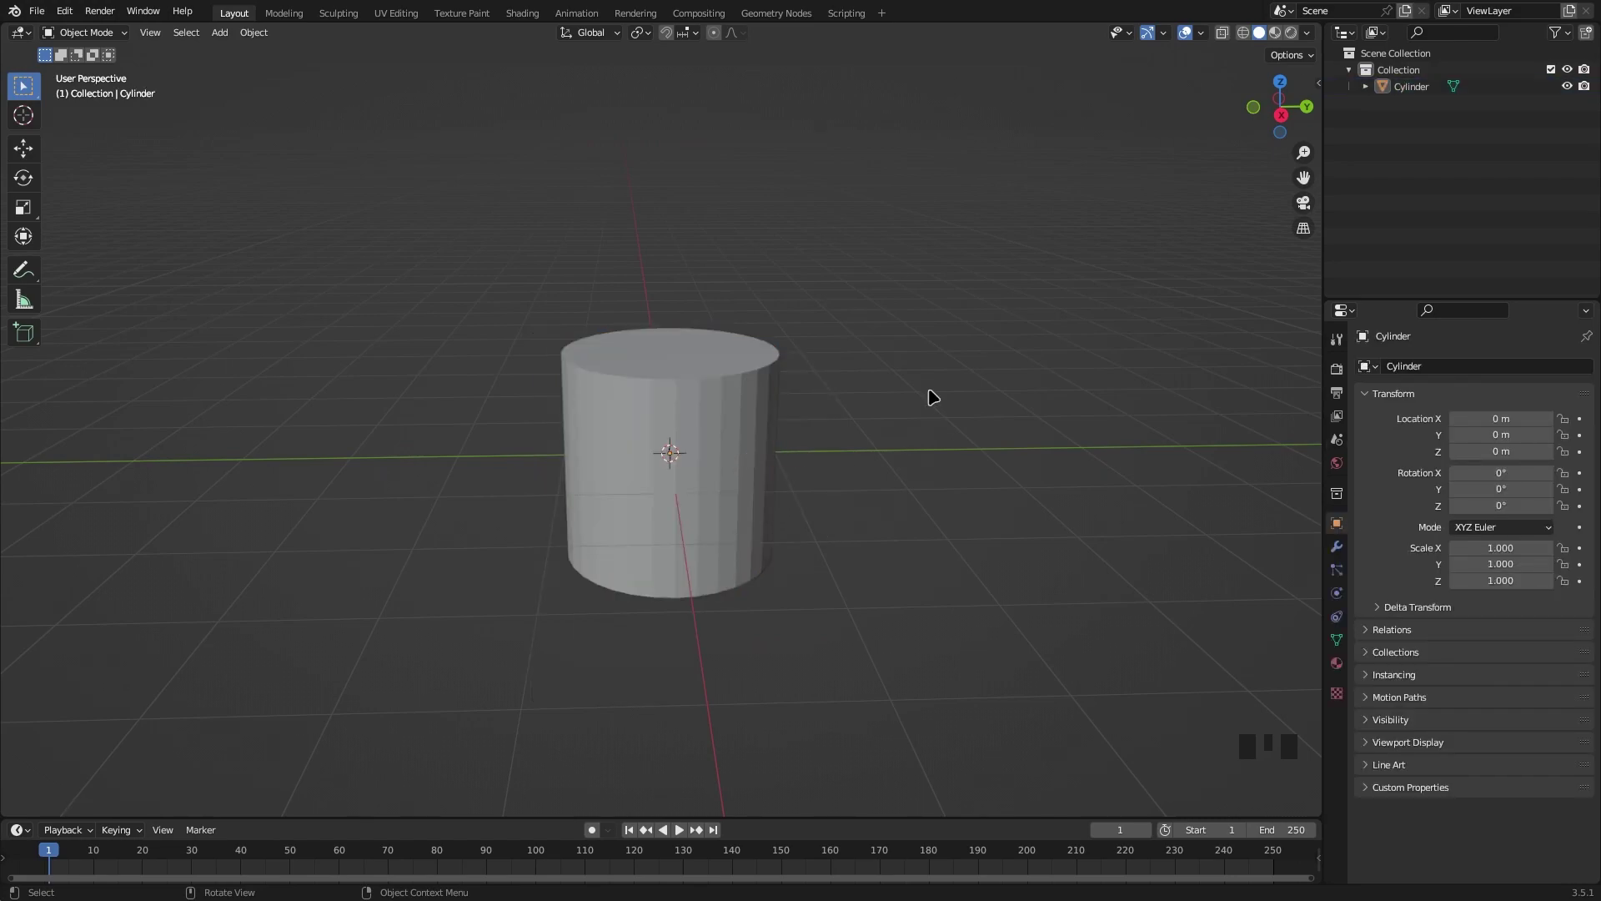
{"action": "left_click_drag", "start_coordinate": [811, 388], "coordinate": [725, 365]}
{"action": "left_click", "coordinate": [725, 365]}
Enter Edit Mode on the cylinder and inset its top face to form a thin rim.
{"action": "key", "text": "Tab"}
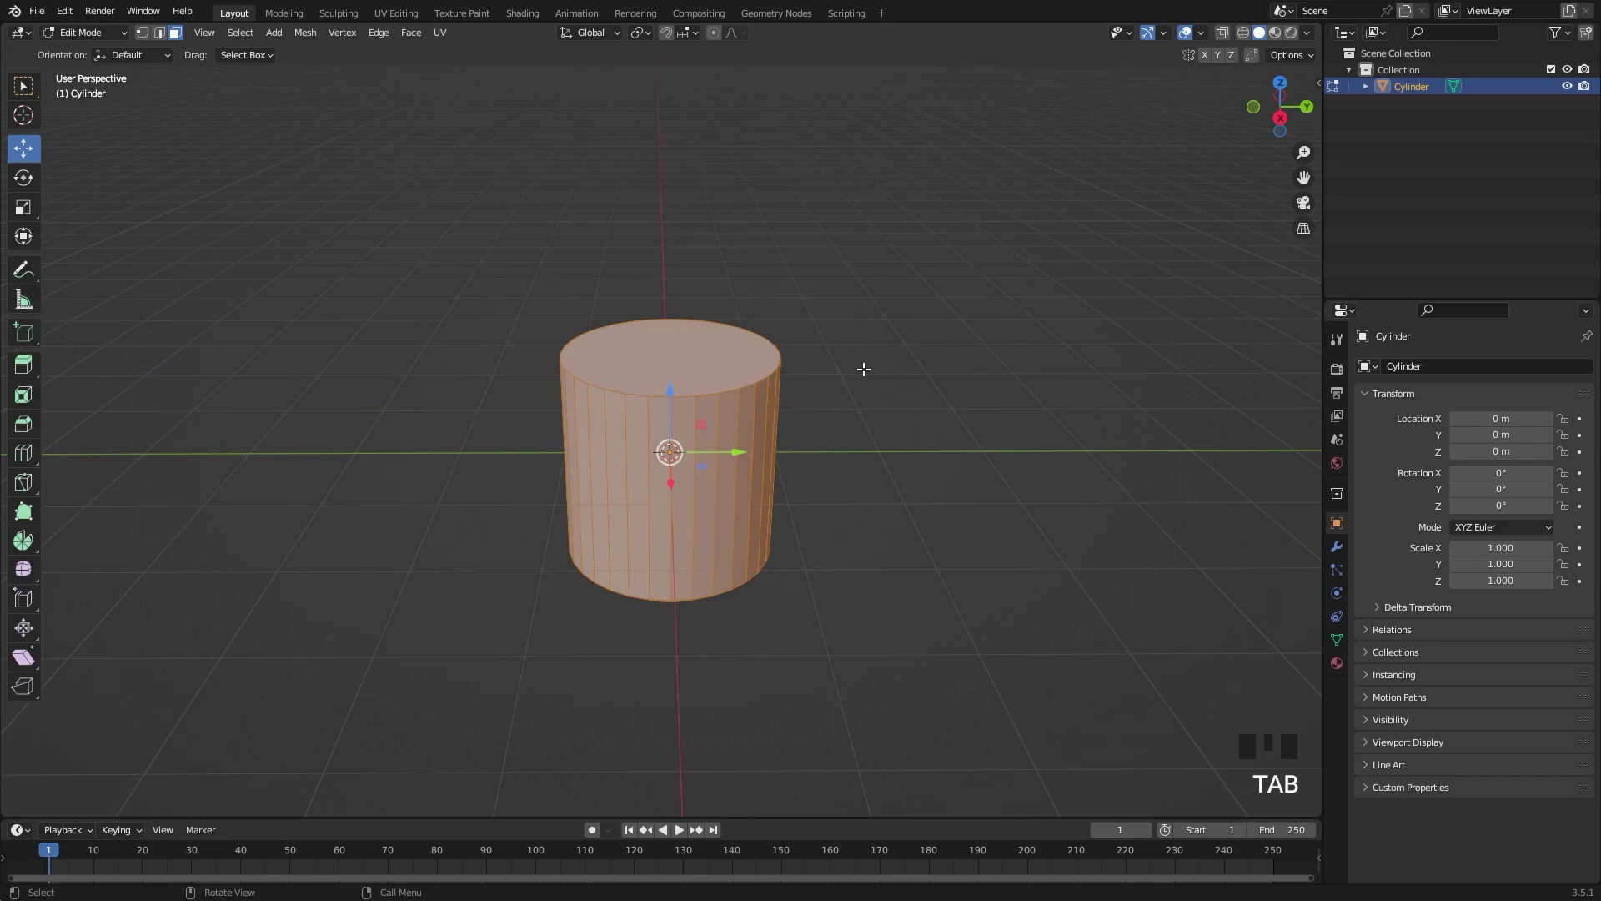
{"action": "key", "text": "Tab"}
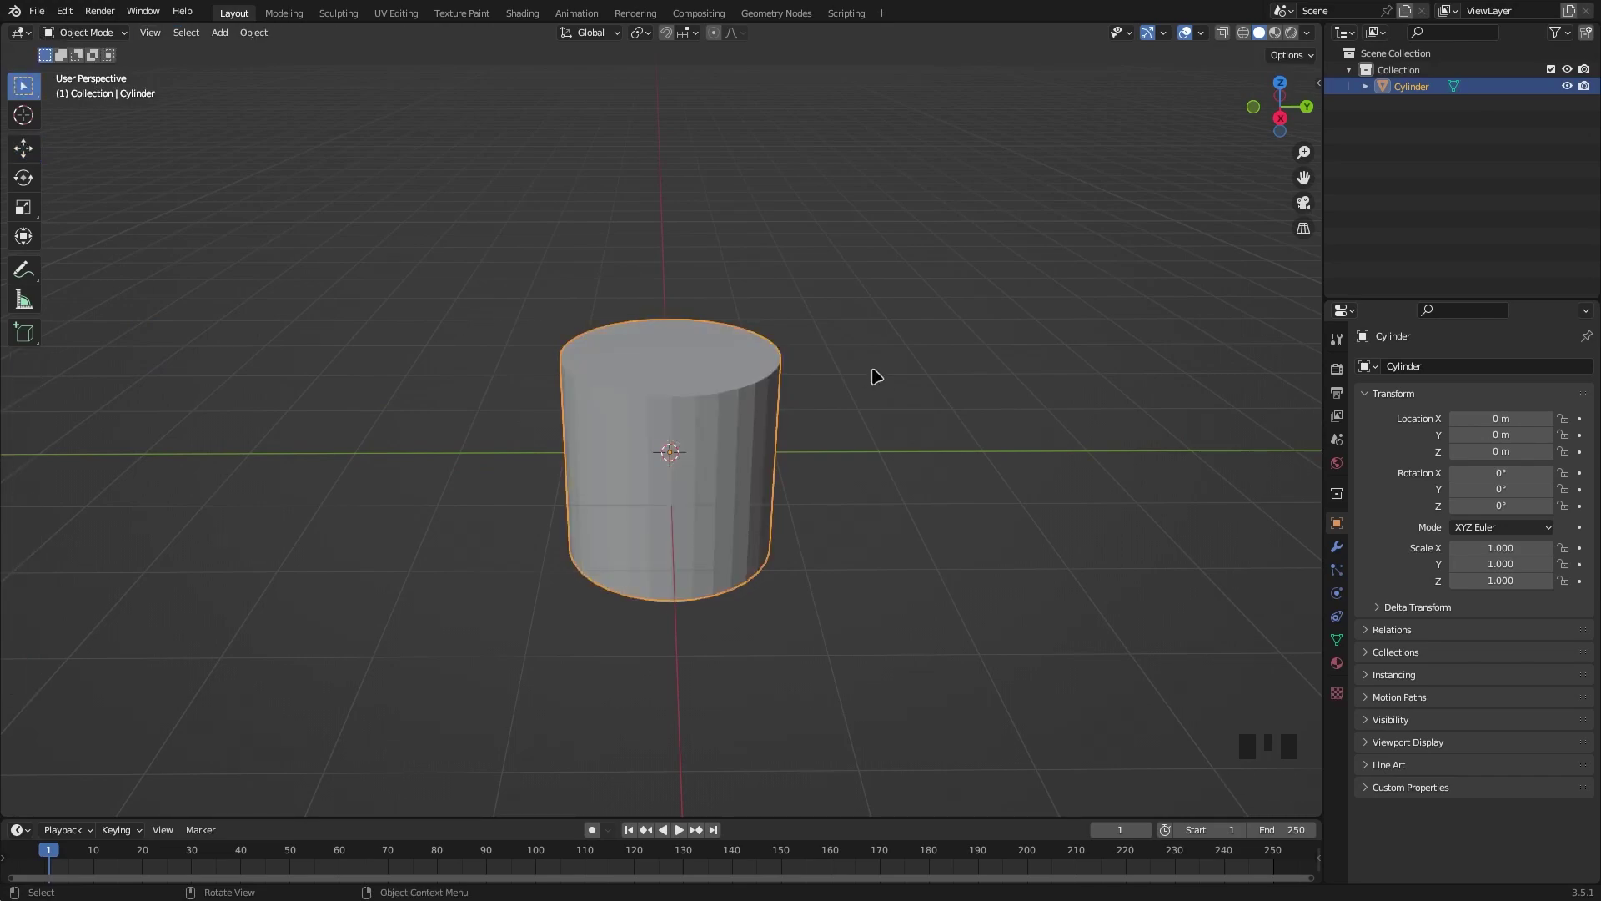
{"action": "key", "text": "Tab"}
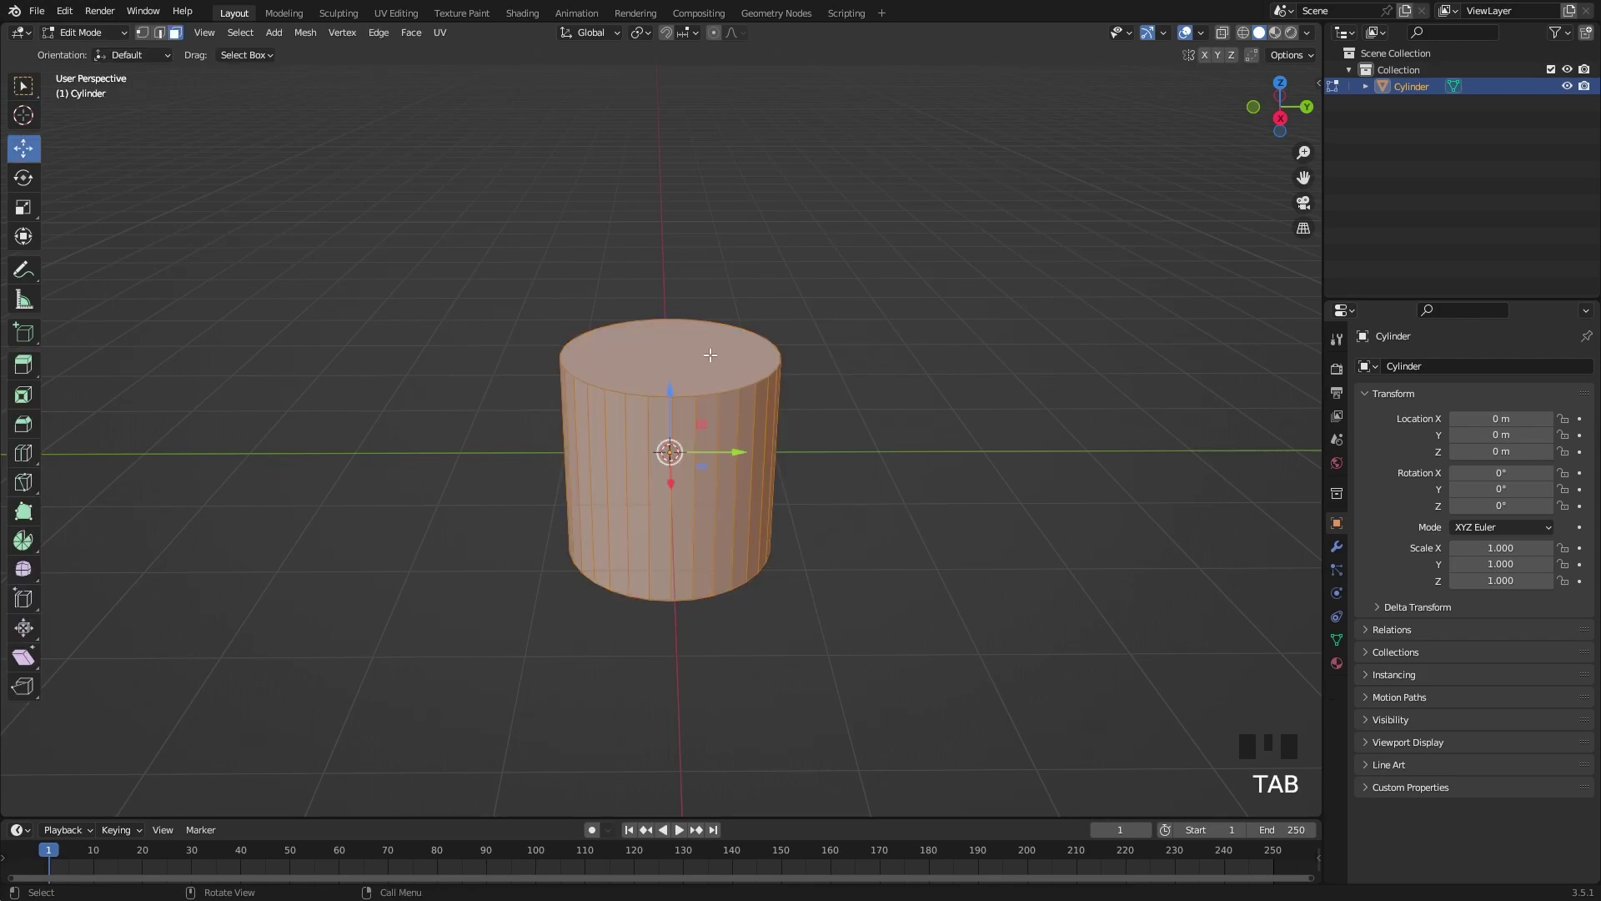
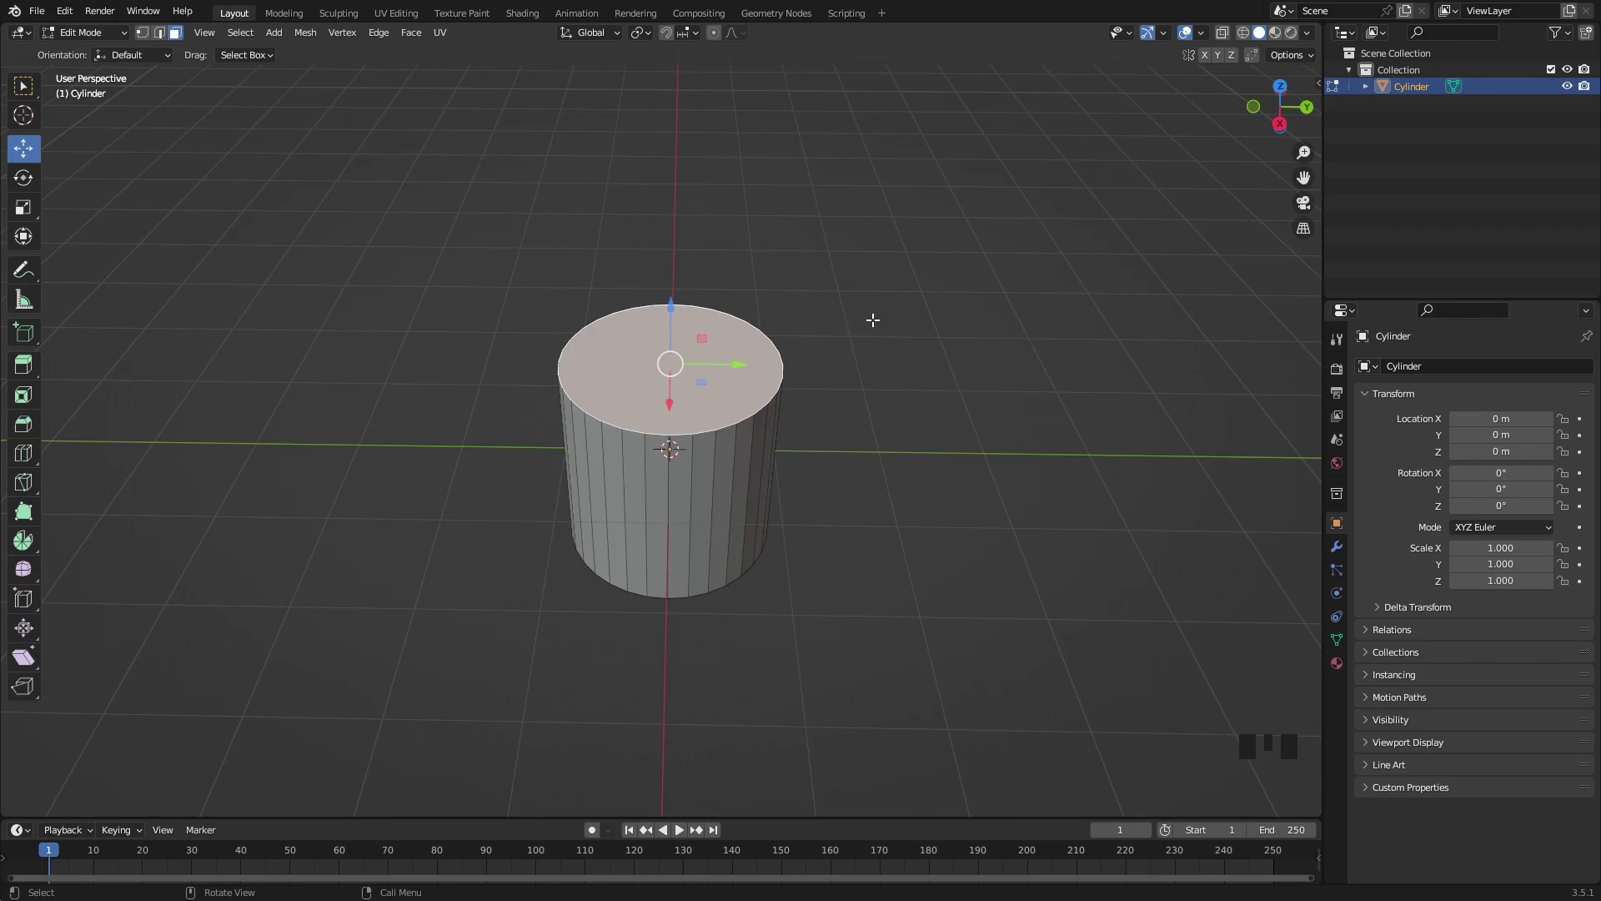
{"action": "key", "text": "i"}
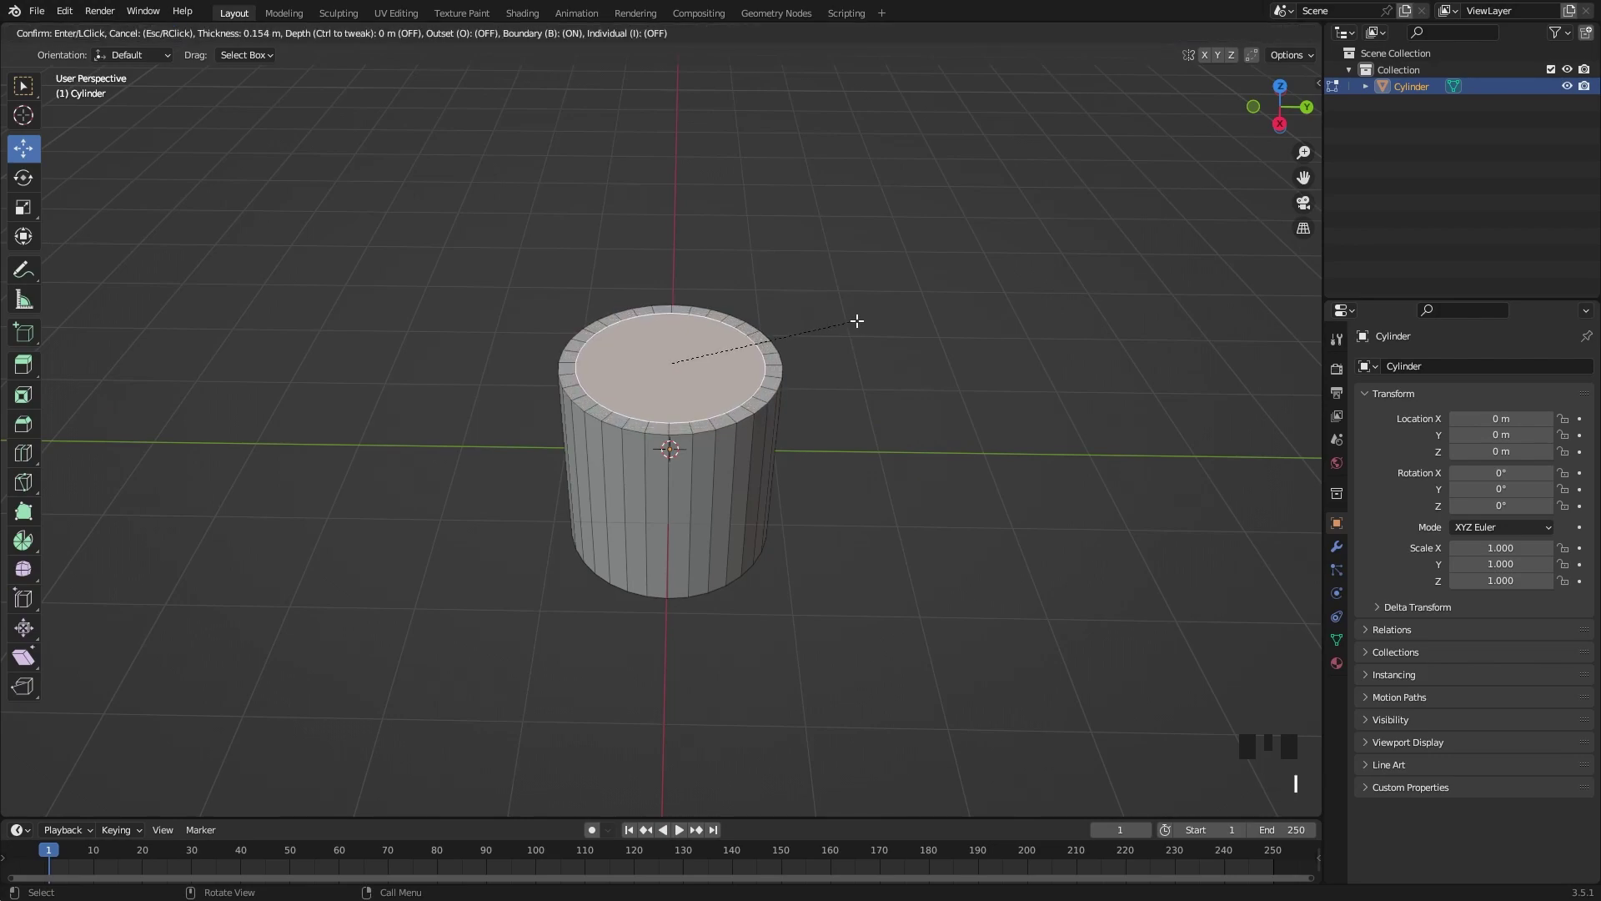
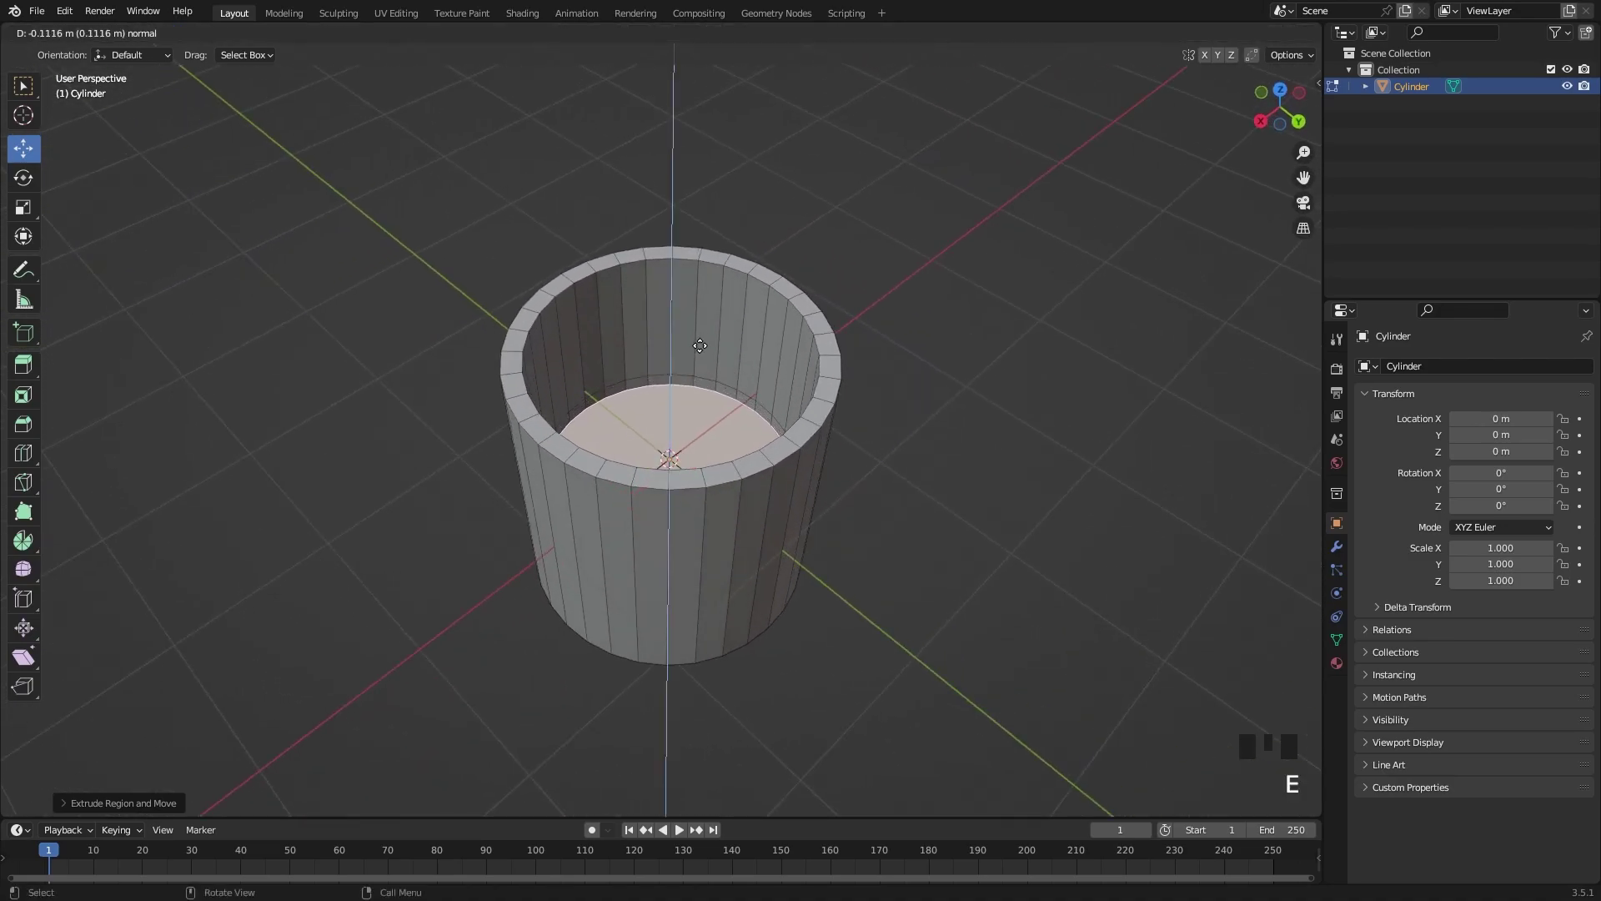
Extrude the inner top face down about 0.87 m to hollow the cylinder into a cup.
{"action": "key", "text": "ctrl+z"}
{"action": "left_click_drag", "start_coordinate": [663, 384], "coordinate": [662, 419]}
{"action": "left_click", "coordinate": [662, 419]}
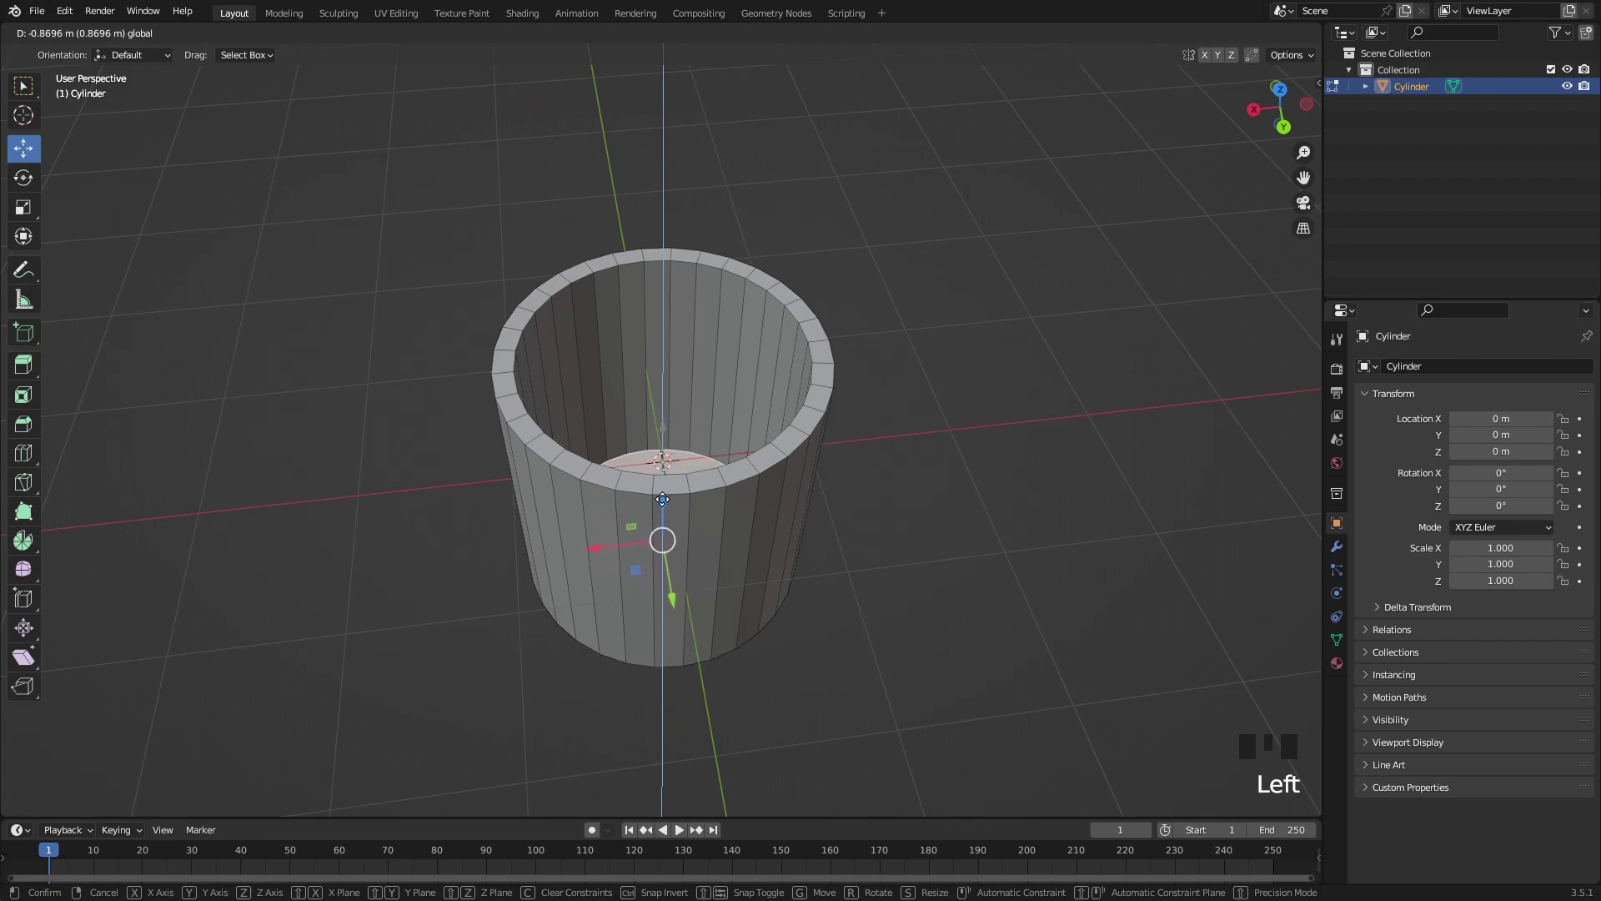
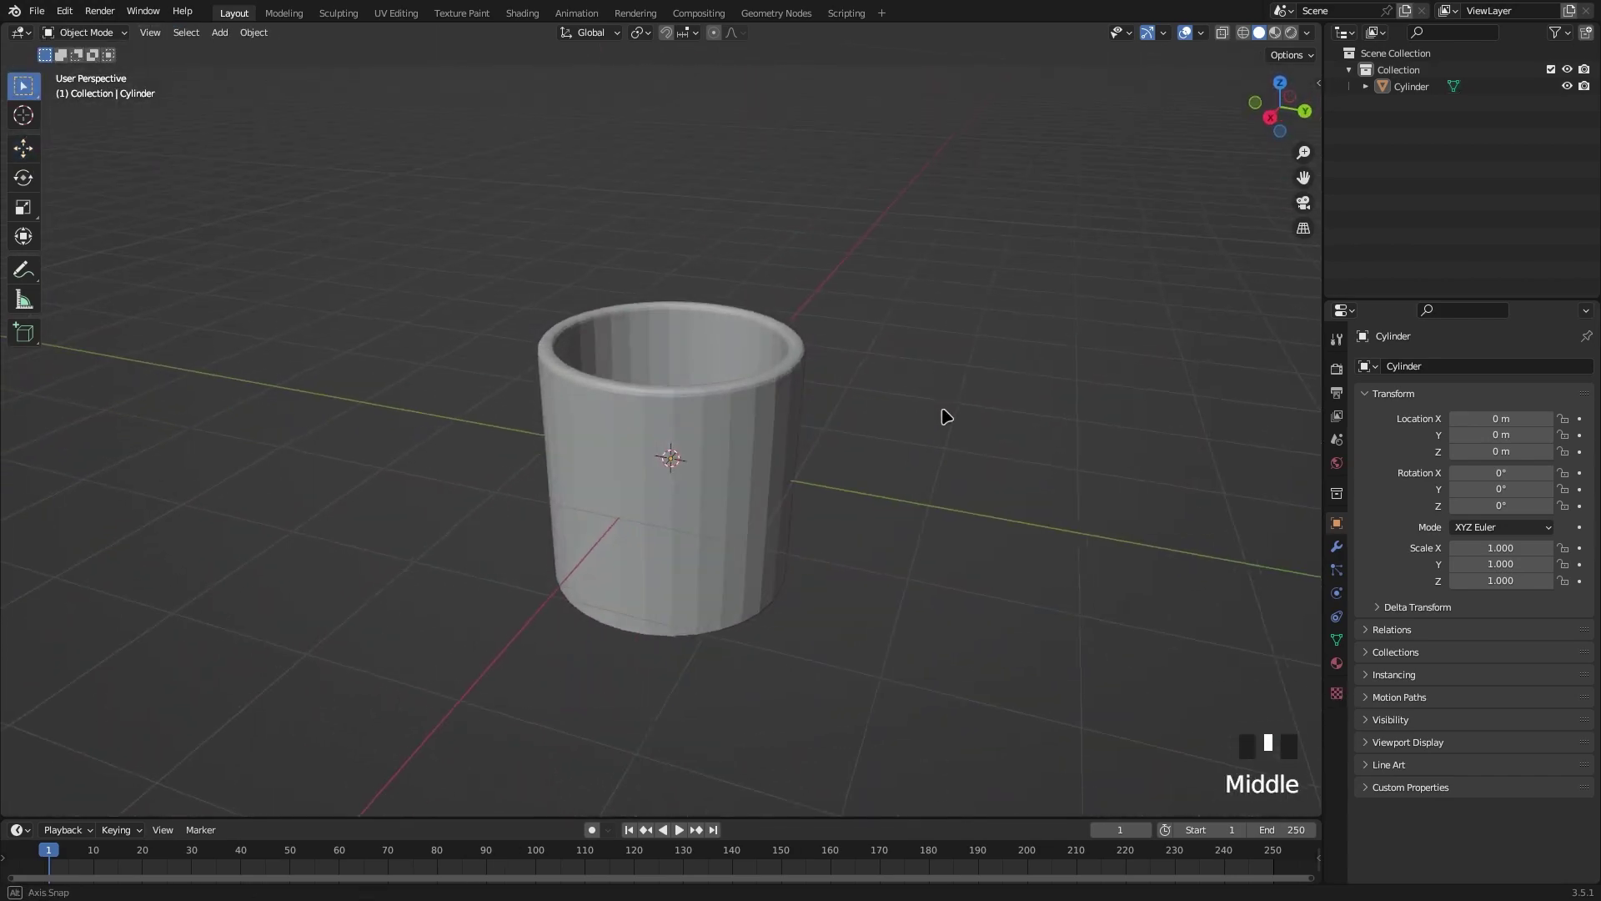
Add a mesh circle and move it out beside the cup.
{"action": "key", "text": "Tab"}
{"action": "key", "text": "Tab"}
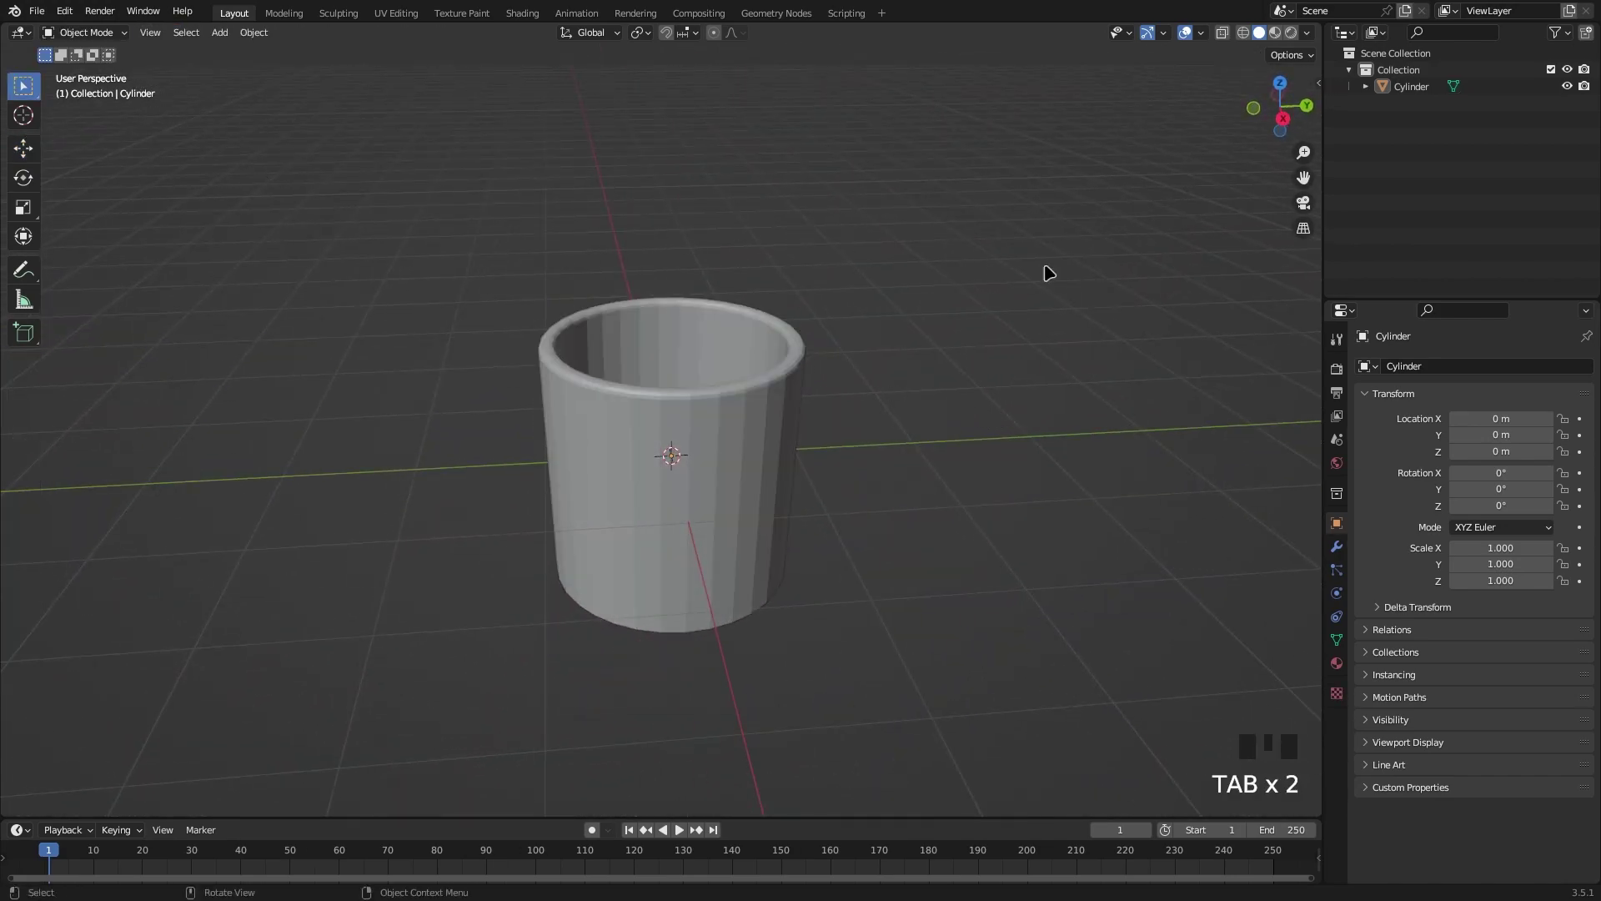
{"action": "key", "text": "shift+a"}
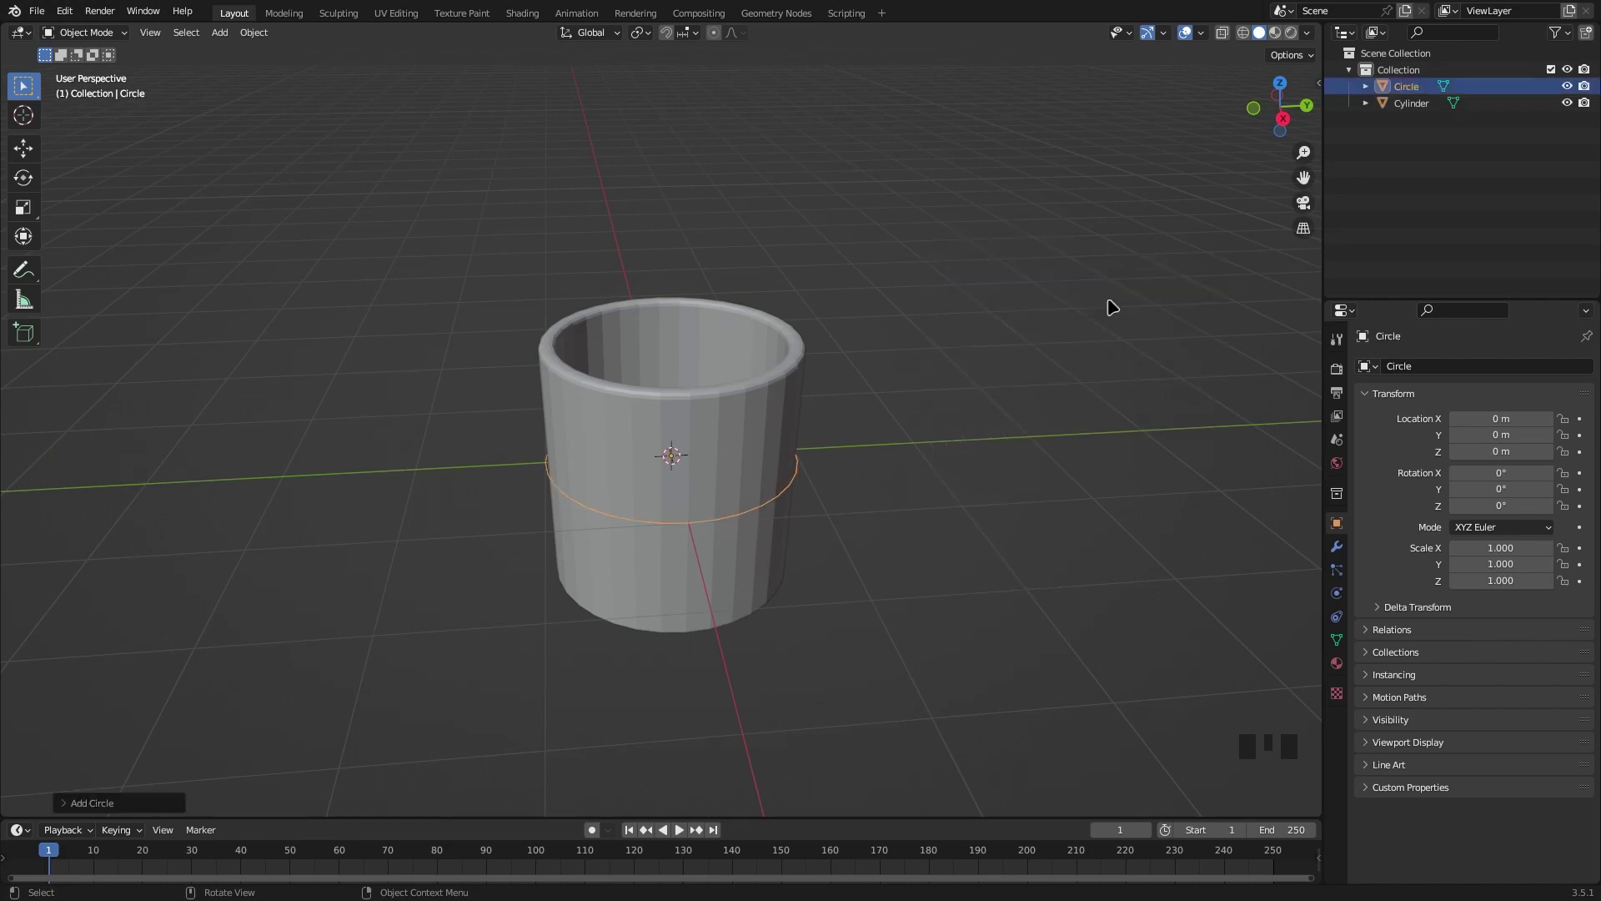
{"action": "left_click_drag", "start_coordinate": [1106, 300], "coordinate": [33, 152]}
{"action": "left_click_drag", "start_coordinate": [33, 152], "coordinate": [743, 459]}
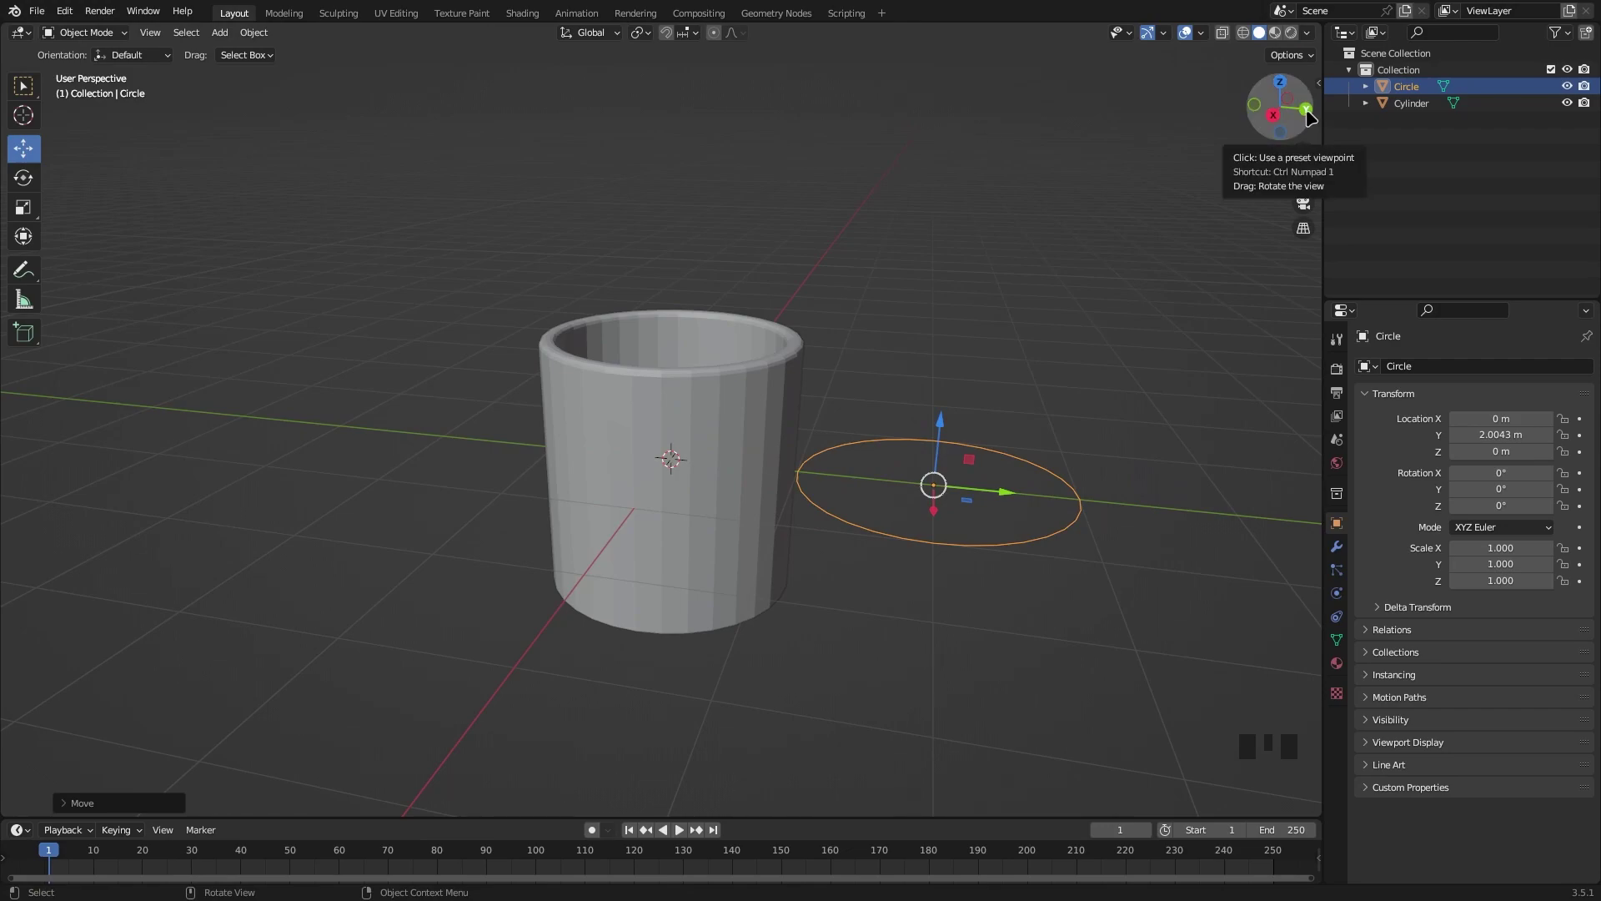
In side view, rotate the circle -90° so it stands upright.
{"action": "left_click", "coordinate": [1314, 116]}
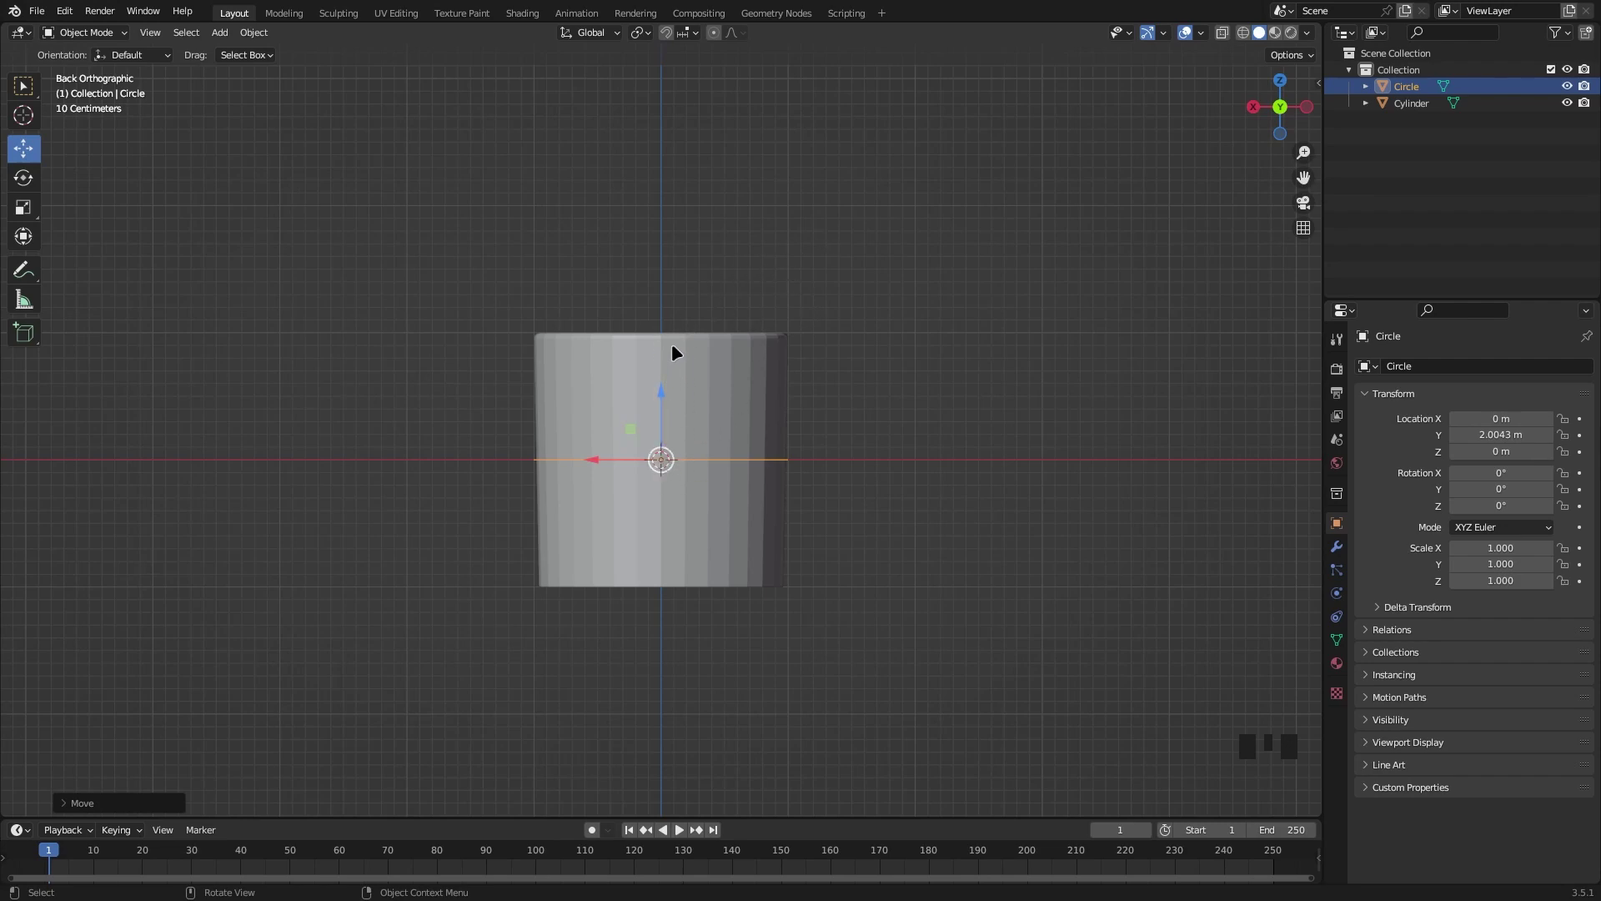
{"action": "key", "text": "r"}
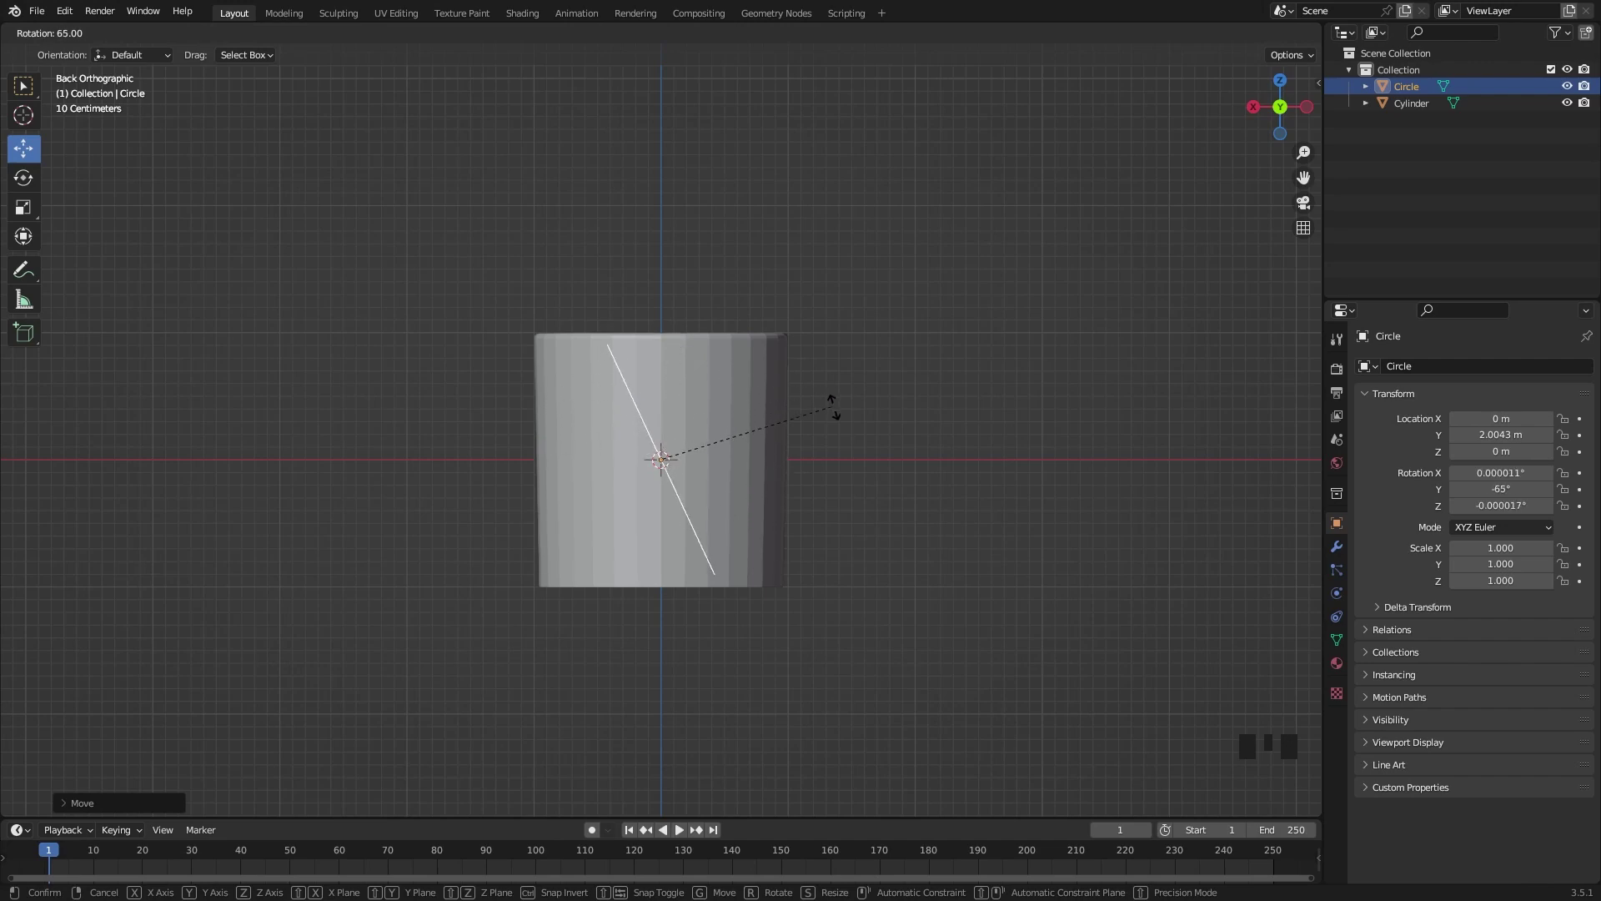
{"action": "left_click_drag", "start_coordinate": [852, 335], "coordinate": [1127, 482]}
{"action": "left_click", "coordinate": [1127, 482]}
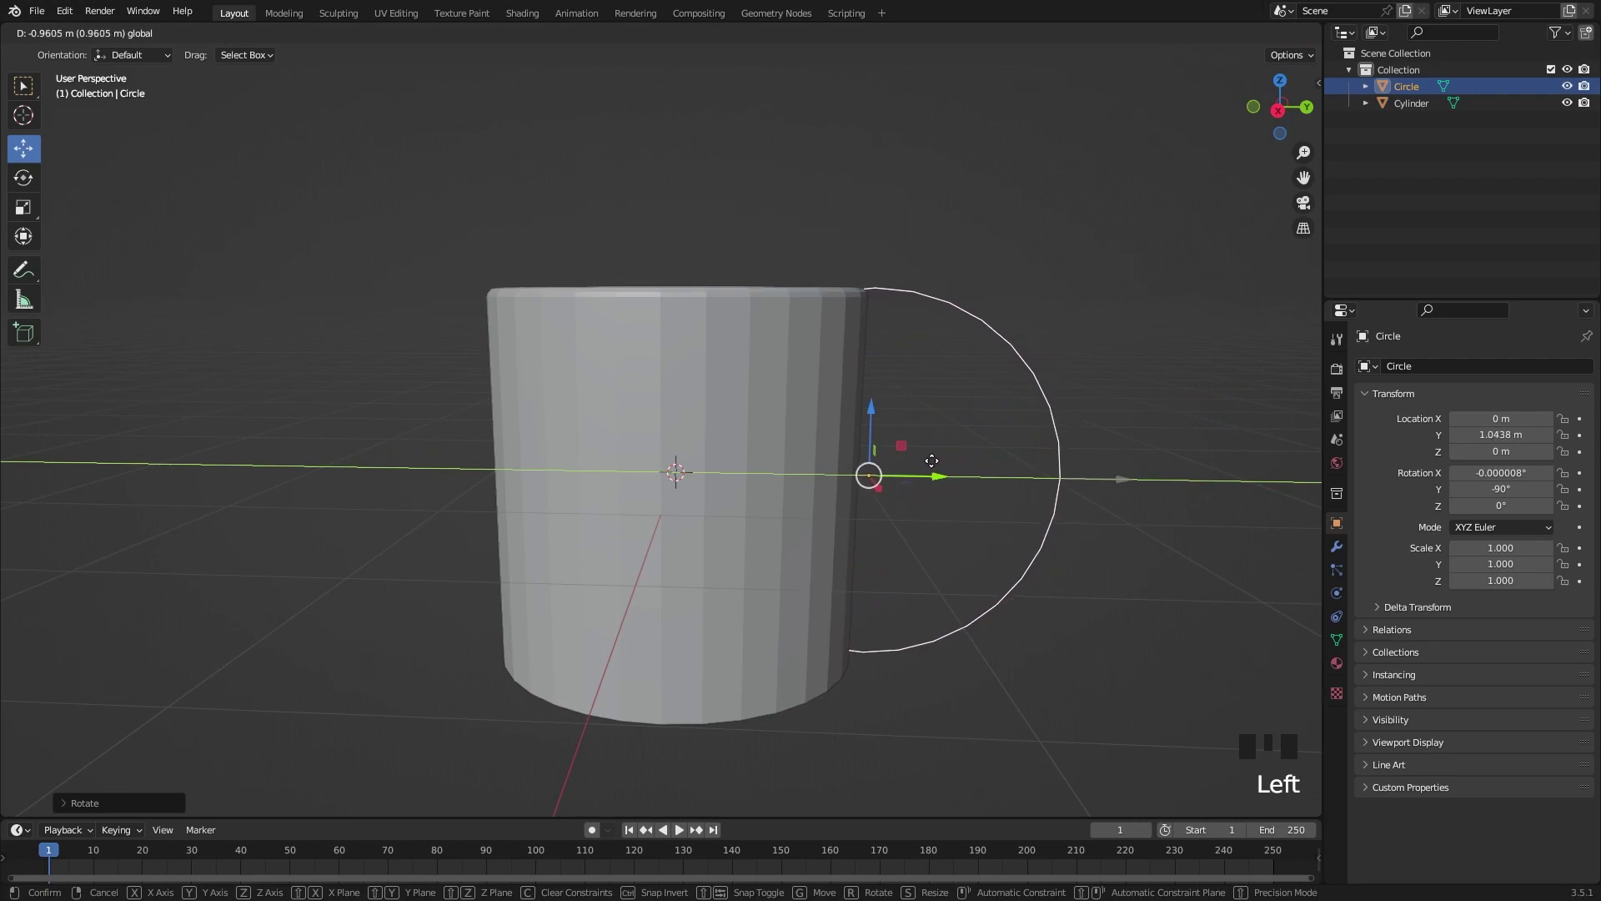
Slide the circle against the cup's side and shrink it to 0.59.
{"action": "left_click_drag", "start_coordinate": [1090, 420], "coordinate": [1054, 198]}
{"action": "key", "text": "s"}
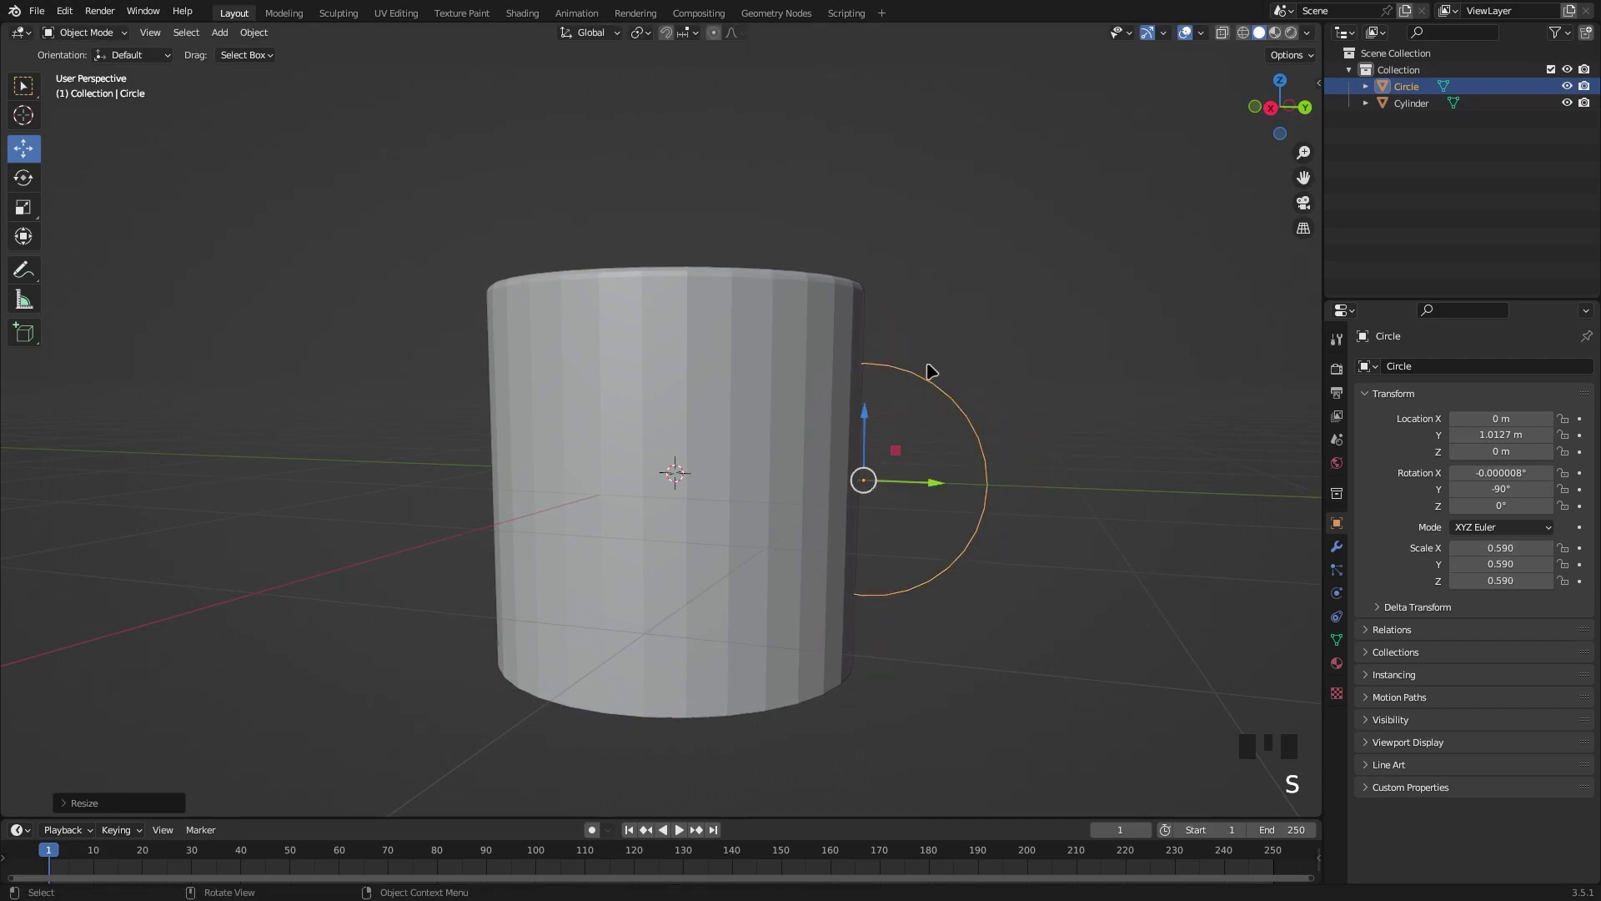
{"action": "left_click", "coordinate": [875, 426]}
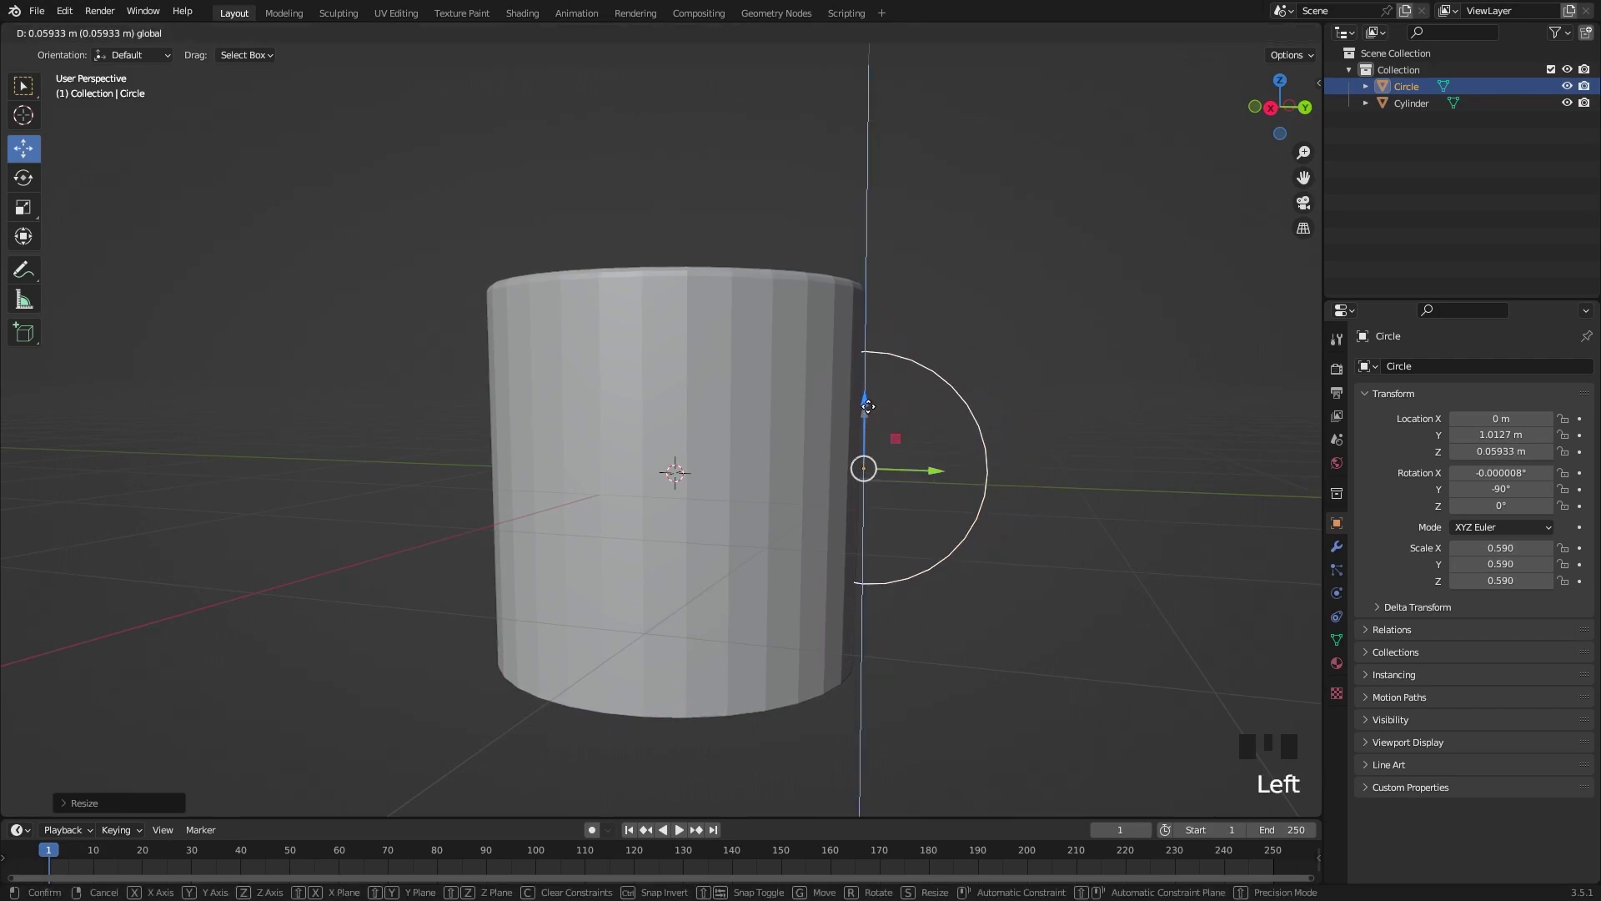
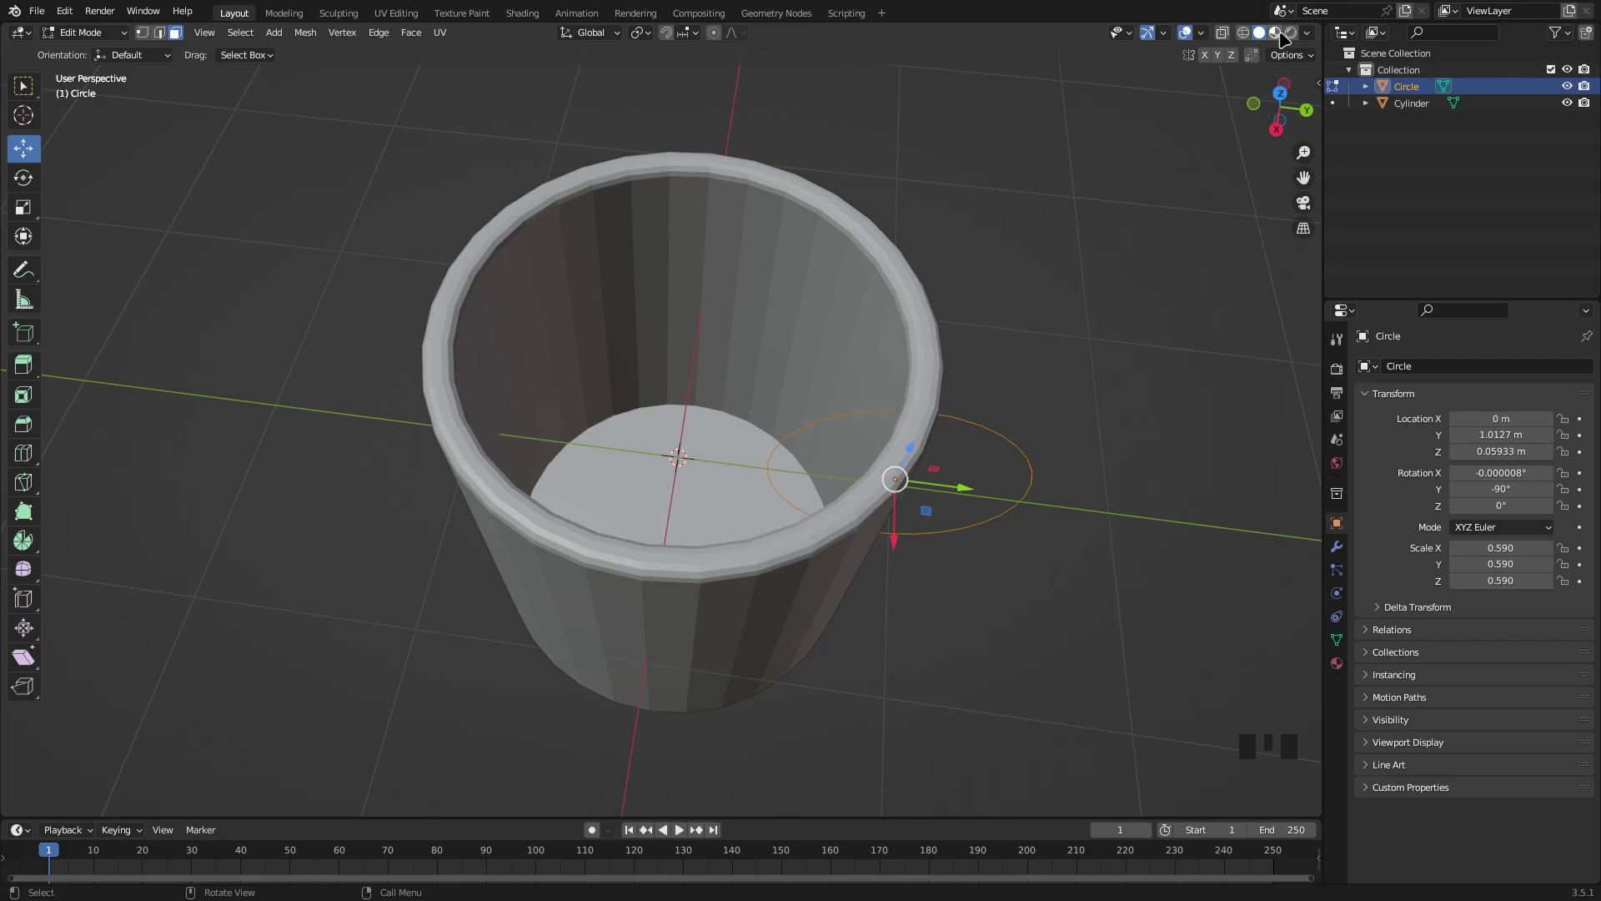
Switch viewport shading and stretch the circle into an oval (Y 0.742, Z 0.643).
{"action": "left_click", "coordinate": [1287, 39]}
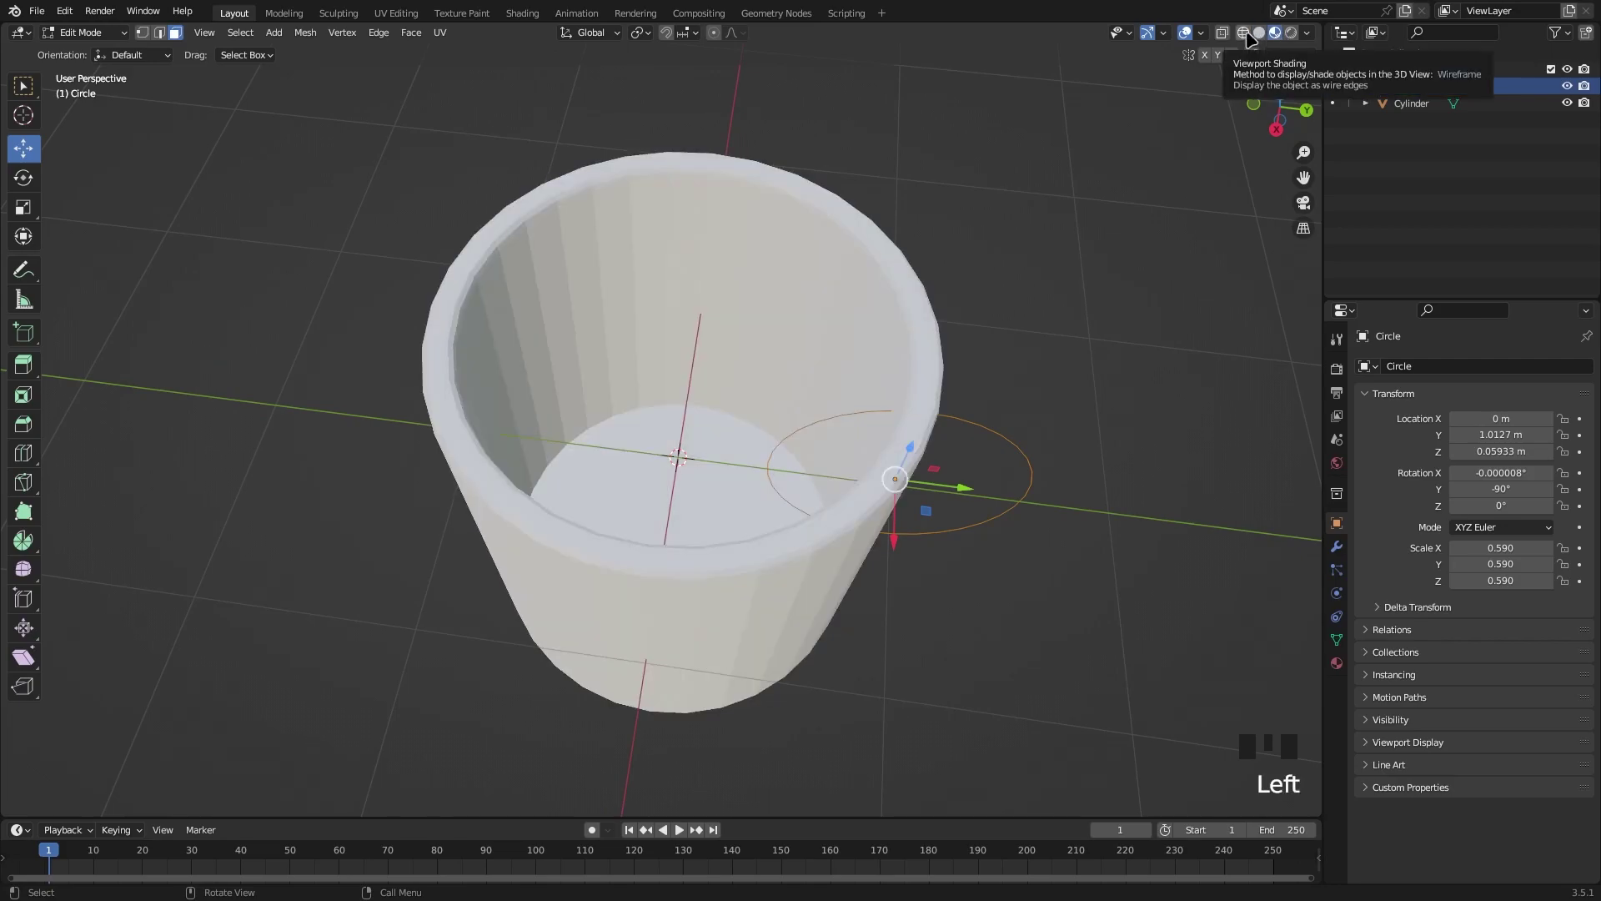
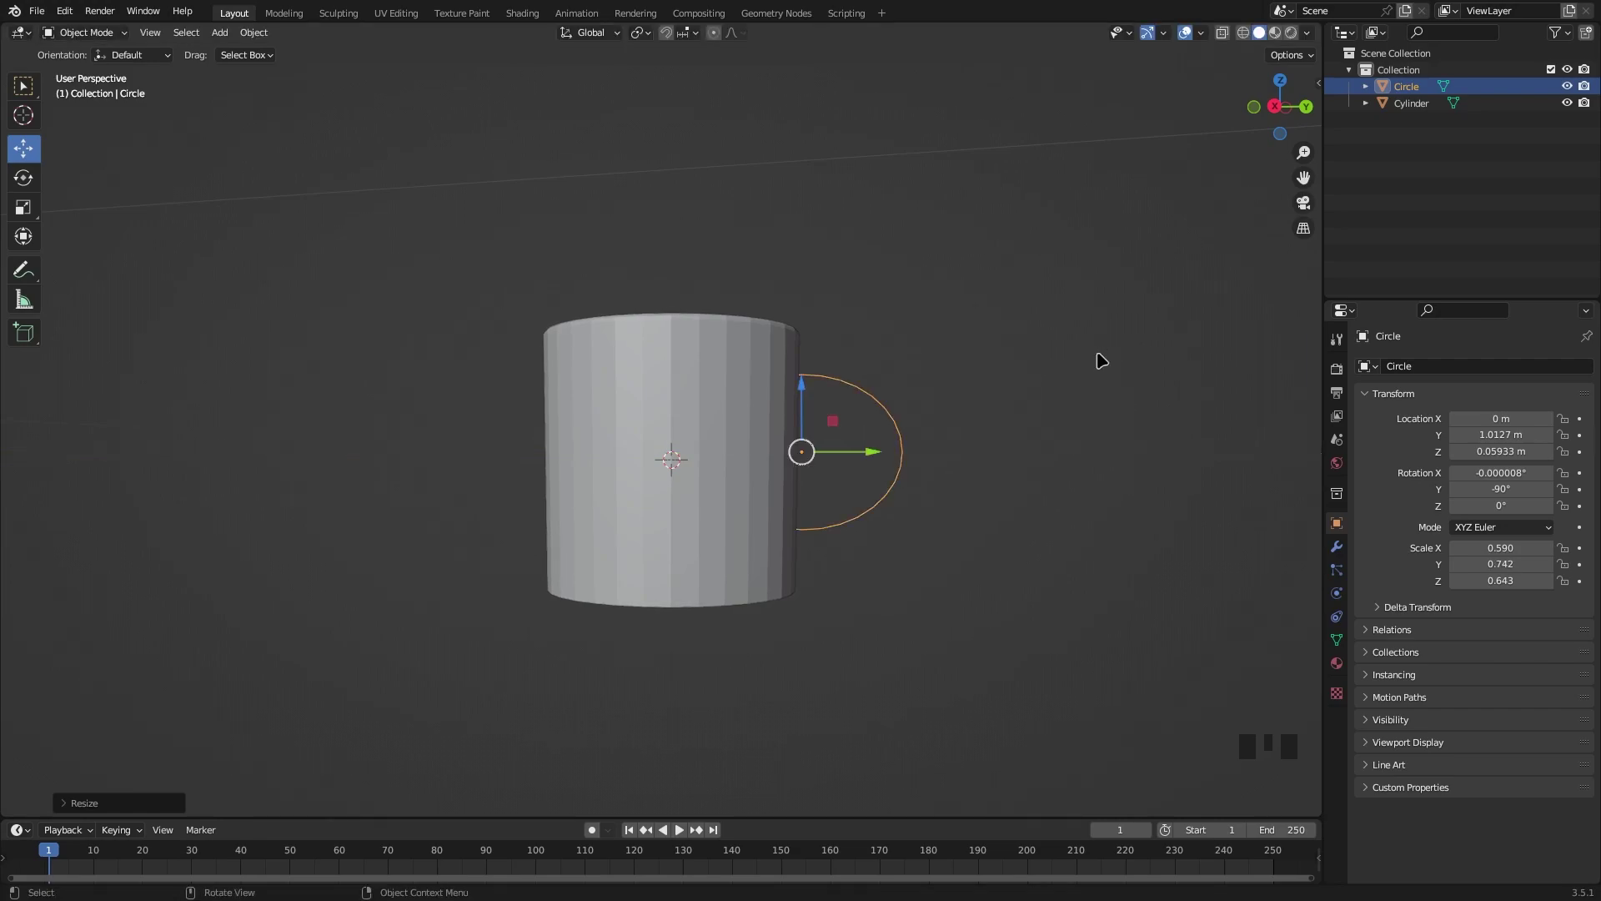
{"action": "left_click_drag", "start_coordinate": [1127, 349], "coordinate": [1061, 365]}
In Edit Mode, extrude the half circle's edges into solid handle geometry, retrying once.
{"action": "key", "text": "Tab"}
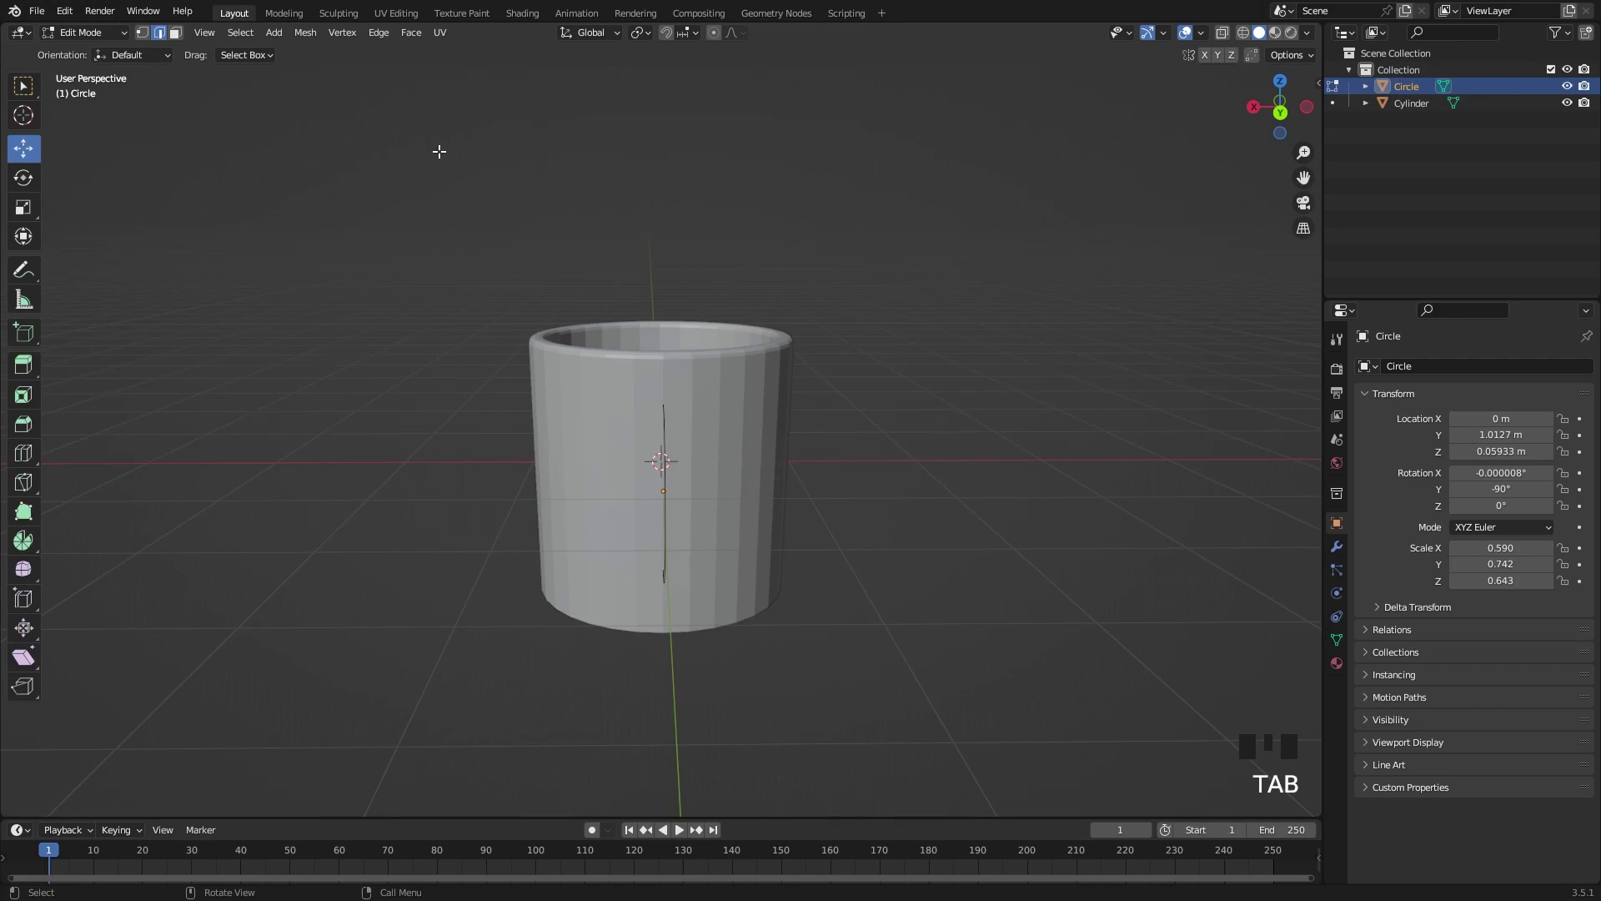
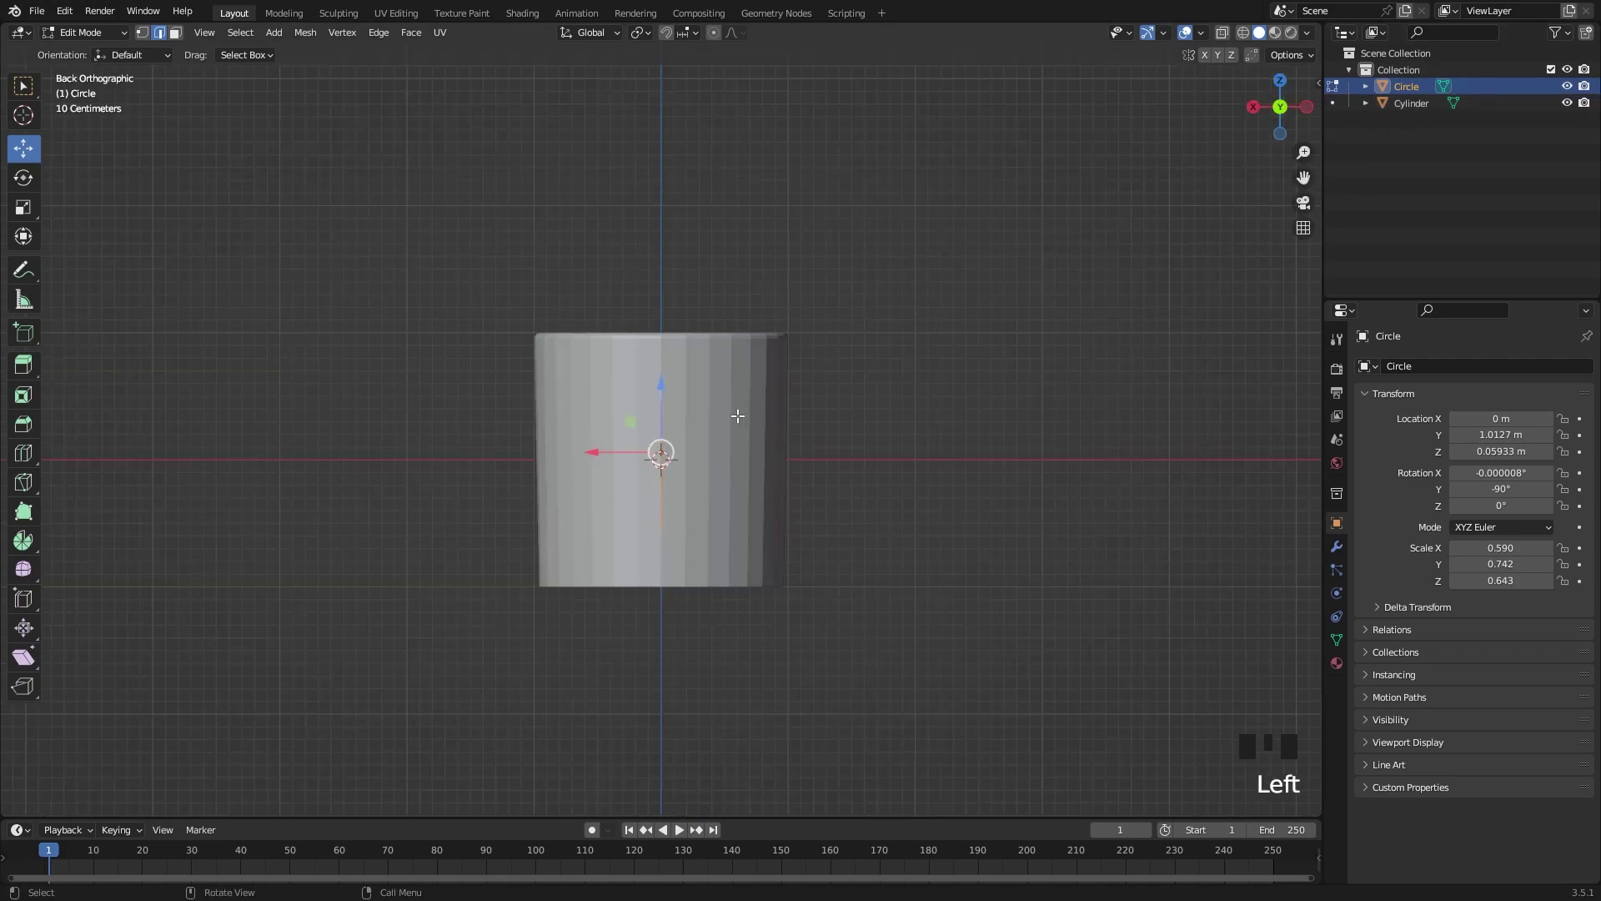
{"action": "key", "text": "e"}
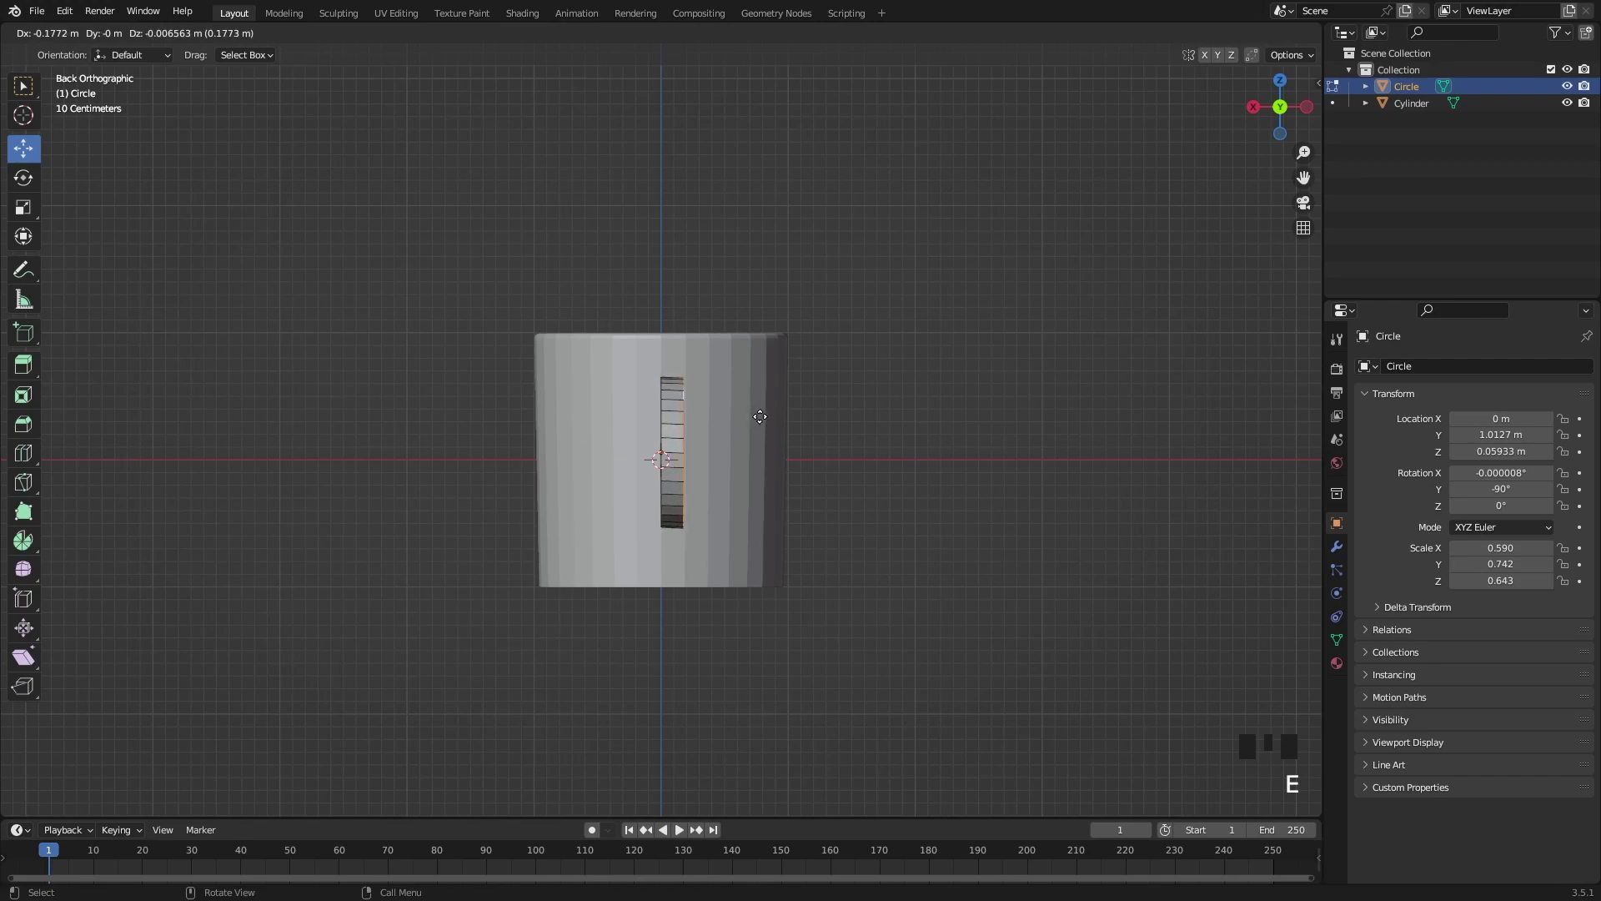
{"action": "key", "text": "ctrl+z"}
{"action": "key", "text": "e"}
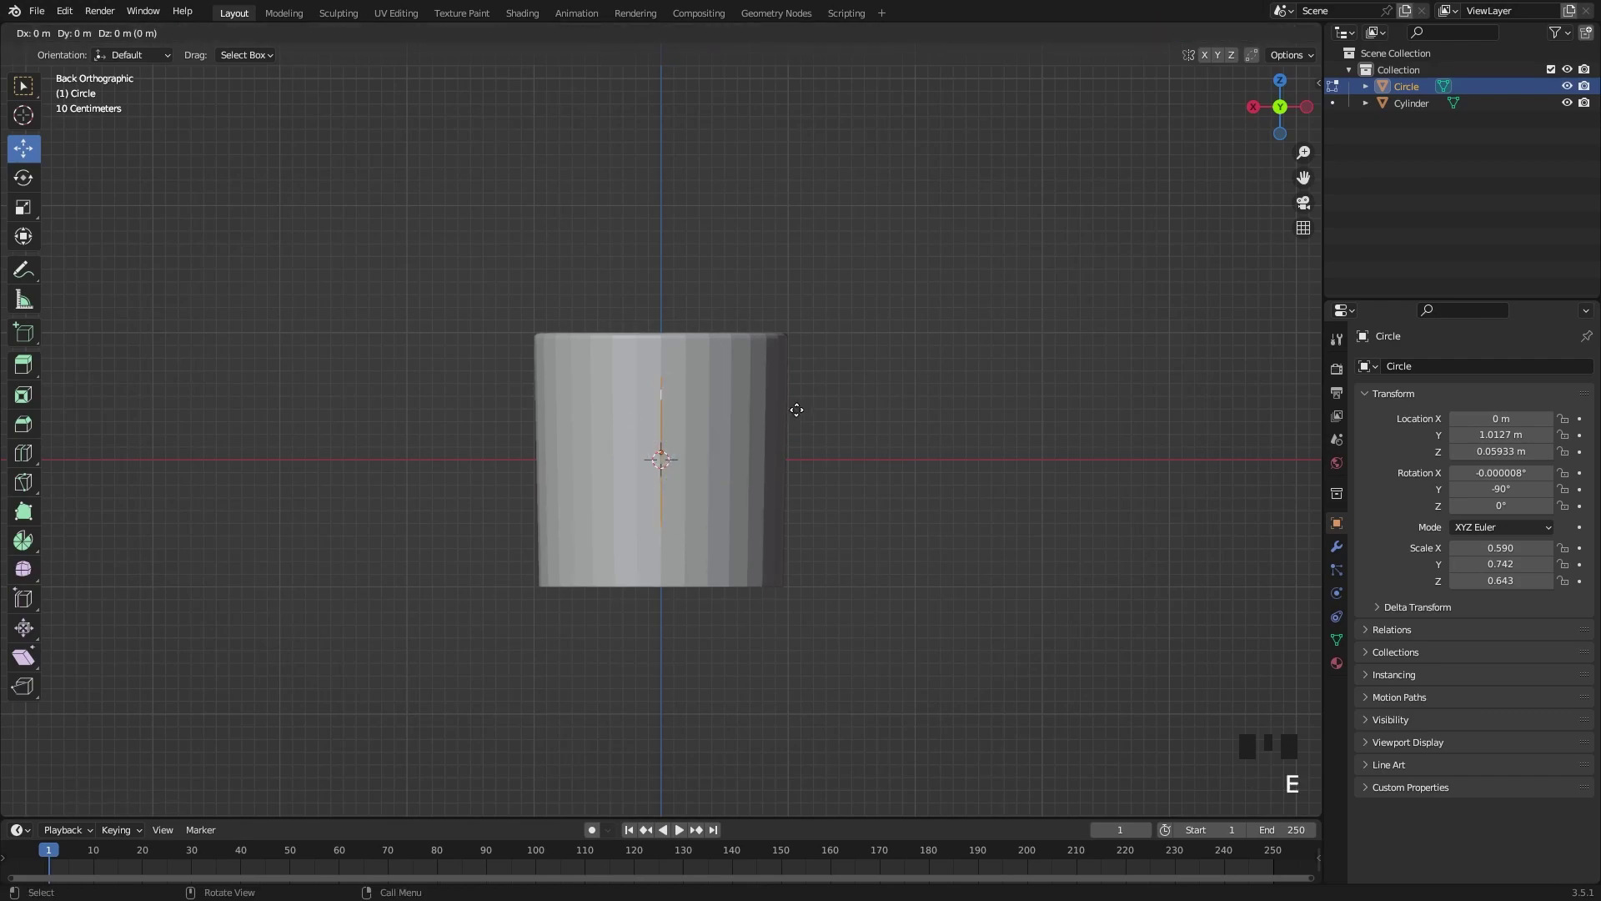
{"action": "key", "text": "a"}
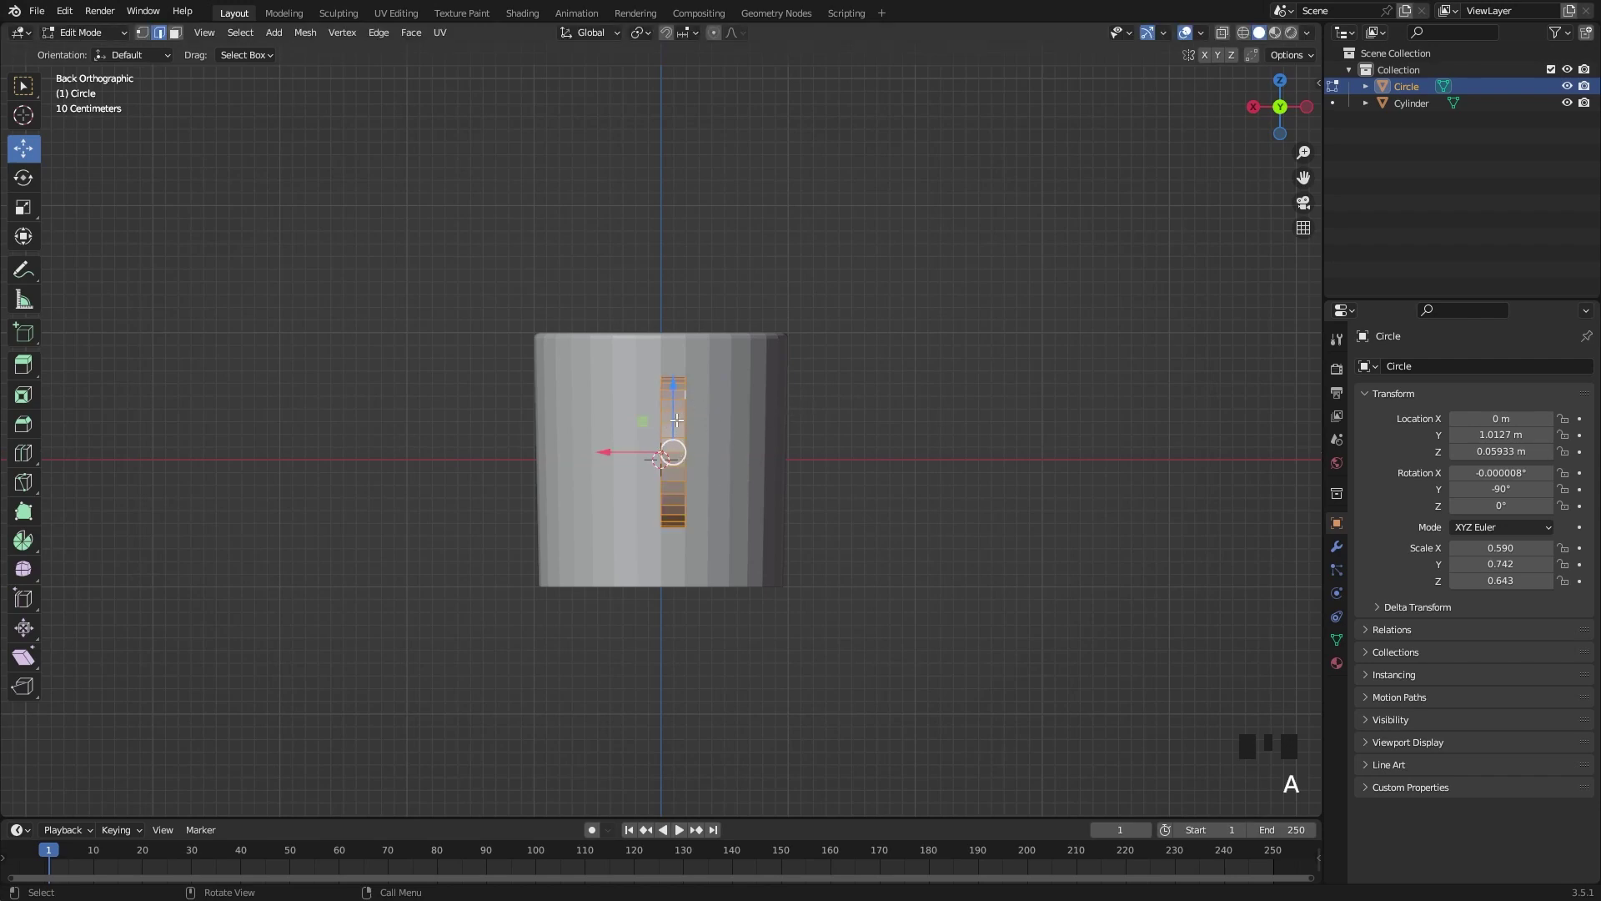
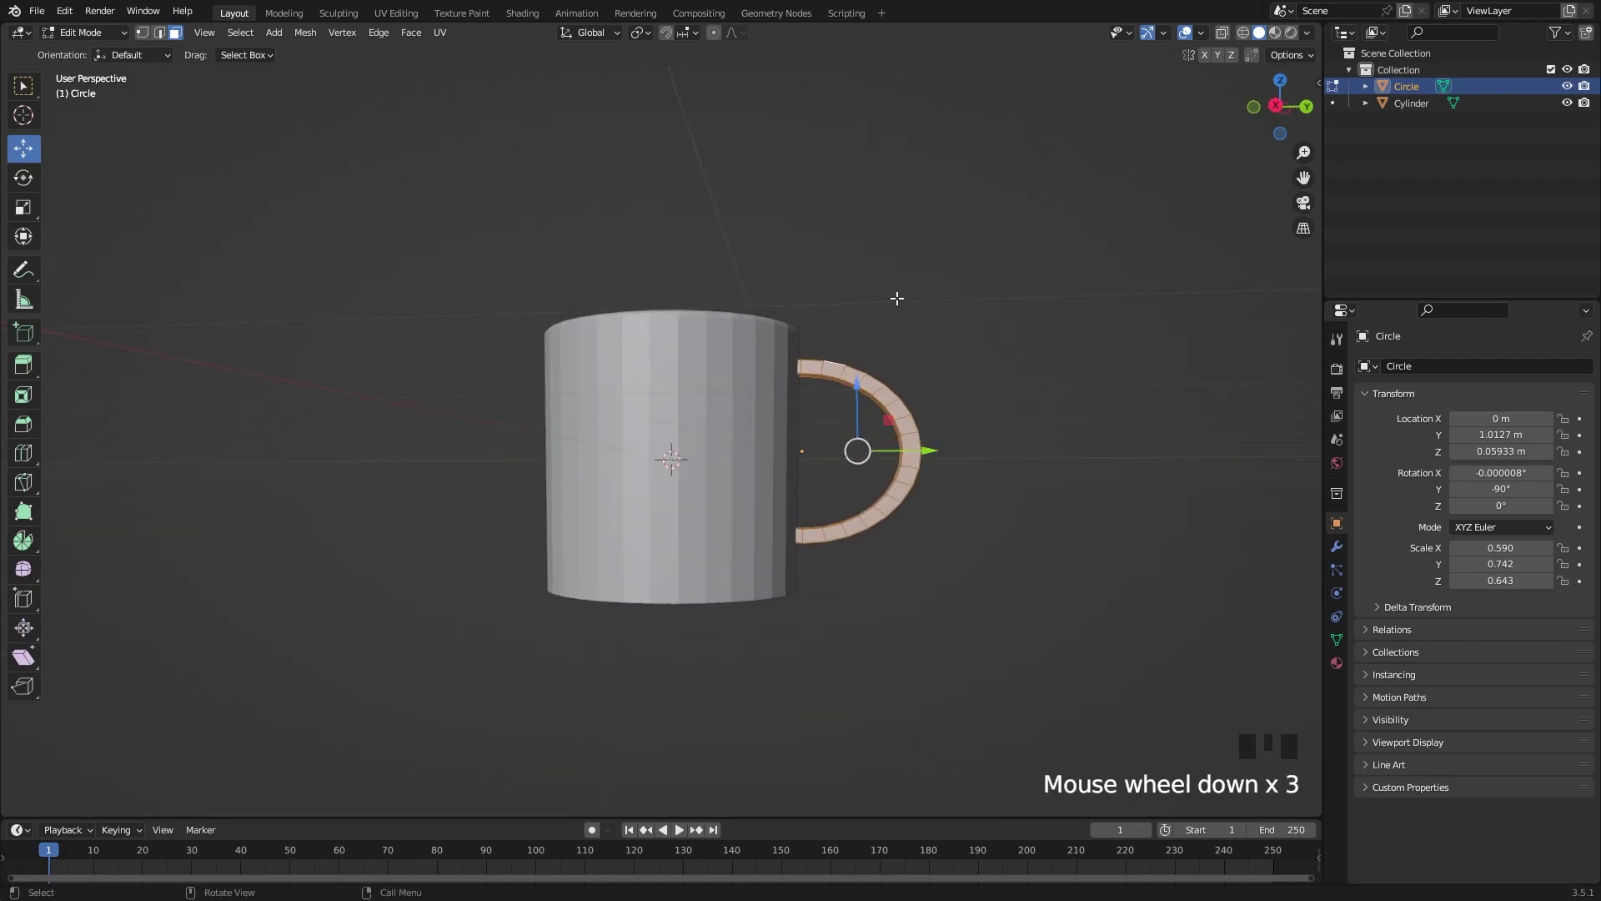
Widen the handle along its depth and rotate it into place from the right side view.
{"action": "key", "text": "s"}
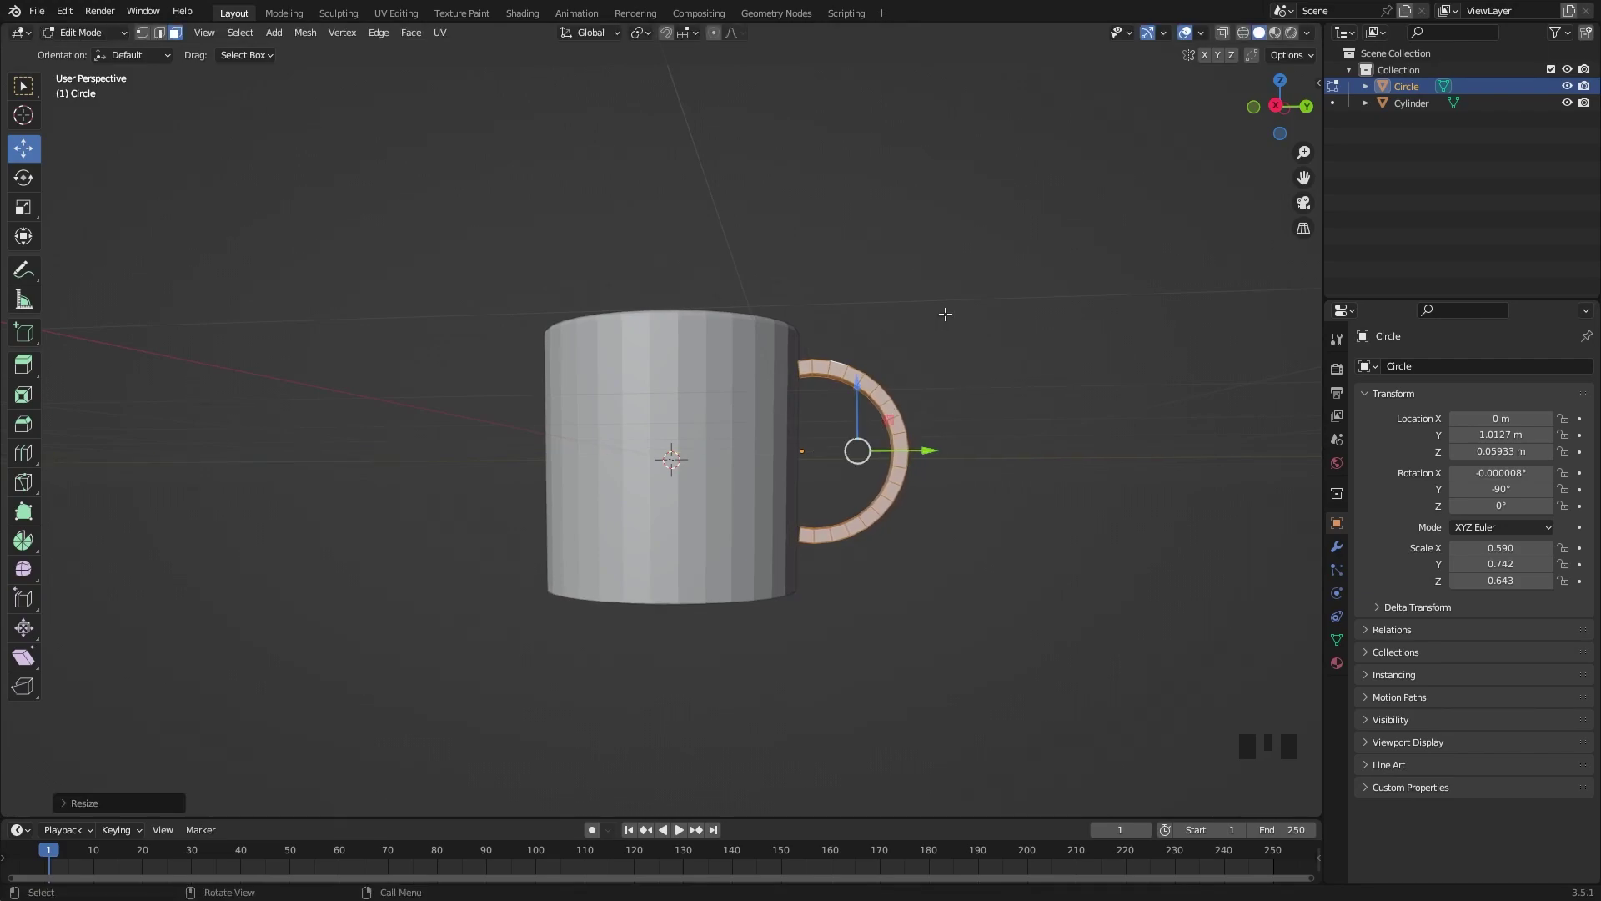
{"action": "key", "text": "s"}
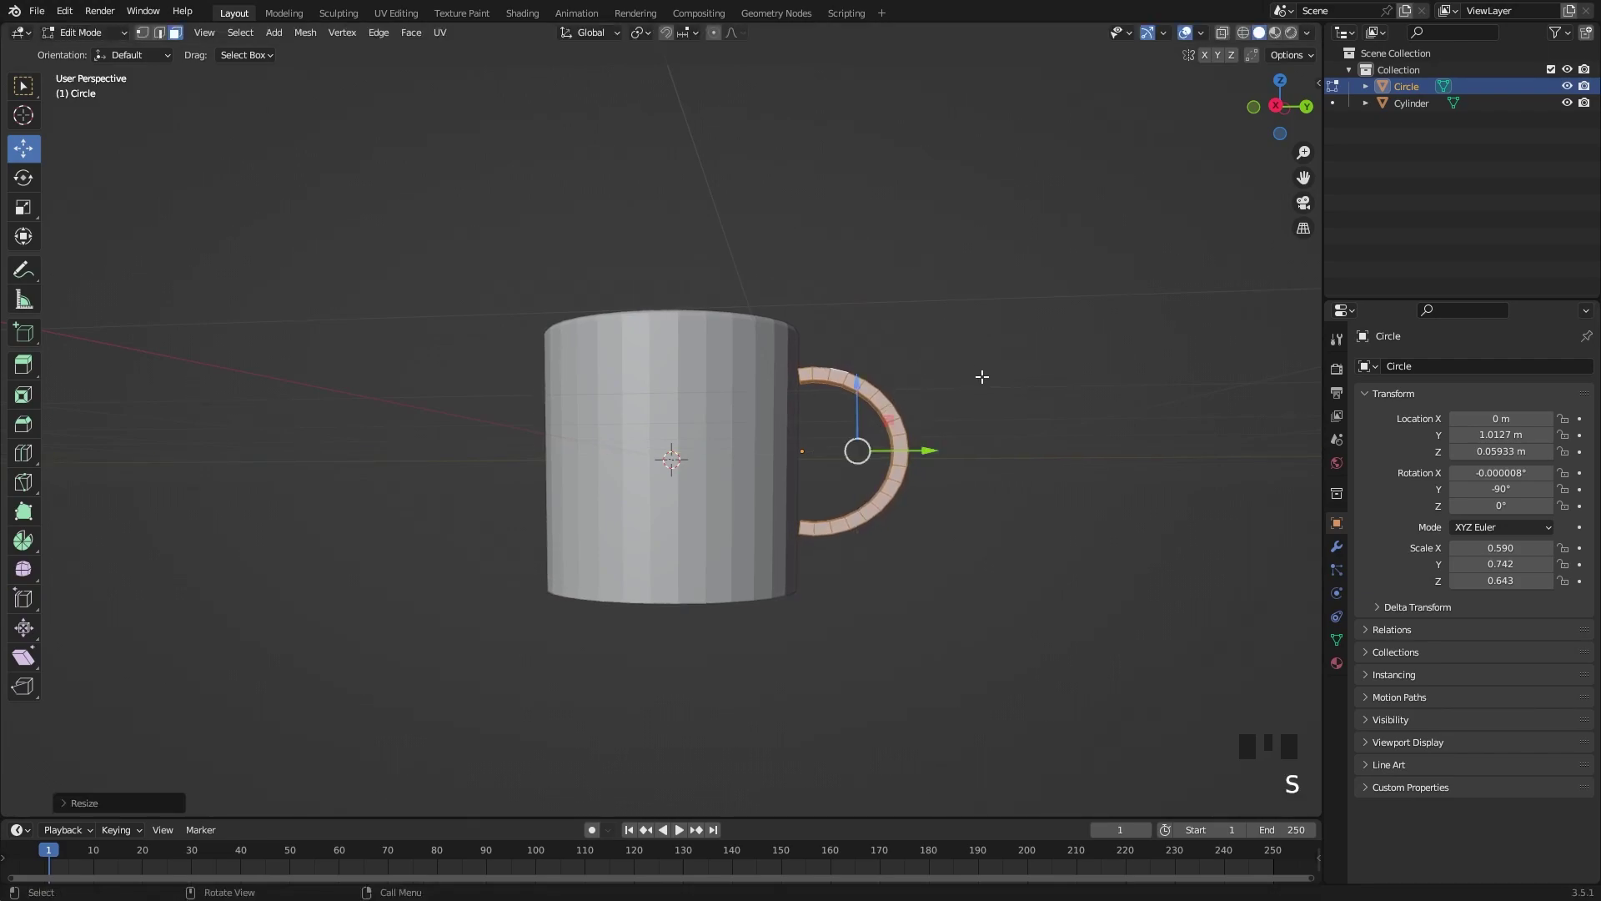
{"action": "left_click", "coordinate": [1278, 110]}
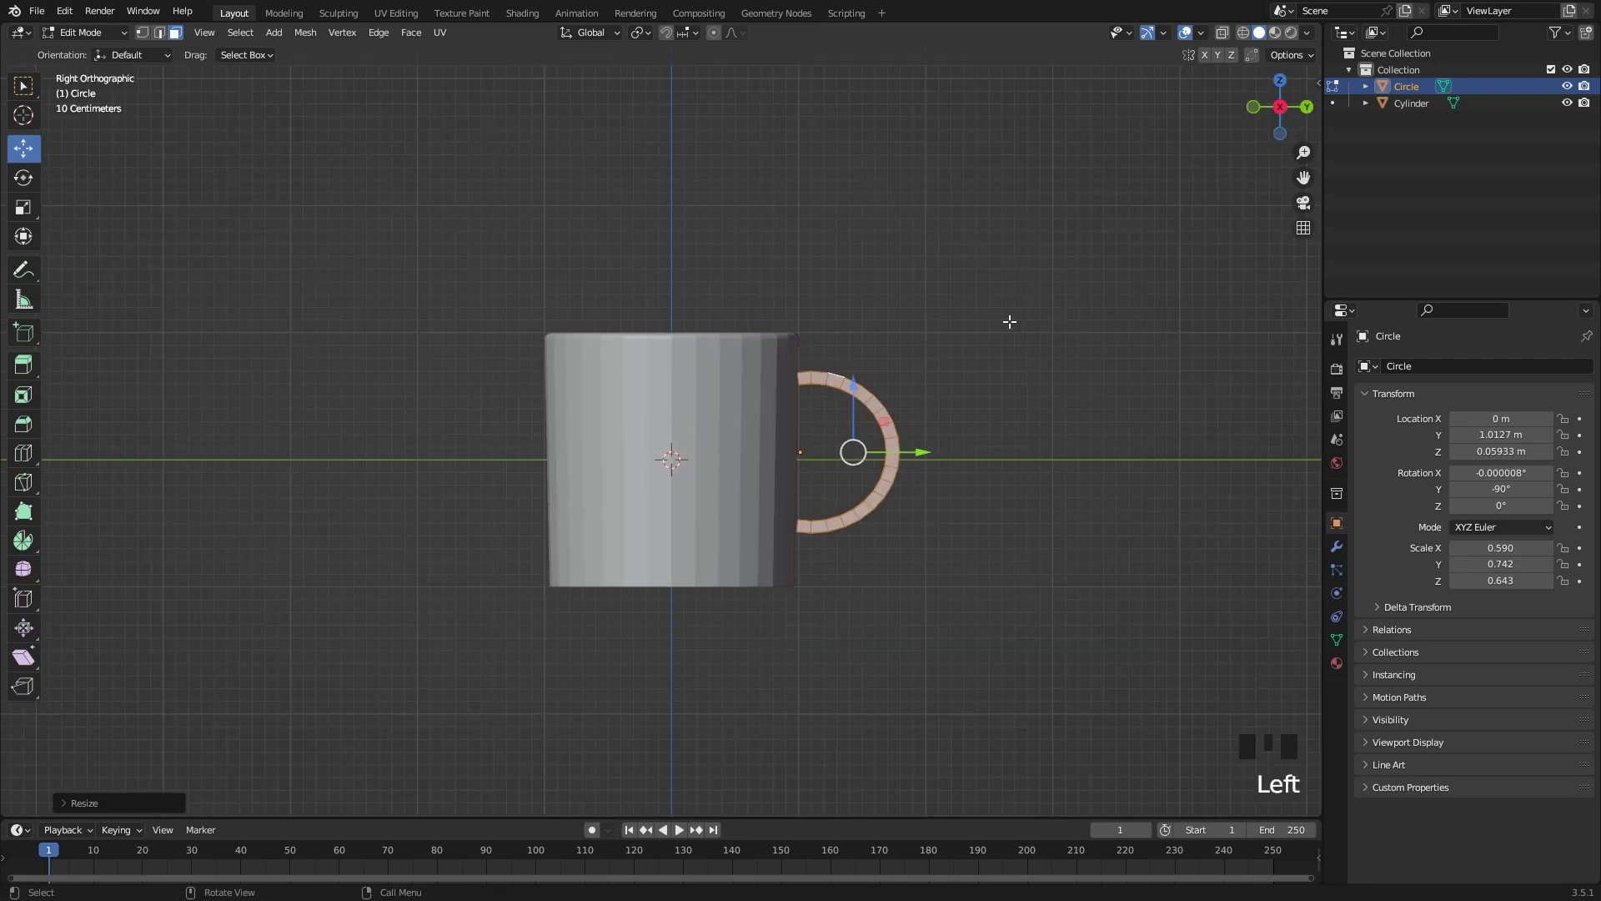
{"action": "key", "text": "r"}
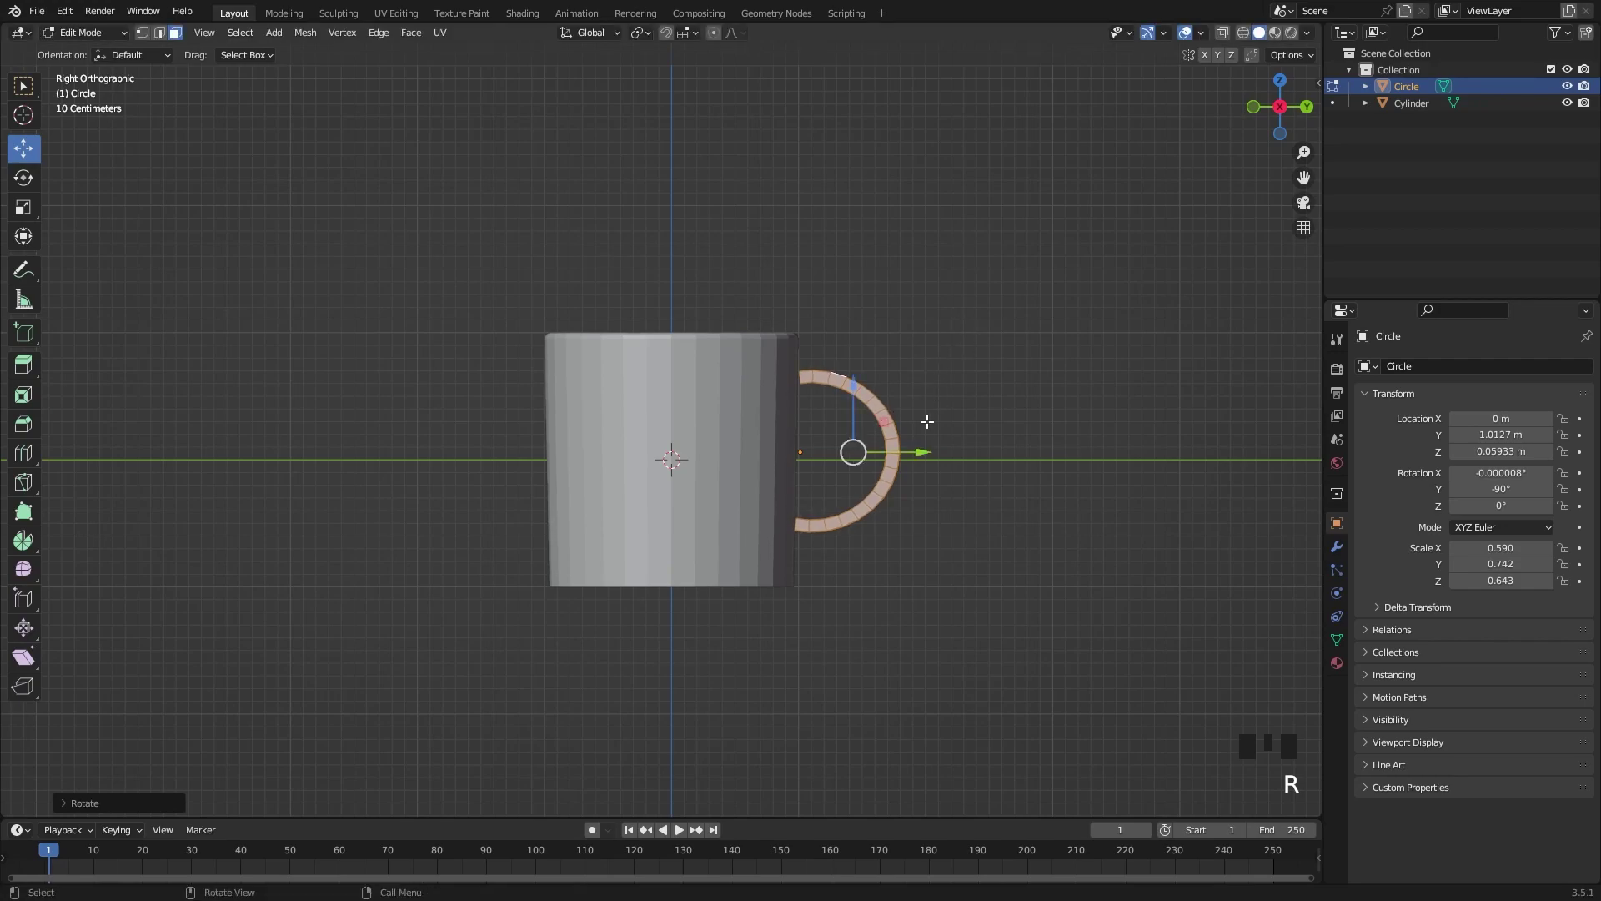
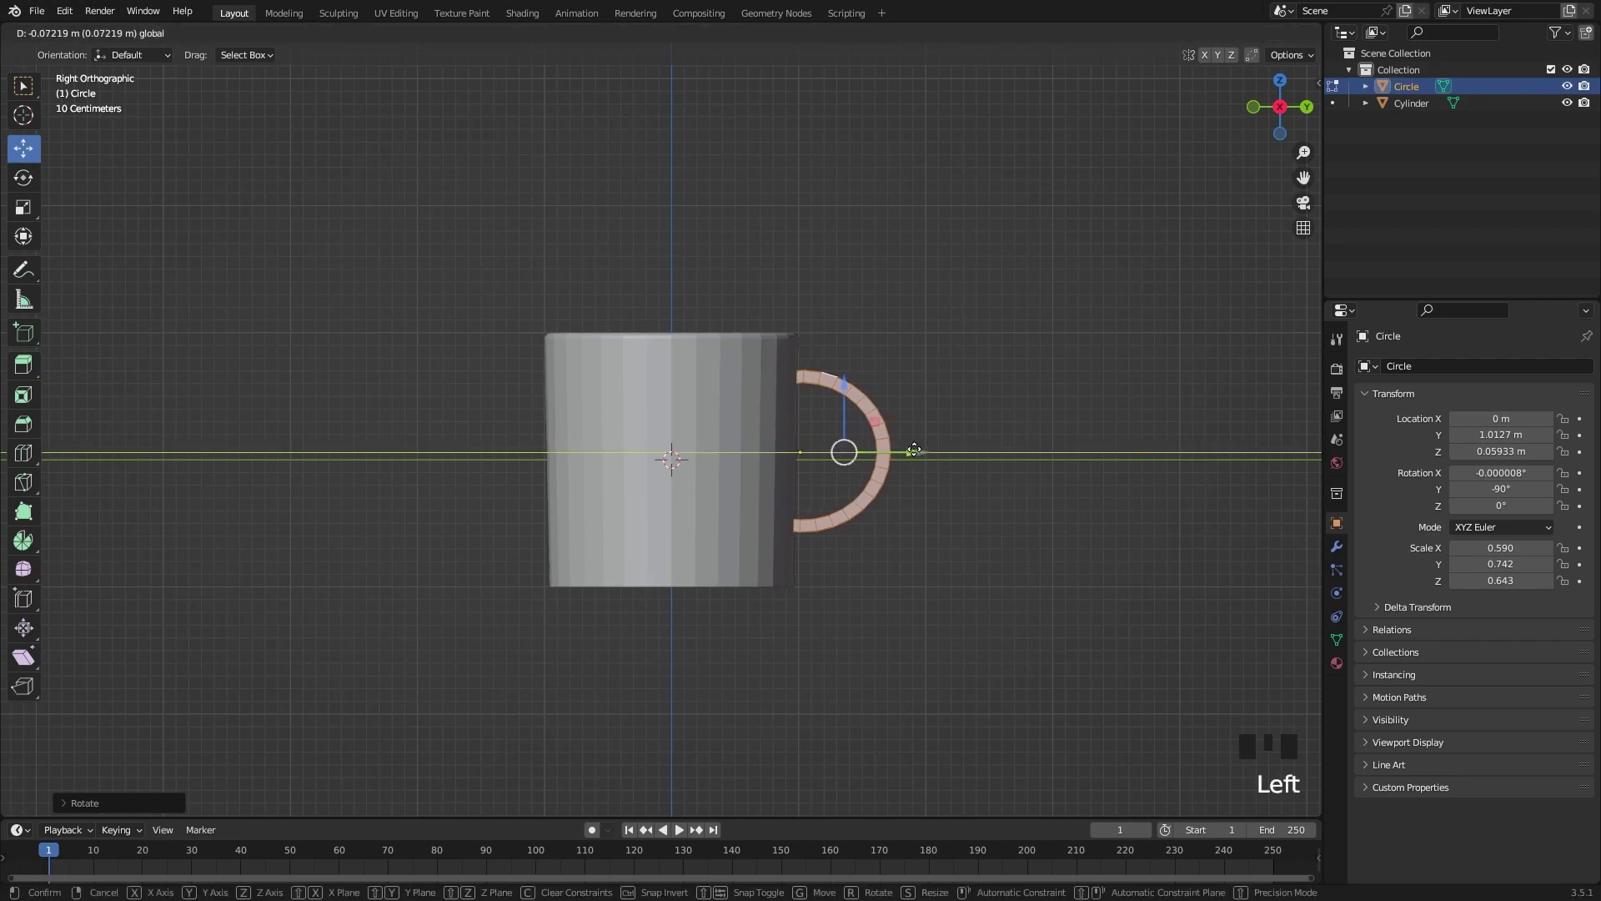
{"action": "double_click", "coordinate": [998, 411]}
Return to Object Mode and slide the handle against the cup's side, selecting both objects.
{"action": "key", "text": "Tab"}
{"action": "left_click_drag", "start_coordinate": [1012, 415], "coordinate": [1043, 14]}
{"action": "left_click_drag", "start_coordinate": [885, 230], "coordinate": [921, 226]}
{"action": "scroll", "scroll_direction": "down", "scroll_amount": 3}
{"action": "left_click_drag", "start_coordinate": [500, 268], "coordinate": [507, 273]}
{"action": "left_click_drag", "start_coordinate": [663, 454], "coordinate": [935, 438]}
{"action": "left_click", "coordinate": [935, 438]}
{"action": "left_click_drag", "start_coordinate": [948, 381], "coordinate": [913, 414]}
Apply Shade Smooth to the mug body and handle from the Object menu.
{"action": "scroll", "scroll_direction": "up", "scroll_amount": 3}
{"action": "left_click_drag", "start_coordinate": [948, 338], "coordinate": [943, 303]}
{"action": "scroll", "scroll_direction": "down", "scroll_amount": 3}
{"action": "left_click", "coordinate": [465, 260]}
{"action": "left_click_drag", "start_coordinate": [672, 434], "coordinate": [909, 367]}
{"action": "left_click_drag", "start_coordinate": [908, 368], "coordinate": [917, 401]}
{"action": "scroll", "scroll_direction": "up", "scroll_amount": 3}
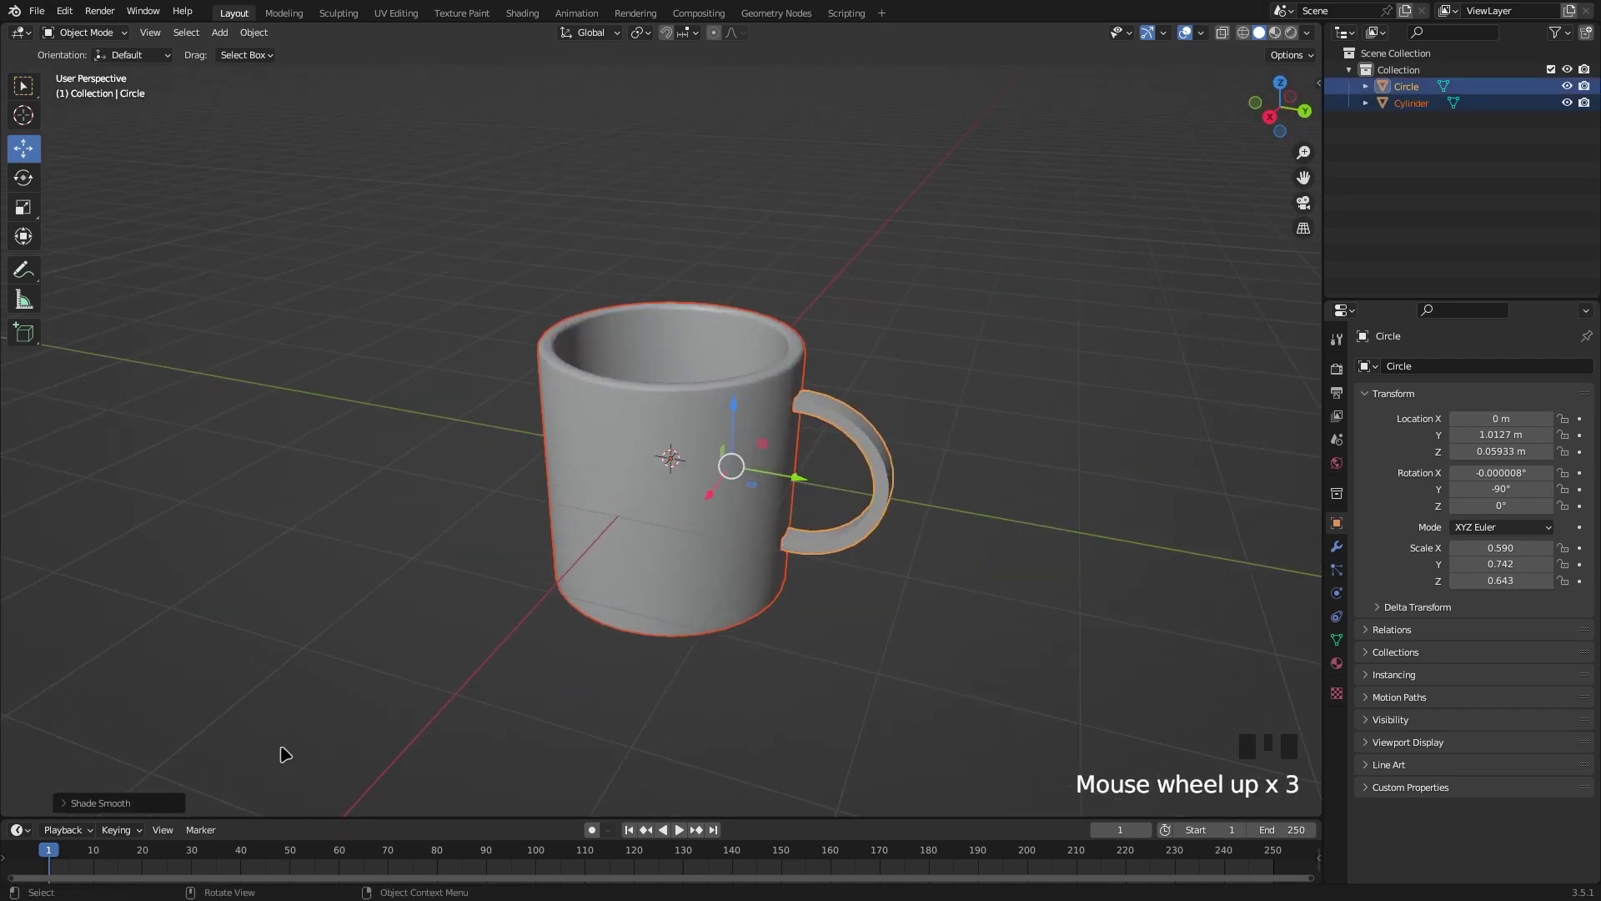
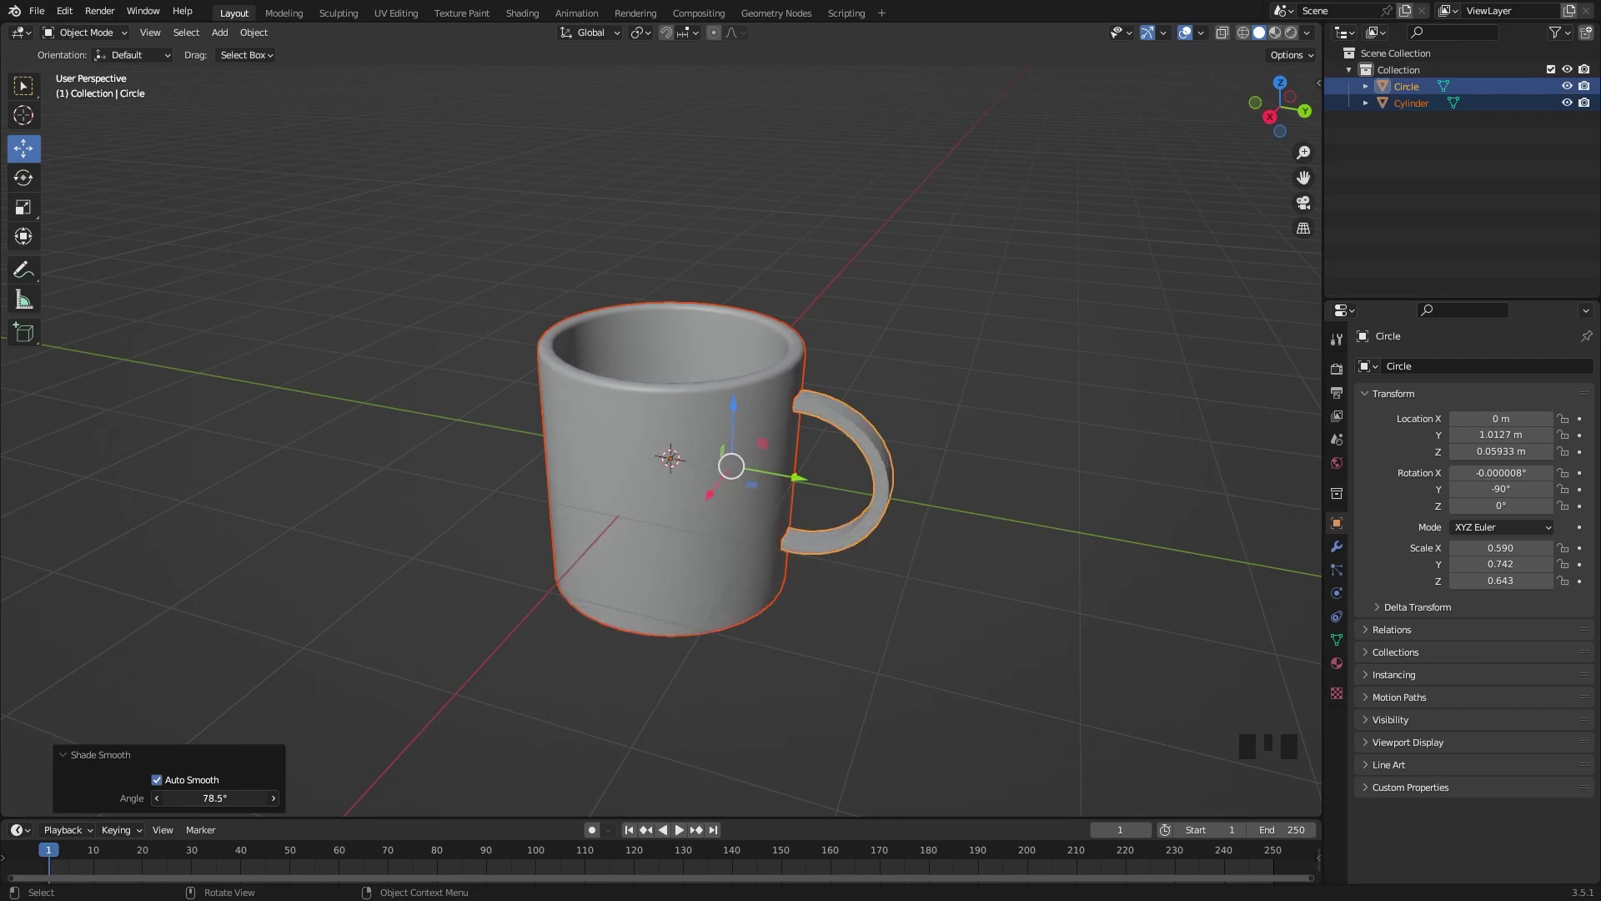
Swing the view round to face the auto-smoothed mug.
{"action": "left_click_drag", "start_coordinate": [934, 472], "coordinate": [914, 514]}
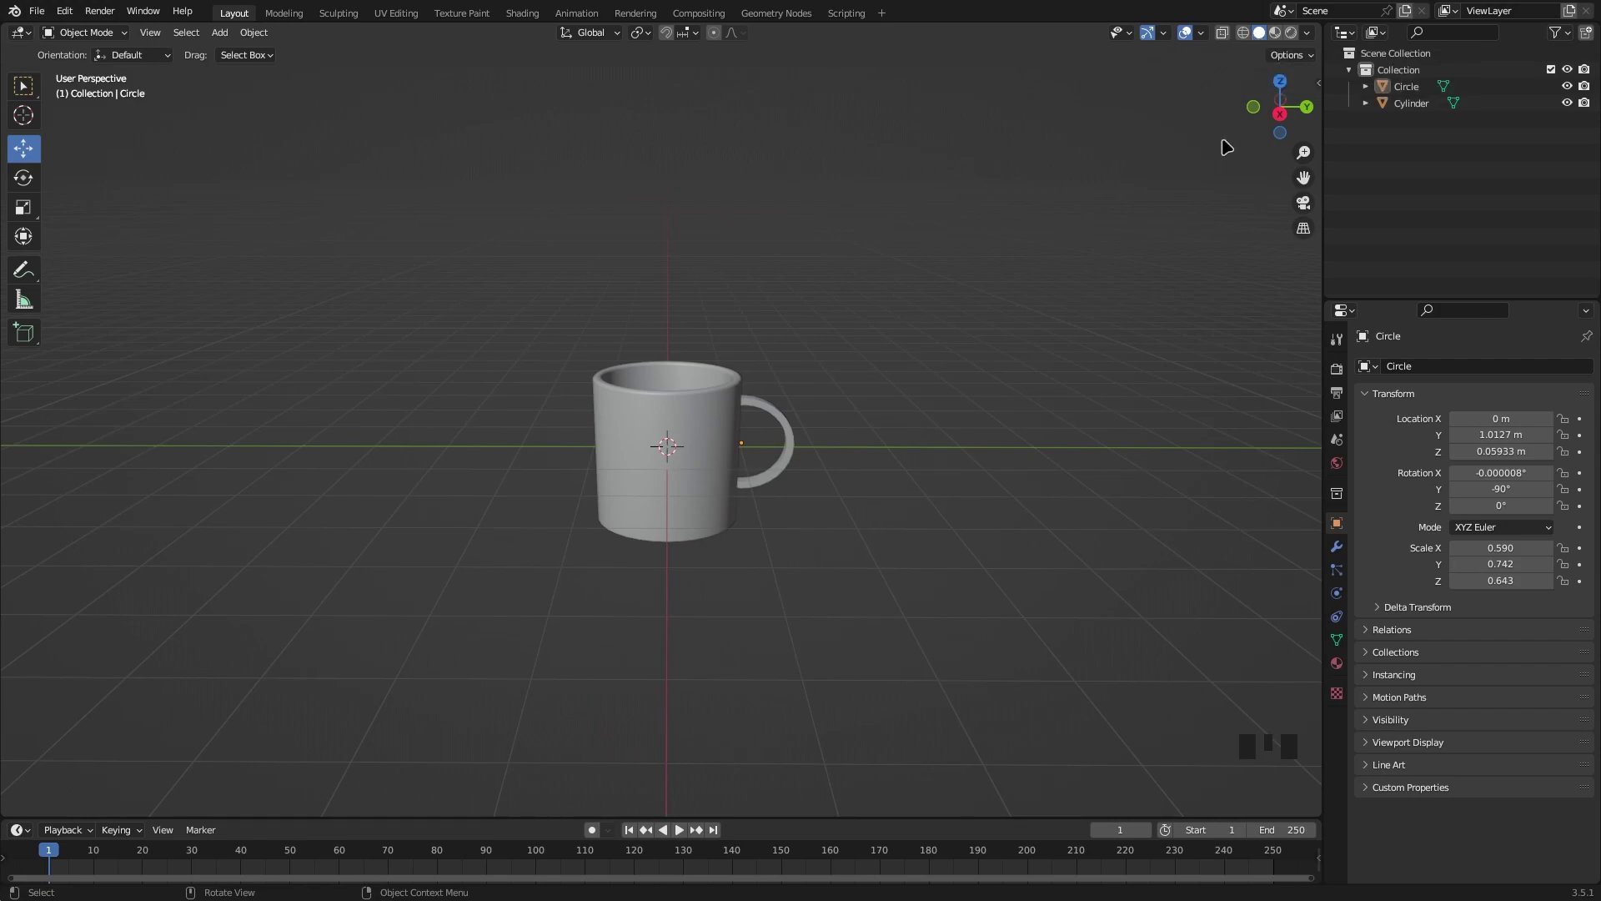
Orbit and zoom to frame the finished mug up close.
{"action": "left_click_drag", "start_coordinate": [892, 328], "coordinate": [967, 355]}
{"action": "scroll", "scroll_direction": "up", "scroll_amount": 3}
{"action": "left_click_drag", "start_coordinate": [1017, 370], "coordinate": [1108, 240]}
{"action": "left_click", "coordinate": [1280, 41]}
{"action": "left_click_drag", "start_coordinate": [1115, 324], "coordinate": [641, 469]}
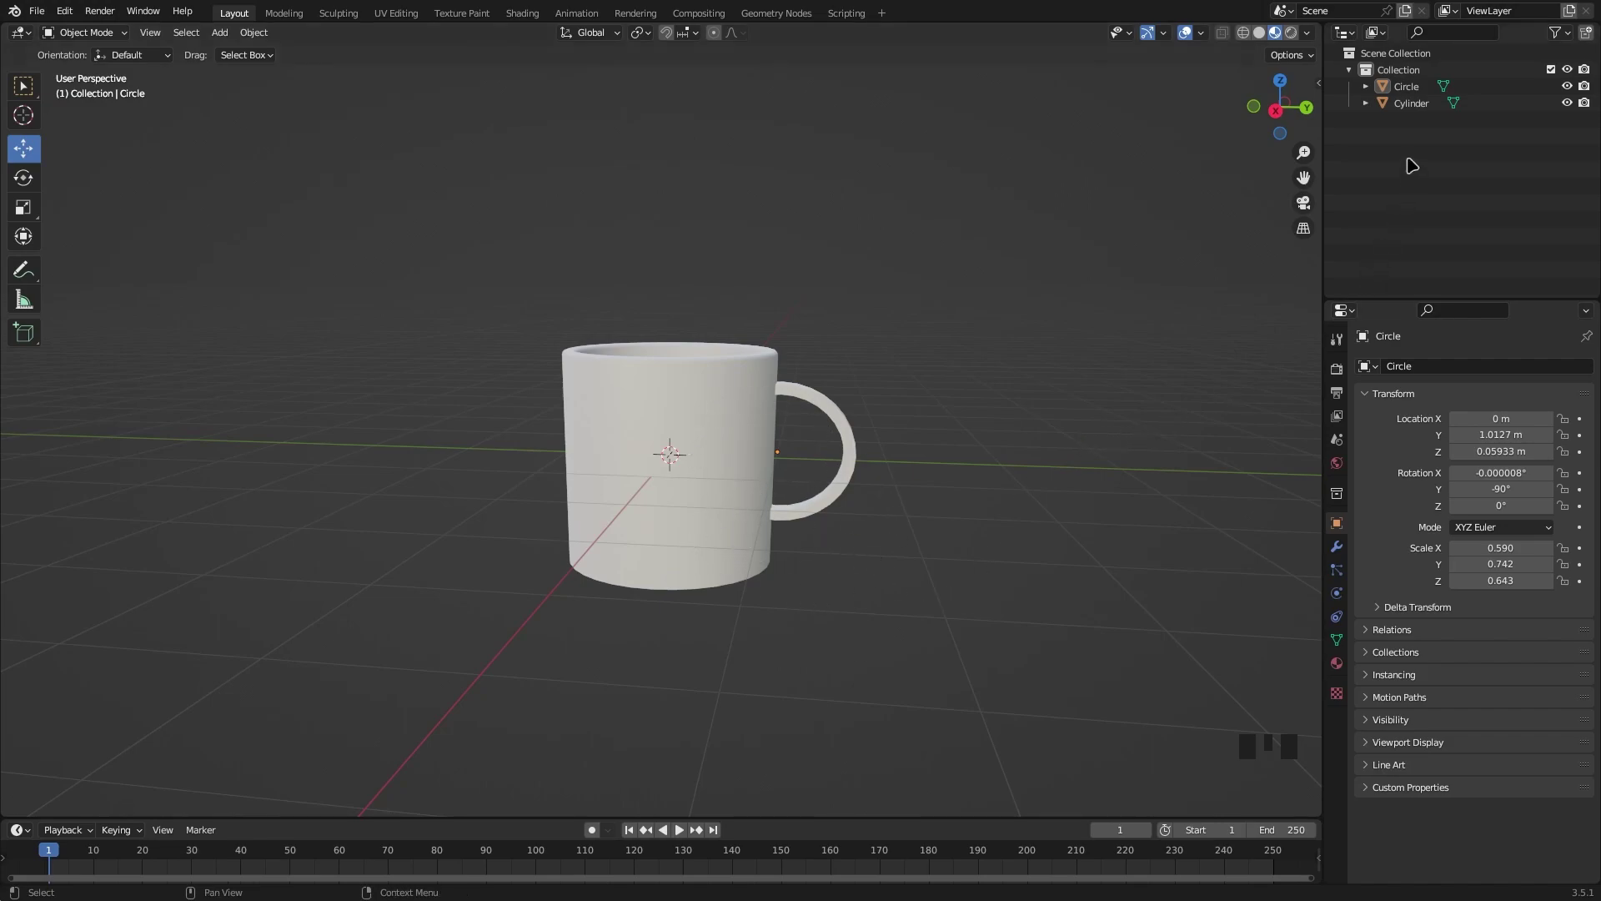
Switch the viewport from Wireframe to Material Preview shading for the mug.
{"action": "left_click", "coordinate": [1246, 42]}
{"action": "left_click_drag", "start_coordinate": [959, 244], "coordinate": [1285, 50]}
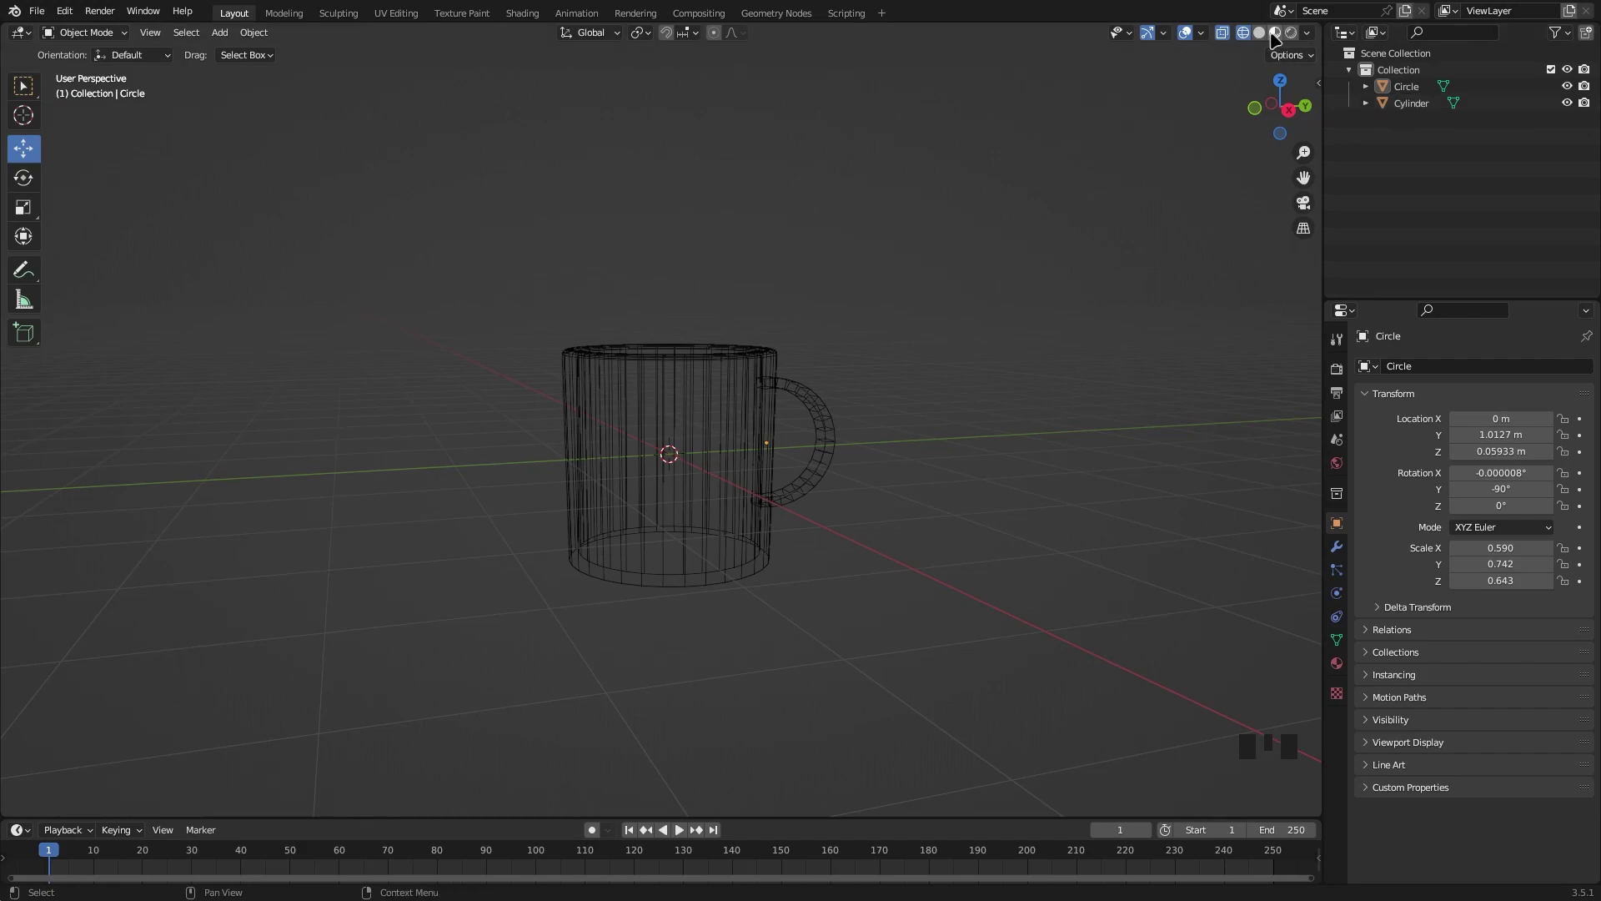
{"action": "left_click", "coordinate": [1296, 35]}
{"action": "left_click_drag", "start_coordinate": [1065, 211], "coordinate": [1285, 39]}
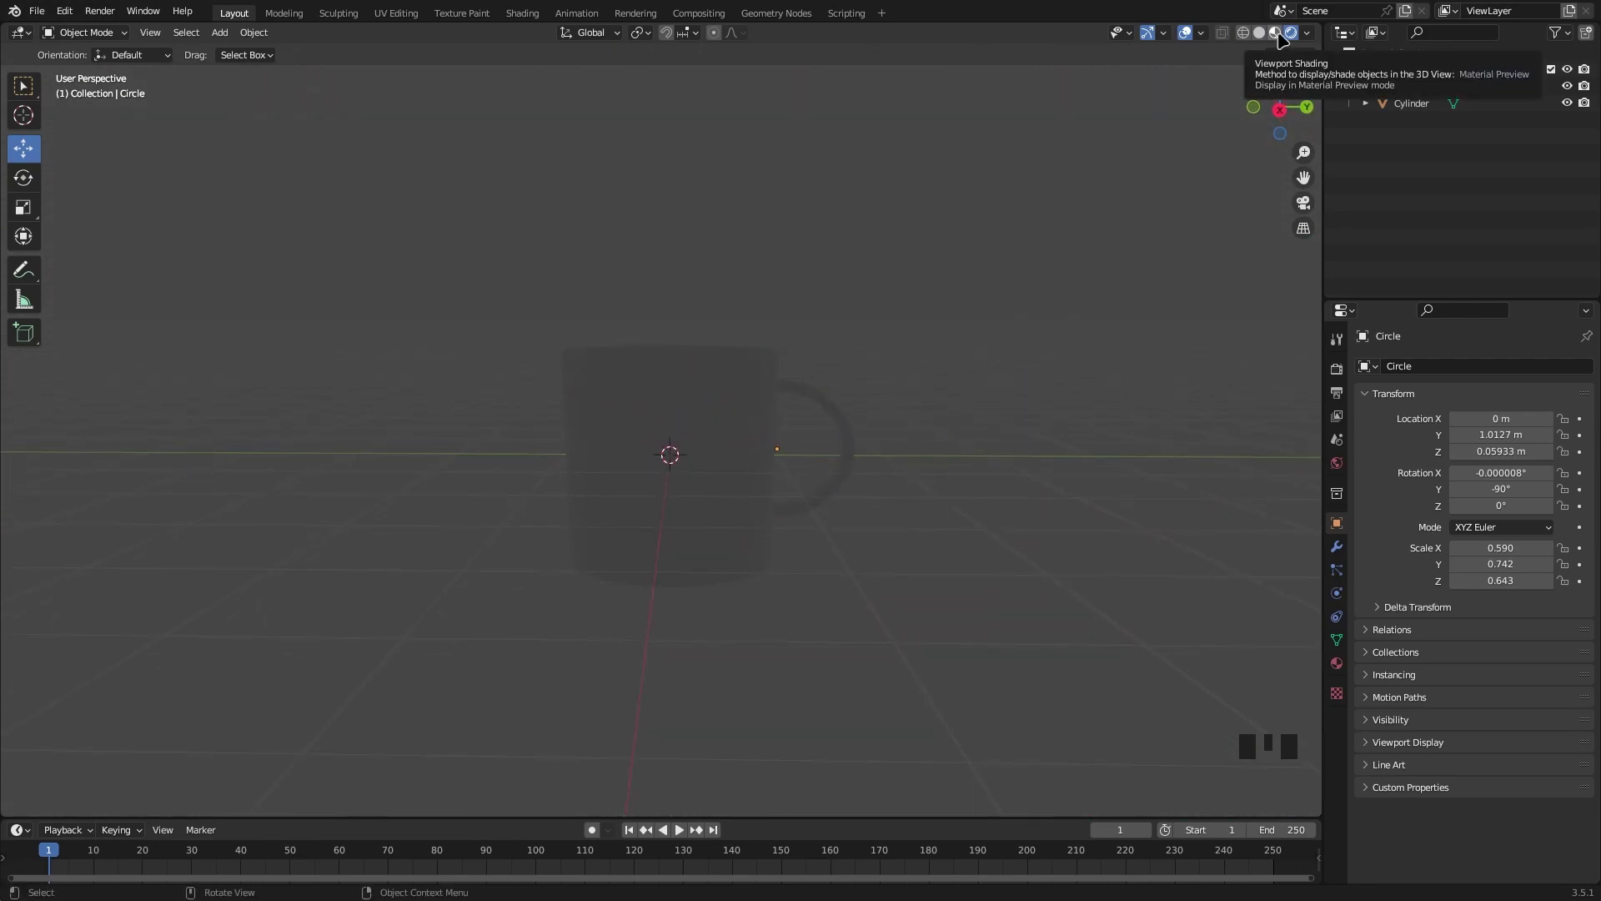
{"action": "left_click", "coordinate": [1283, 39]}
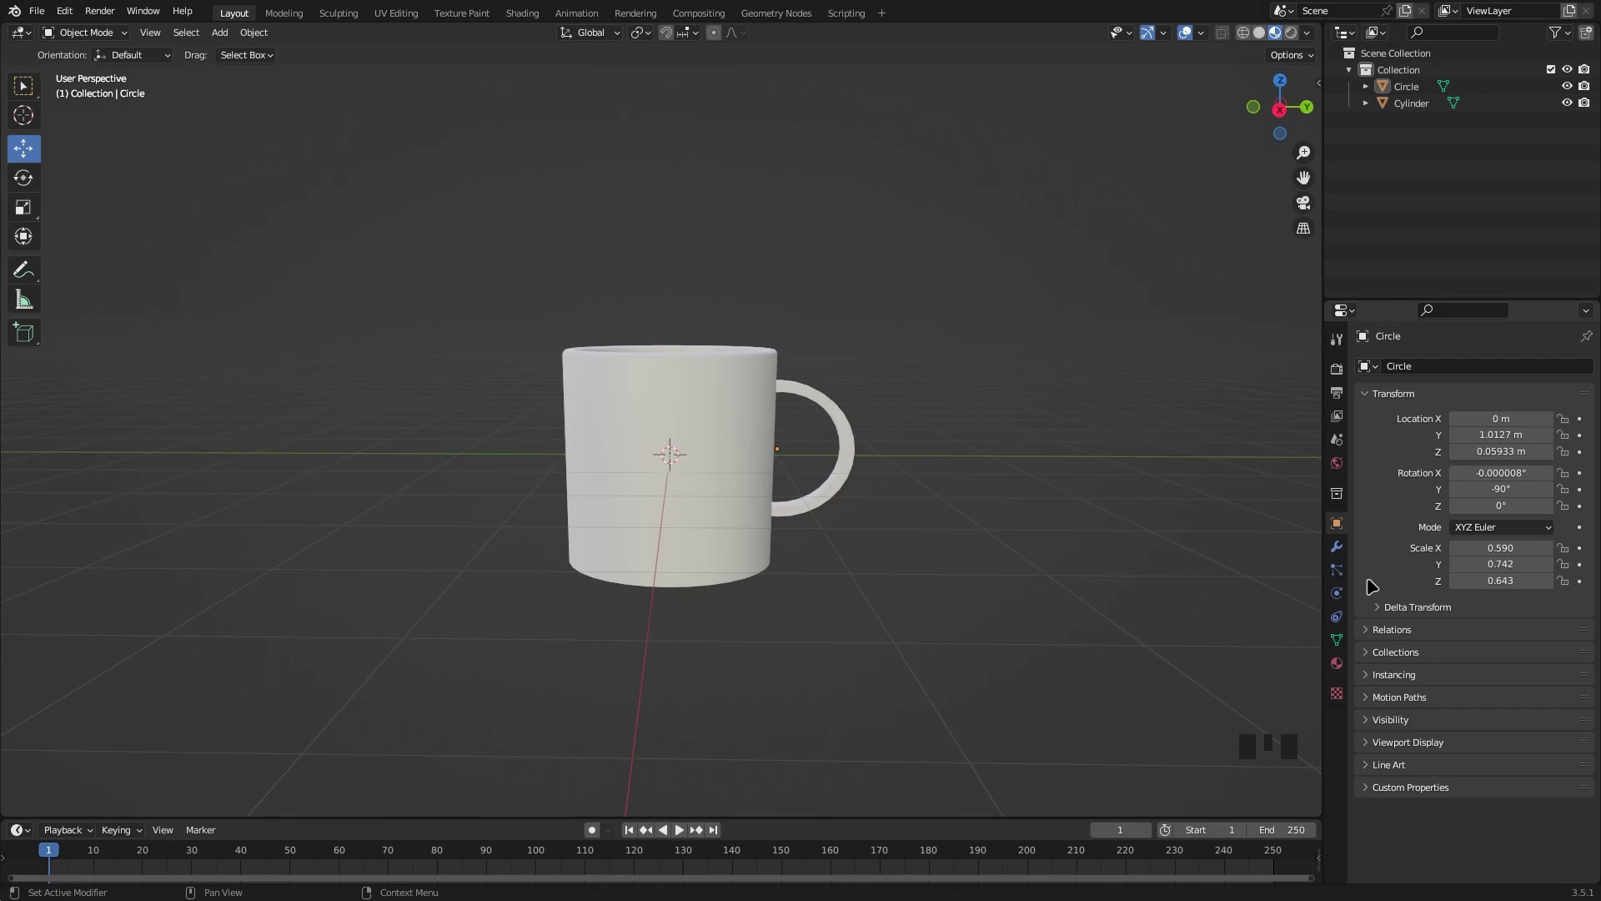
Create a new material for the handle in Material Properties.
{"action": "left_click", "coordinate": [1346, 667]}
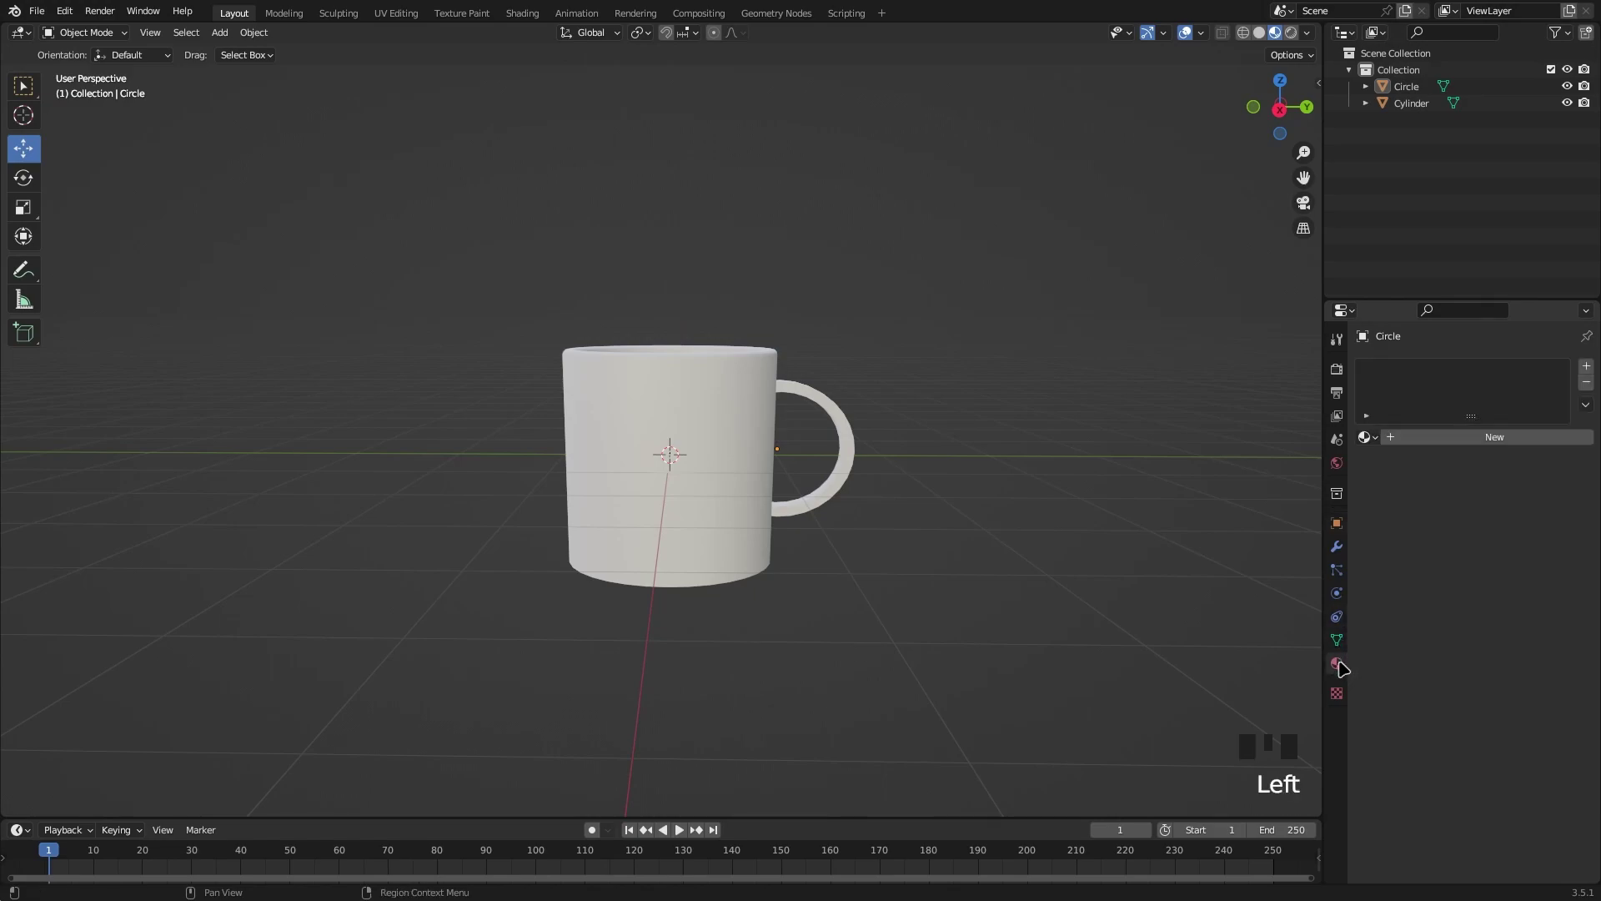
{"action": "left_click_drag", "start_coordinate": [1476, 444], "coordinate": [1527, 280]}
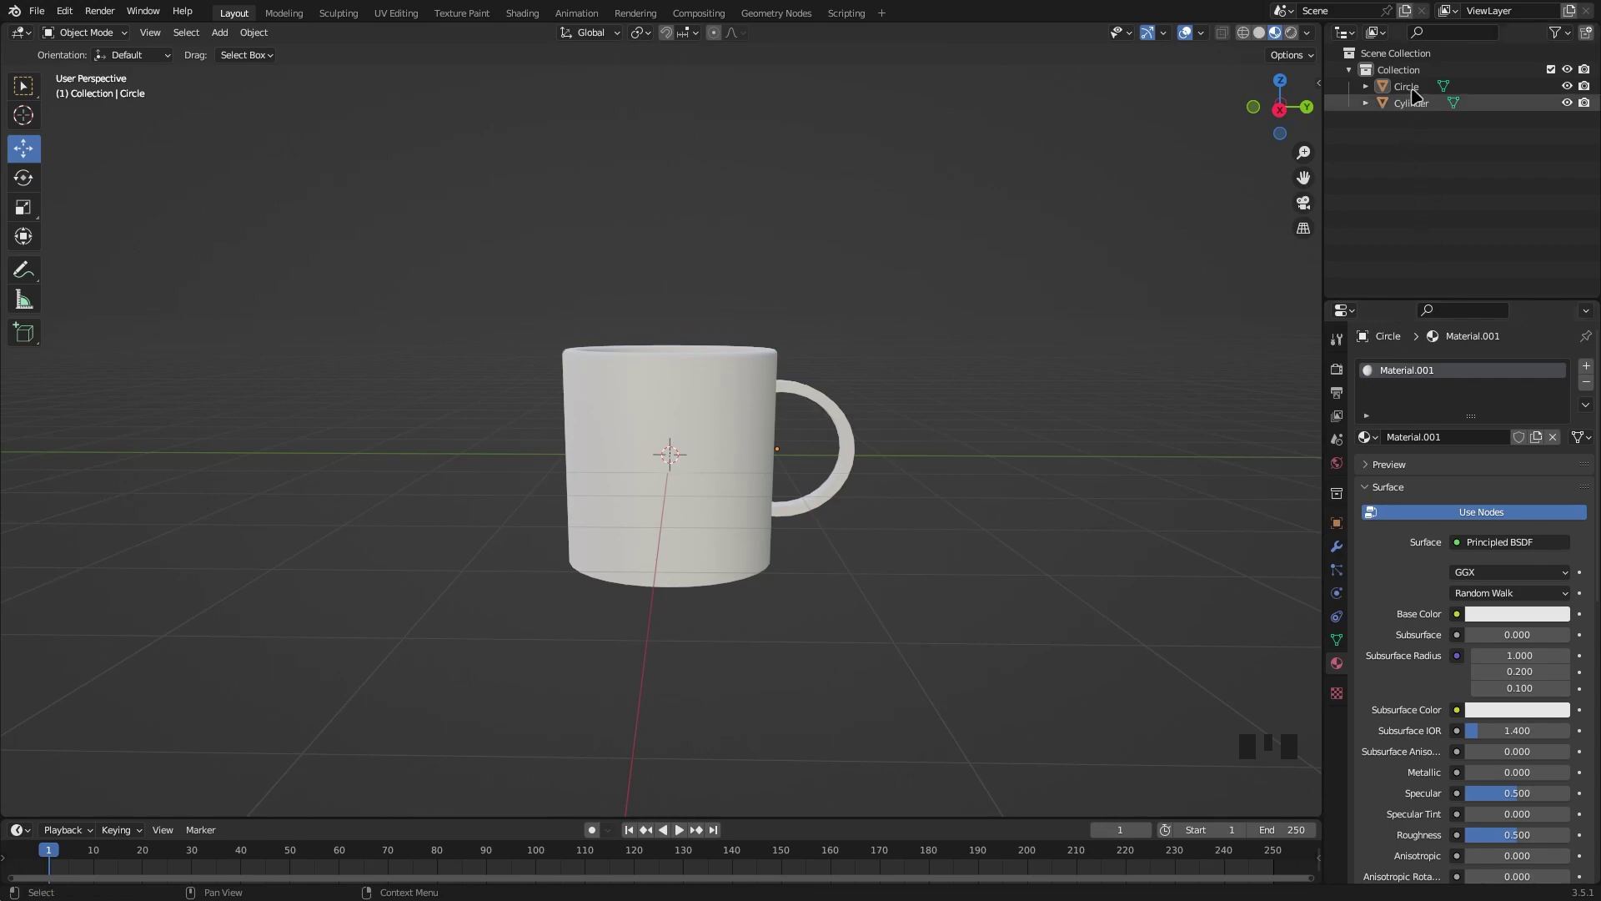
{"action": "left_click", "coordinate": [1411, 90]}
Set the handle material's Base Color to blue in the colour picker.
{"action": "left_click_drag", "start_coordinate": [921, 326], "coordinate": [960, 388]}
{"action": "left_click", "coordinate": [959, 388]}
{"action": "left_click_drag", "start_coordinate": [1041, 344], "coordinate": [1462, 525]}
{"action": "scroll", "scroll_direction": "down", "scroll_amount": 3}
{"action": "left_click", "coordinate": [1499, 582]}
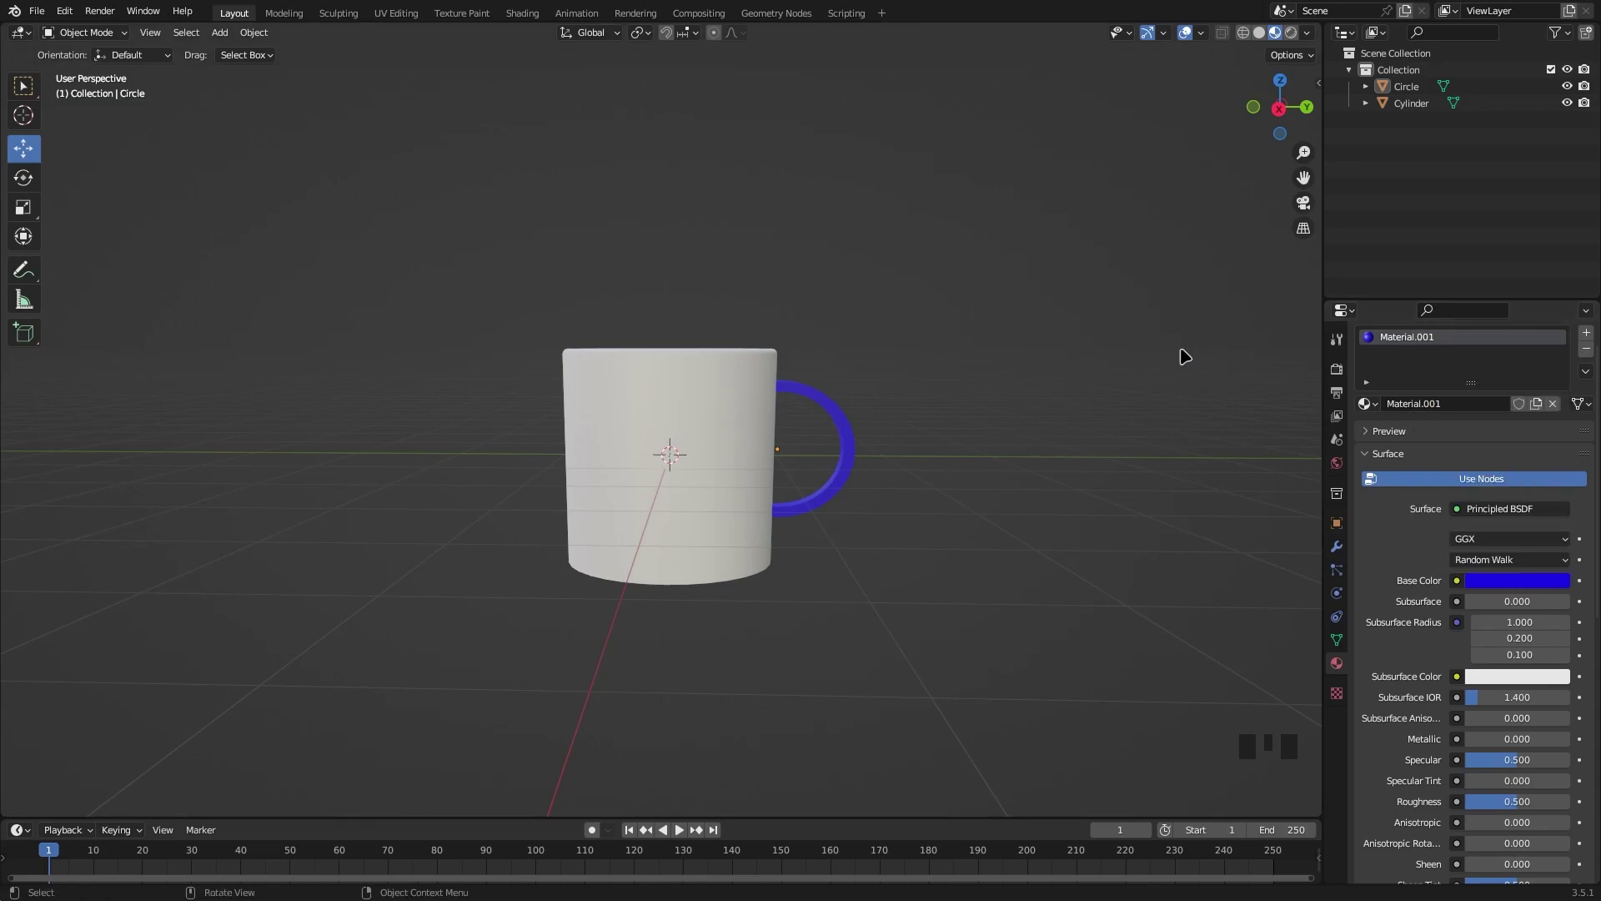
{"action": "left_click_drag", "start_coordinate": [1136, 354], "coordinate": [742, 408]}
Give the cup body a new material with its Base Color eyedropped from the handle's blue.
{"action": "left_click", "coordinate": [741, 408]}
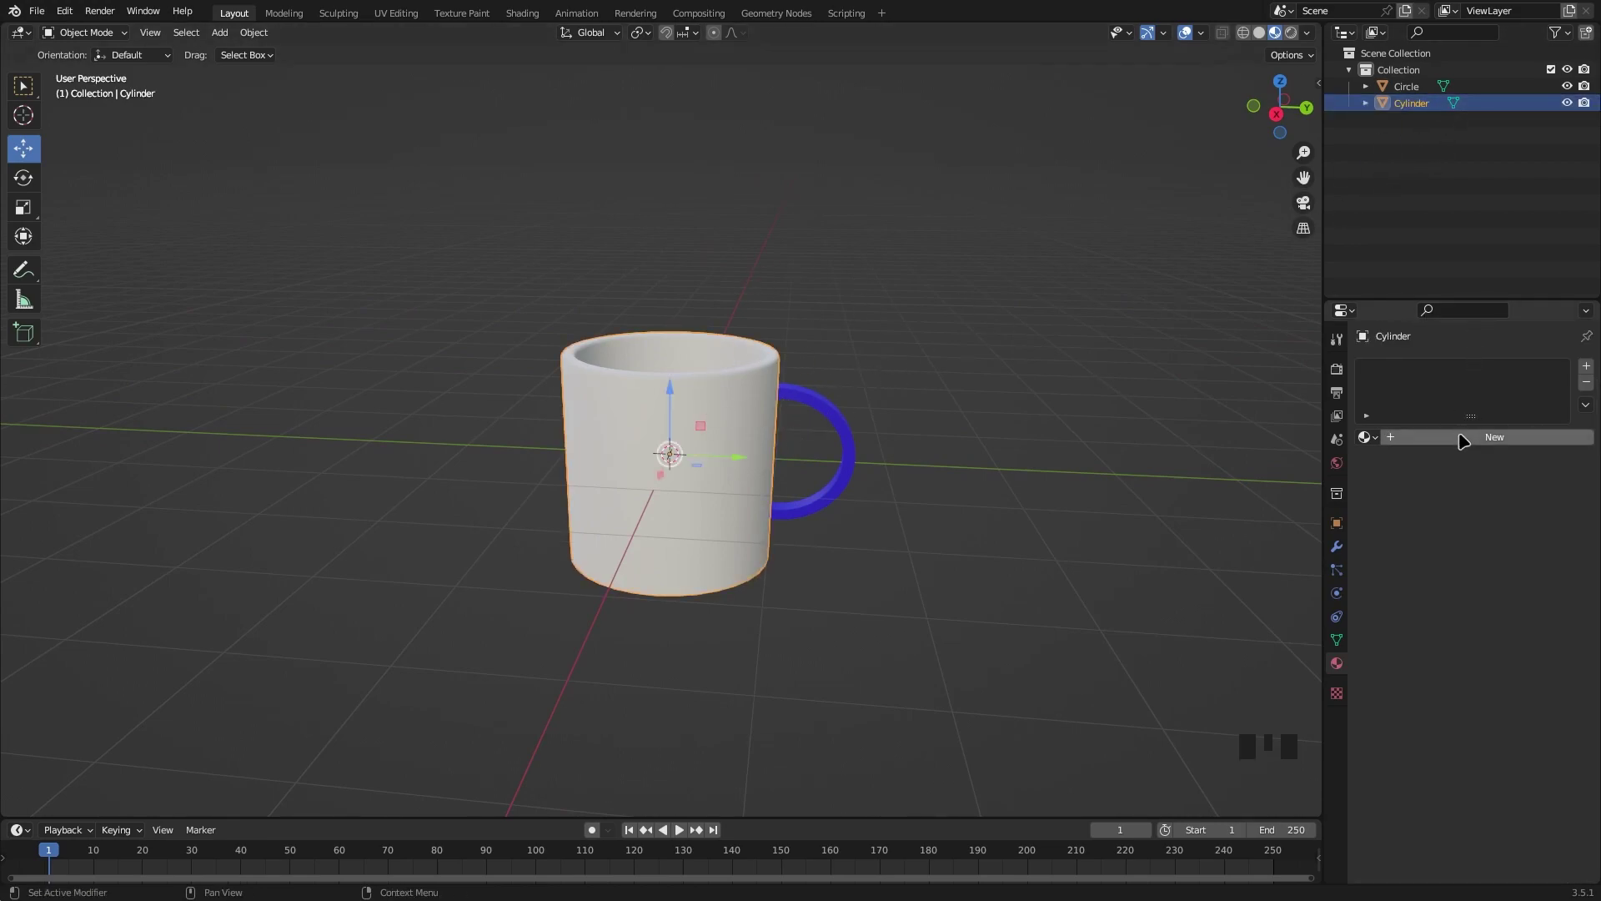
{"action": "left_click_drag", "start_coordinate": [1453, 443], "coordinate": [1500, 614]}
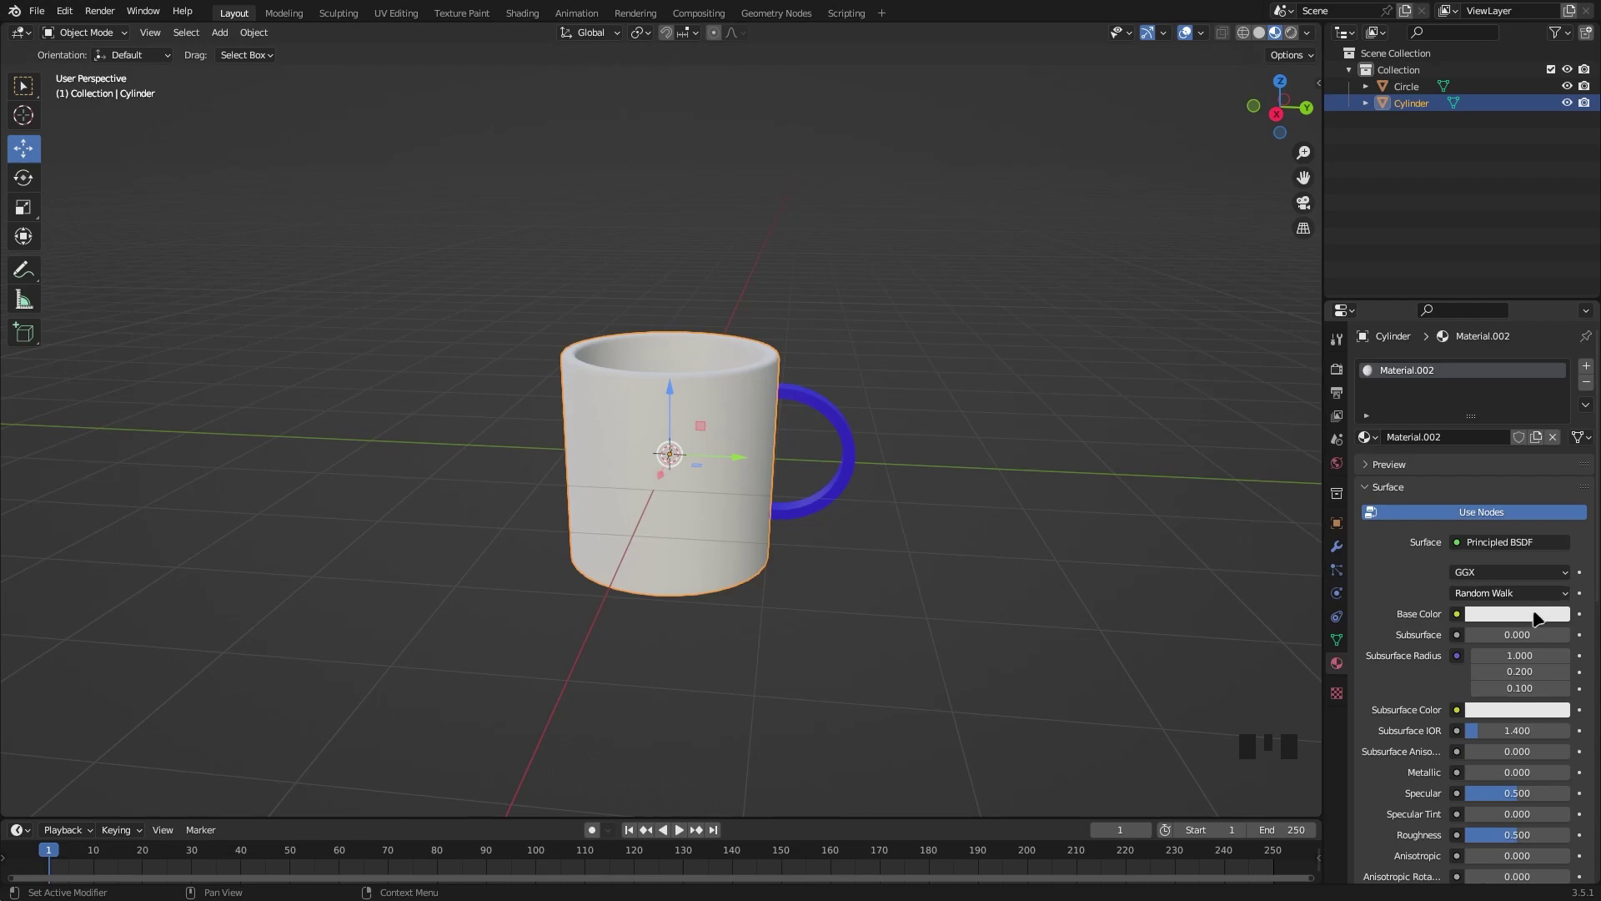
{"action": "left_click", "coordinate": [1531, 625]}
{"action": "left_click", "coordinate": [1545, 613]}
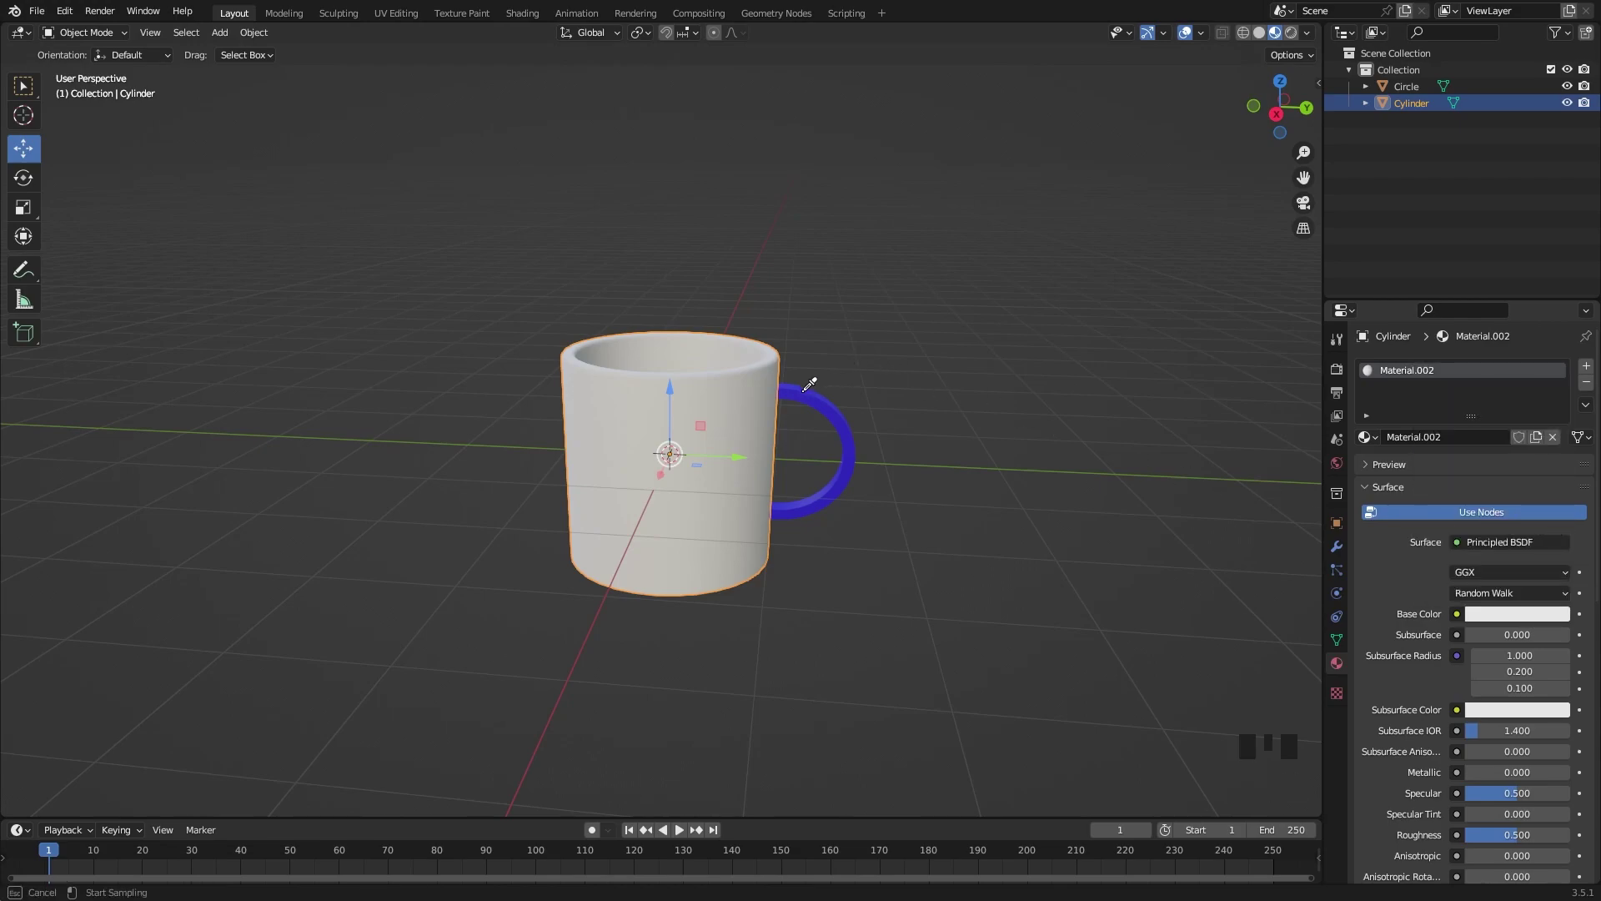
{"action": "left_click", "coordinate": [1010, 366]}
{"action": "left_click_drag", "start_coordinate": [1070, 340], "coordinate": [1047, 336]}
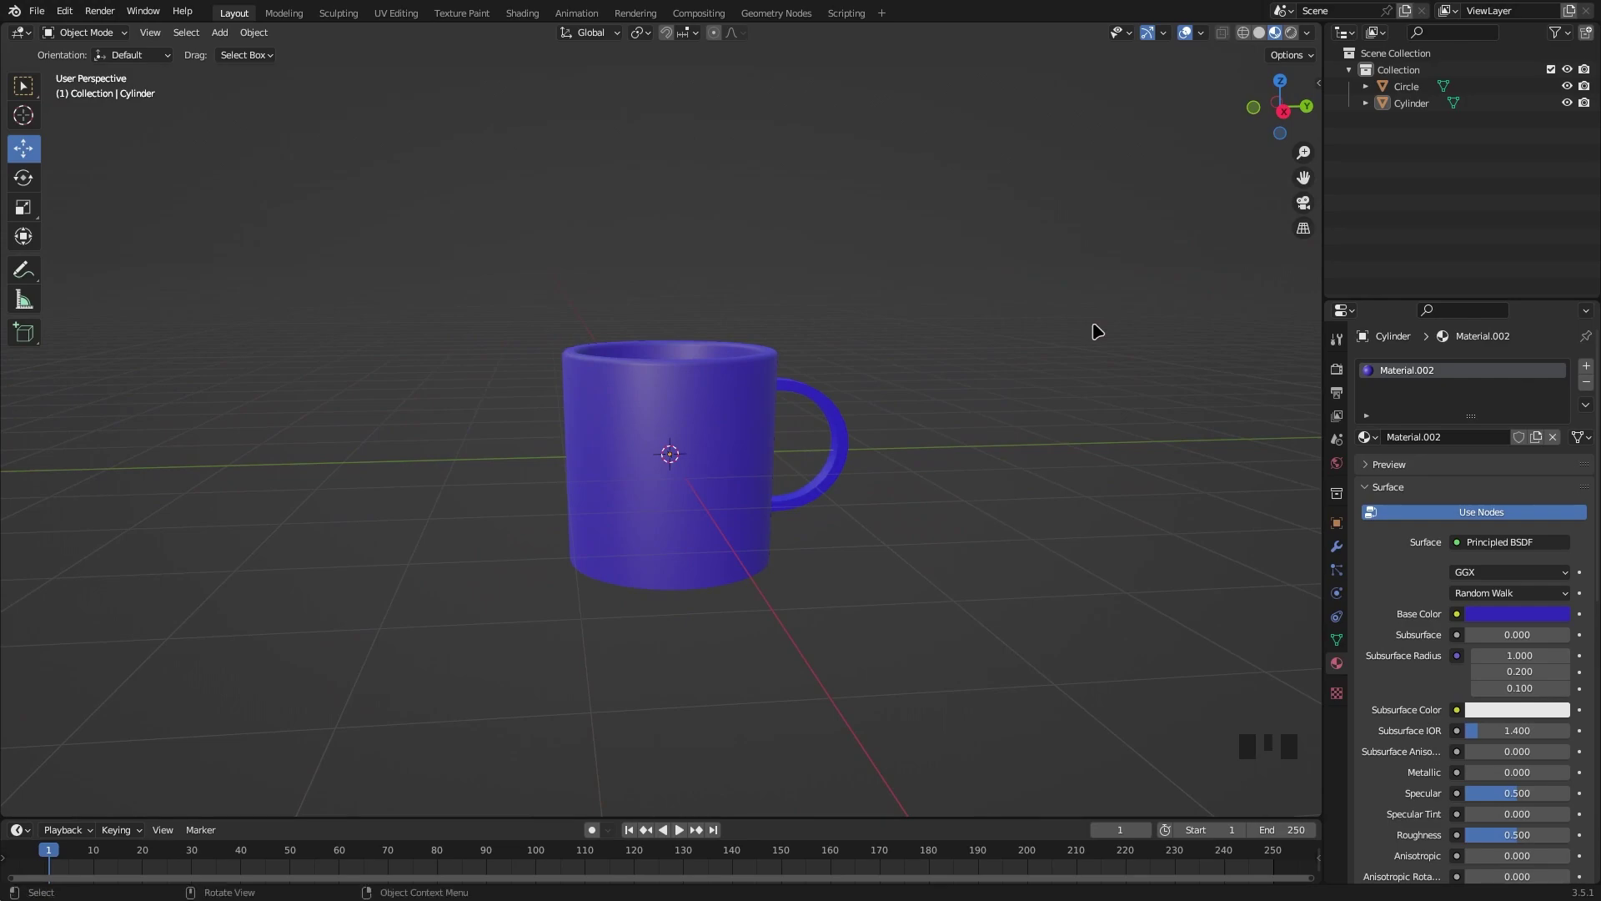